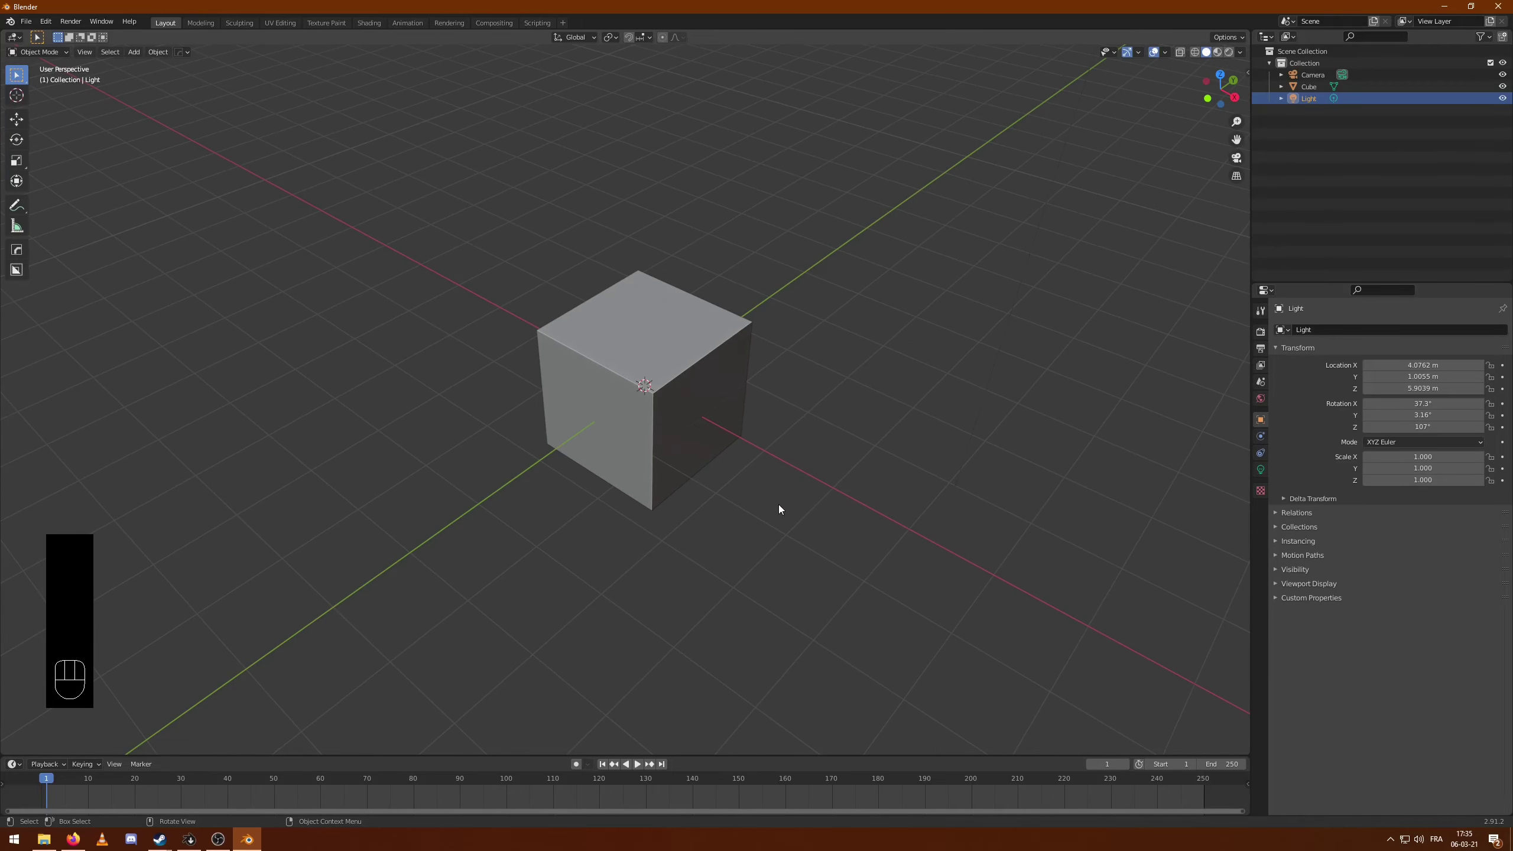
- Inspect the default cube from several angles and settle on the front view
{"action": "left_click_drag", "start_coordinate": [784, 507], "coordinate": [778, 504]}
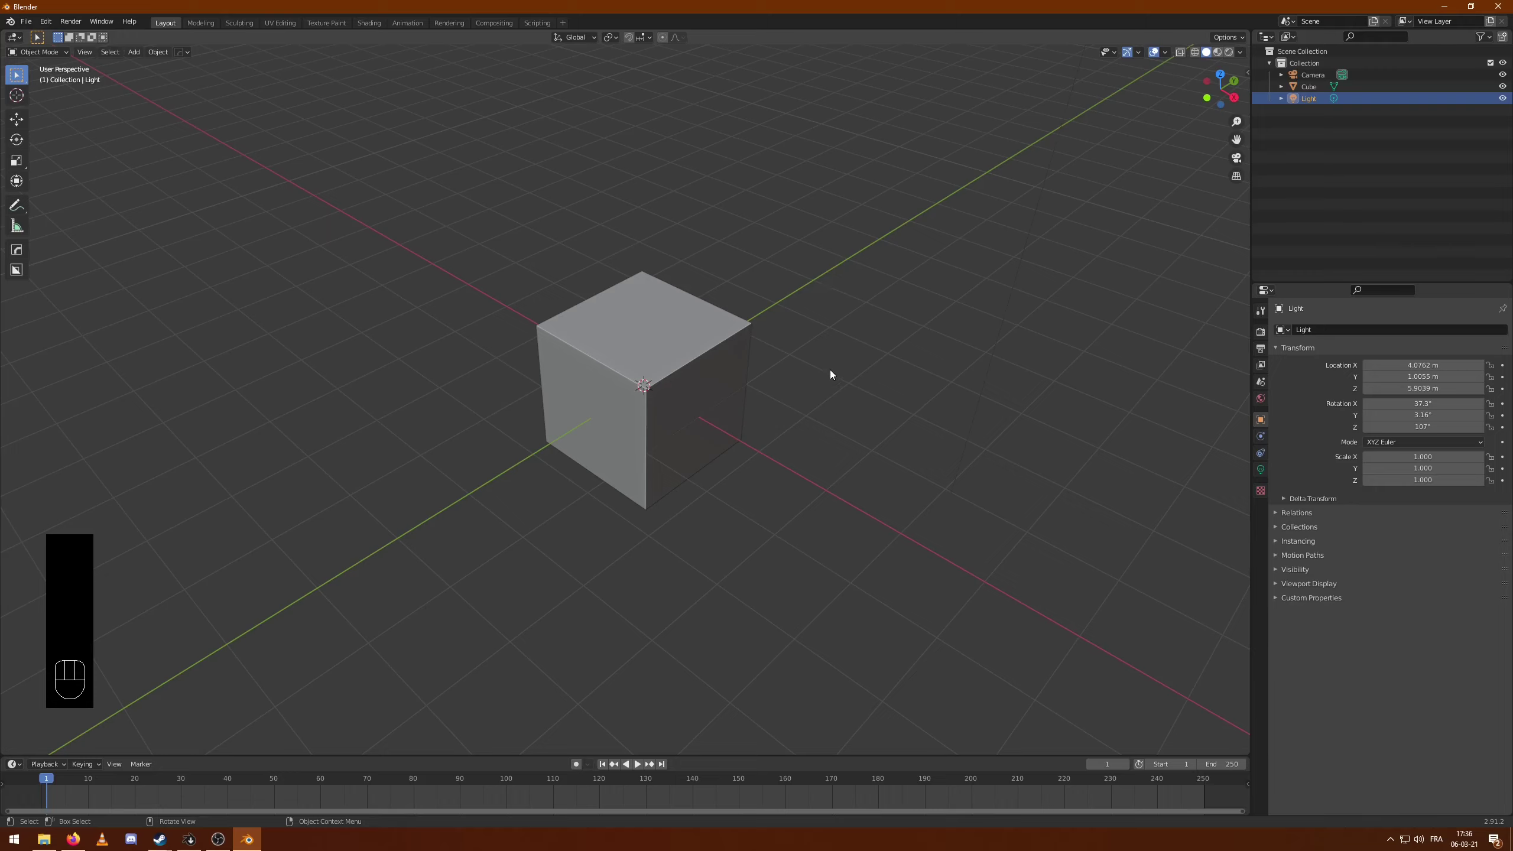
{"action": "left_click_drag", "start_coordinate": [802, 429], "coordinate": [789, 444]}
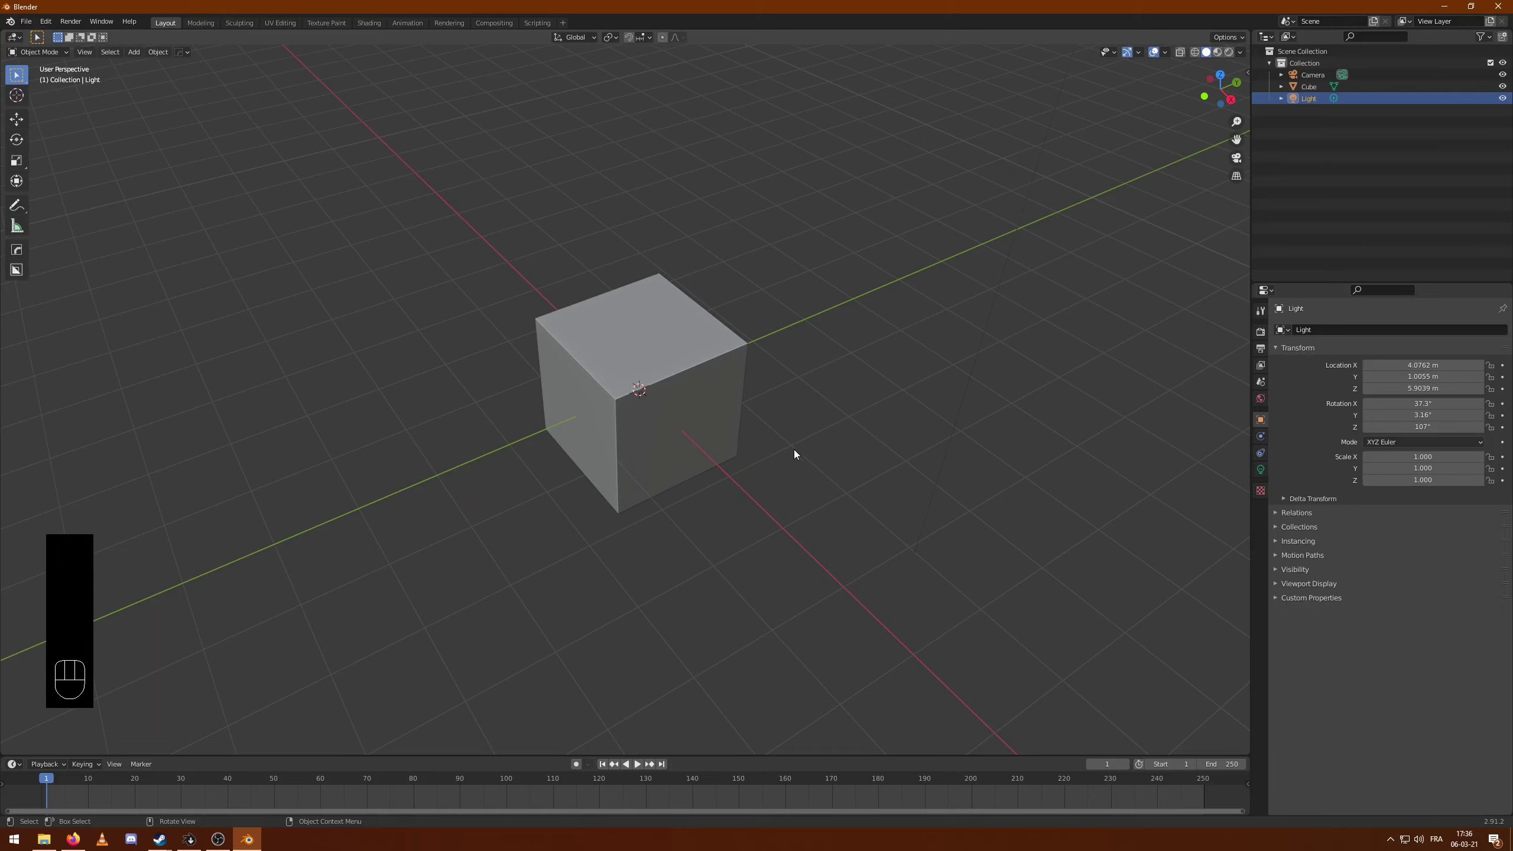
{"action": "left_click_drag", "start_coordinate": [809, 481], "coordinate": [818, 474]}
{"action": "key", "text": "F5"}
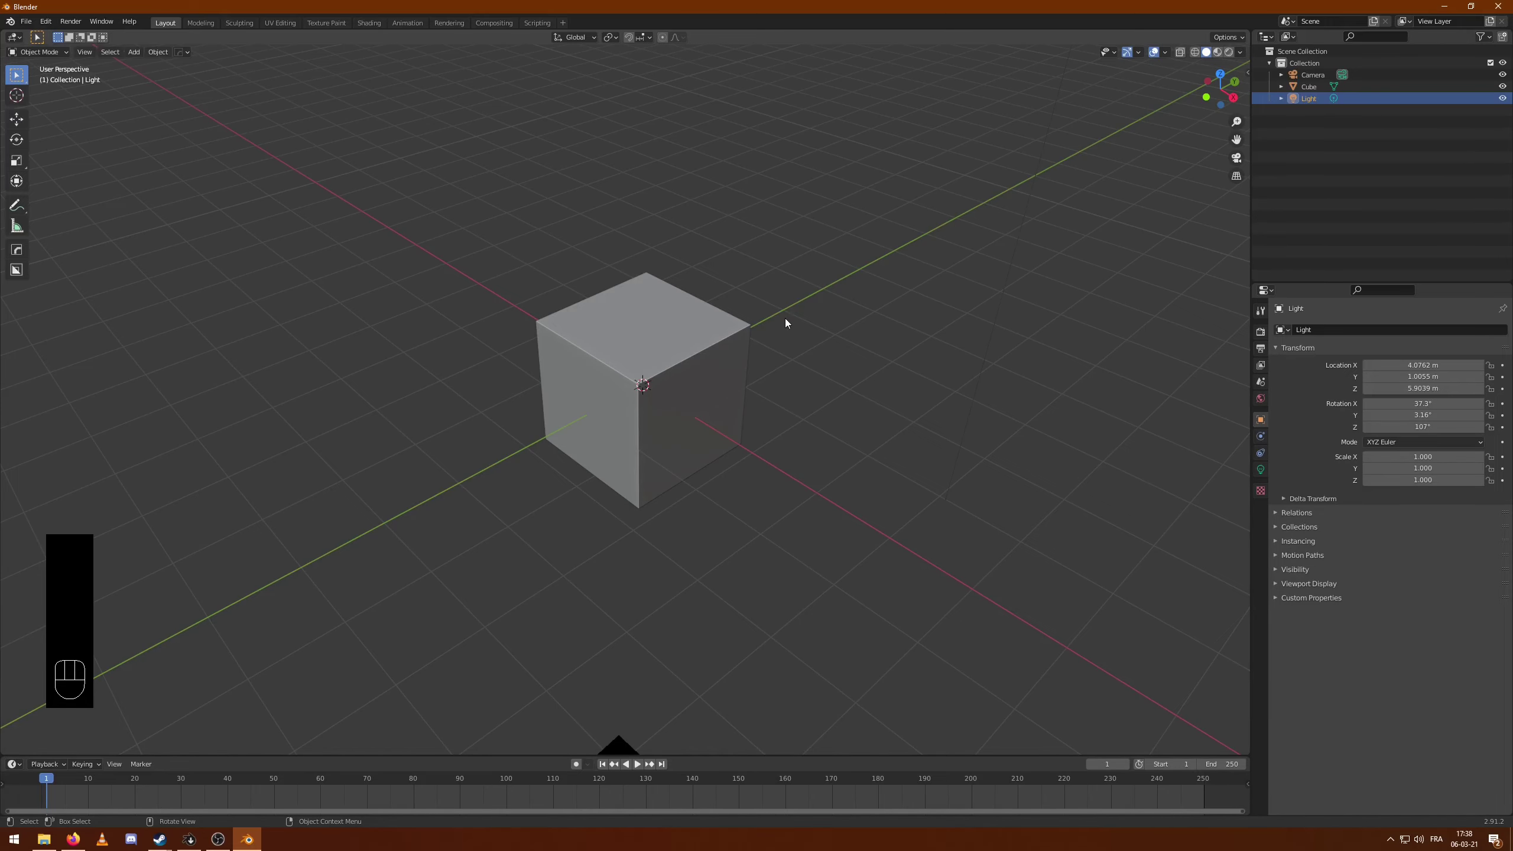
{"action": "left_click_drag", "start_coordinate": [775, 411], "coordinate": [730, 398]}
{"action": "left_click_drag", "start_coordinate": [827, 456], "coordinate": [816, 423]}
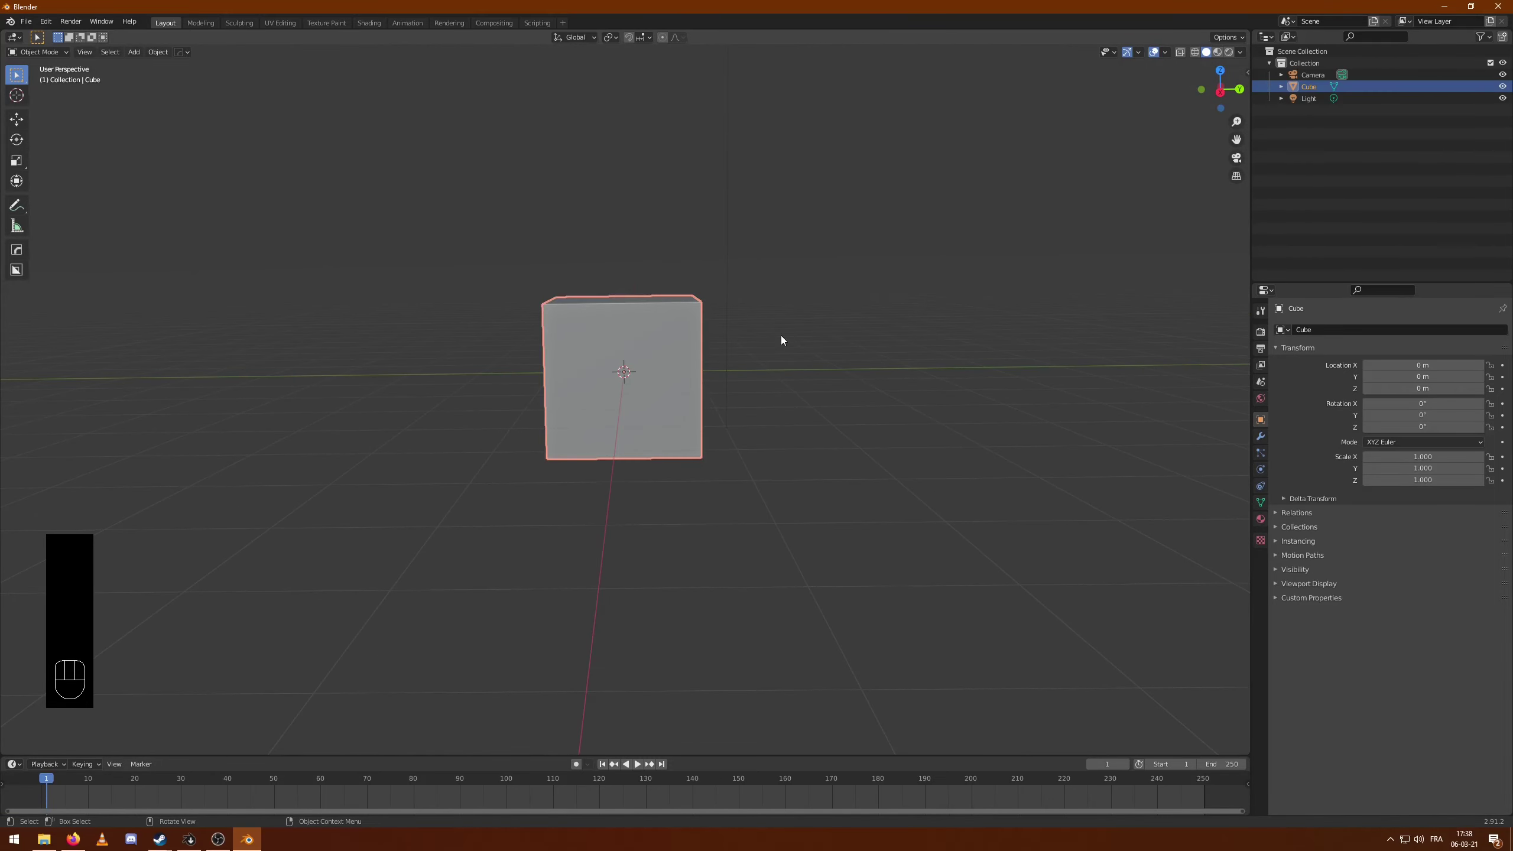
{"action": "left_click_drag", "start_coordinate": [785, 339], "coordinate": [783, 359]}
{"action": "key", "text": "KP_1"}
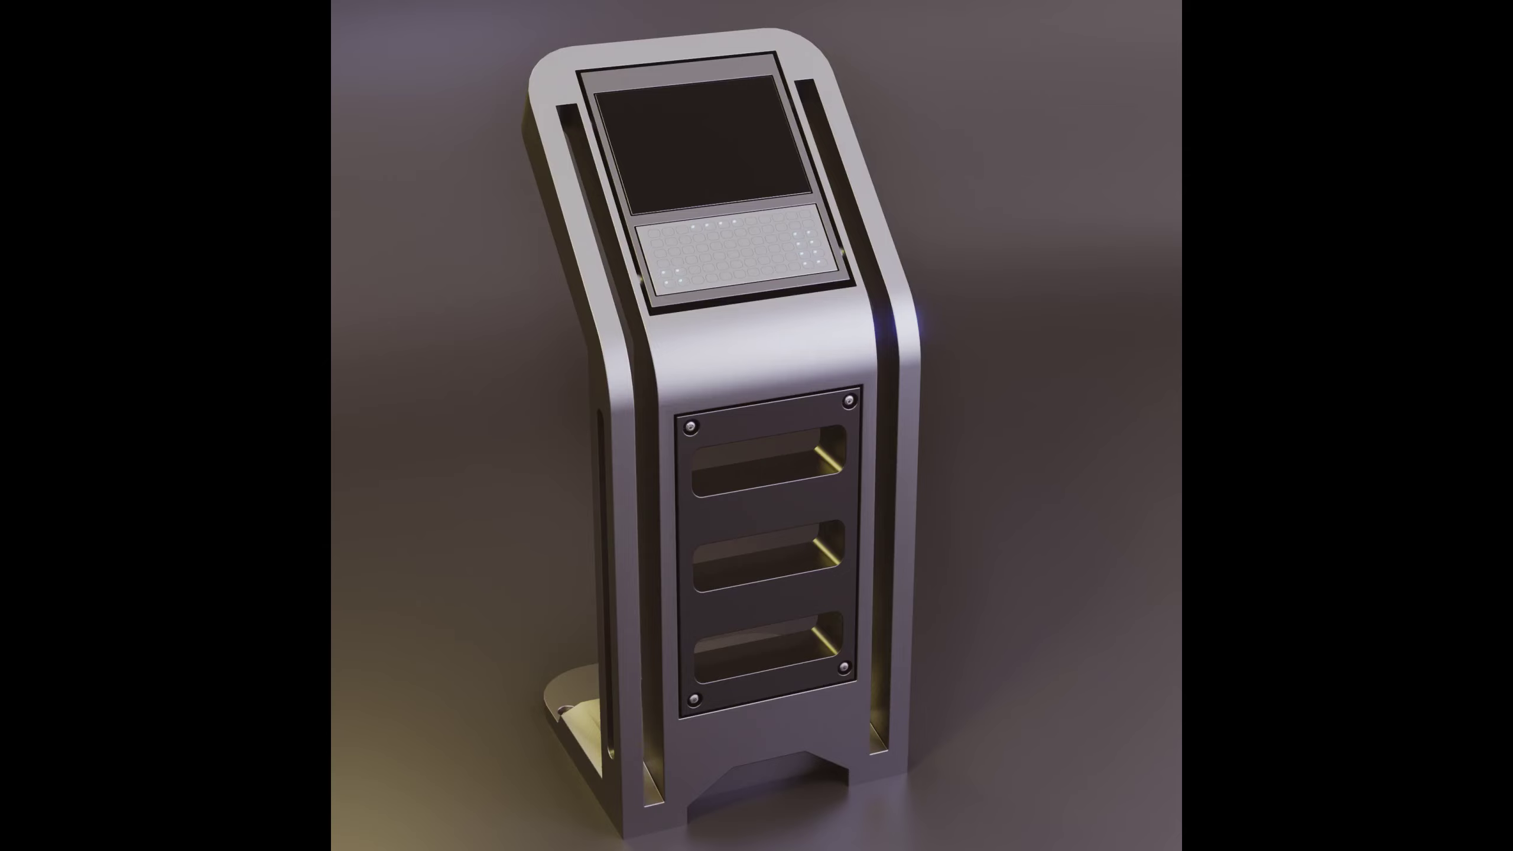
- Scale the cube along Z into a tall pillar about 7.5 times its height
{"action": "key", "text": "F5"}
{"action": "left_click_drag", "start_coordinate": [743, 334], "coordinate": [759, 347]}
{"action": "key", "text": "KP_1"}
- Confirm the Z scale of 7.536 and widen the pillar along Y to about 5.3, forming a thin slab
{"action": "key", "text": "s"}
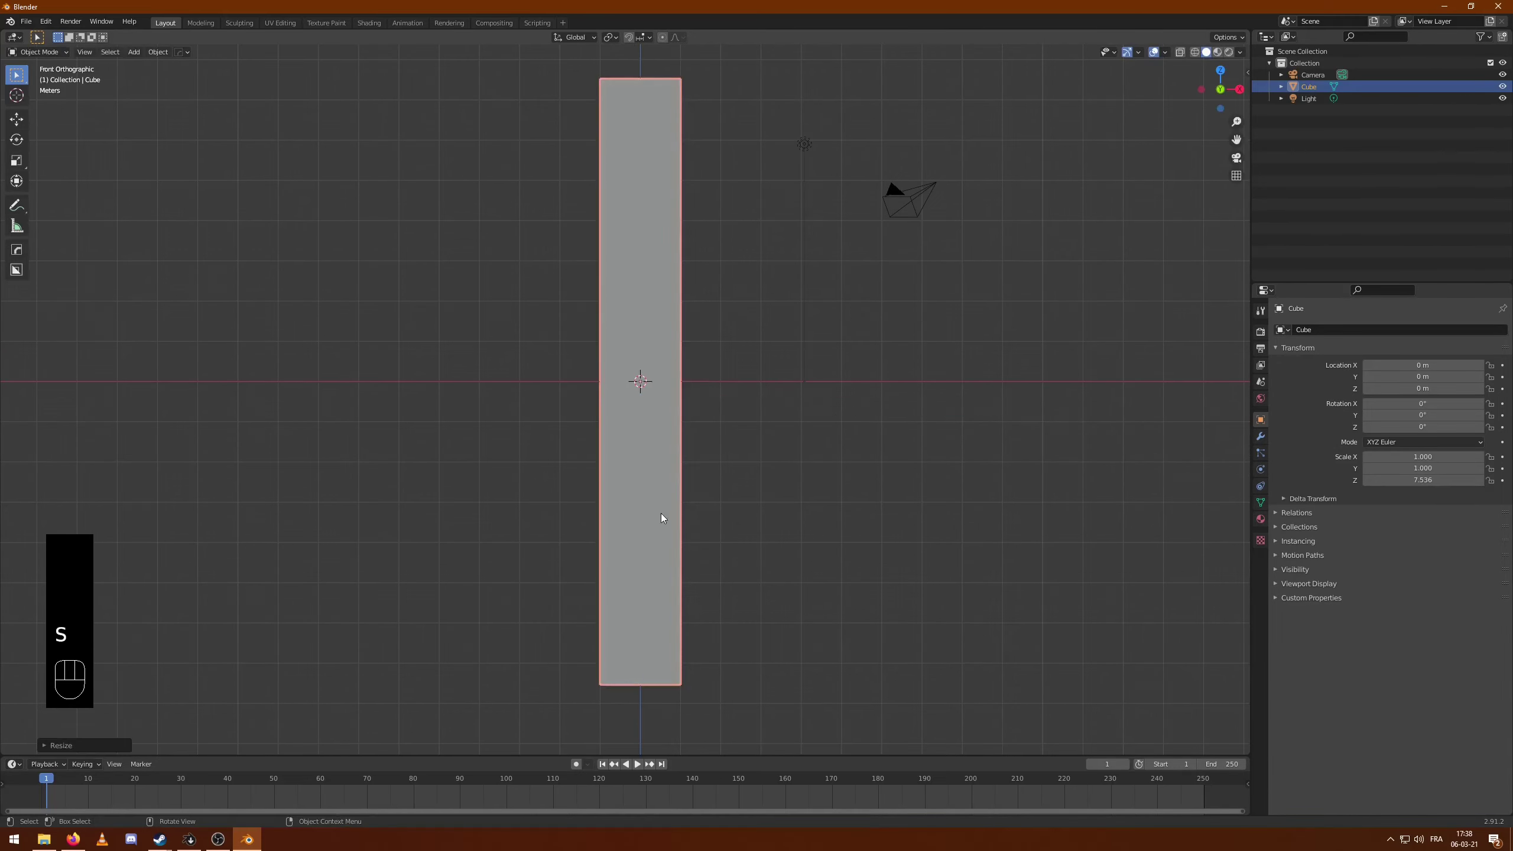
{"action": "left_click_drag", "start_coordinate": [765, 422], "coordinate": [855, 450]}
{"action": "key", "text": "s"}
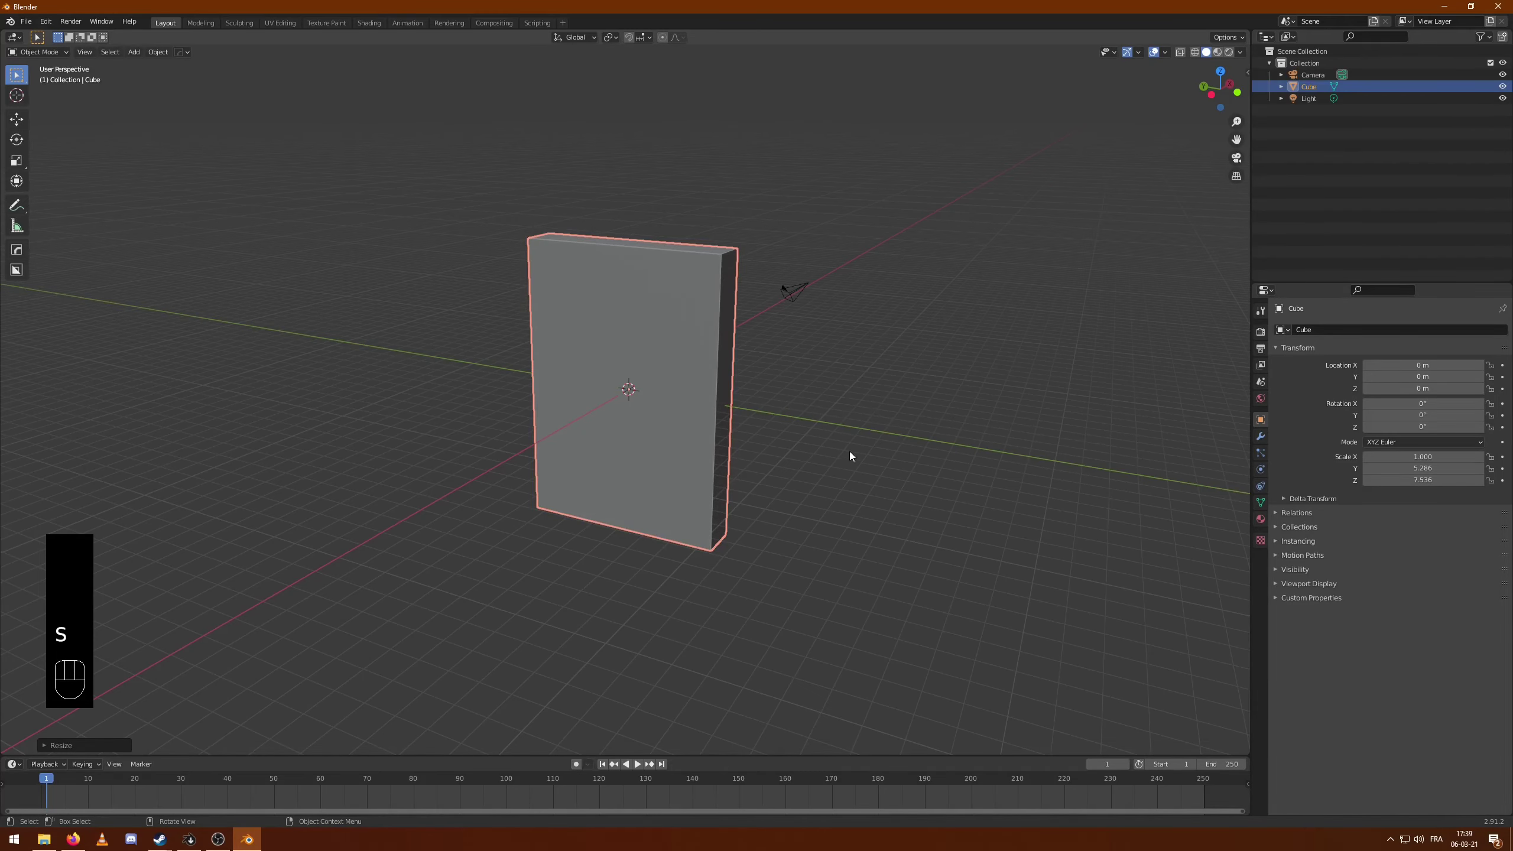
{"action": "left_click_drag", "start_coordinate": [845, 450], "coordinate": [741, 442]}
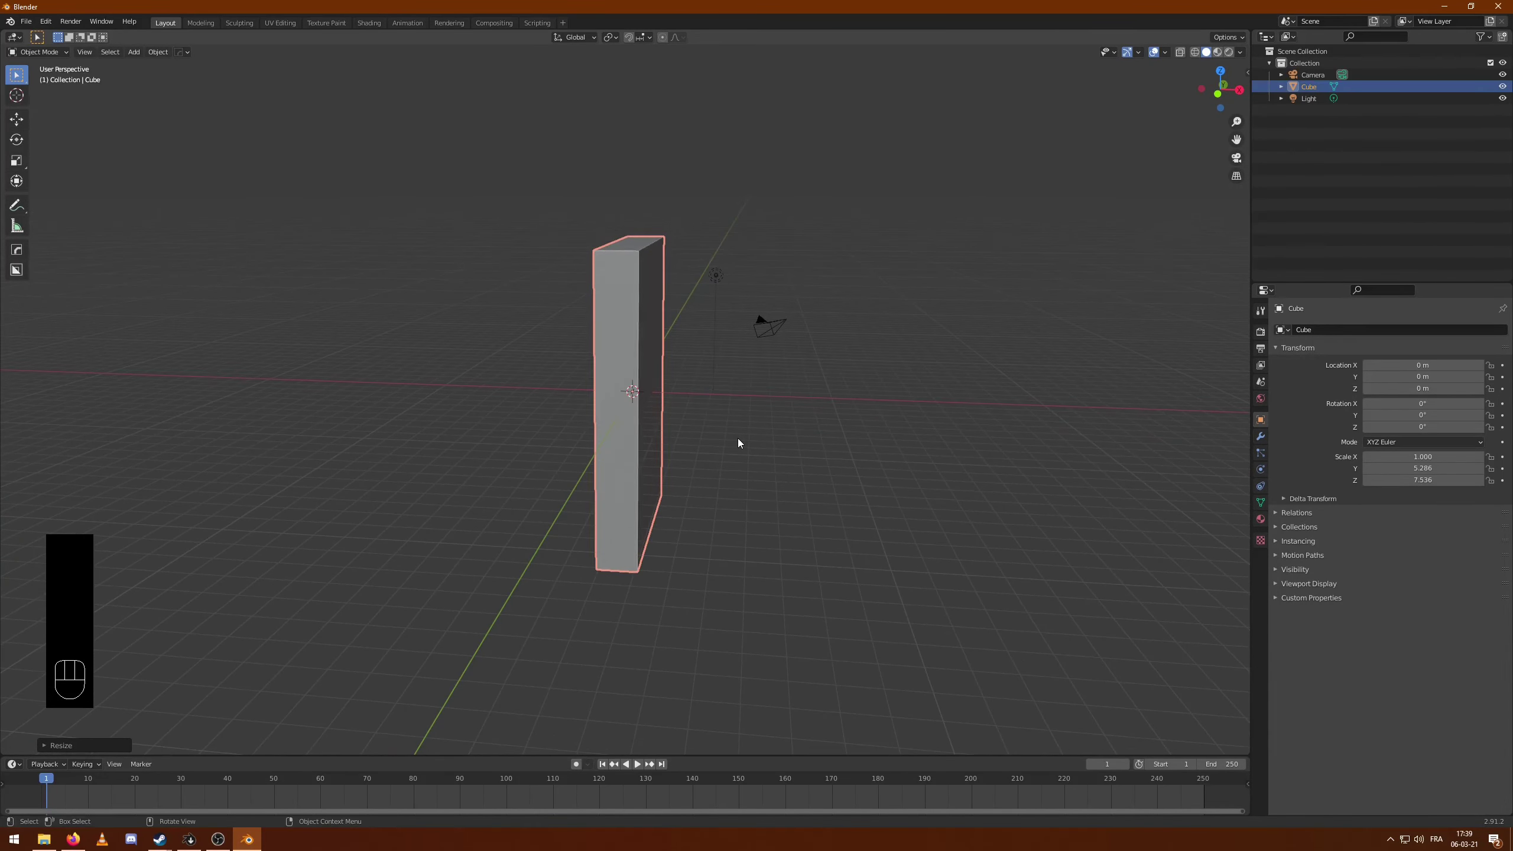
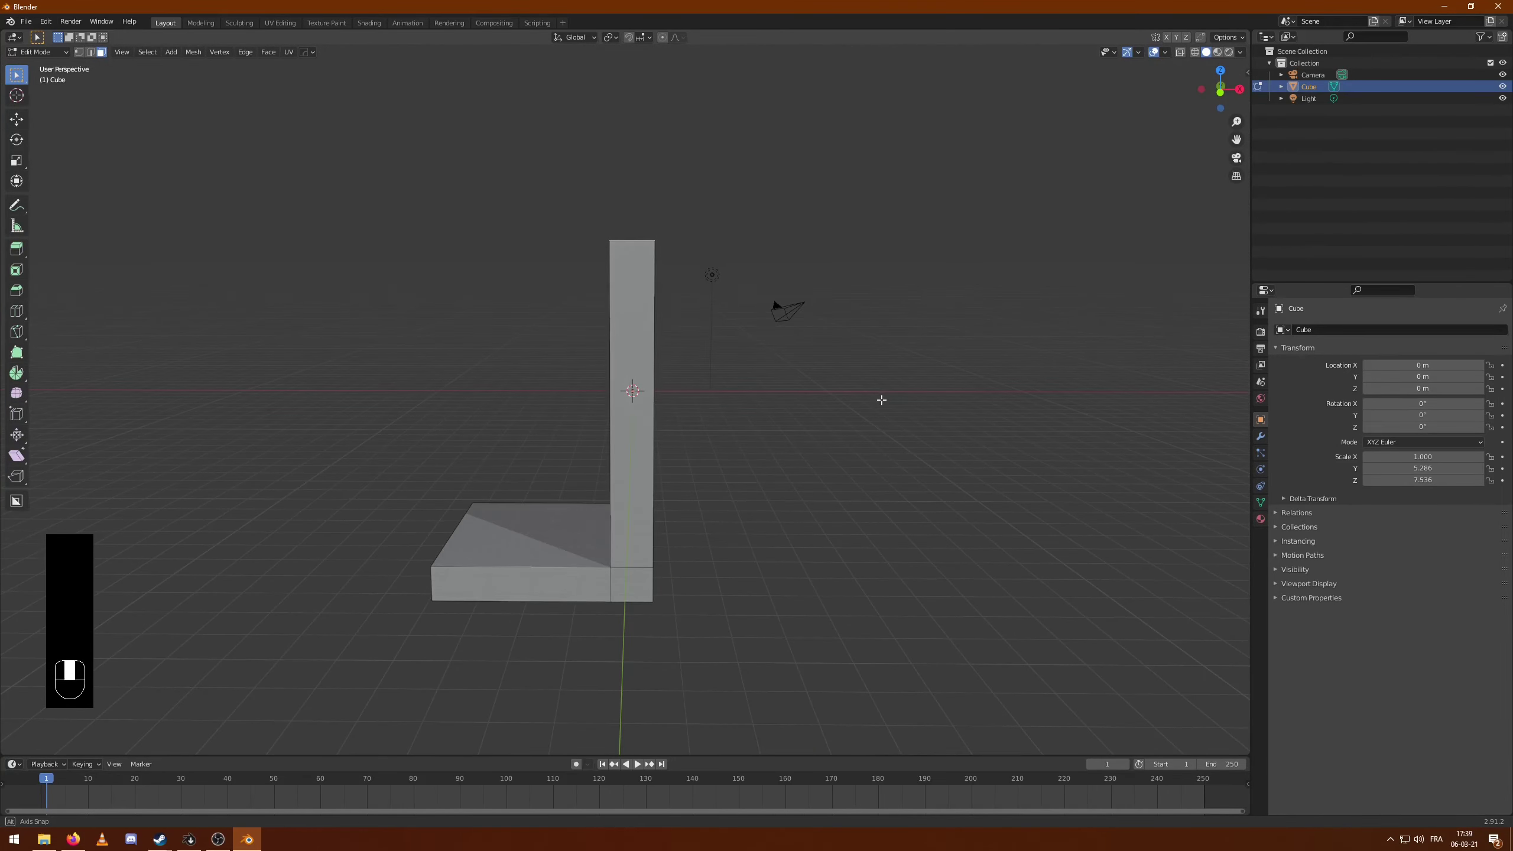
- Extrude the slab's top face upward, shift it forward into a slant and flatten its end vertically
{"action": "key", "text": "r"}
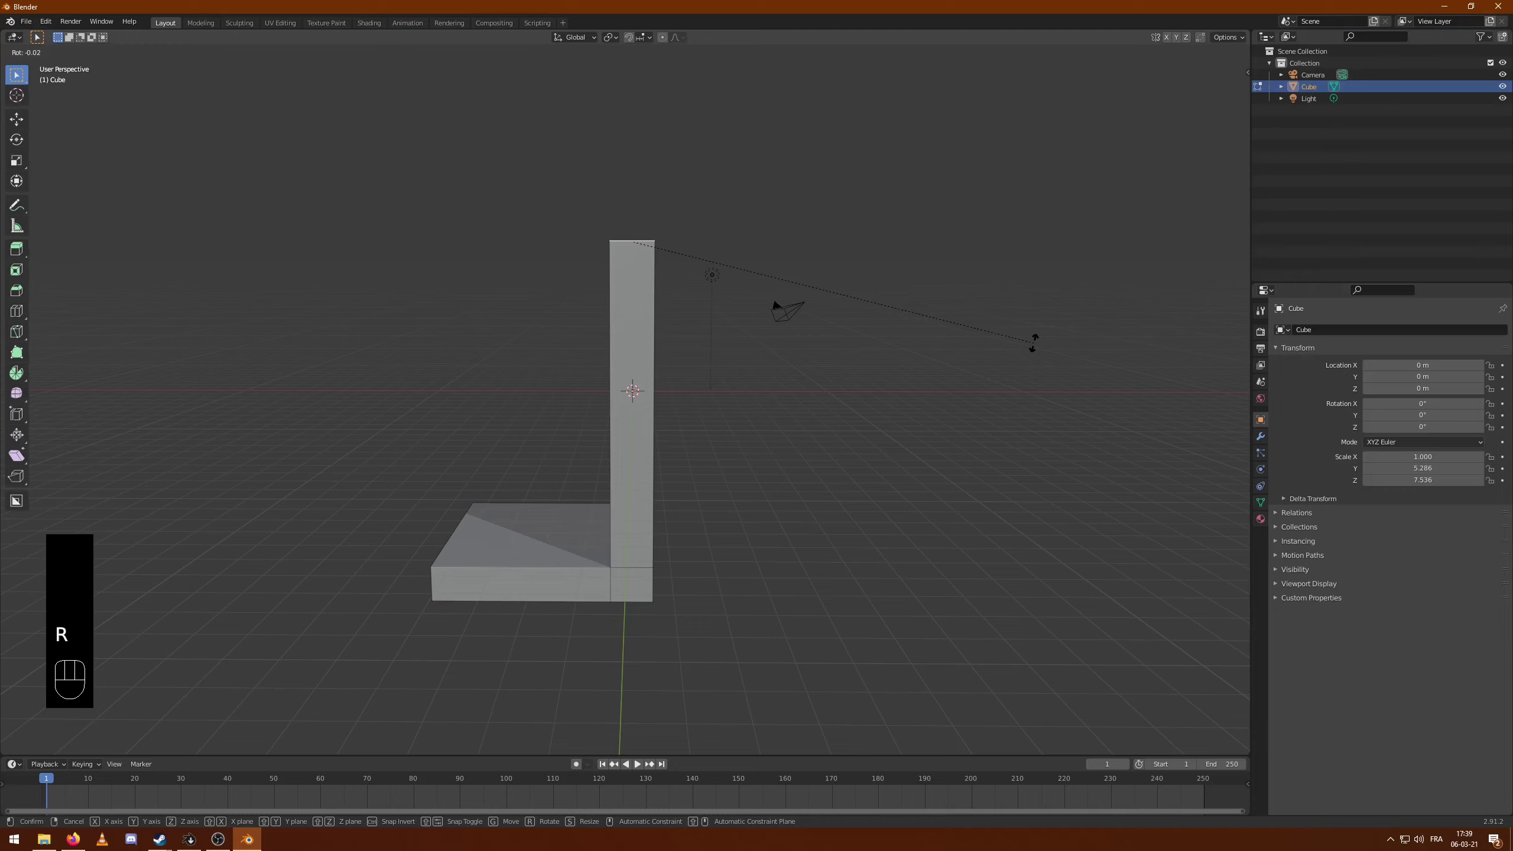
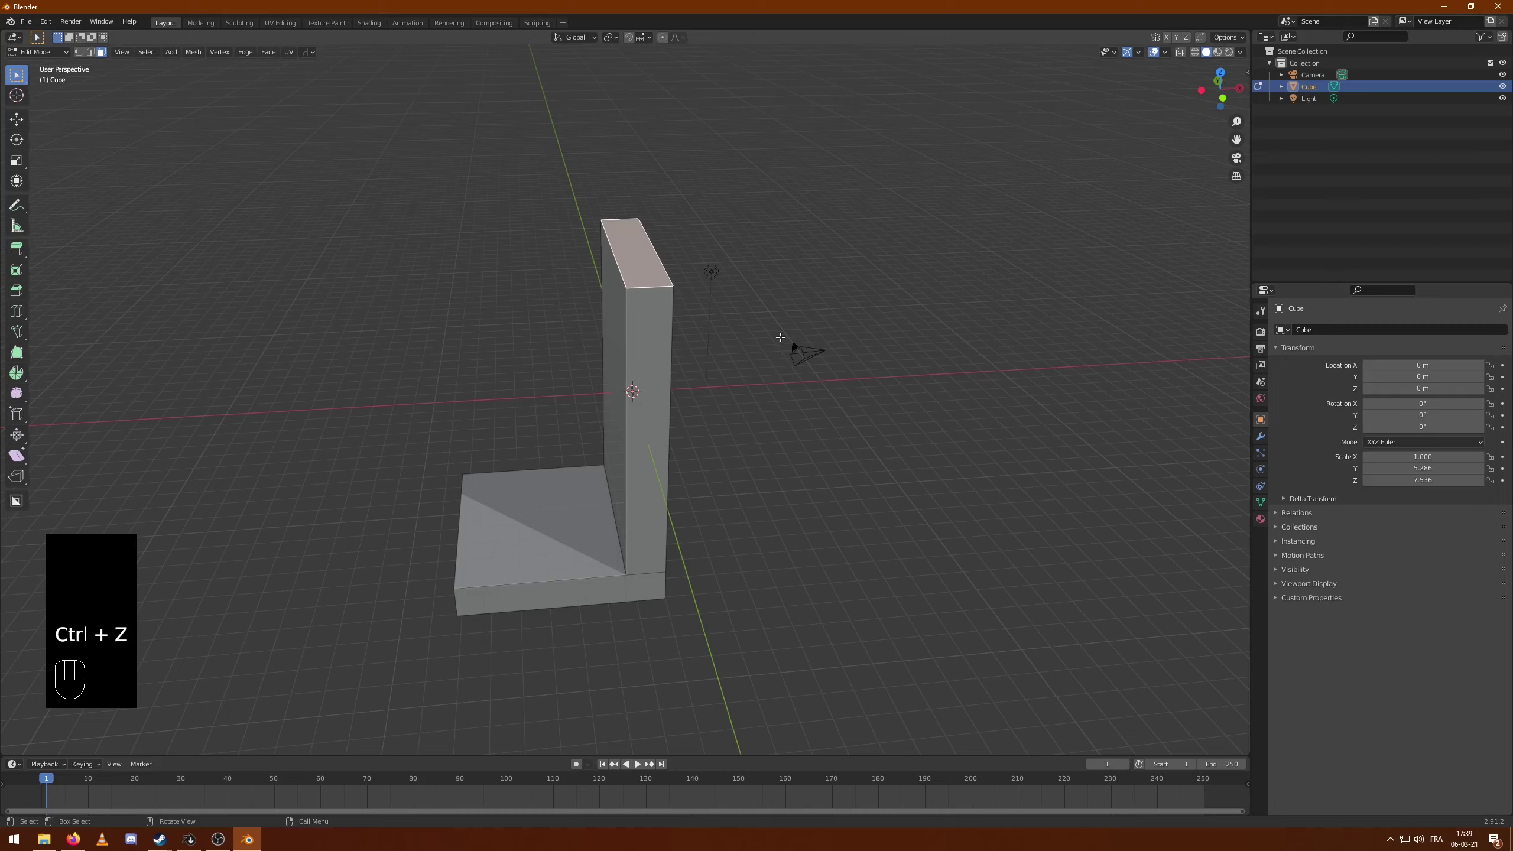
{"action": "key", "text": "KP_1"}
{"action": "key", "text": "e"}
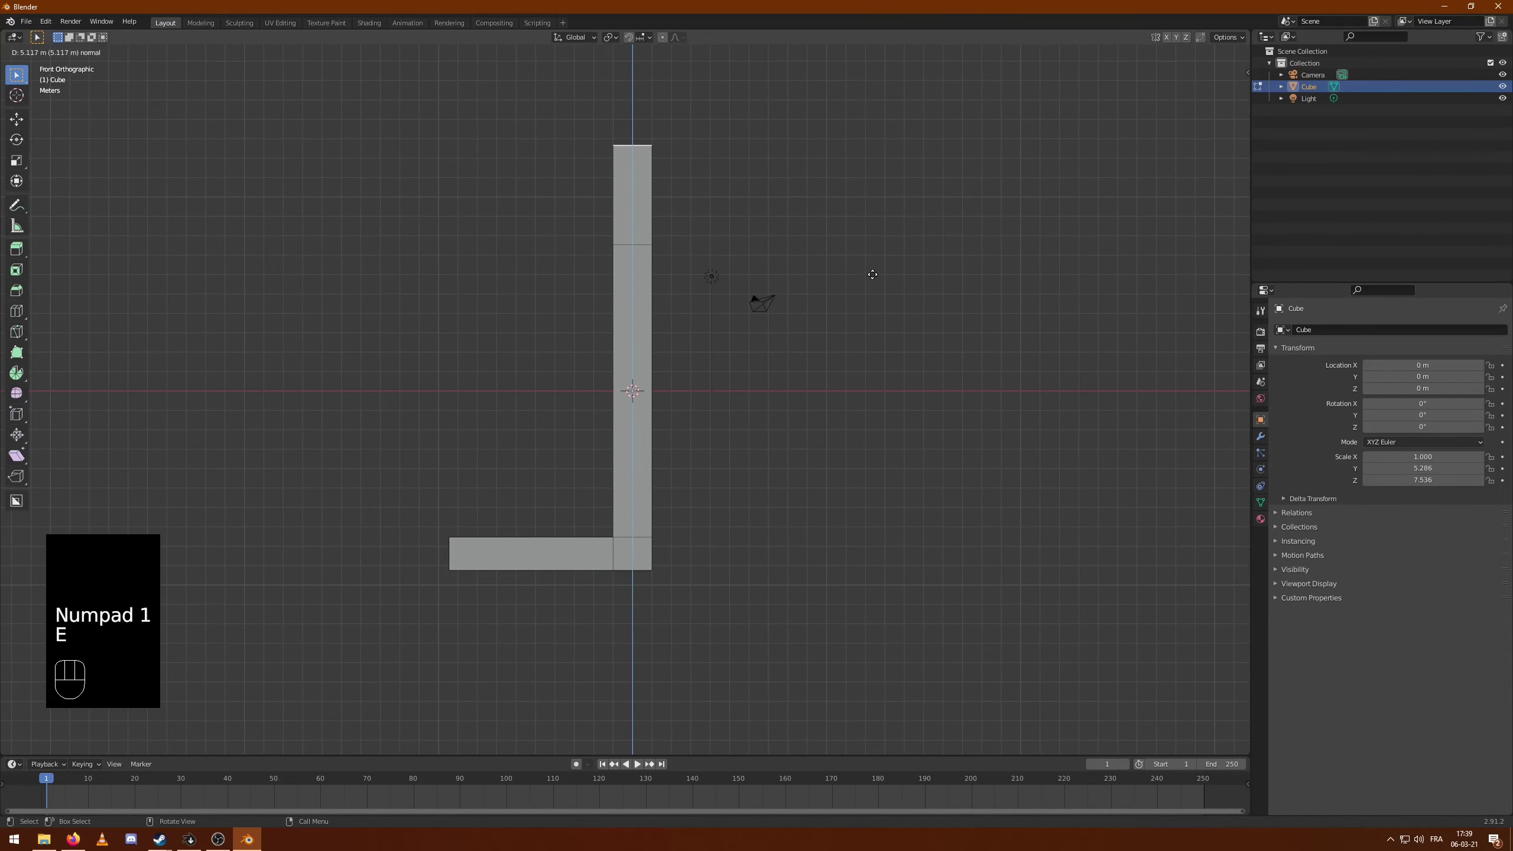
{"action": "key", "text": "g"}
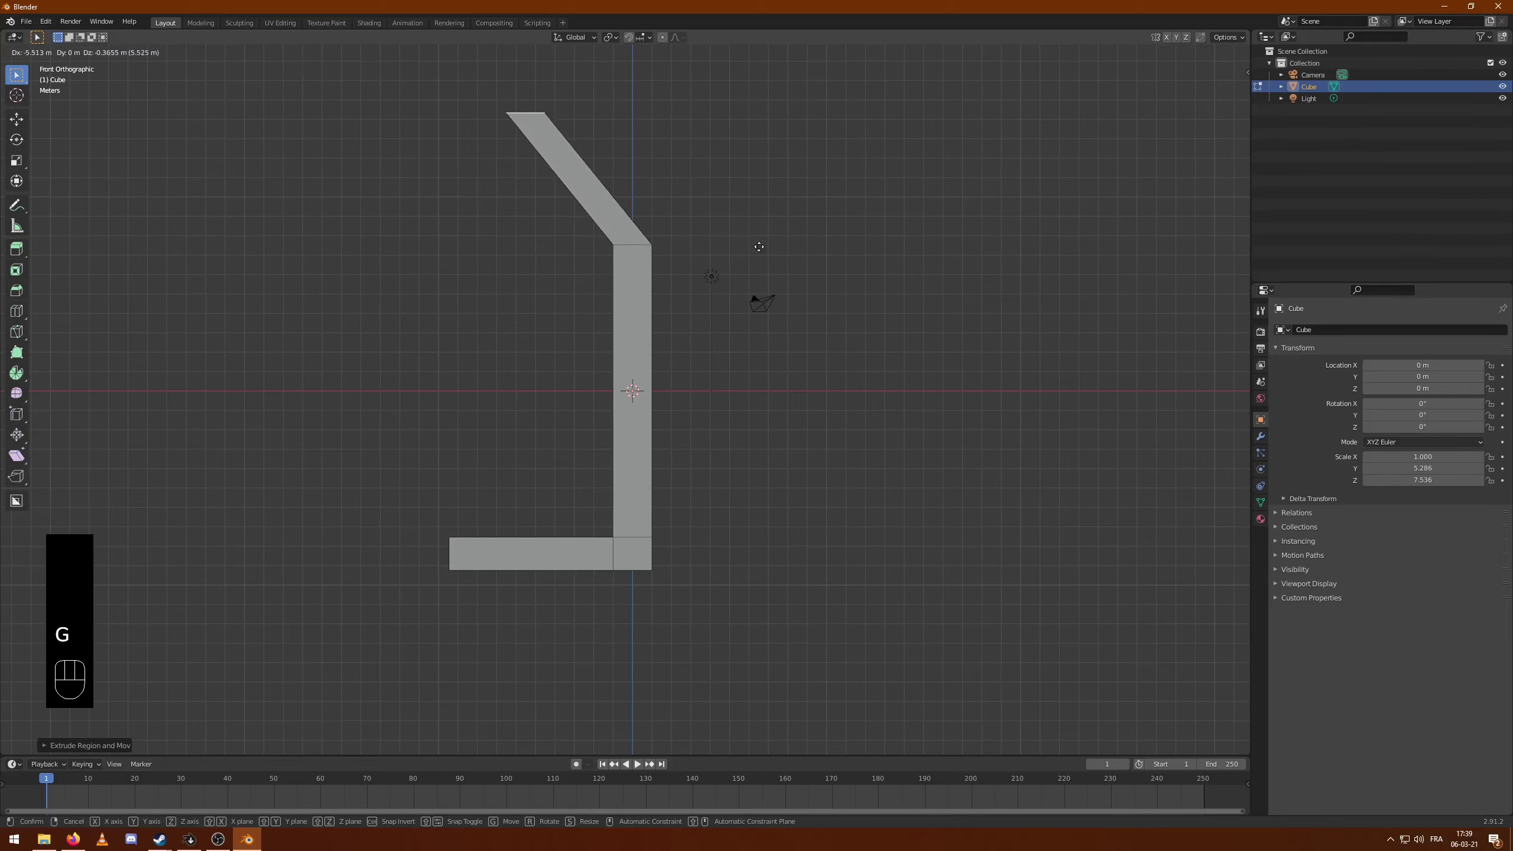
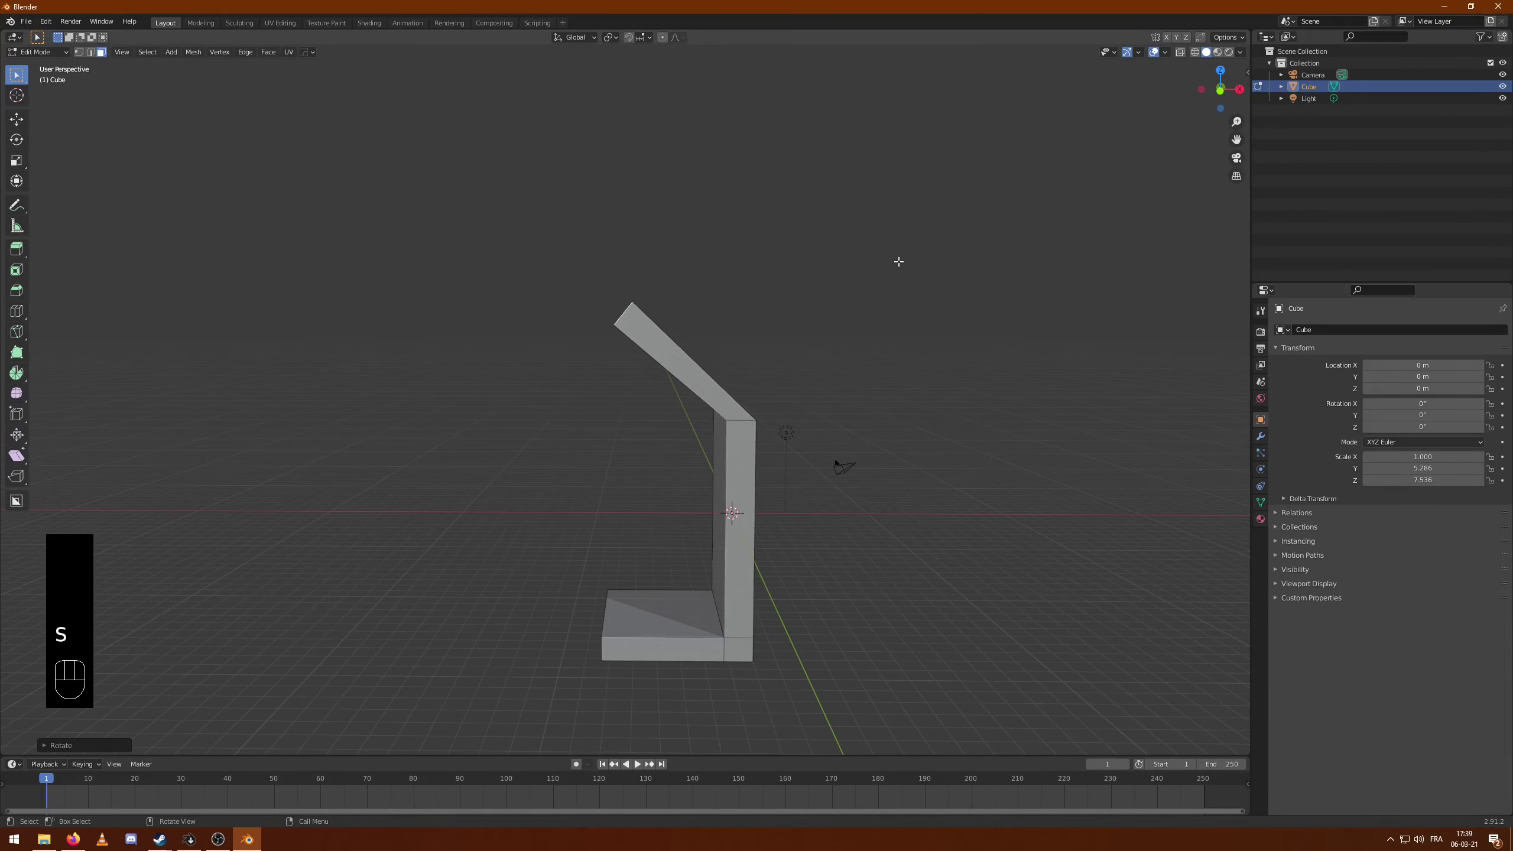
{"action": "key", "text": "s"}
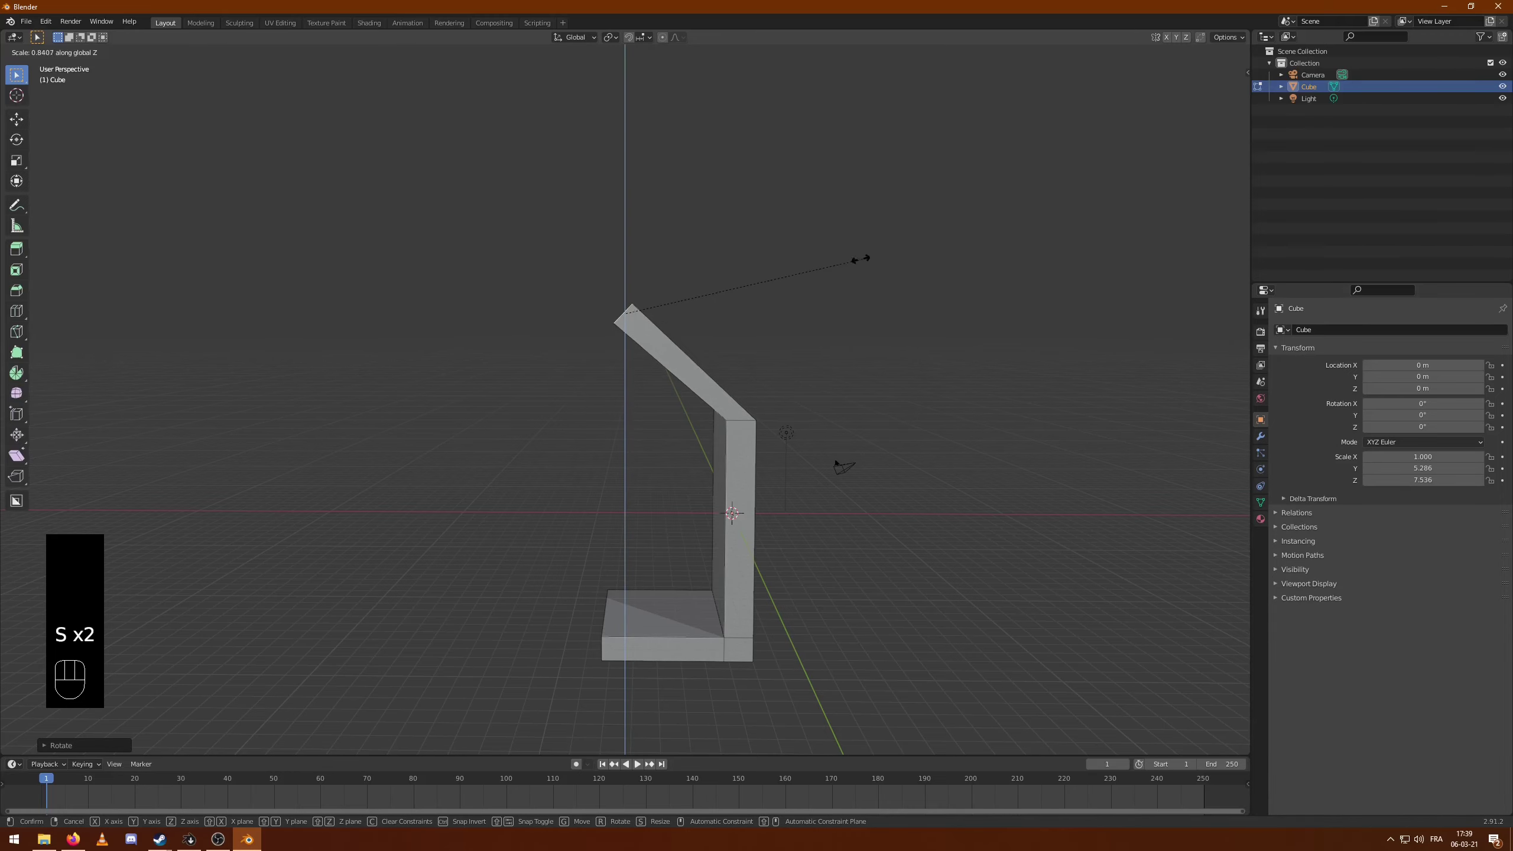
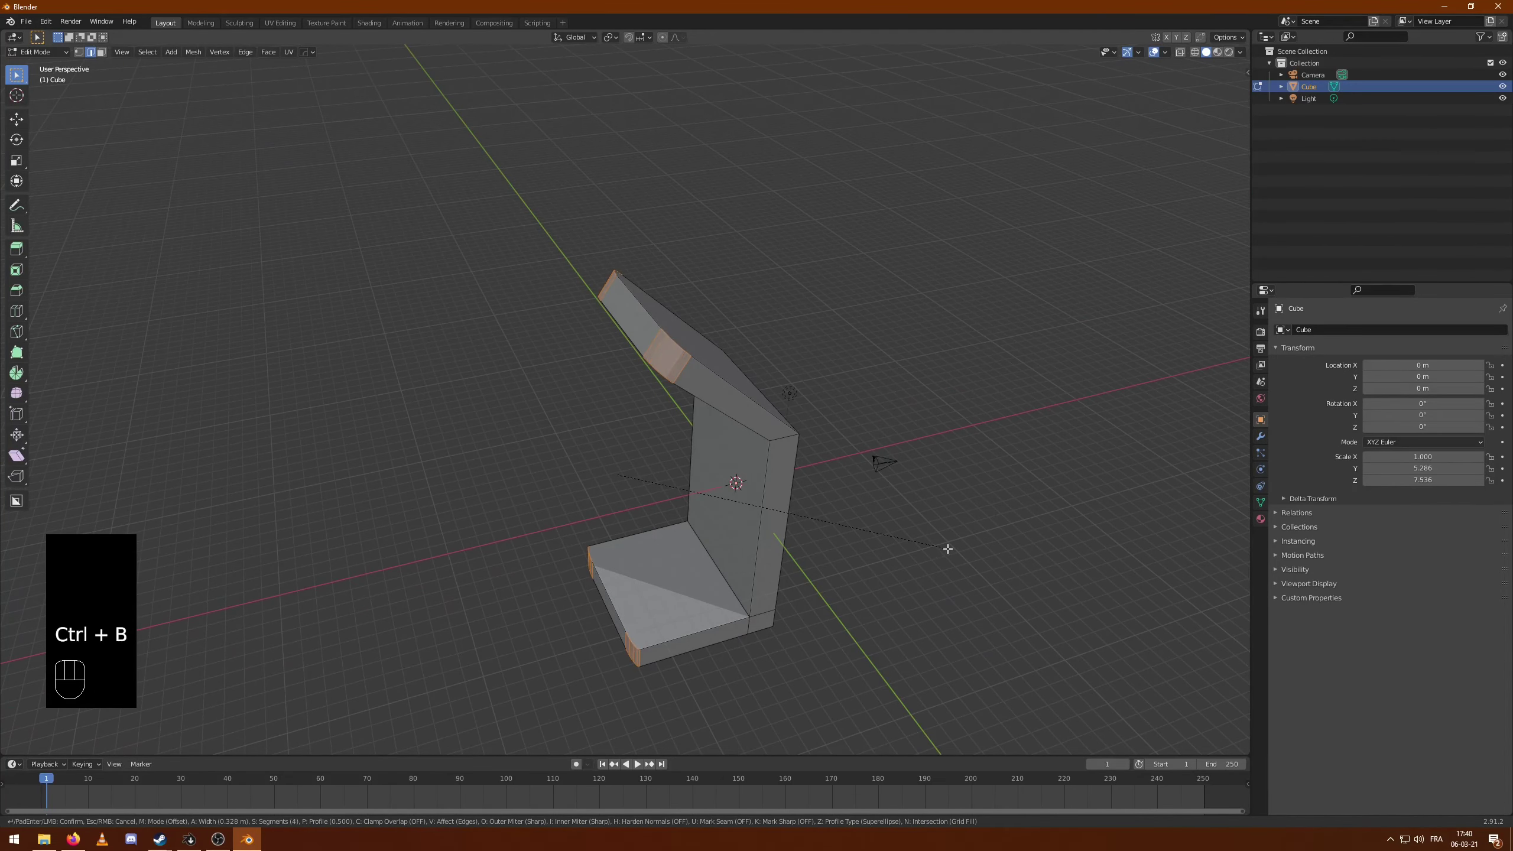
- Leave Edit Mode and apply all transforms so the stand's scale reads 1
{"action": "key", "text": "ctrl+z"}
{"action": "key", "text": "Tab"}
{"action": "middle_click", "coordinate": [979, 507]}
{"action": "key", "text": "ctrl+a"}
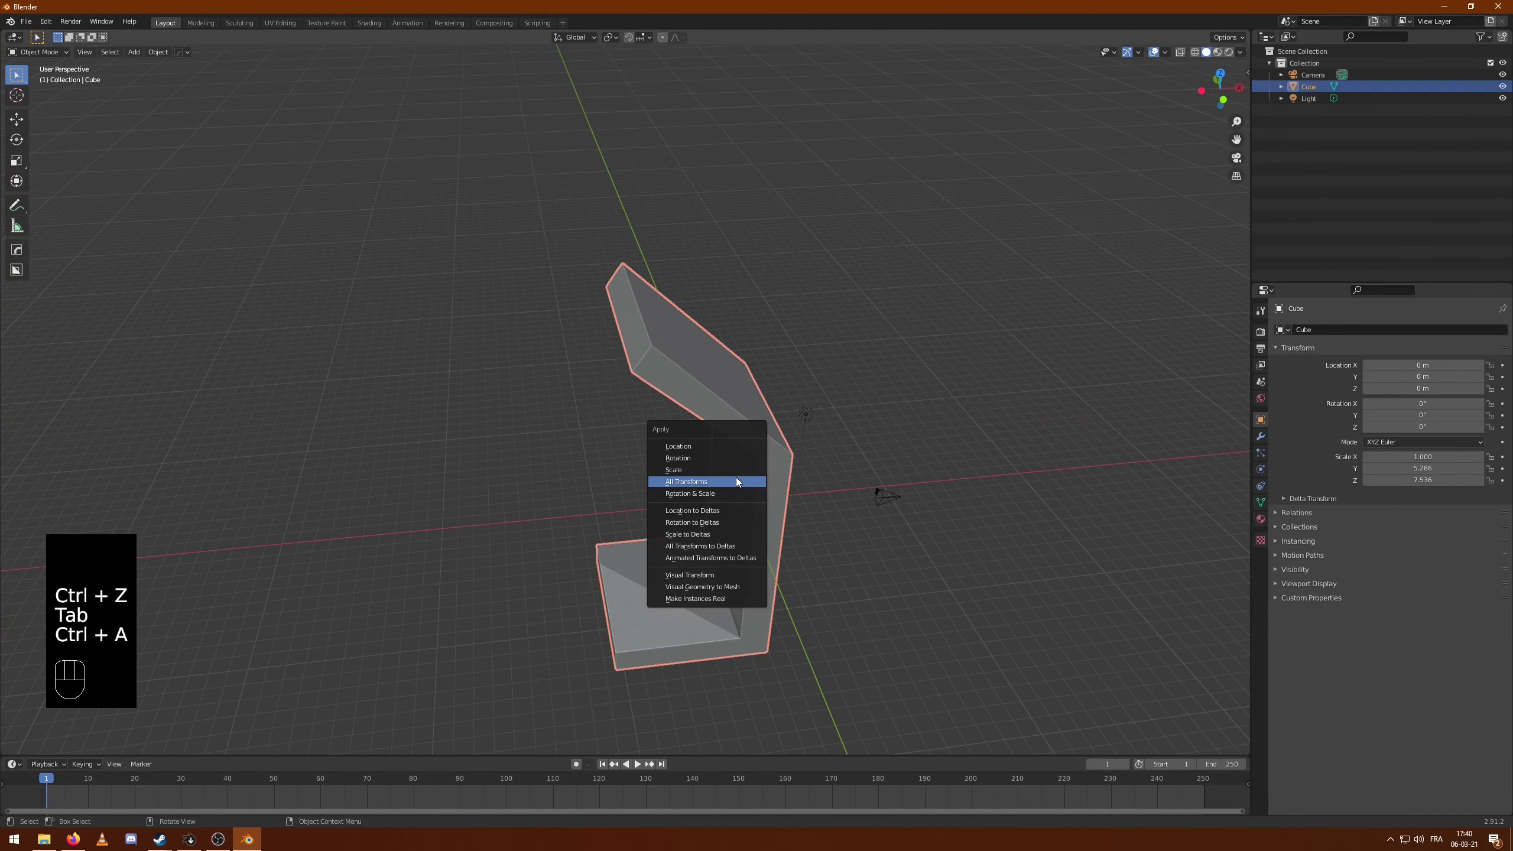
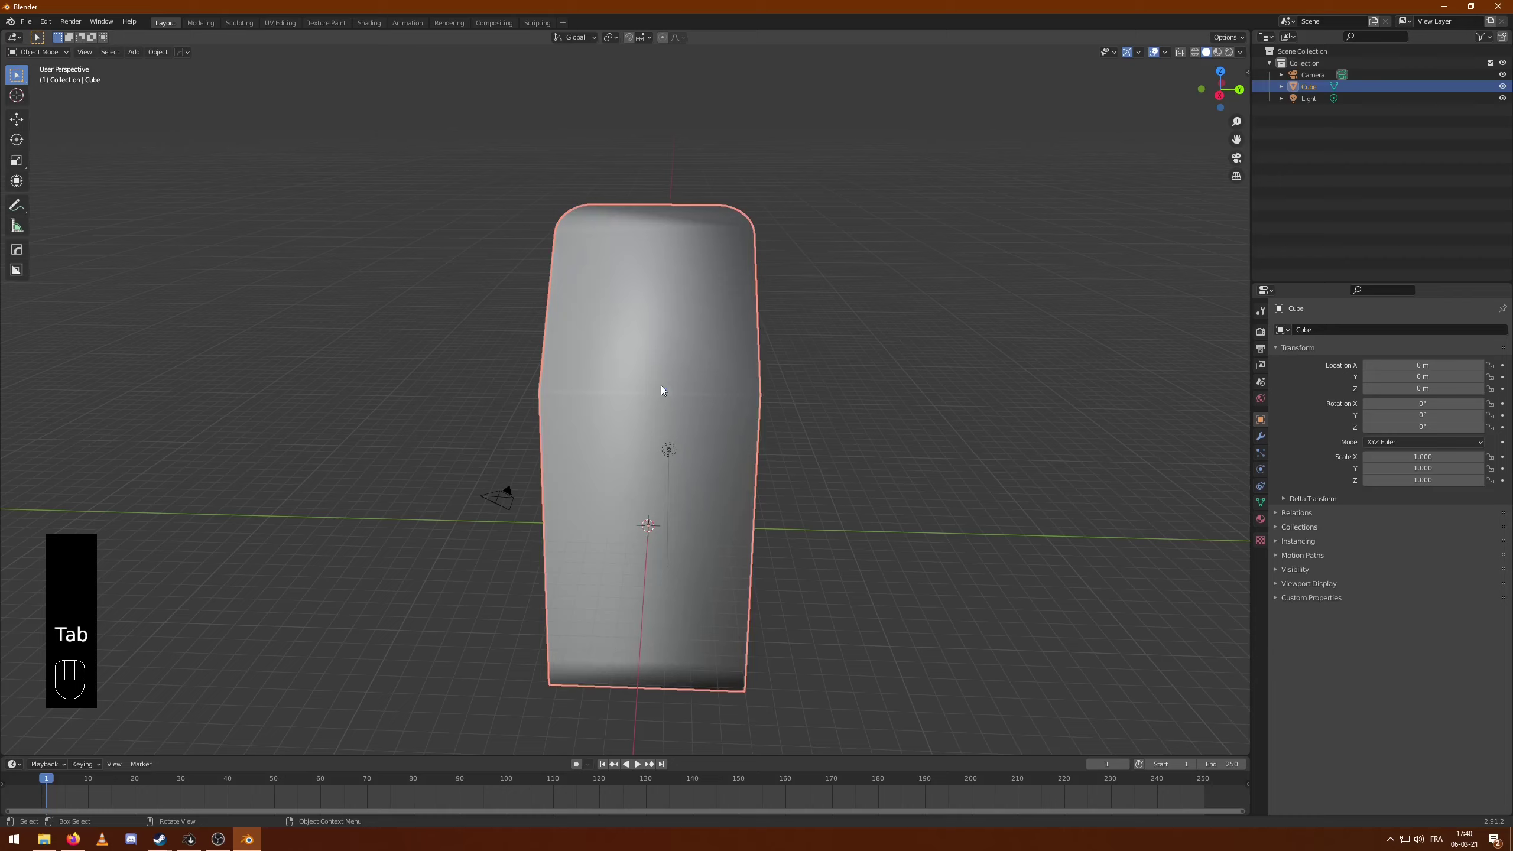
- Enable Normals > Auto Smooth in the stand's mesh data settings
{"action": "left_click_drag", "start_coordinate": [481, 490], "coordinate": [549, 500]}
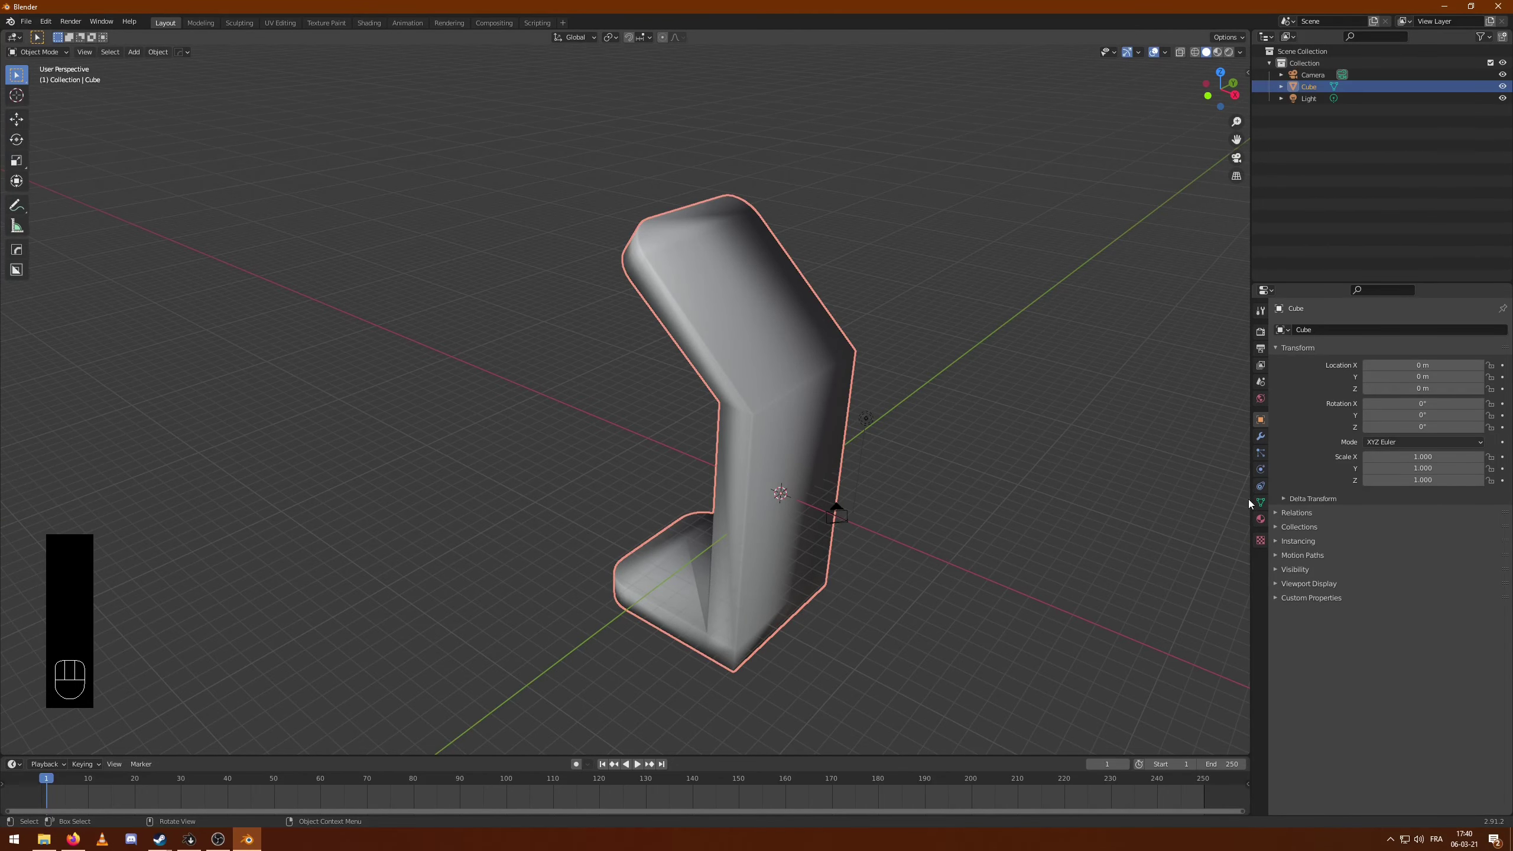
{"action": "left_click", "coordinate": [1266, 505]}
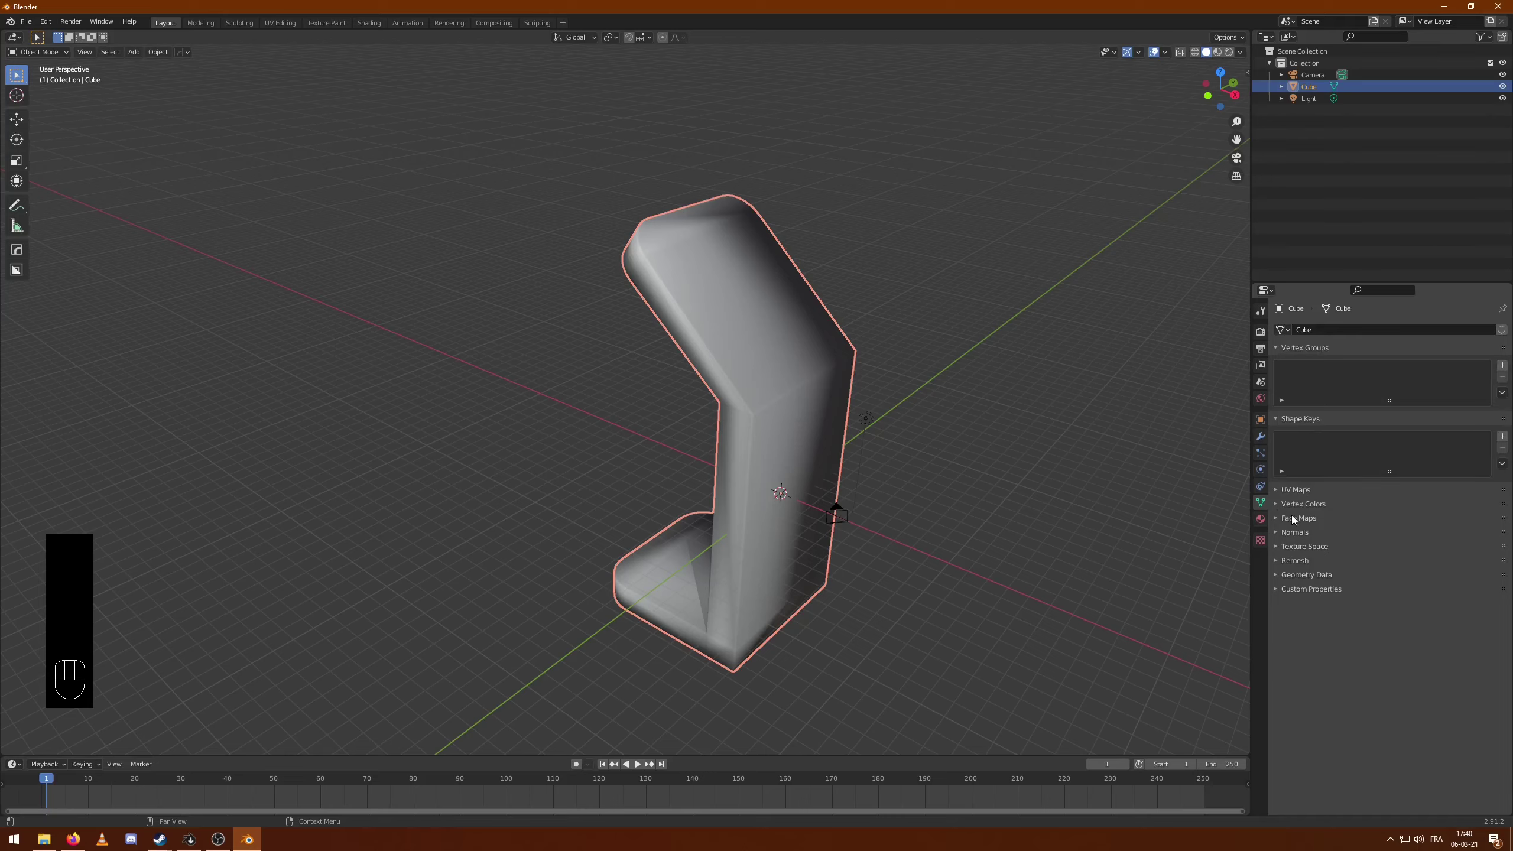
{"action": "left_click", "coordinate": [1279, 551]}
{"action": "left_click", "coordinate": [1369, 553]}
{"action": "left_click", "coordinate": [1025, 362]}
{"action": "left_click_drag", "start_coordinate": [872, 544], "coordinate": [843, 538]}
{"action": "left_click_drag", "start_coordinate": [1013, 445], "coordinate": [986, 447]}
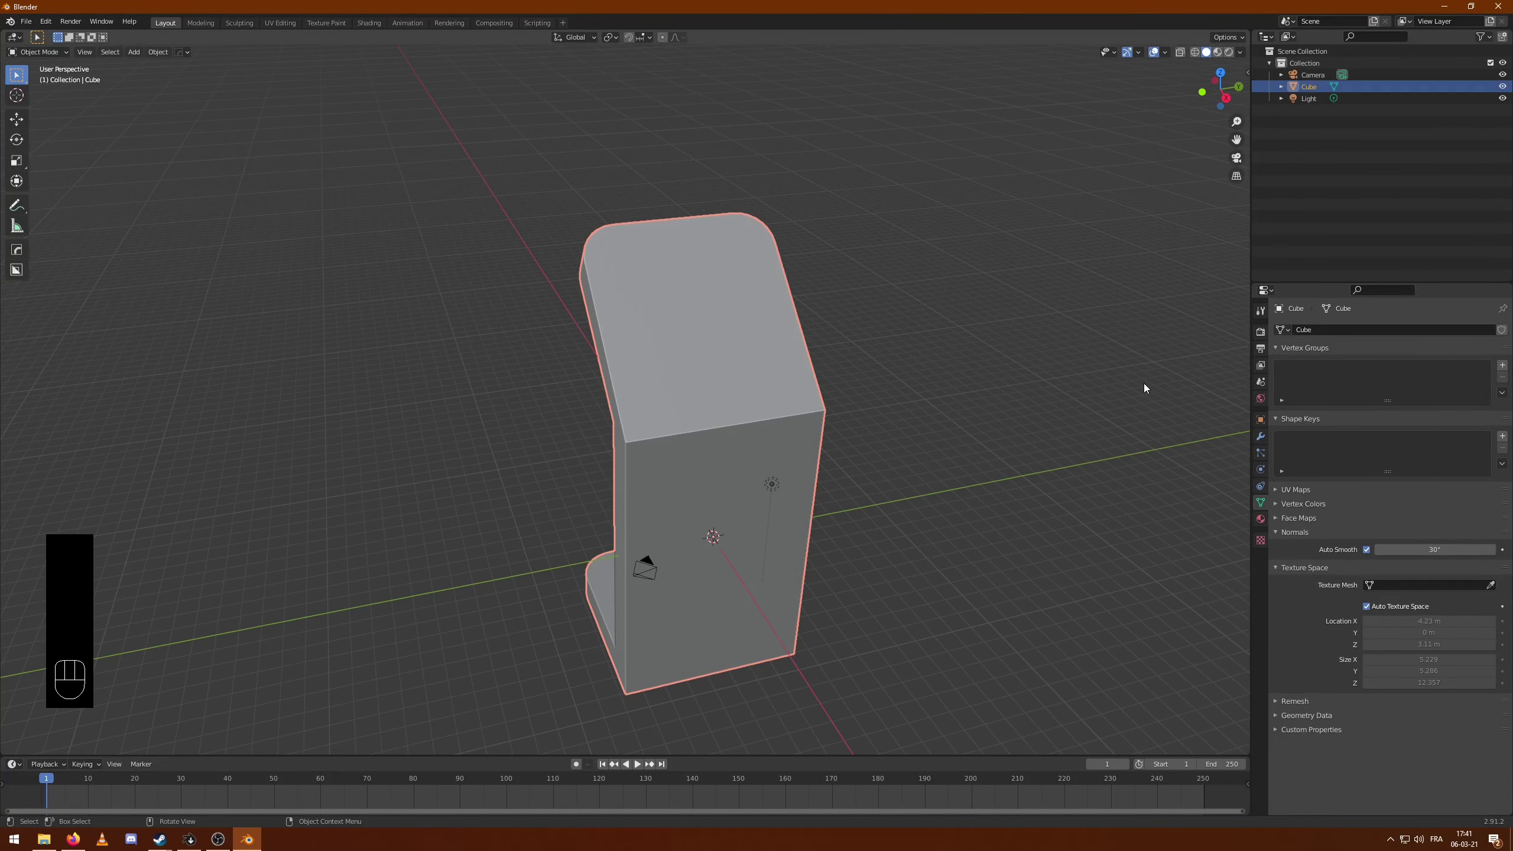
{"action": "middle_click", "coordinate": [883, 432]}
- Add a Bevel modifier to the stand with amount 0.01 m and 3 segments
{"action": "left_click", "coordinate": [1266, 443]}
{"action": "left_click_drag", "start_coordinate": [1367, 338], "coordinate": [1282, 381]}
{"action": "left_click_drag", "start_coordinate": [771, 366], "coordinate": [801, 390]}
{"action": "left_click_drag", "start_coordinate": [929, 367], "coordinate": [877, 354]}
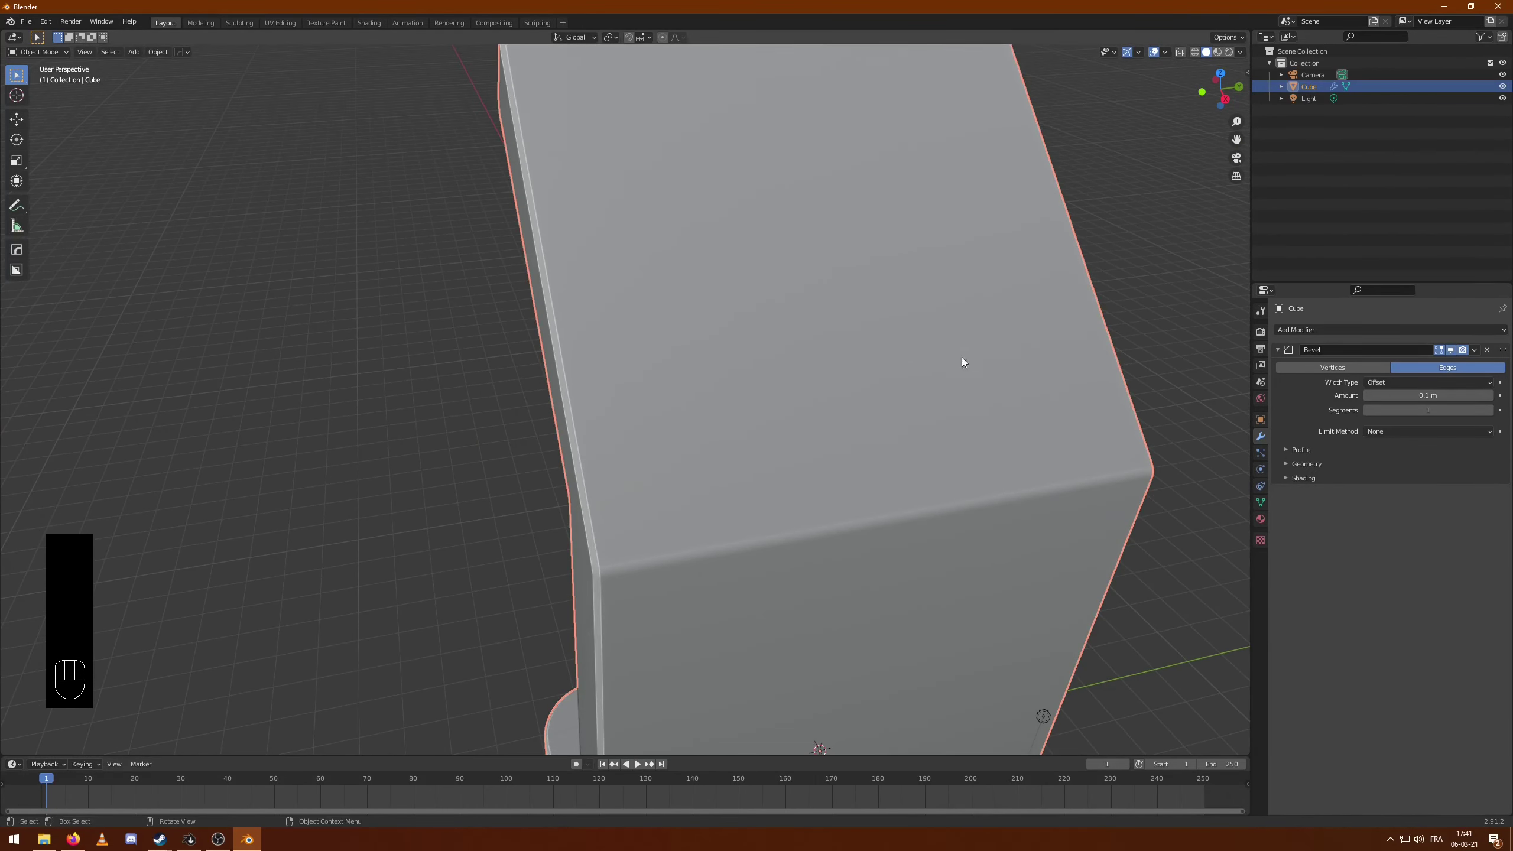
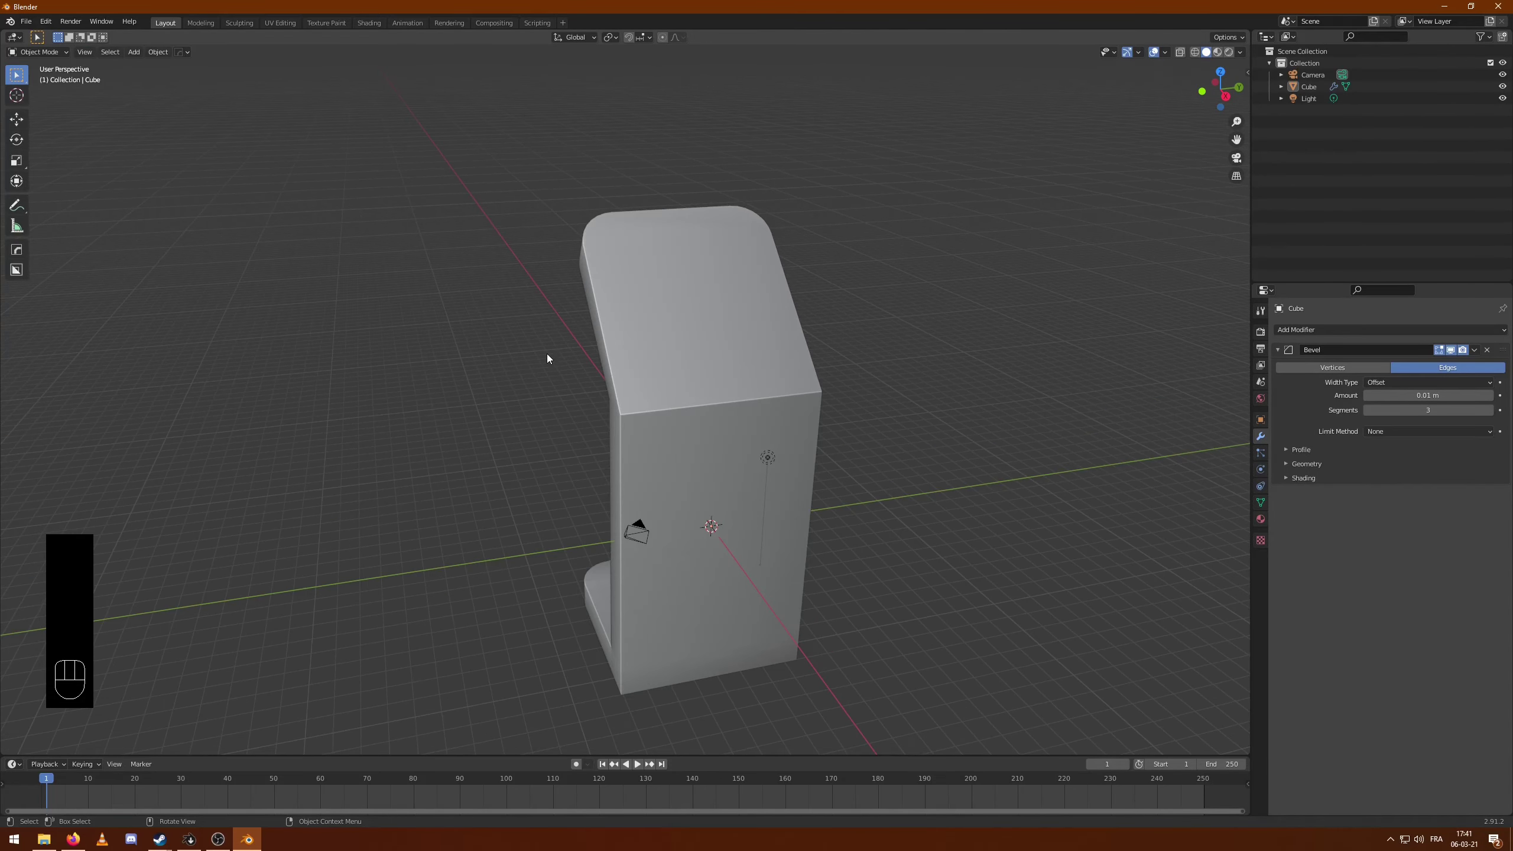
{"action": "left_click_drag", "start_coordinate": [501, 416], "coordinate": [526, 418]}
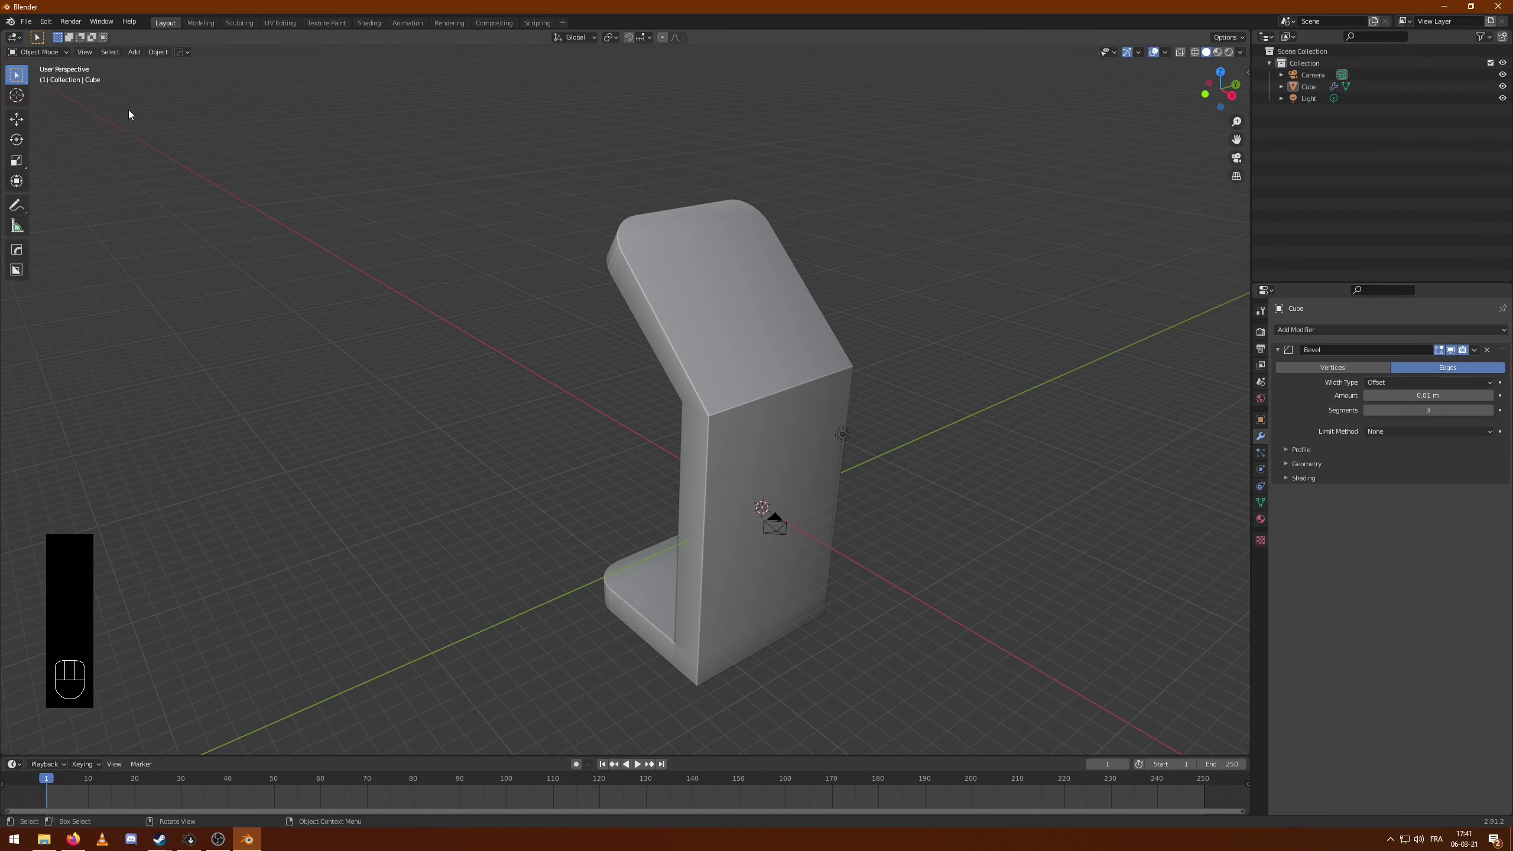
{"action": "left_click", "coordinate": [53, 27]}
{"action": "left_click", "coordinate": [331, 342]}
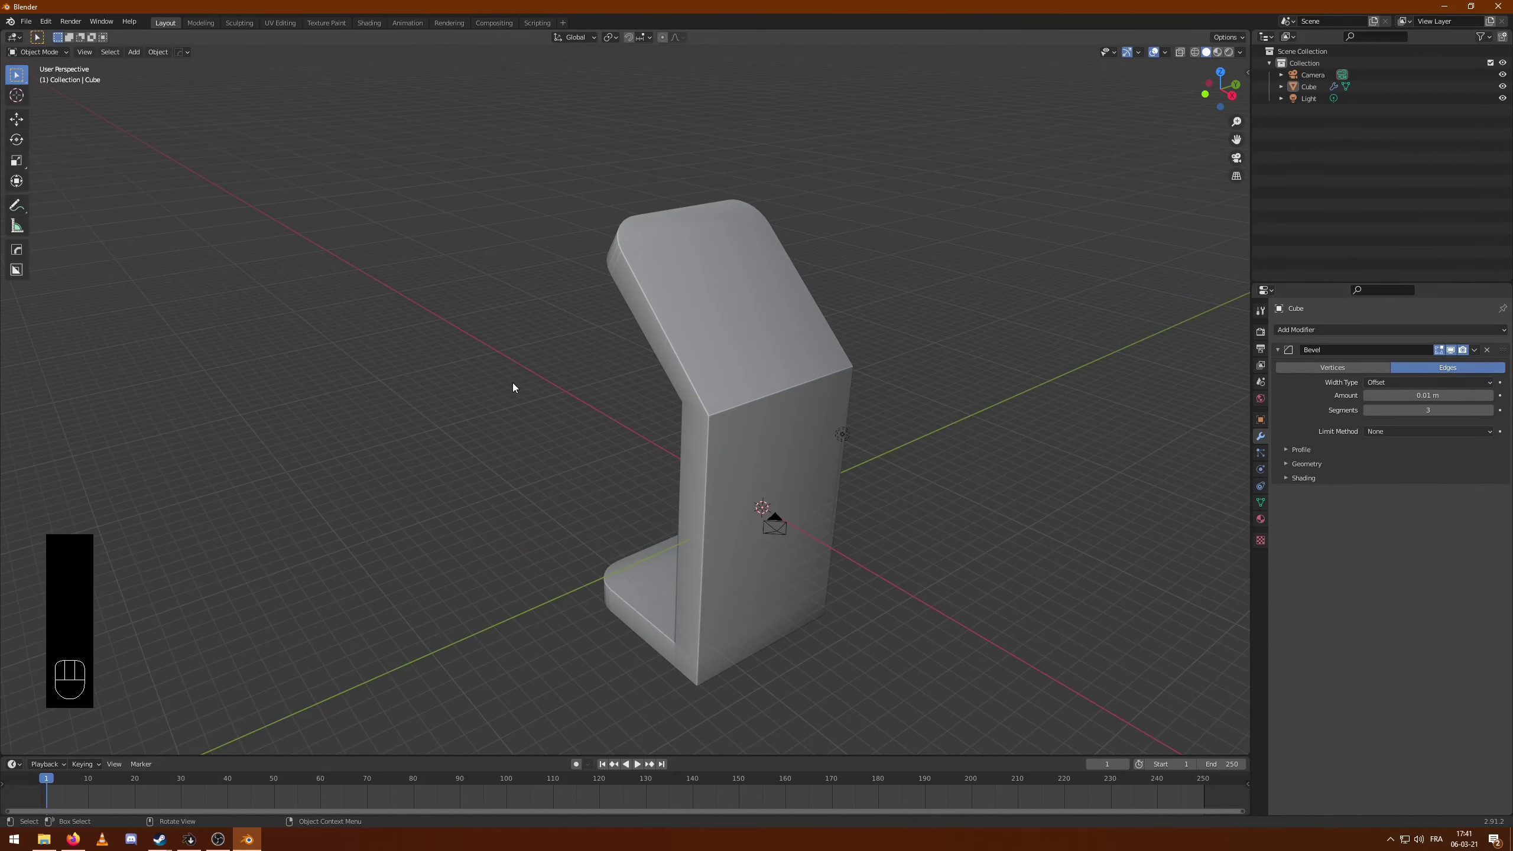
- From the front view, add a second cube to the scene midway up the stand
{"action": "key", "text": "F5"}
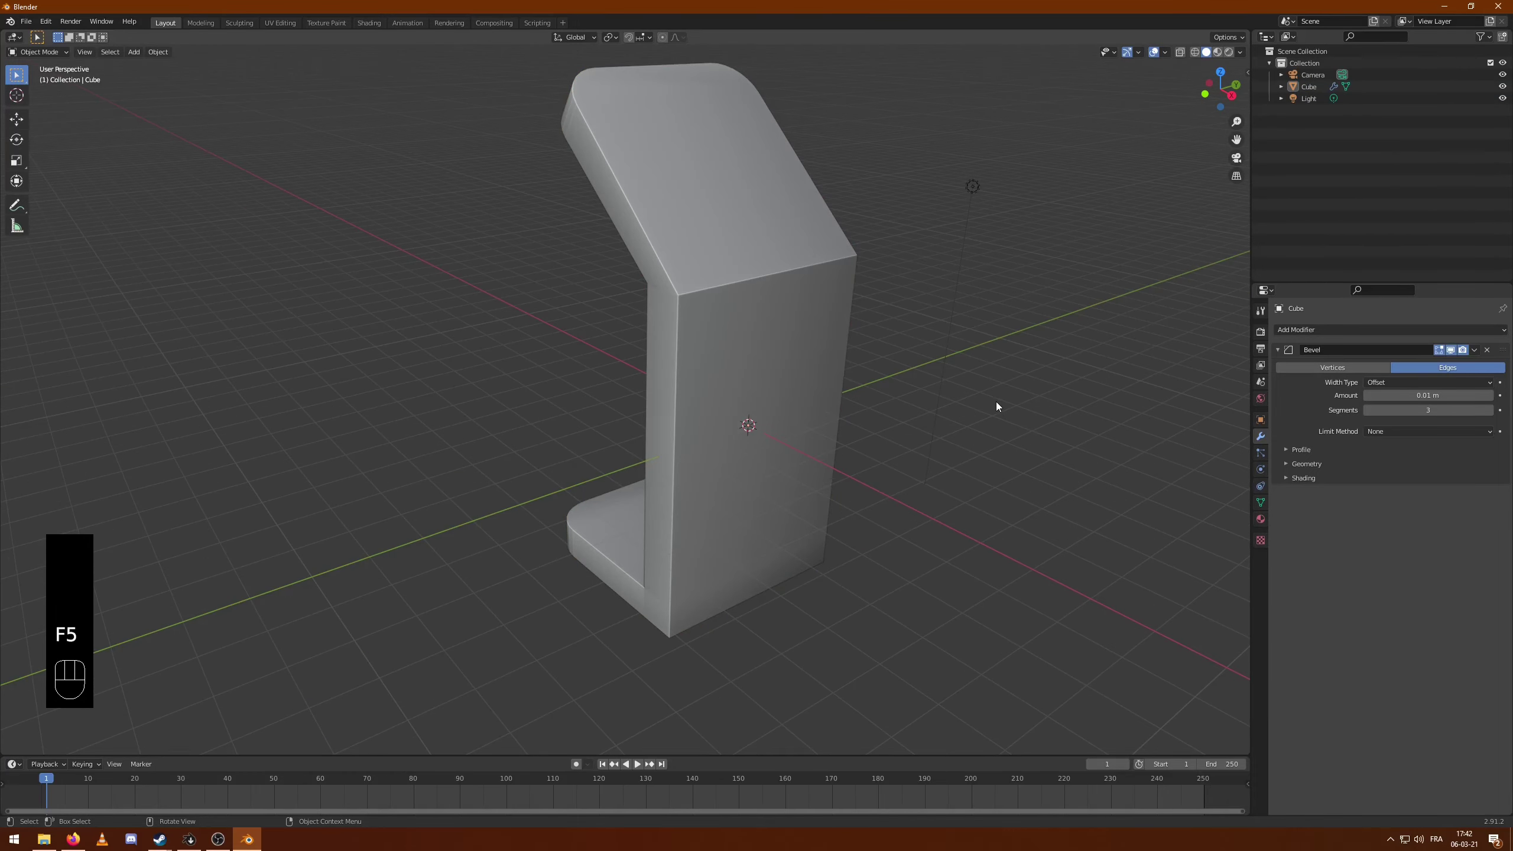
{"action": "left_click_drag", "start_coordinate": [982, 438], "coordinate": [991, 480]}
{"action": "left_click_drag", "start_coordinate": [801, 510], "coordinate": [805, 443]}
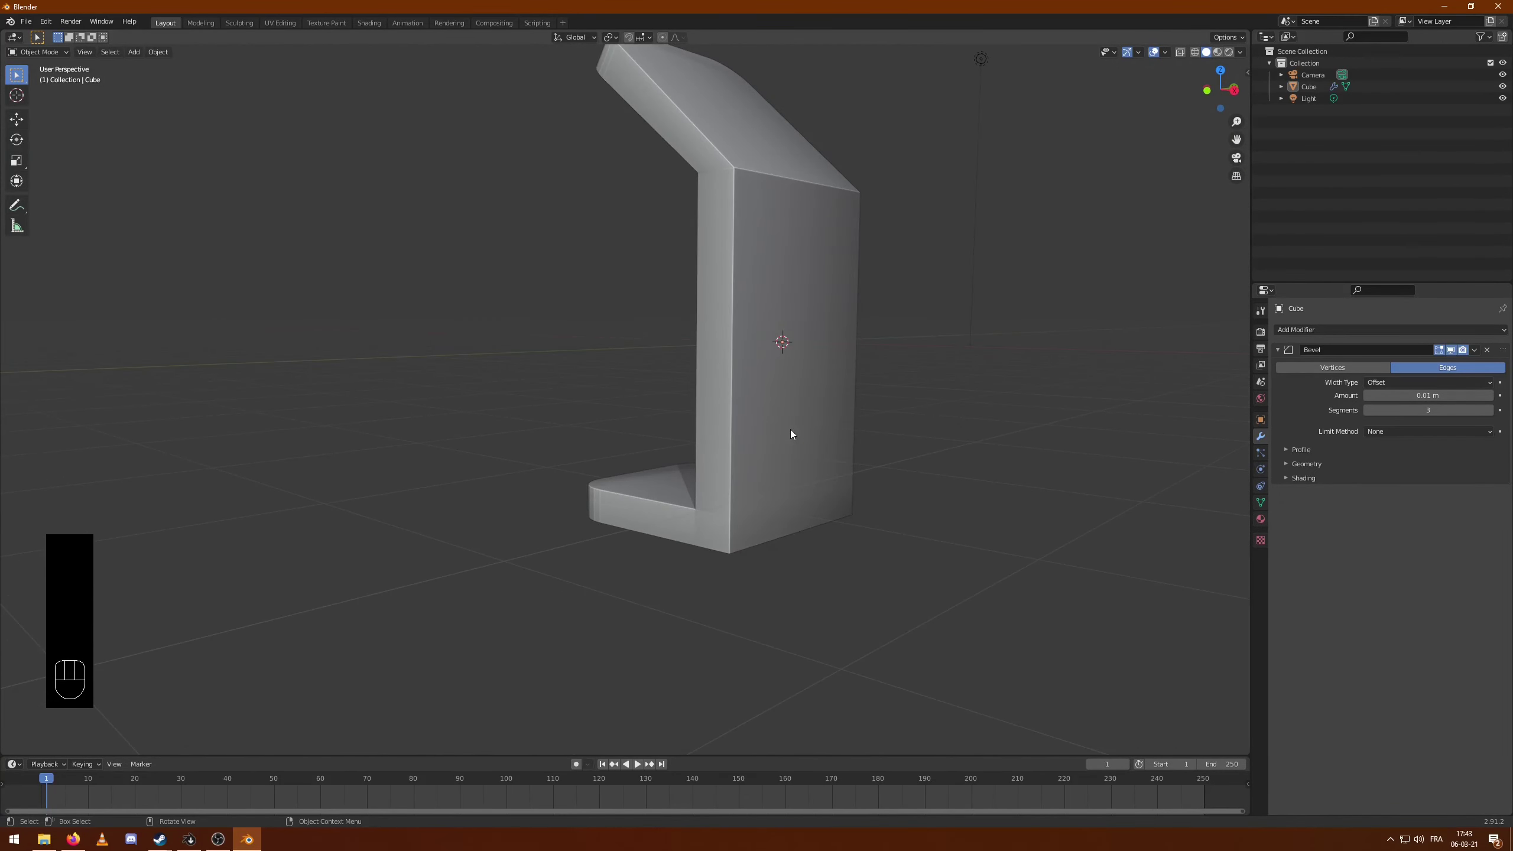
{"action": "key", "text": "KP_1"}
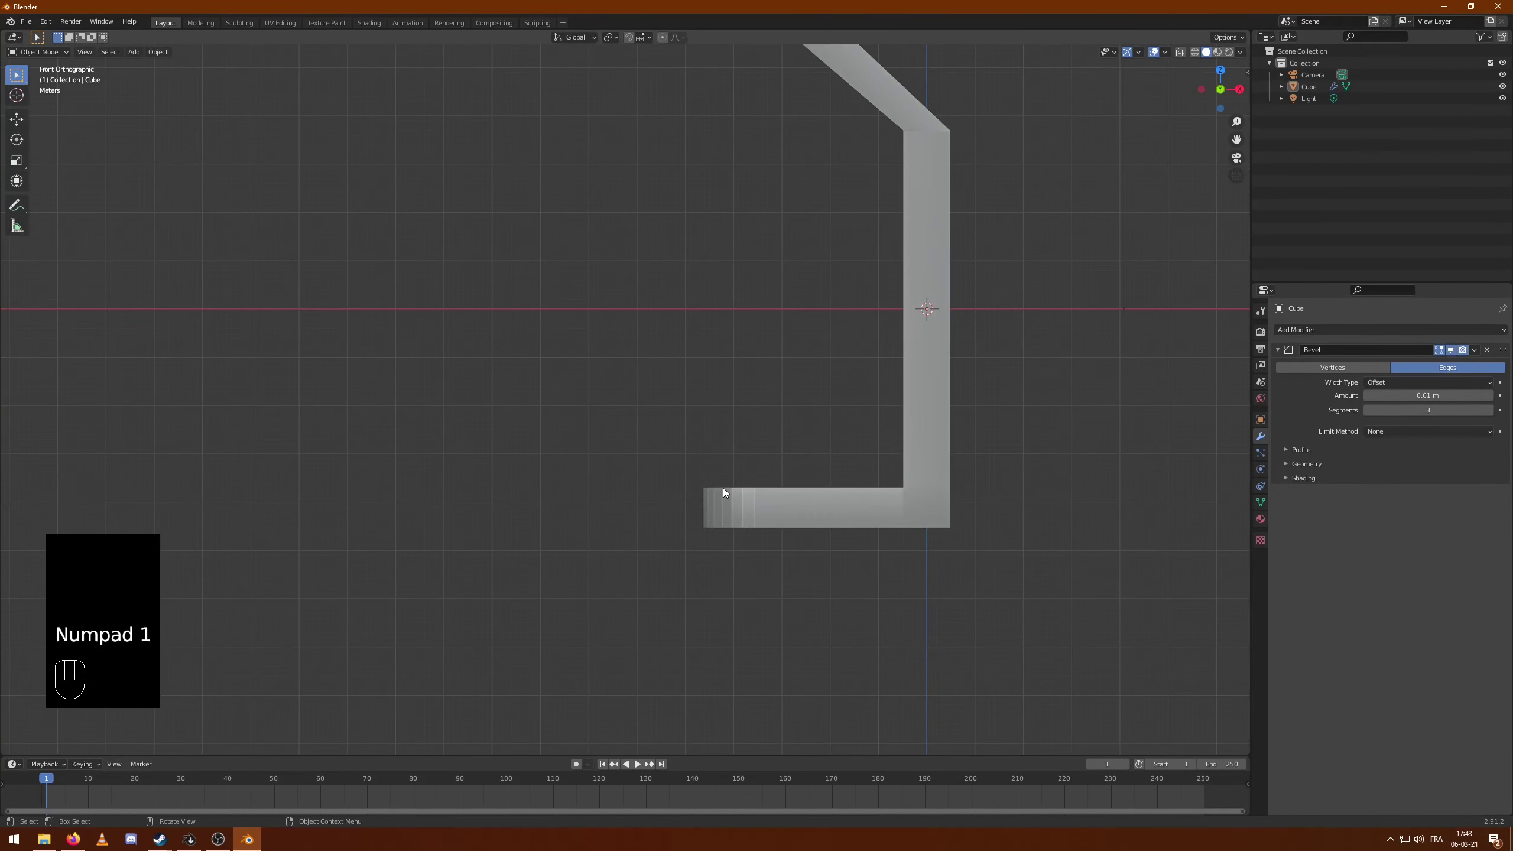
{"action": "key", "text": "ctrl+a"}
{"action": "left_click", "coordinate": [820, 363]}
{"action": "key", "text": "shift+a"}
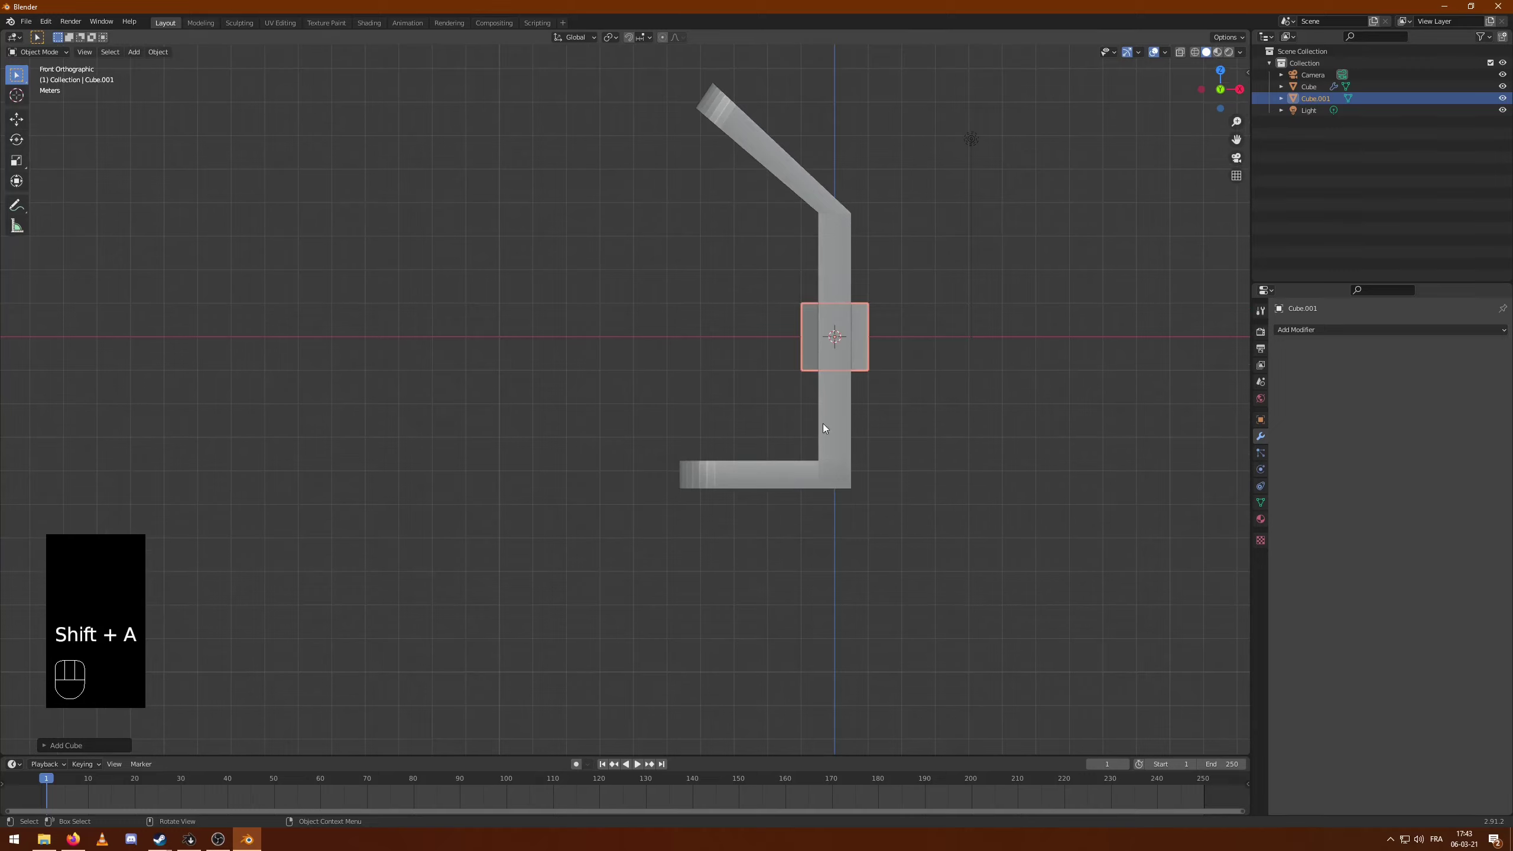
- Scale the new cube along Y so it passes through the upright, then enter Edit Mode on it
{"action": "left_click_drag", "start_coordinate": [639, 400], "coordinate": [744, 456]}
{"action": "key", "text": "s"}
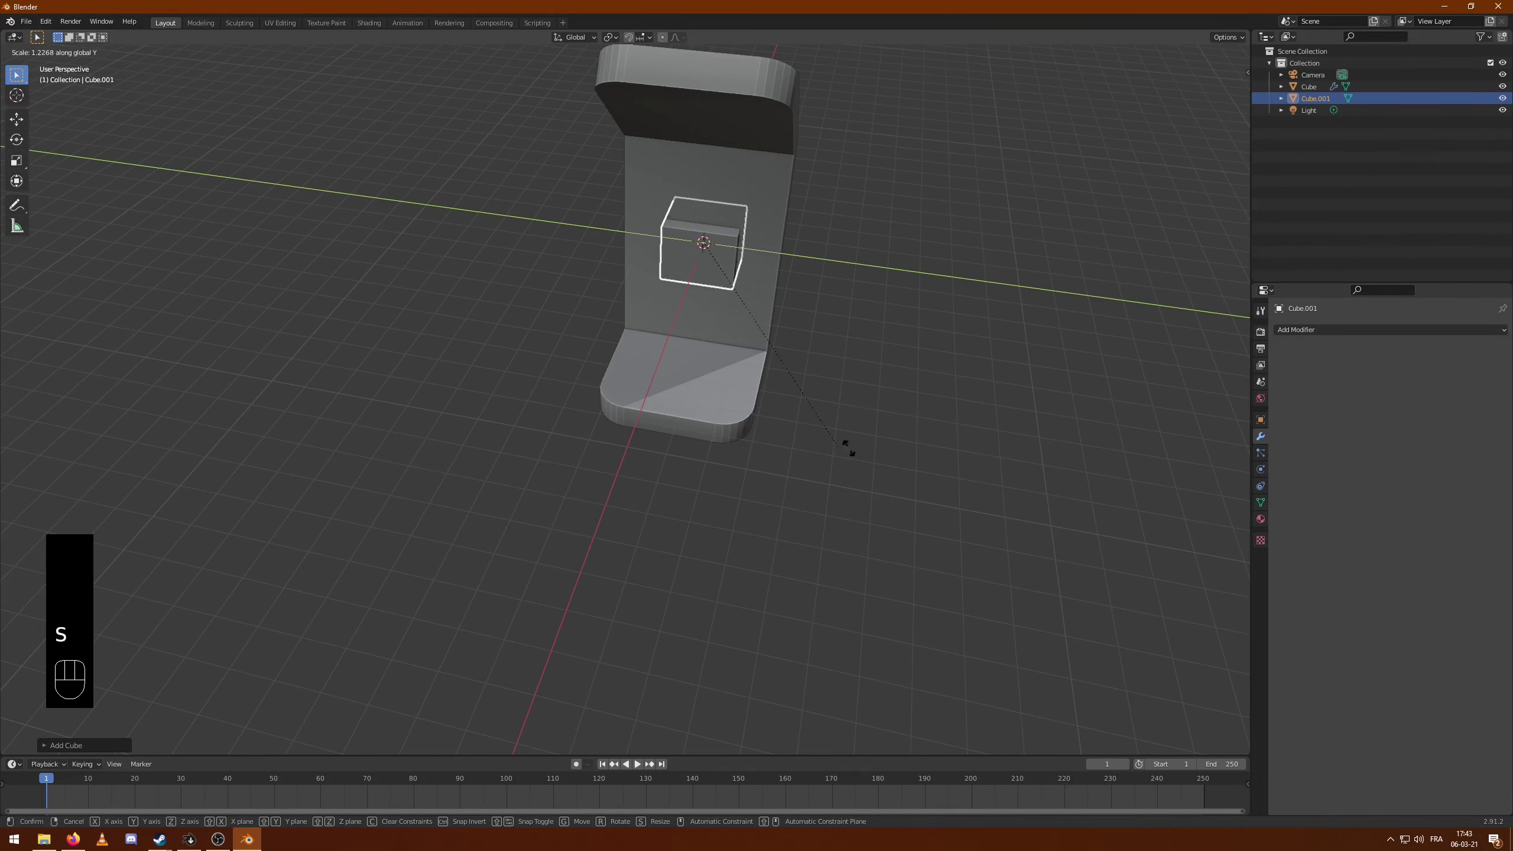
{"action": "left_click_drag", "start_coordinate": [636, 420], "coordinate": [484, 365]}
{"action": "left_click_drag", "start_coordinate": [781, 401], "coordinate": [804, 408]}
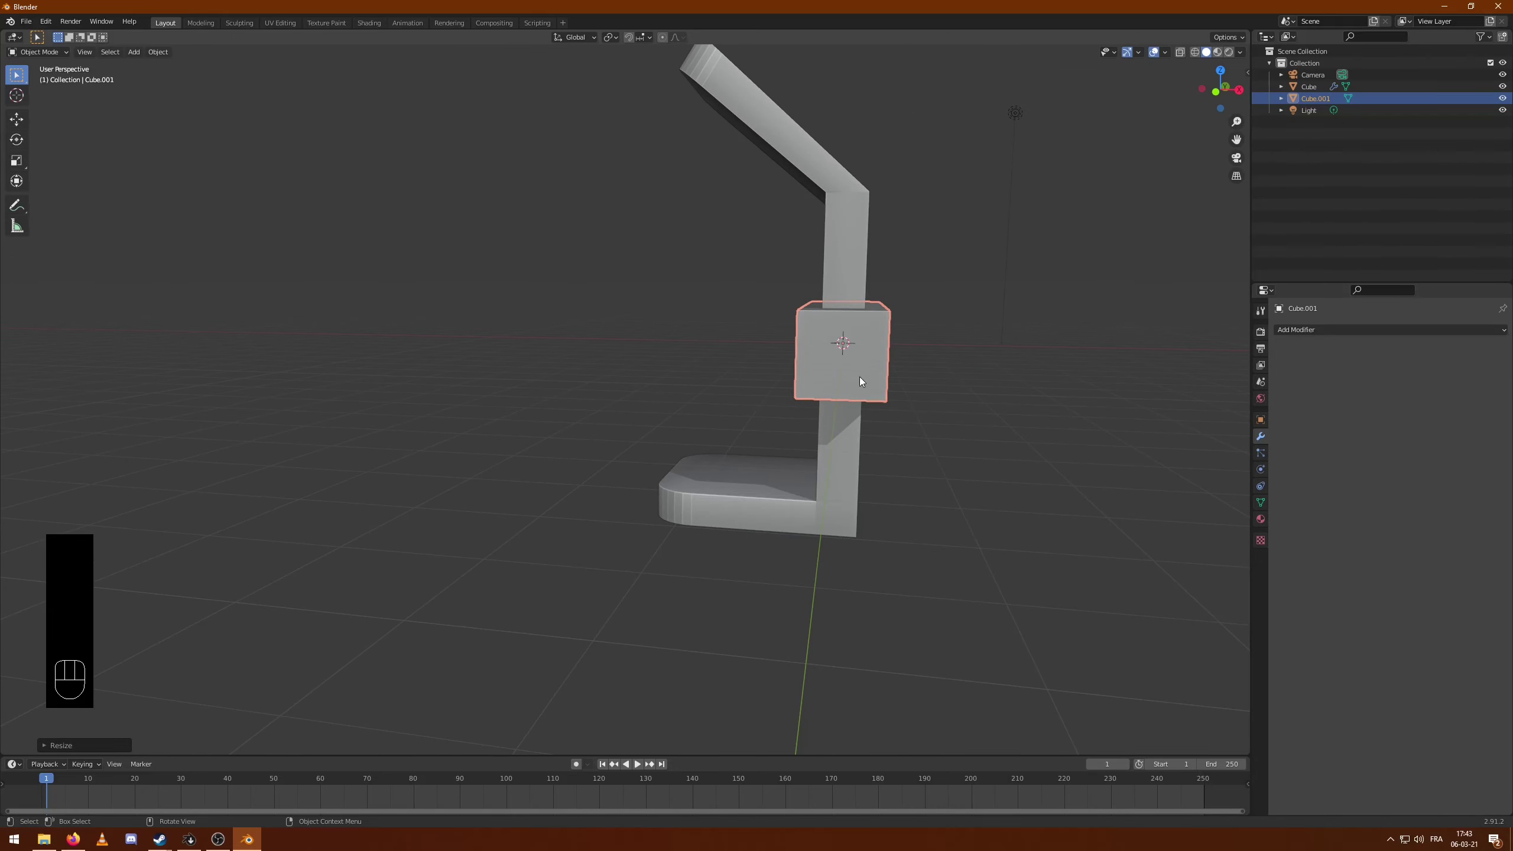
{"action": "key", "text": "ctrl+Tab"}
- Loop-cut the cube, extrude a face upward into a step, then flatten and widen the cutter block across the base
{"action": "key", "text": "ctrl+r"}
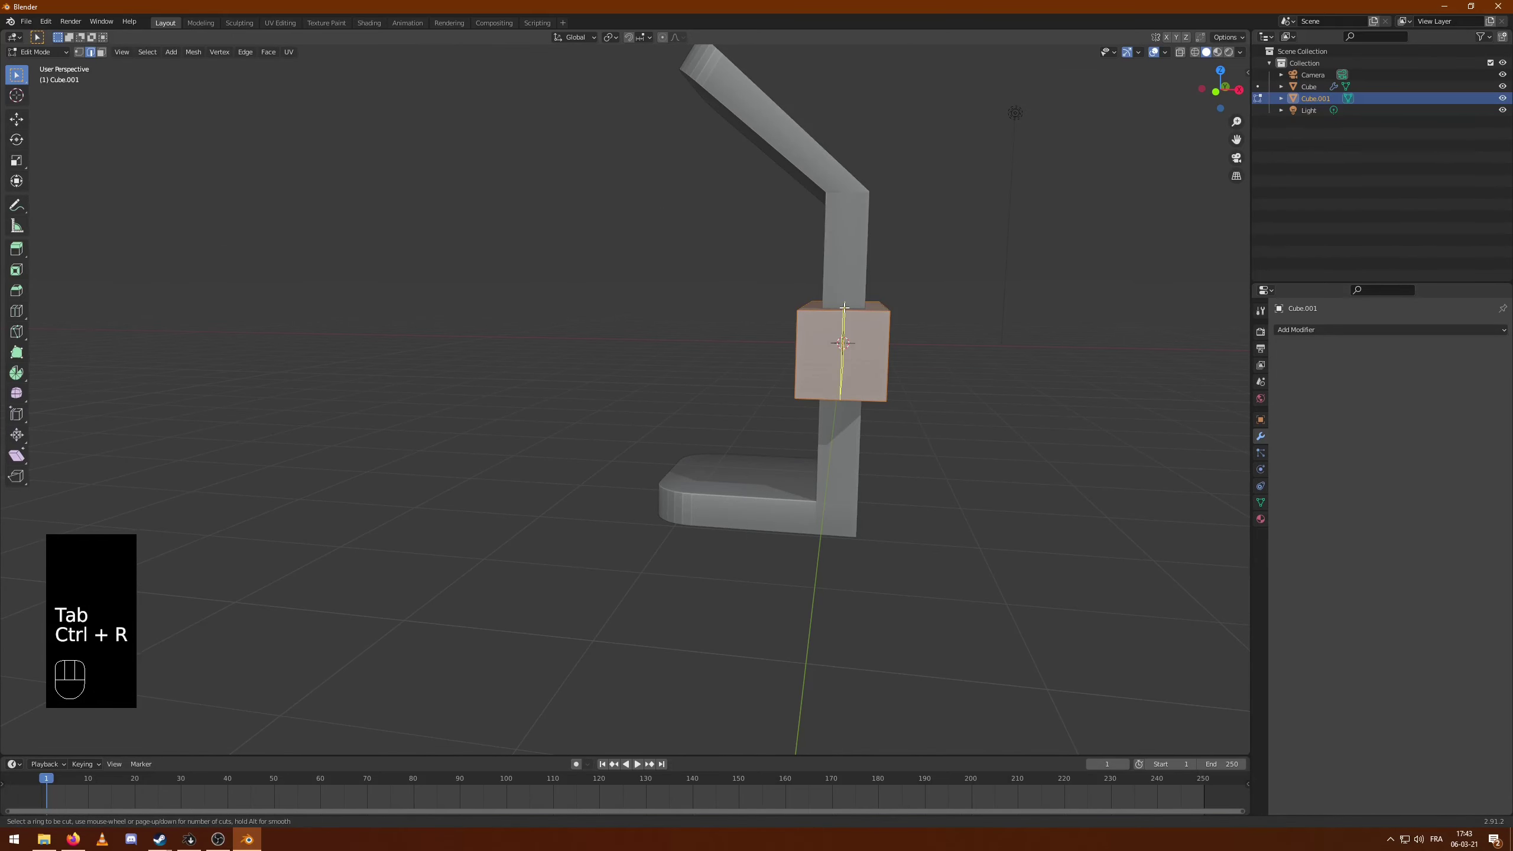
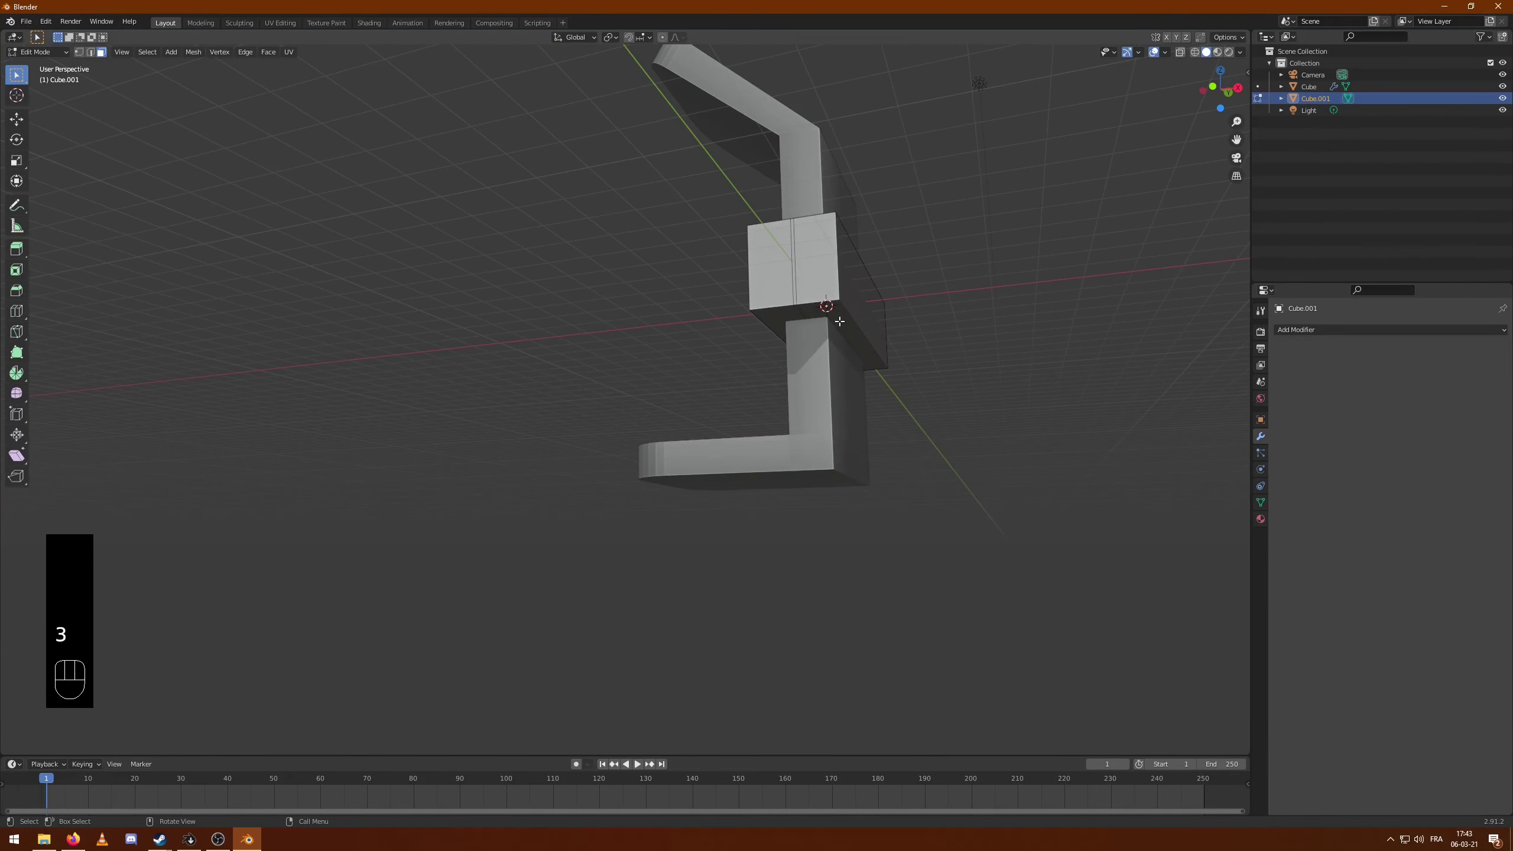
{"action": "key", "text": "g"}
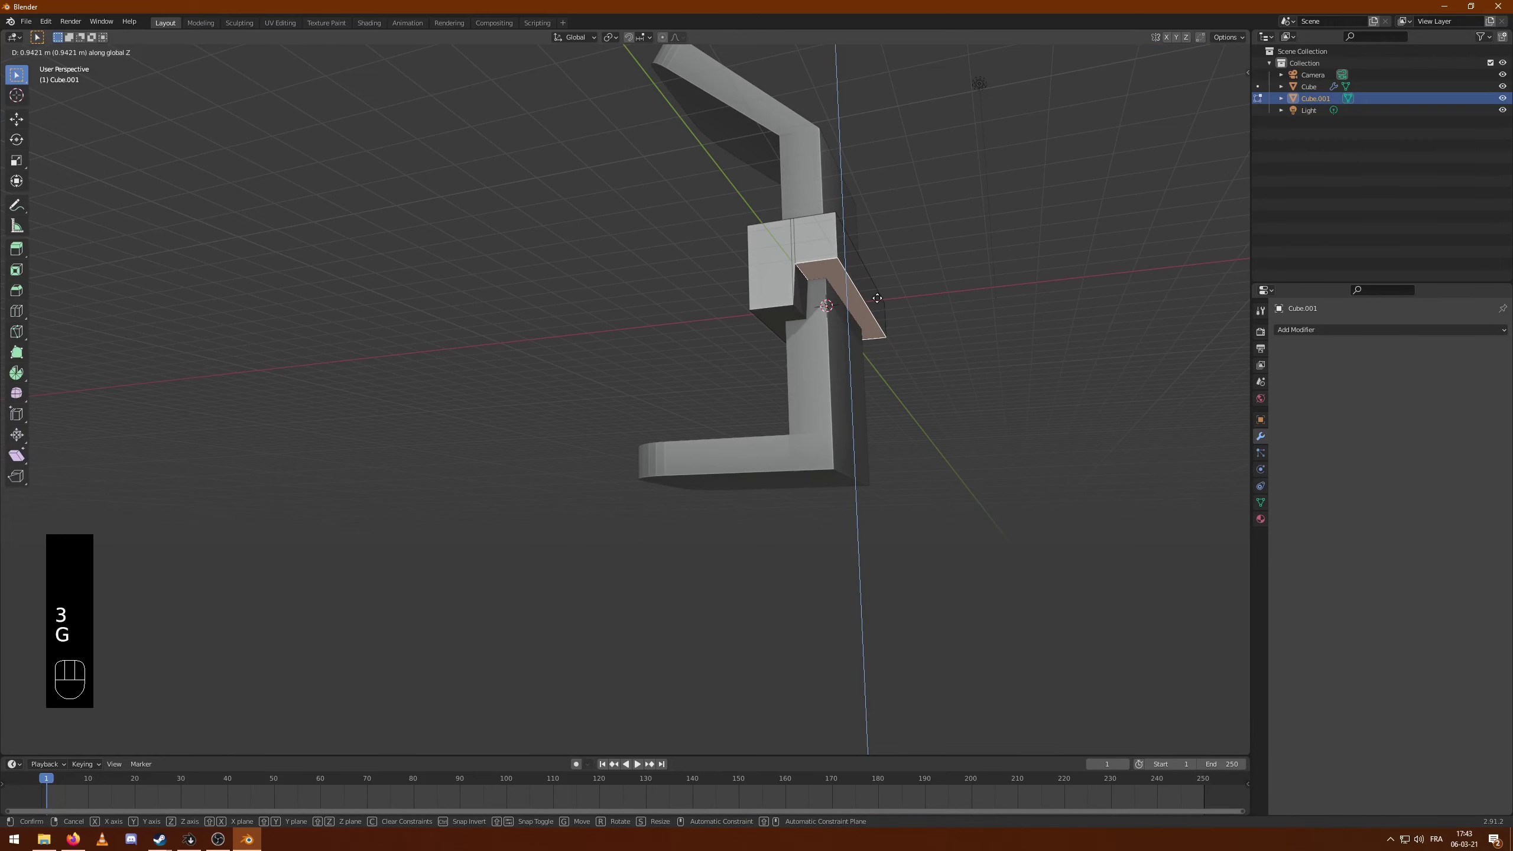
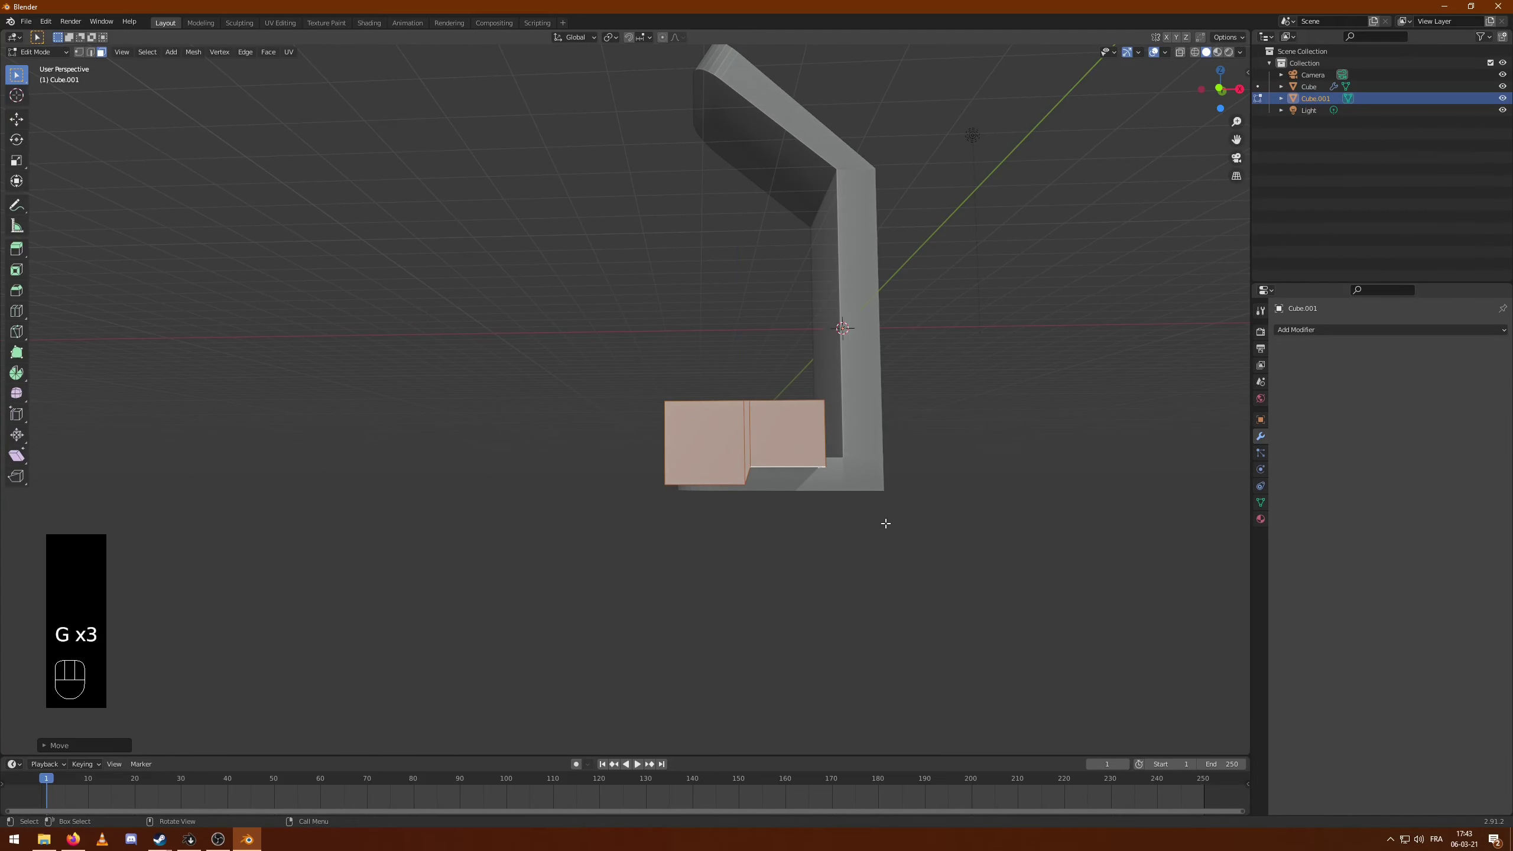
{"action": "key", "text": "s"}
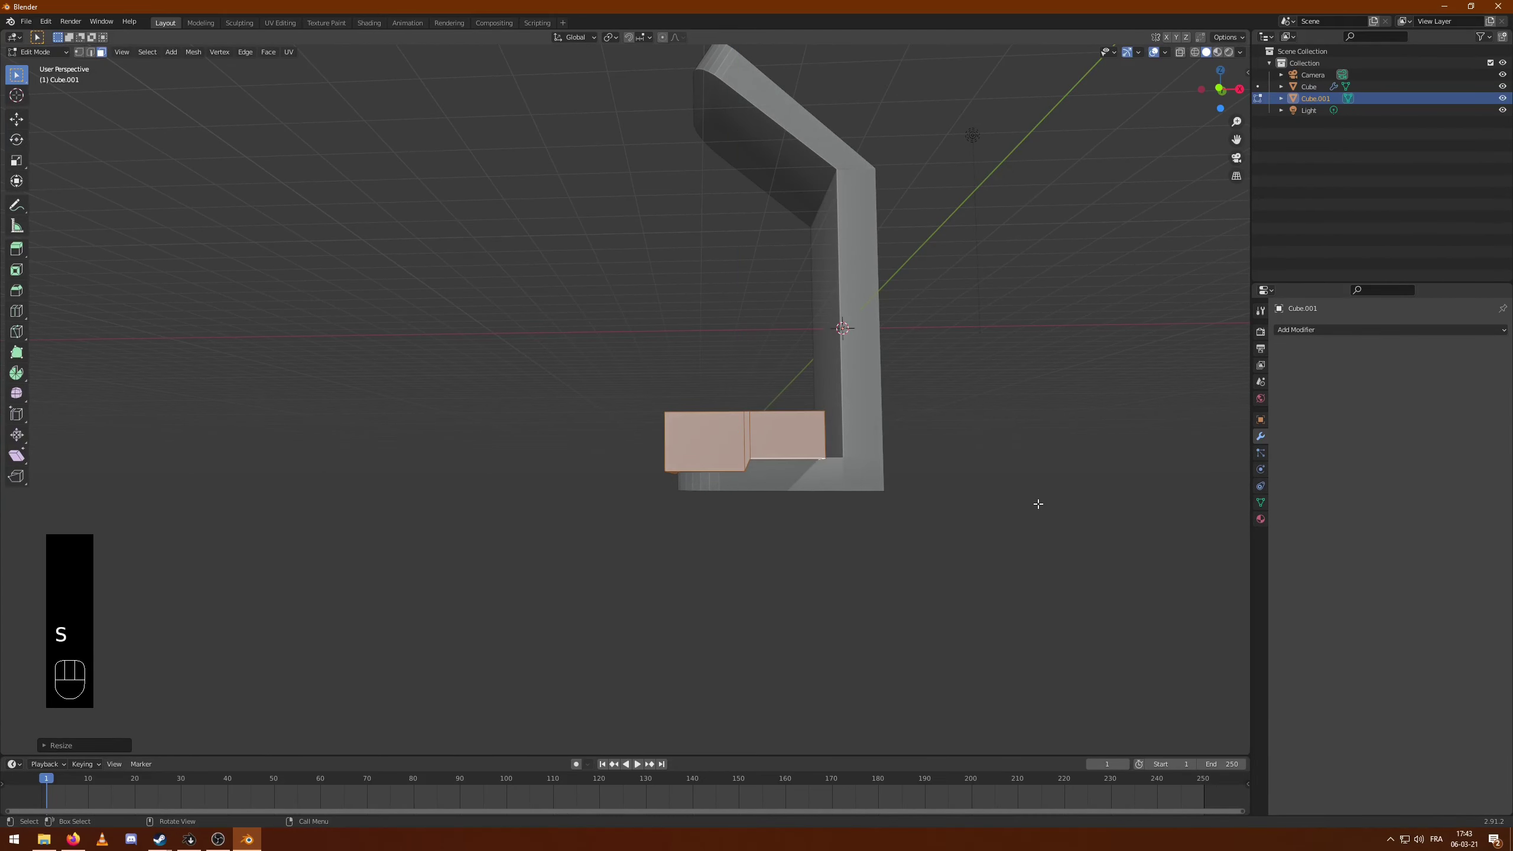
{"action": "key", "text": "g"}
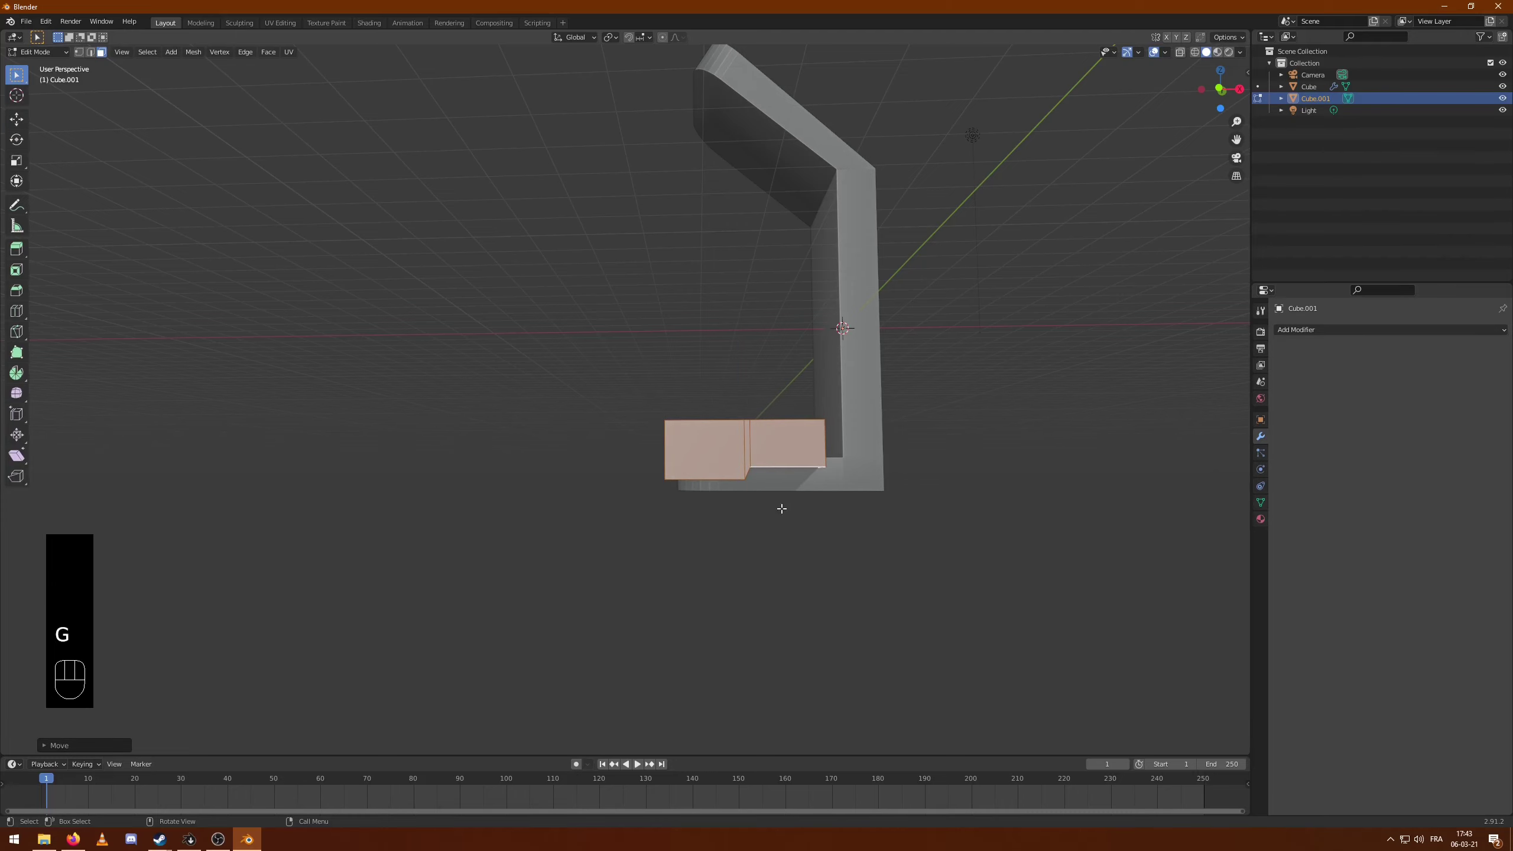
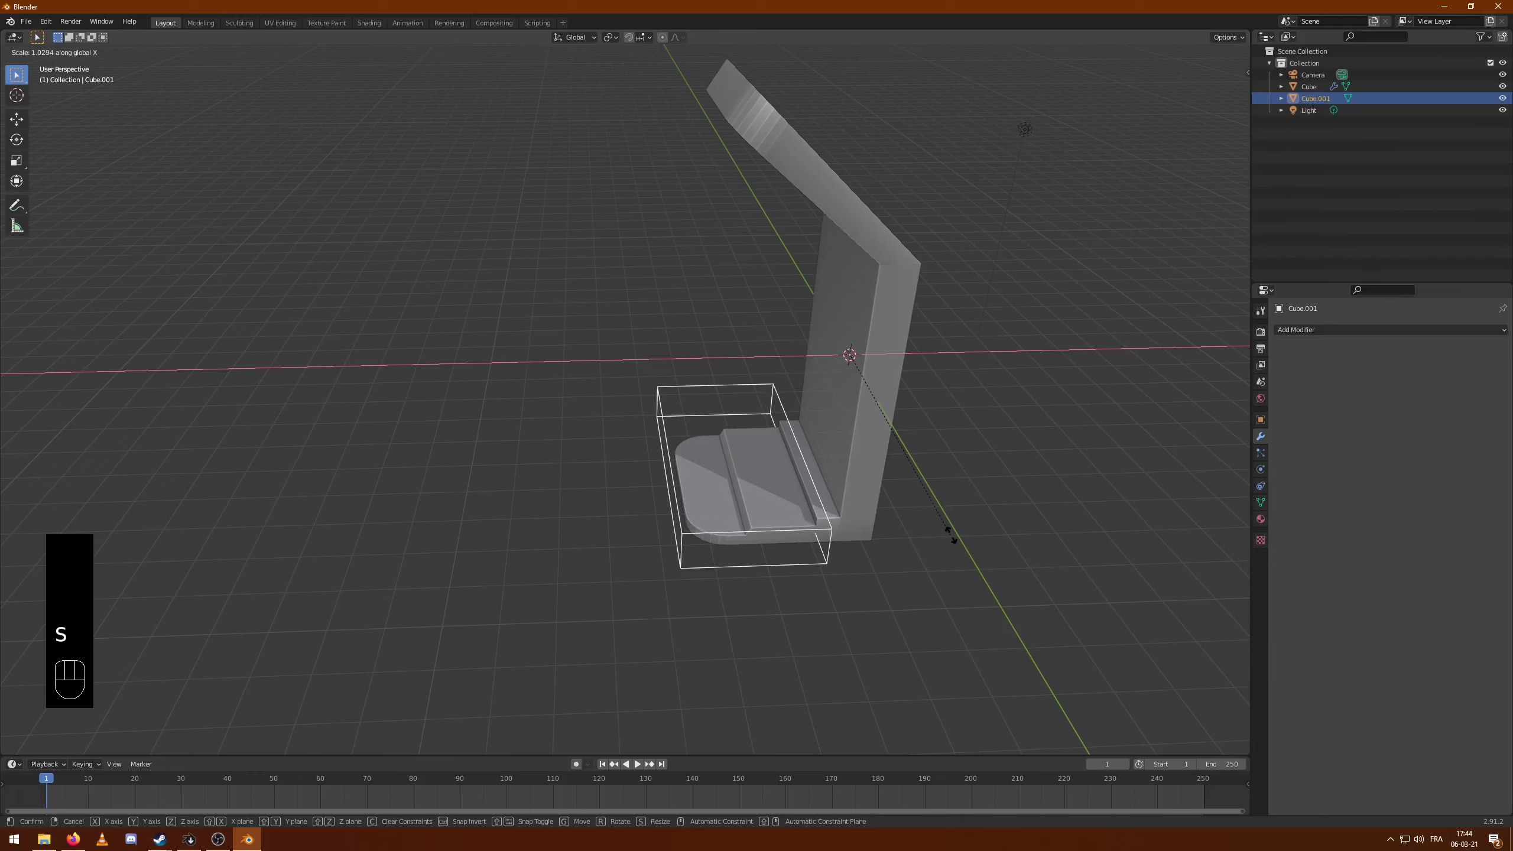
{"action": "key", "text": "g"}
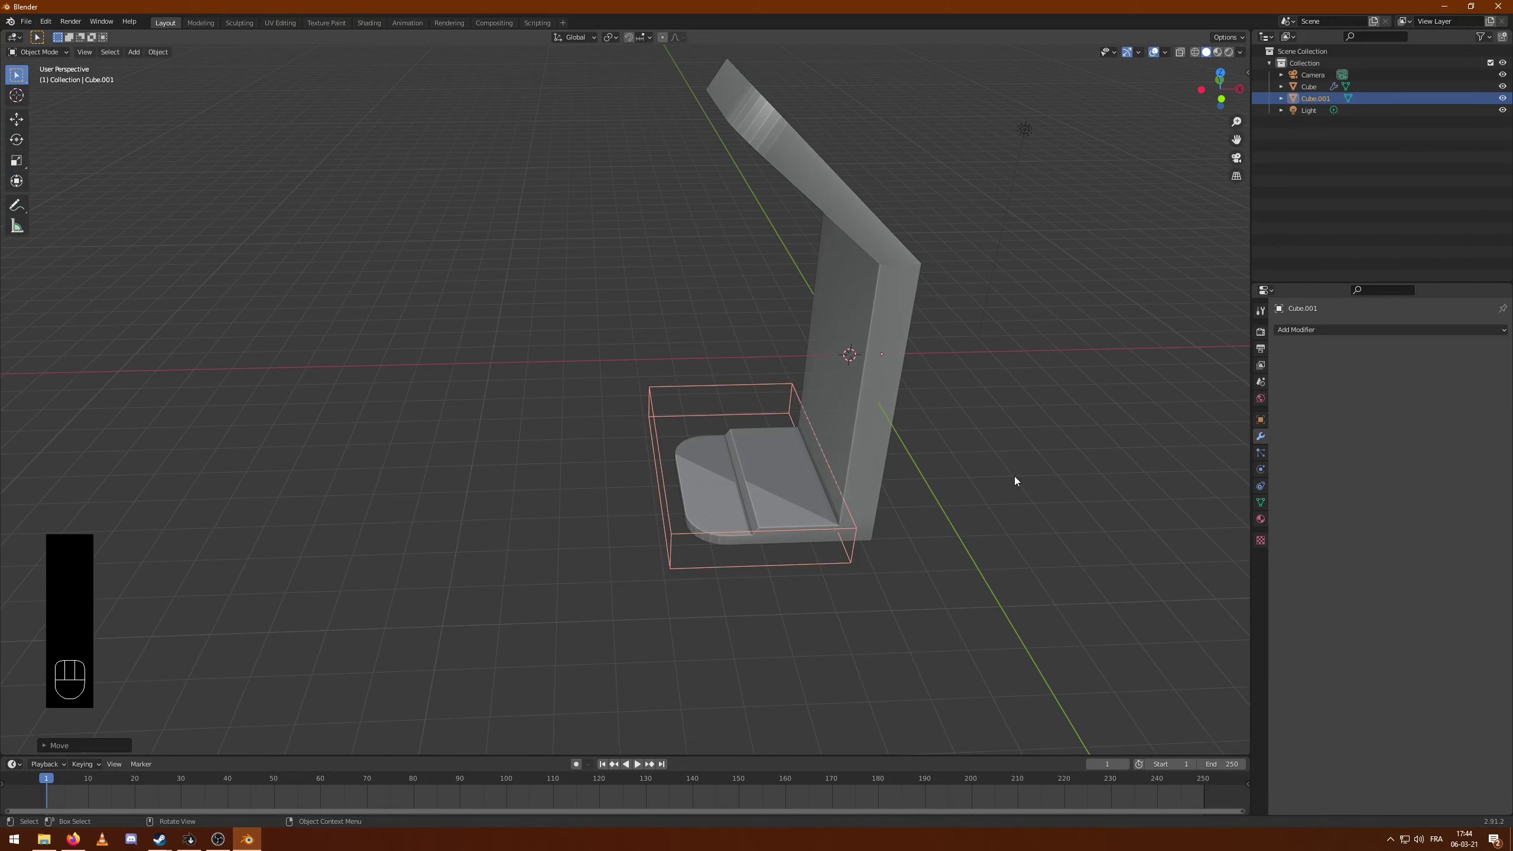
- Add a third cube from the side view and scale it down into a thin slot-width bar
{"action": "left_click_drag", "start_coordinate": [854, 554], "coordinate": [883, 534]}
{"action": "left_click_drag", "start_coordinate": [931, 505], "coordinate": [773, 489]}
{"action": "middle_click", "coordinate": [568, 337]}
{"action": "key", "text": "KP_1"}
{"action": "key", "text": "KP_3"}
{"action": "key", "text": "shift+a"}
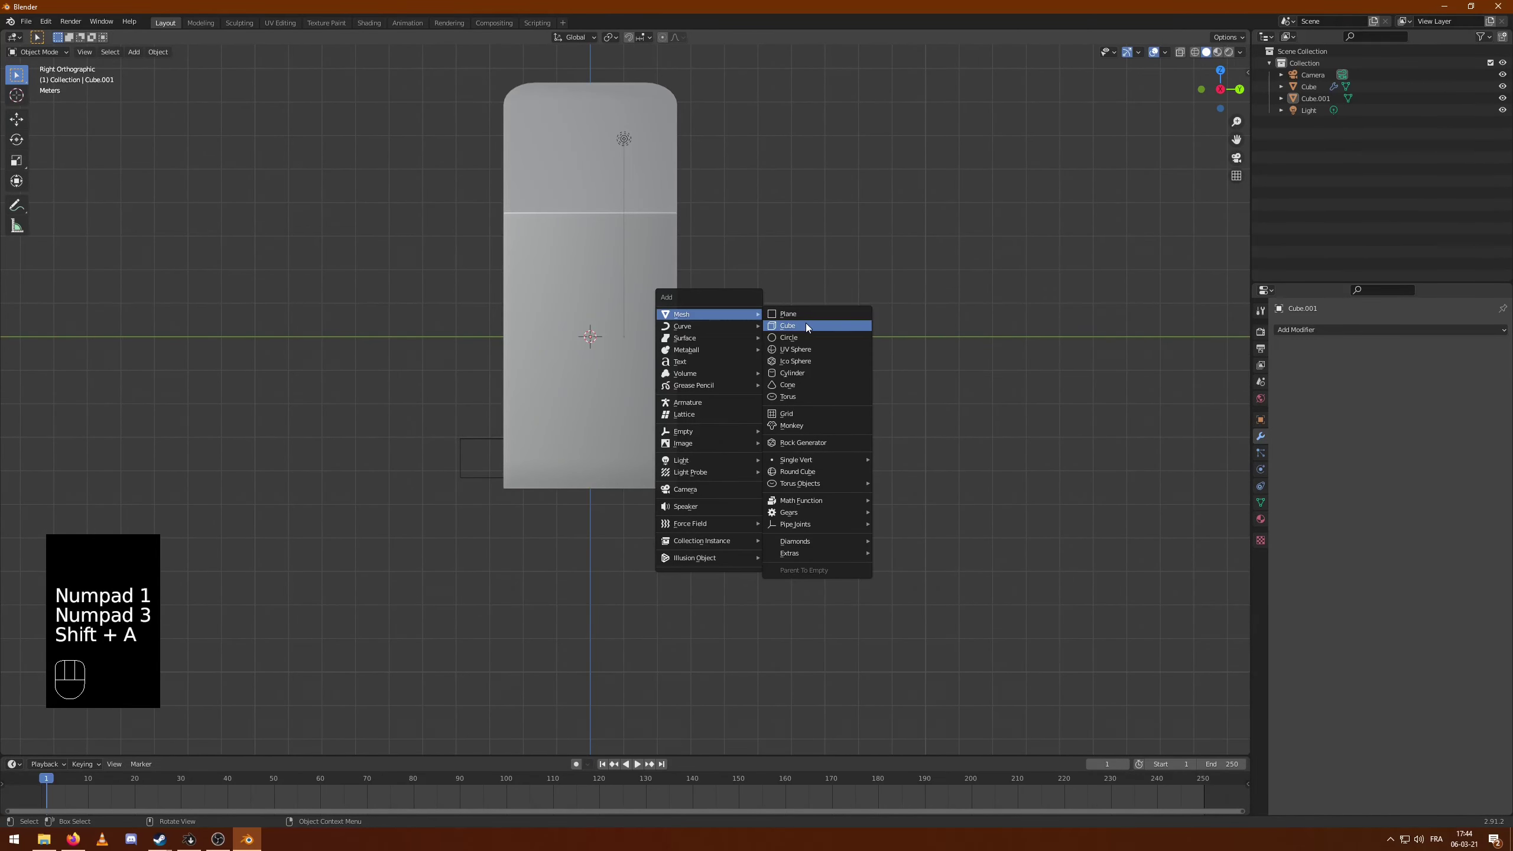
{"action": "key", "text": "s"}
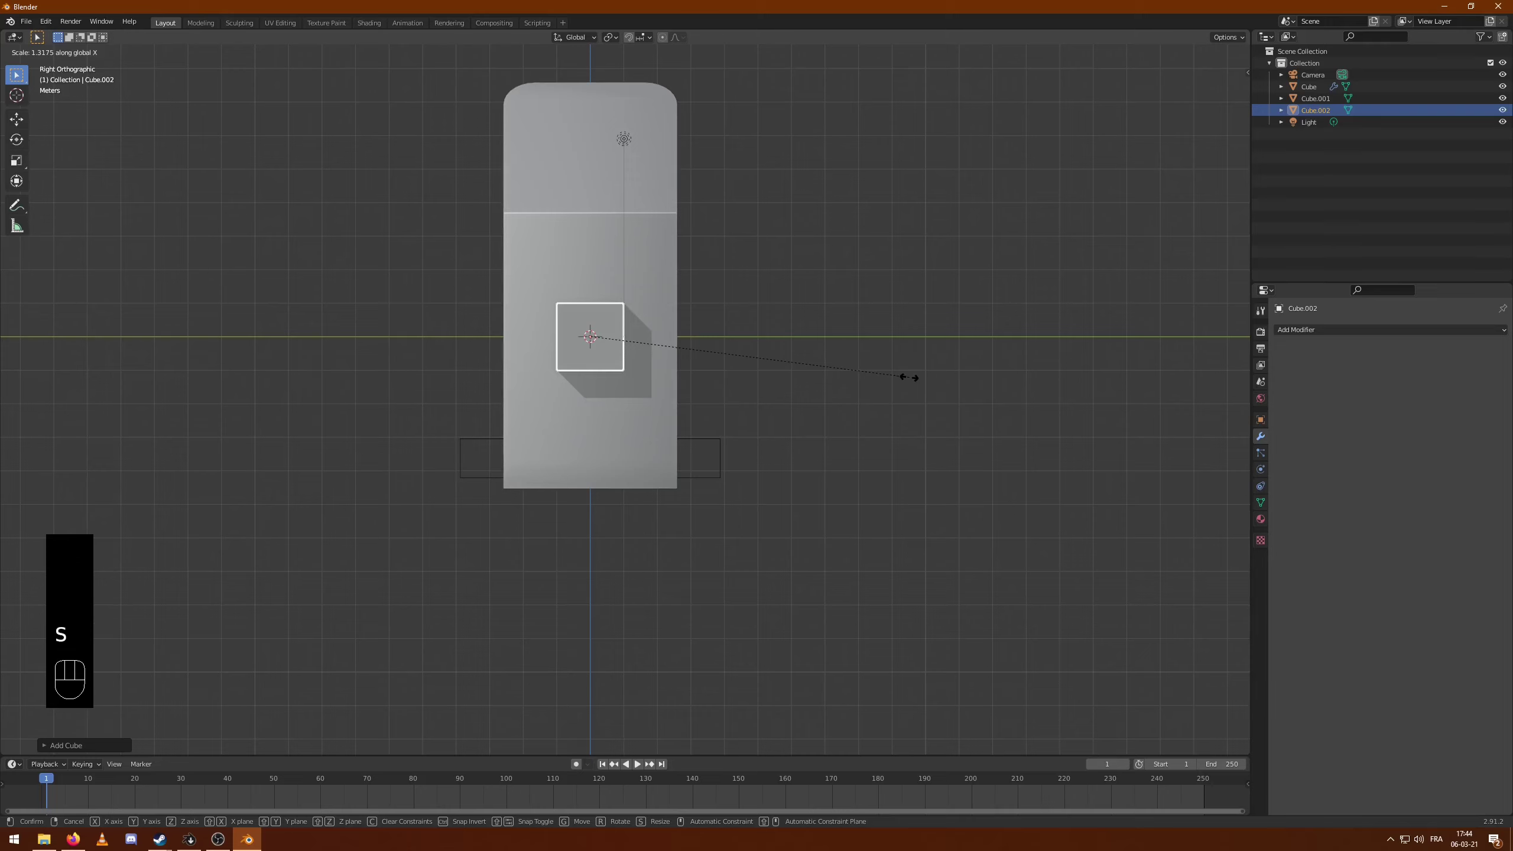
{"action": "key", "text": "s"}
{"action": "left_click_drag", "start_coordinate": [616, 333], "coordinate": [669, 366]}
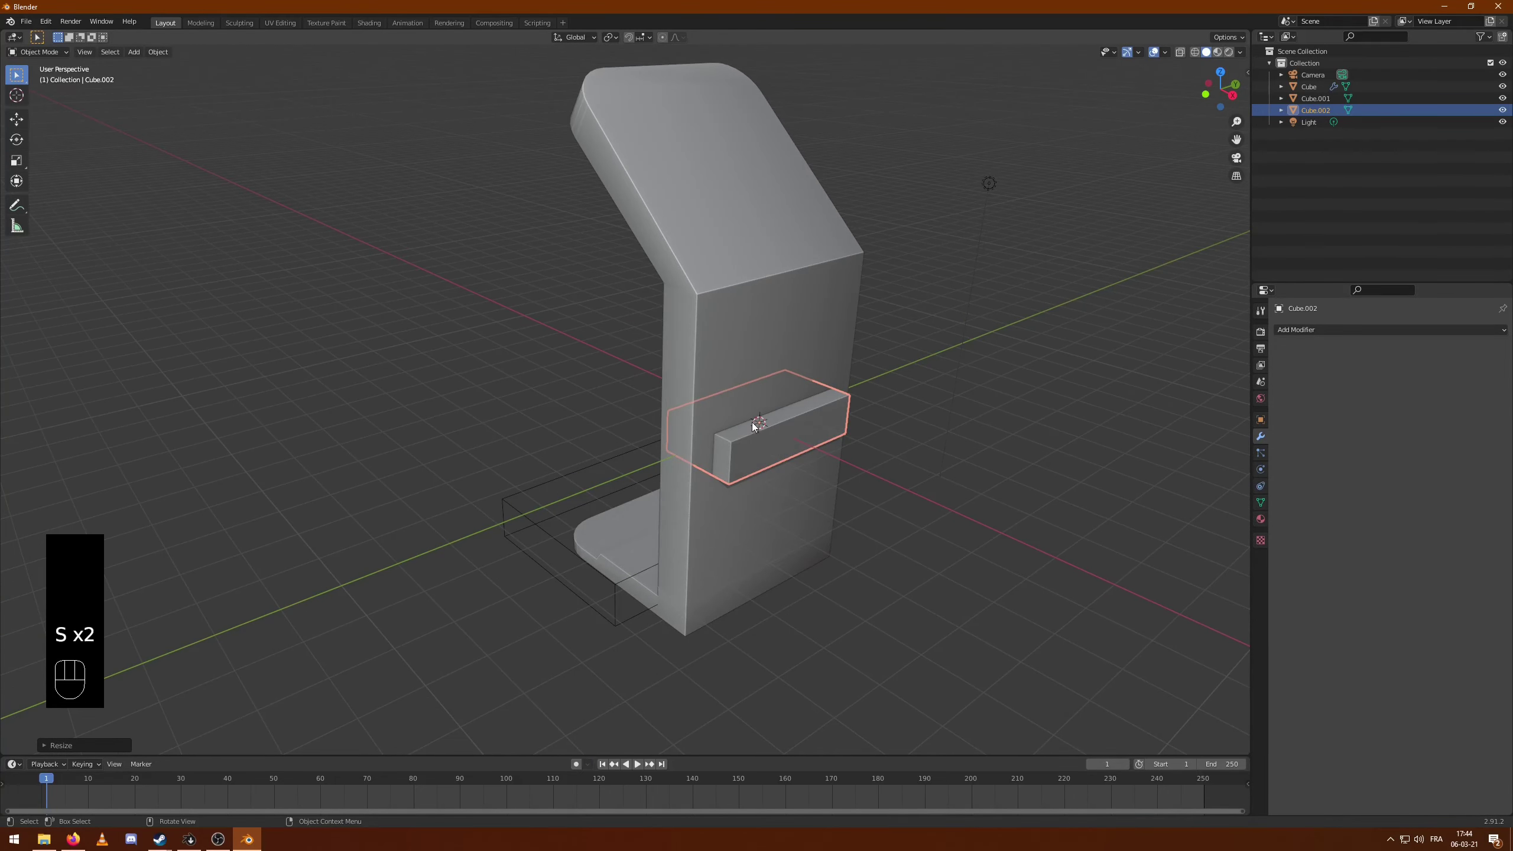
{"action": "key", "text": "s"}
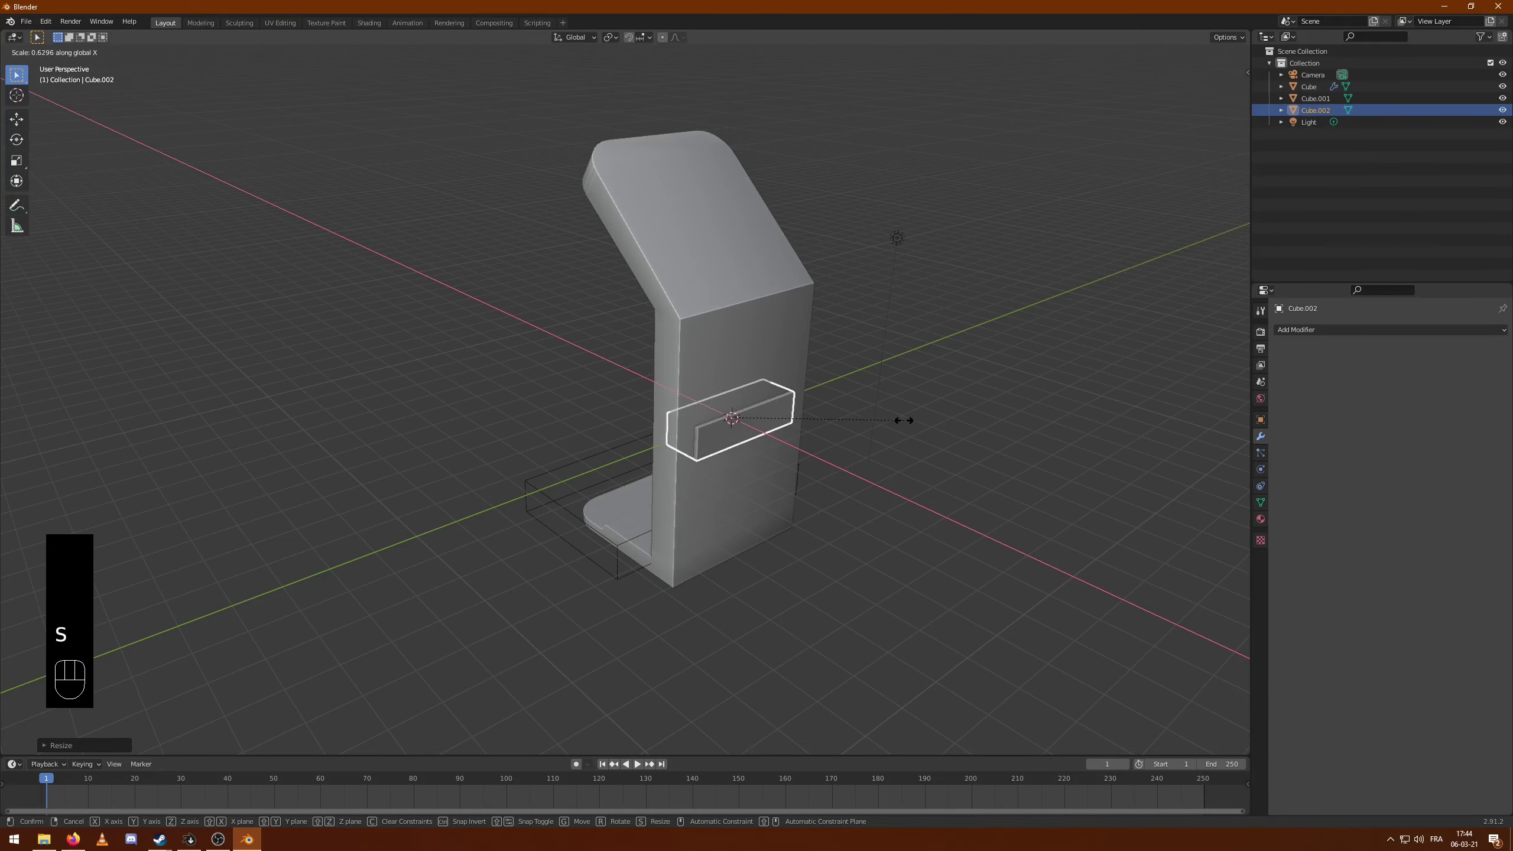
{"action": "left_click_drag", "start_coordinate": [908, 419], "coordinate": [964, 403]}
{"action": "left_click_drag", "start_coordinate": [1010, 441], "coordinate": [960, 462]}
{"action": "key", "text": "g"}
{"action": "middle_click", "coordinate": [1057, 430]}
- In local view, bevel the slot bar's edges and give it smooth auto-smoothed shading
{"action": "key", "text": "KP_Divide"}
{"action": "key", "text": "Tab"}
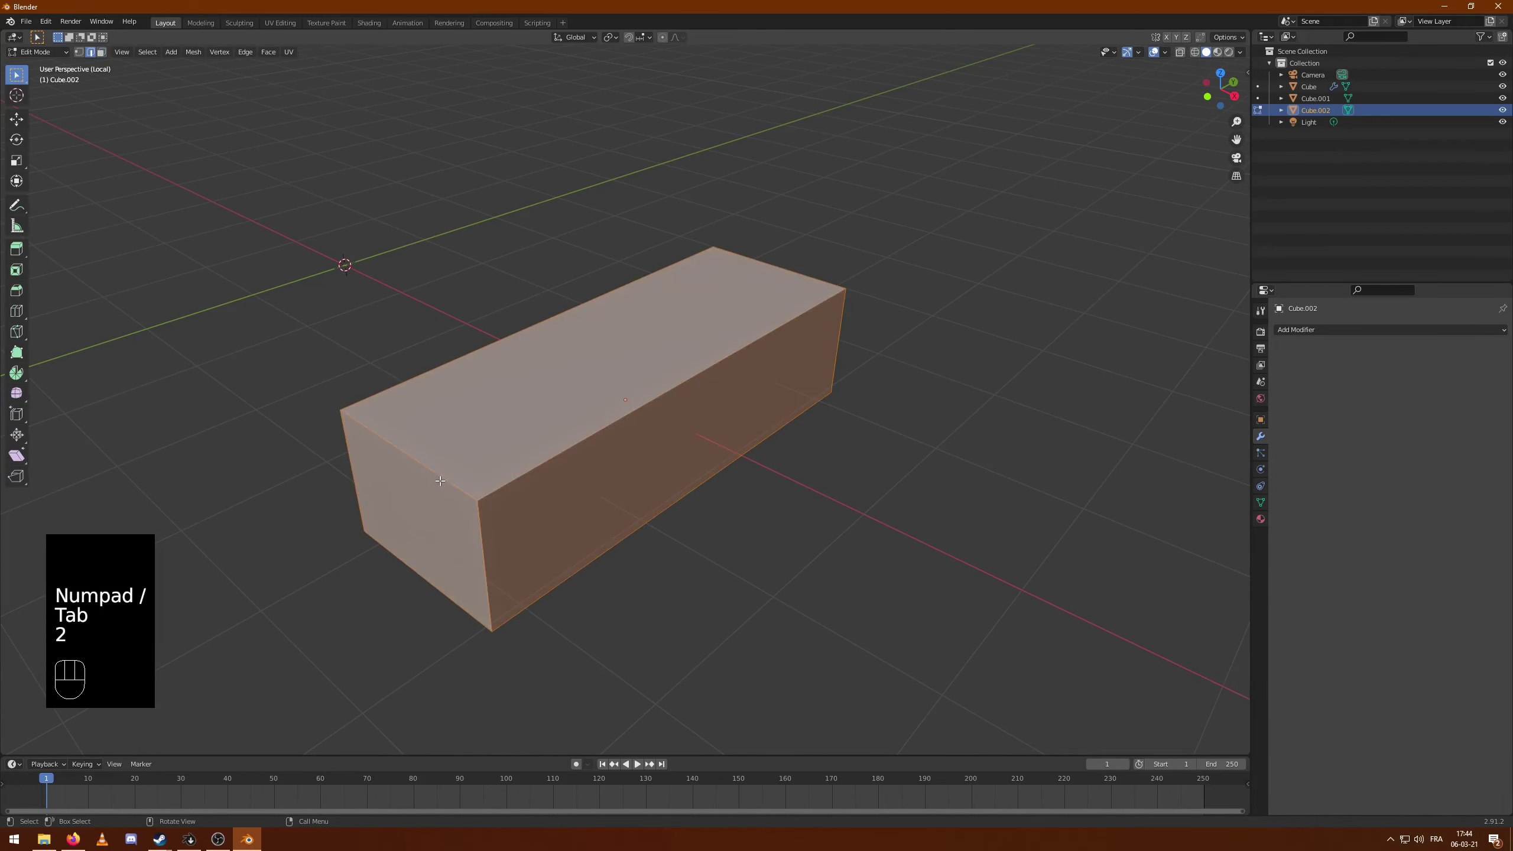
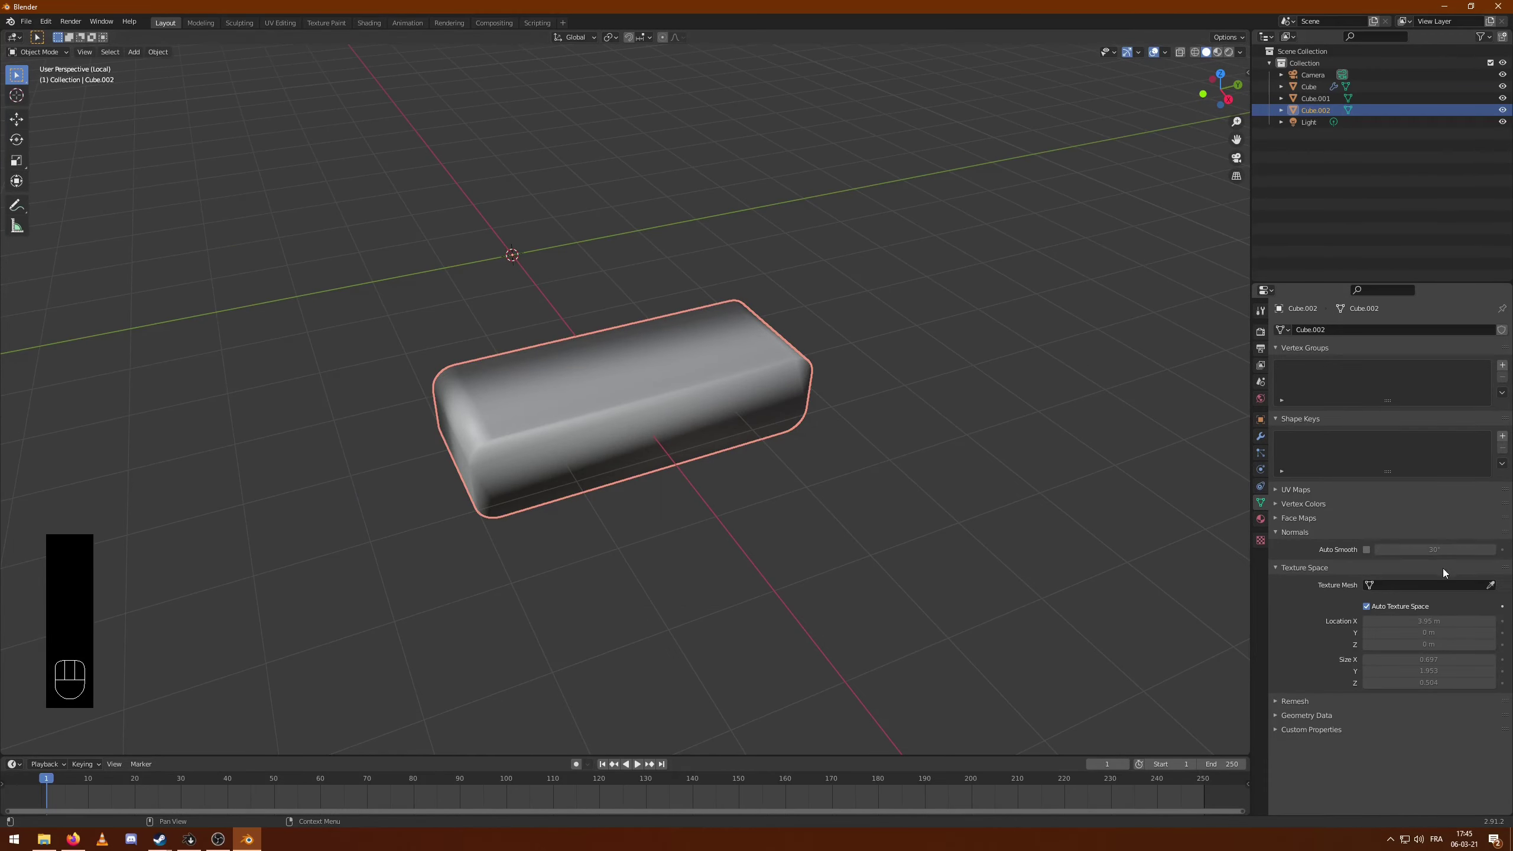
{"action": "left_click", "coordinate": [1374, 555]}
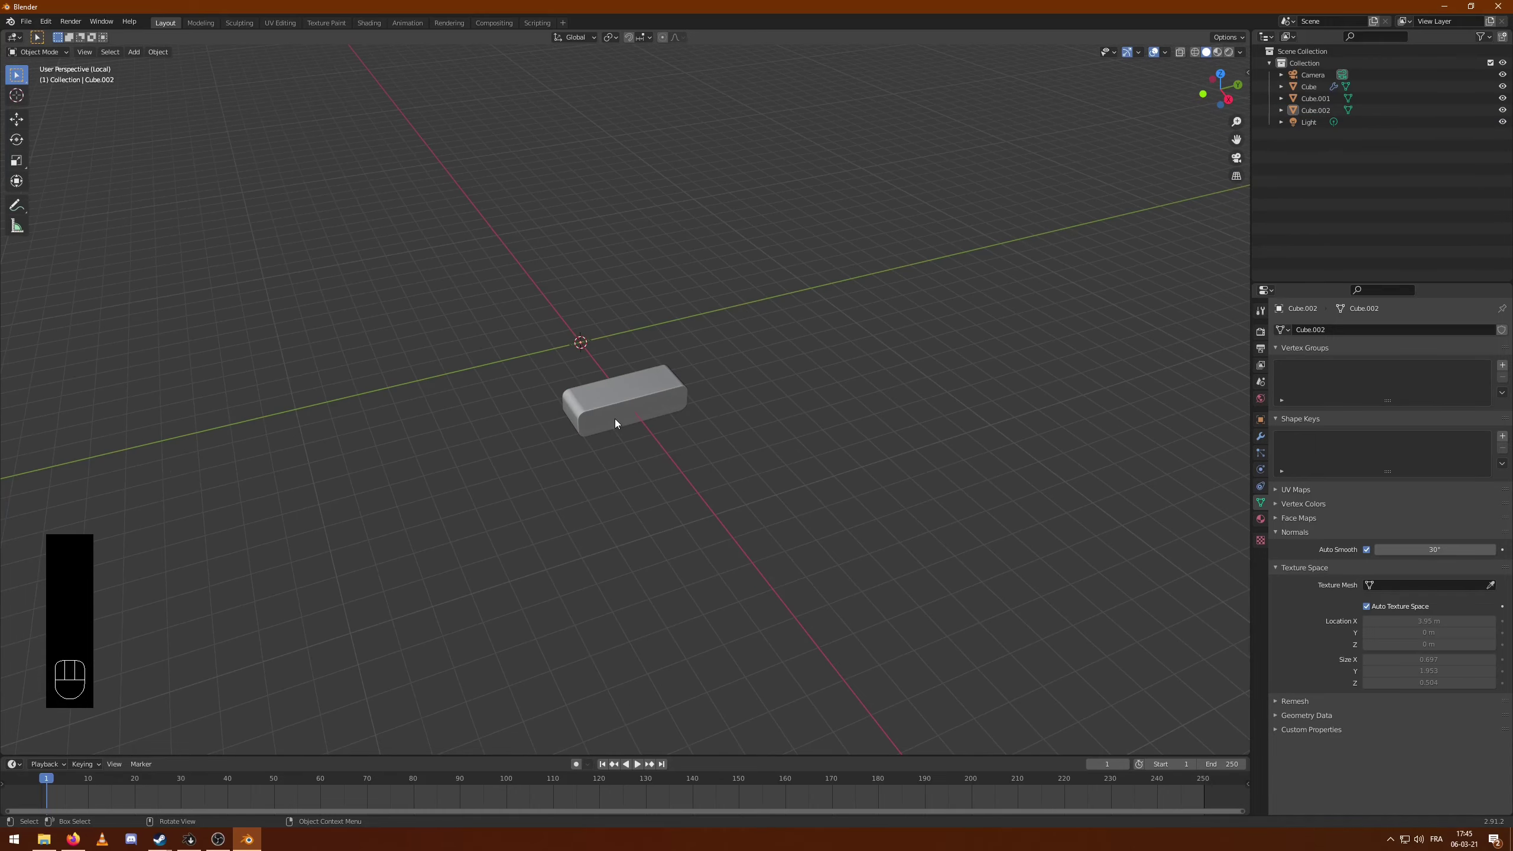
{"action": "key", "text": "KP_Divide"}
{"action": "left_click_drag", "start_coordinate": [901, 541], "coordinate": [939, 540]}
- Raise the slot block onto the upright's front face and shrink it slightly
{"action": "key", "text": "g"}
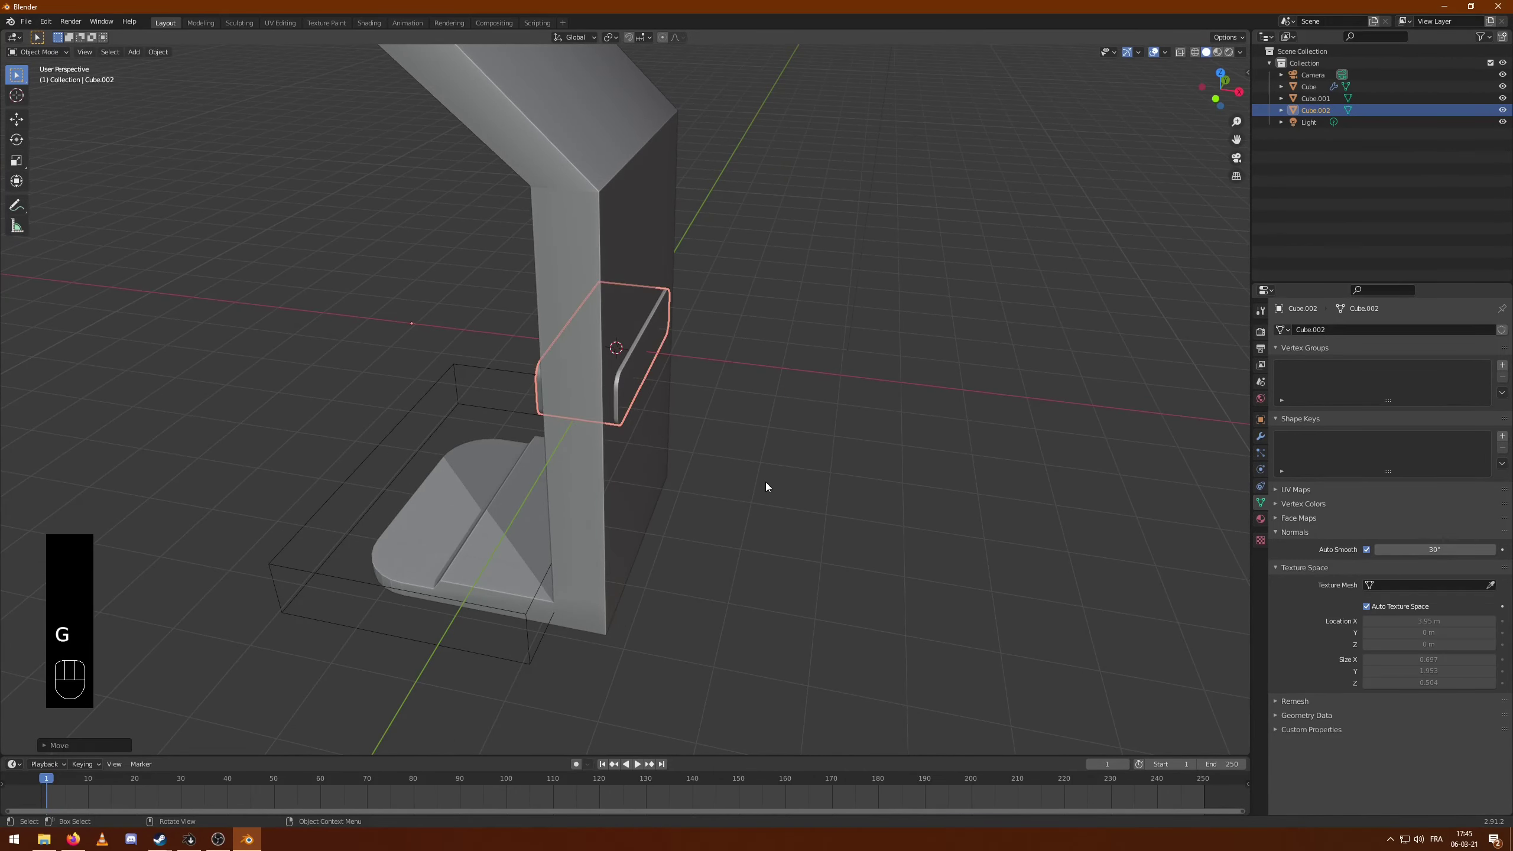
{"action": "left_click_drag", "start_coordinate": [956, 461], "coordinate": [876, 444]}
{"action": "key", "text": "g"}
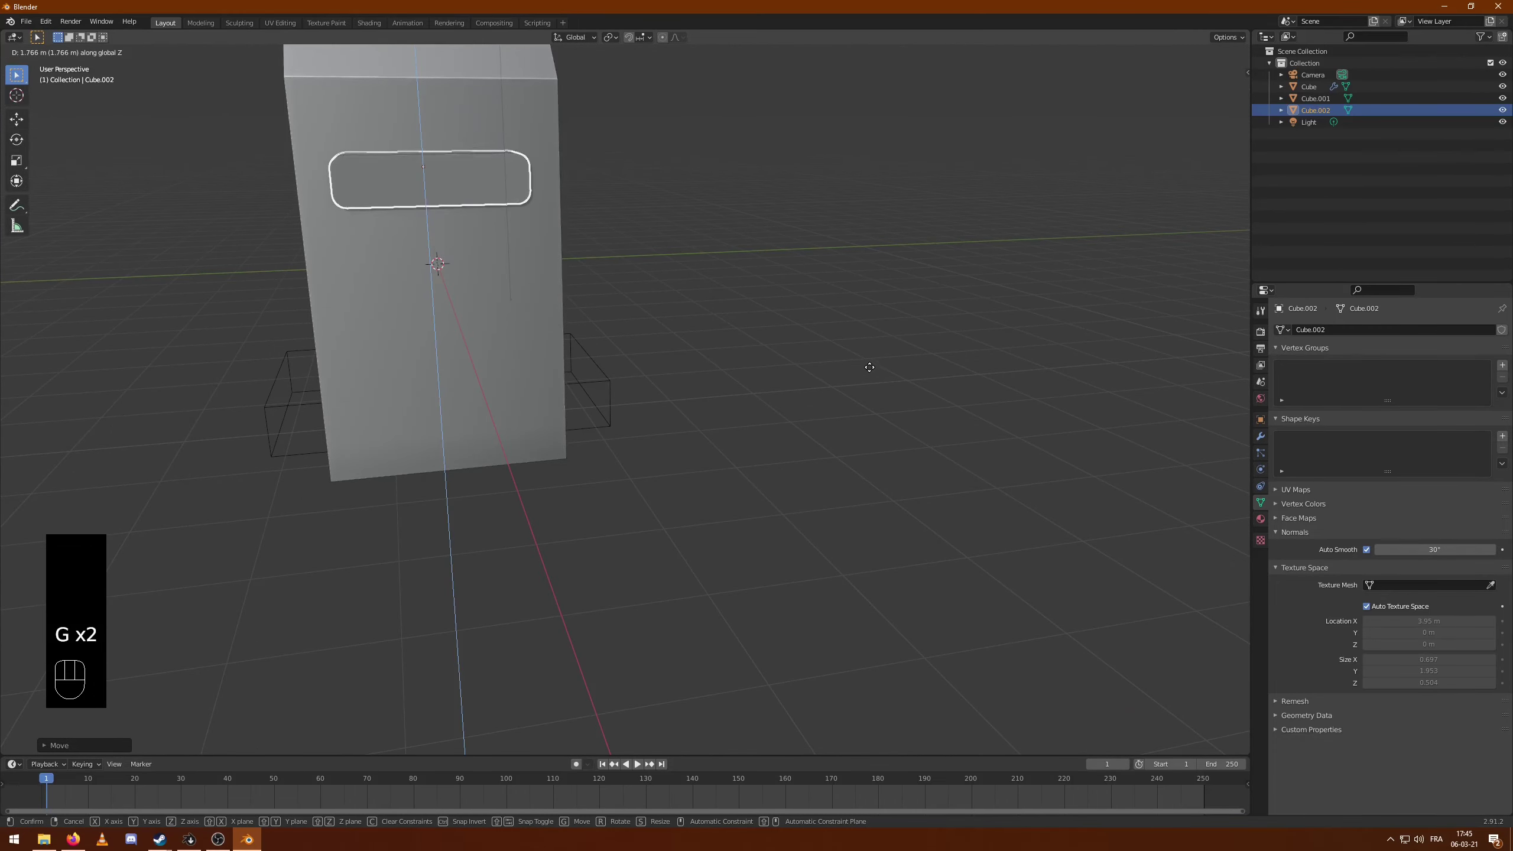
{"action": "key", "text": "s"}
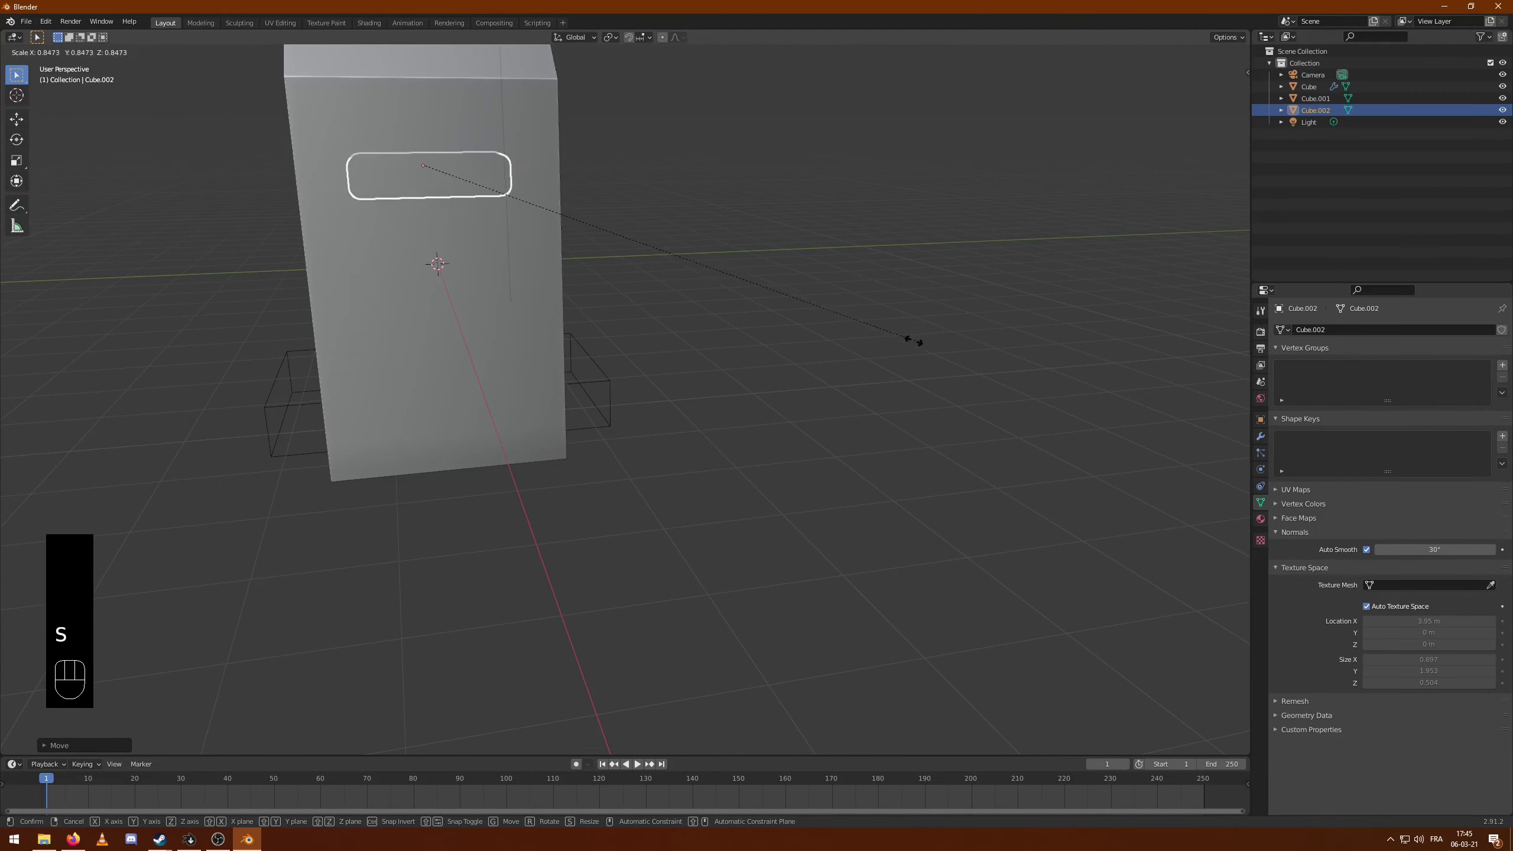
{"action": "left_click_drag", "start_coordinate": [769, 369], "coordinate": [856, 402]}
{"action": "left_click_drag", "start_coordinate": [853, 434], "coordinate": [855, 412]}
{"action": "key", "text": "g"}
{"action": "middle_click", "coordinate": [890, 400]}
{"action": "key", "text": "s"}
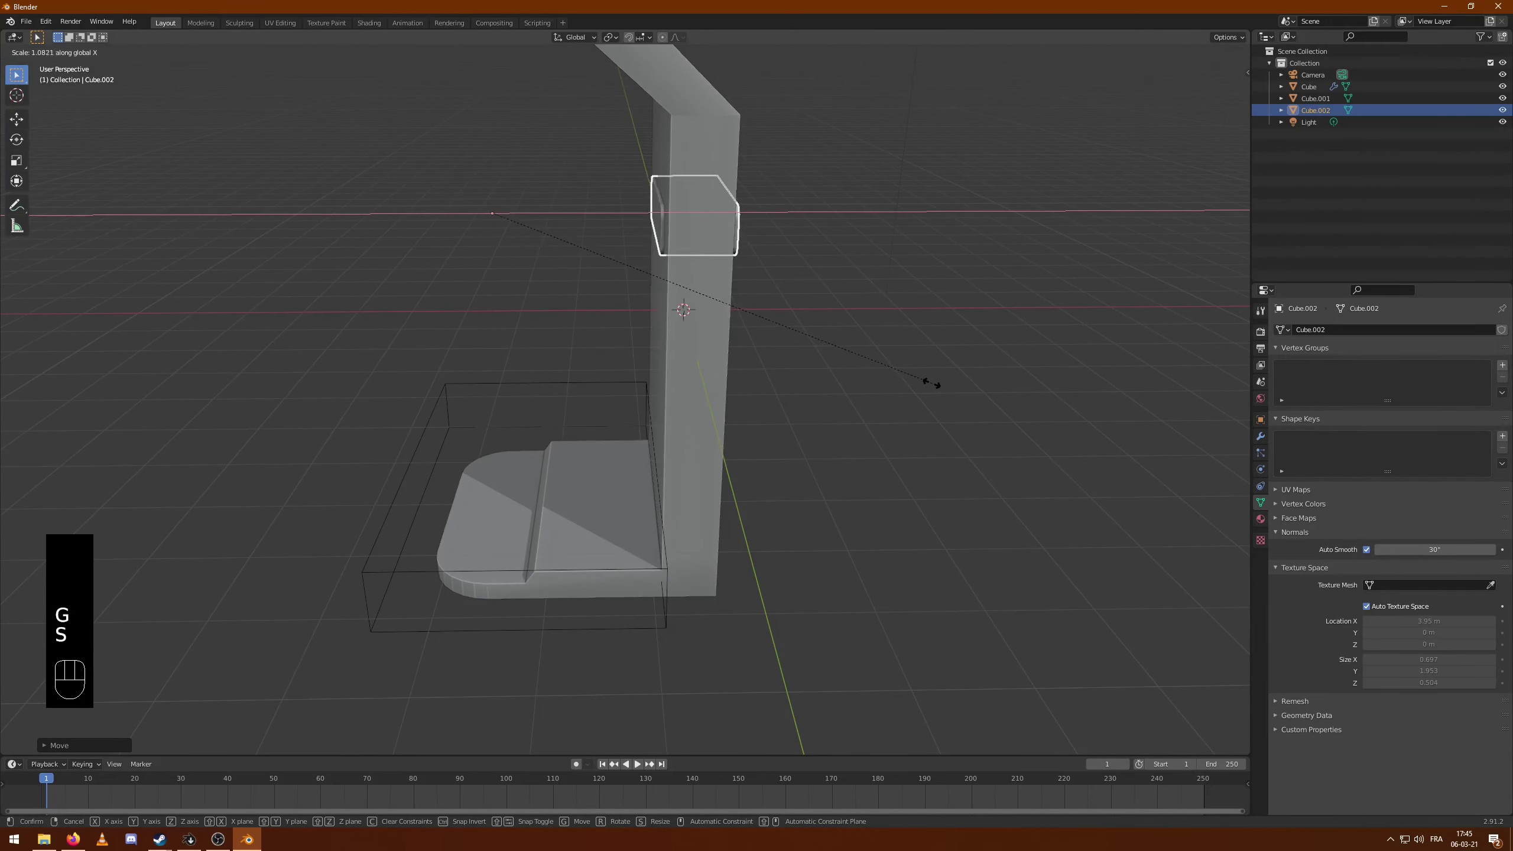
- Stretch the slot block sideways to length and narrow its depth into a slot shape
{"action": "key", "text": "s"}
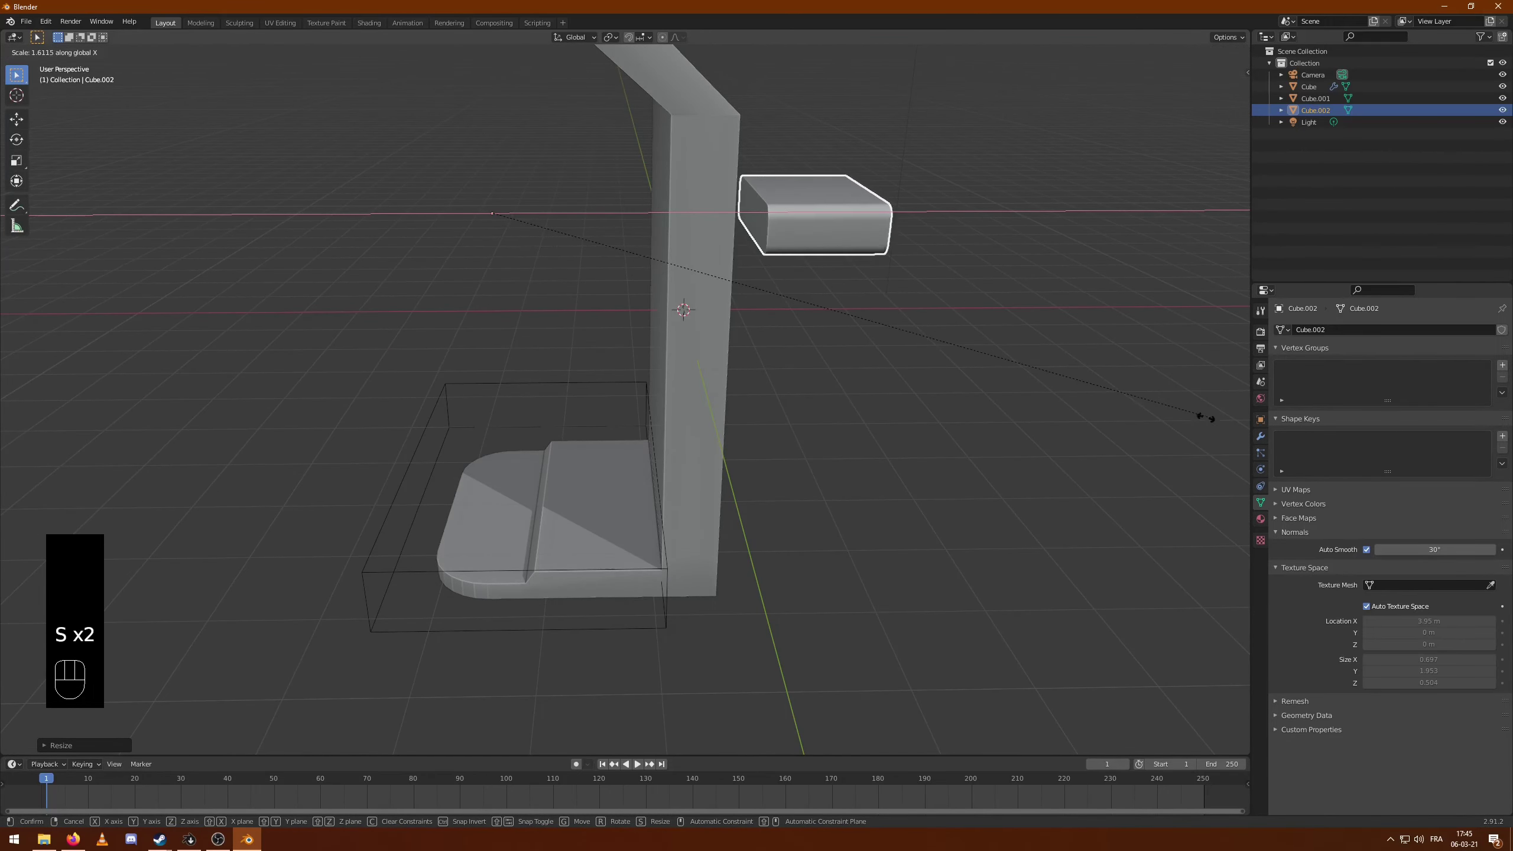
{"action": "left_click_drag", "start_coordinate": [929, 251], "coordinate": [903, 265]}
{"action": "left_click_drag", "start_coordinate": [770, 294], "coordinate": [880, 363]}
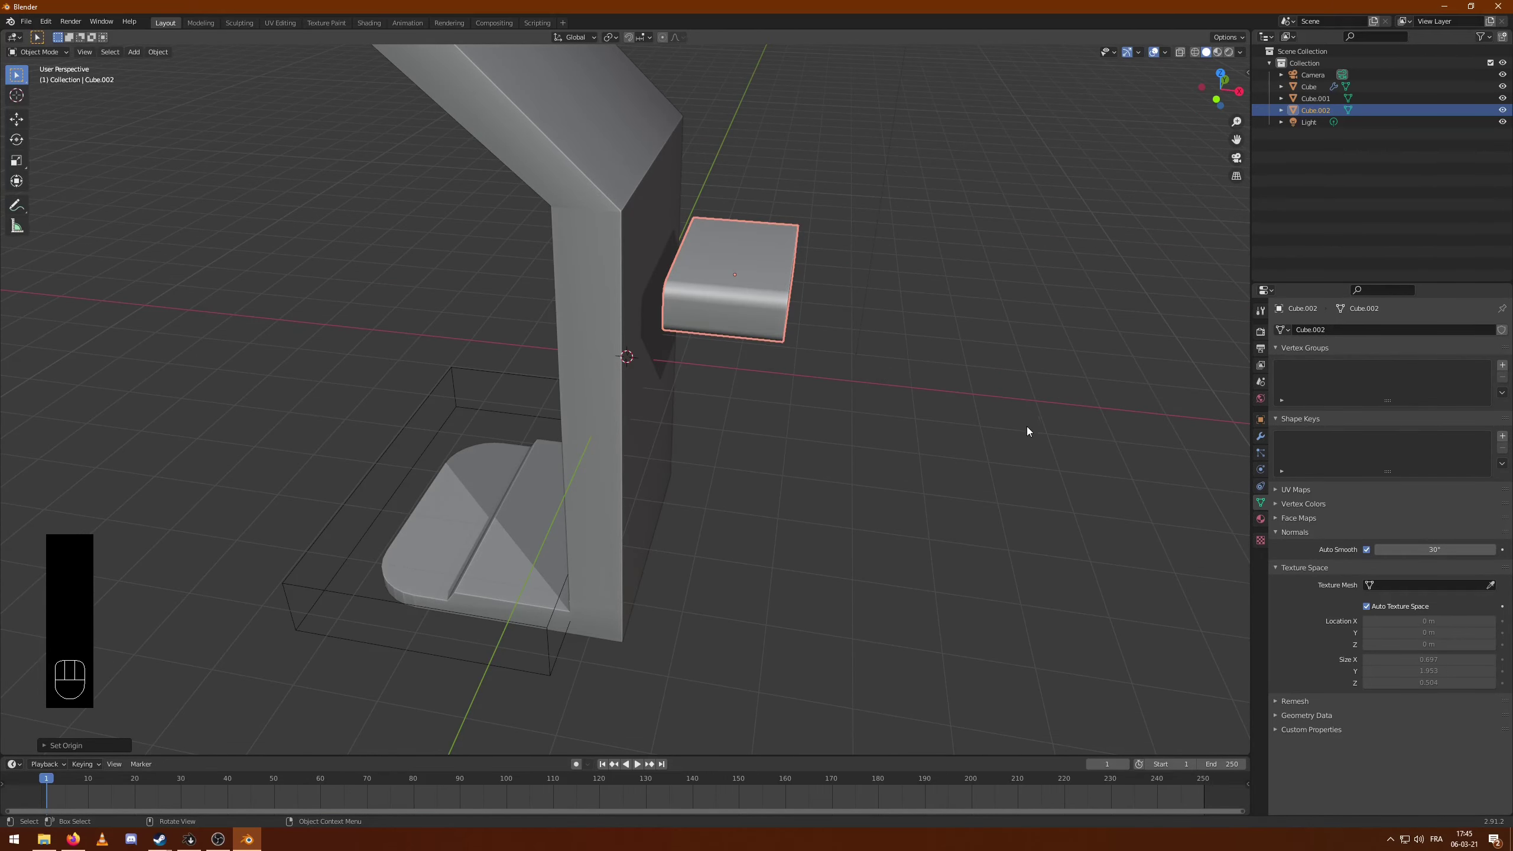
{"action": "key", "text": "s"}
{"action": "key", "text": "g"}
{"action": "left_click_drag", "start_coordinate": [993, 408], "coordinate": [886, 388]}
{"action": "left_click_drag", "start_coordinate": [756, 312], "coordinate": [836, 462]}
{"action": "key", "text": "s"}
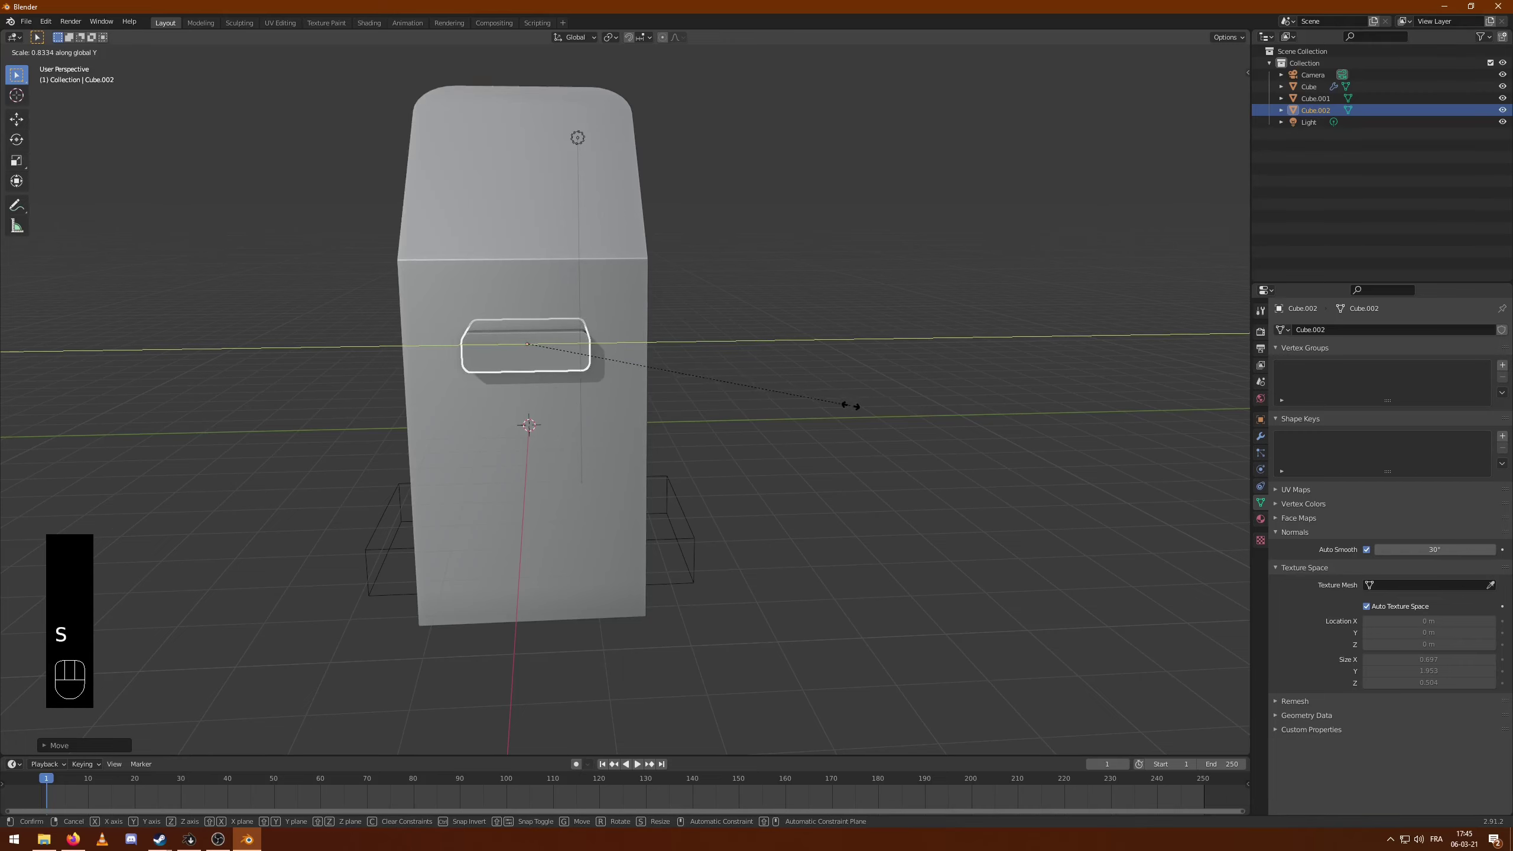
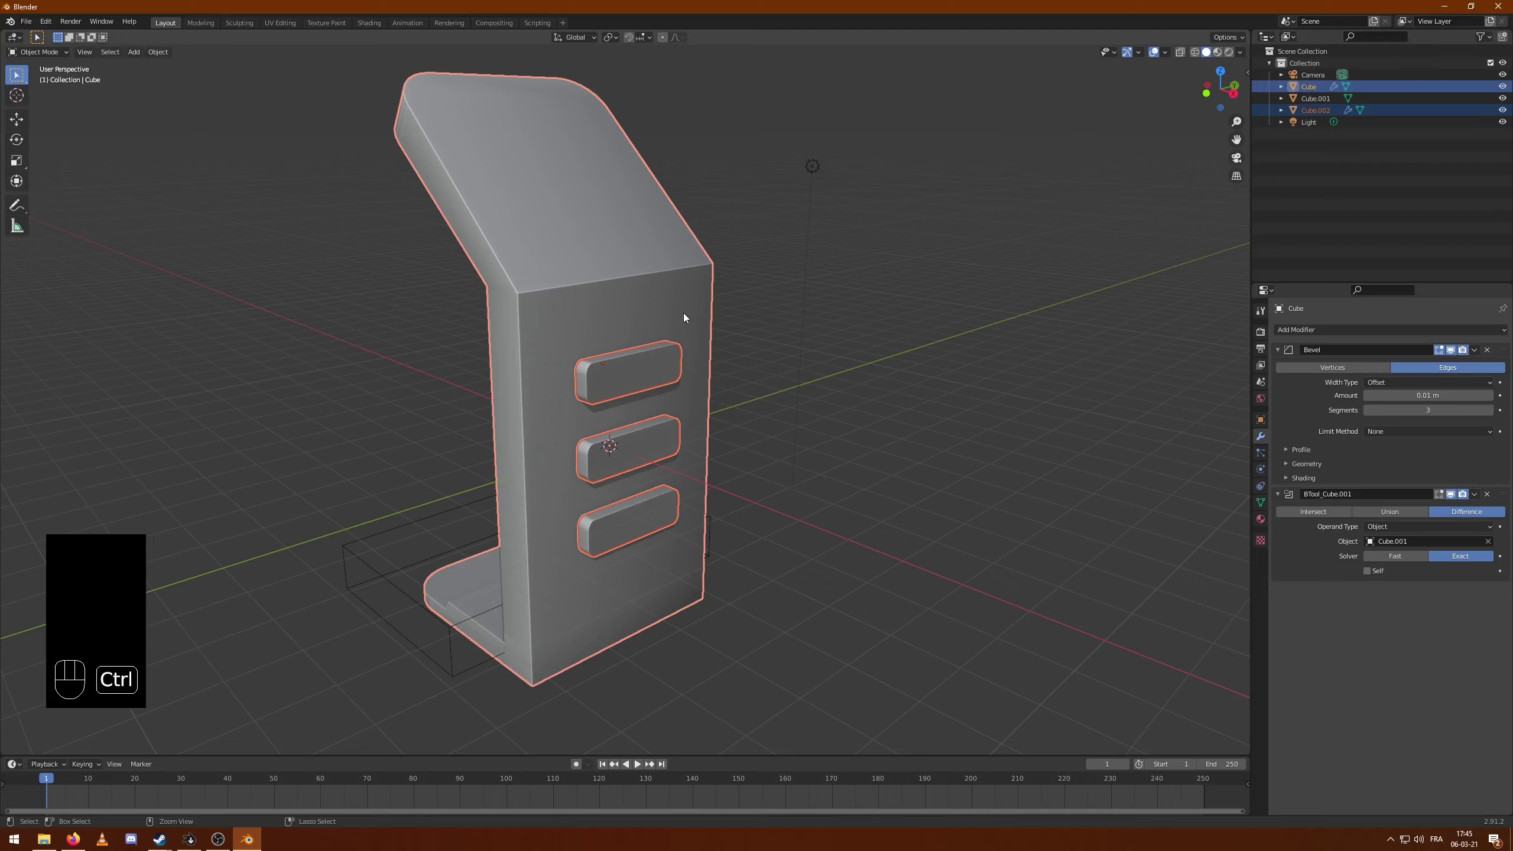
- Boolean-subtract the stacked slot cutters from the body and orbit to check the three recessed slots
{"action": "key", "text": "ctrl+KP_Subtract"}
{"action": "left_click_drag", "start_coordinate": [1025, 410], "coordinate": [1030, 485]}
{"action": "left_click_drag", "start_coordinate": [1030, 485], "coordinate": [983, 487]}
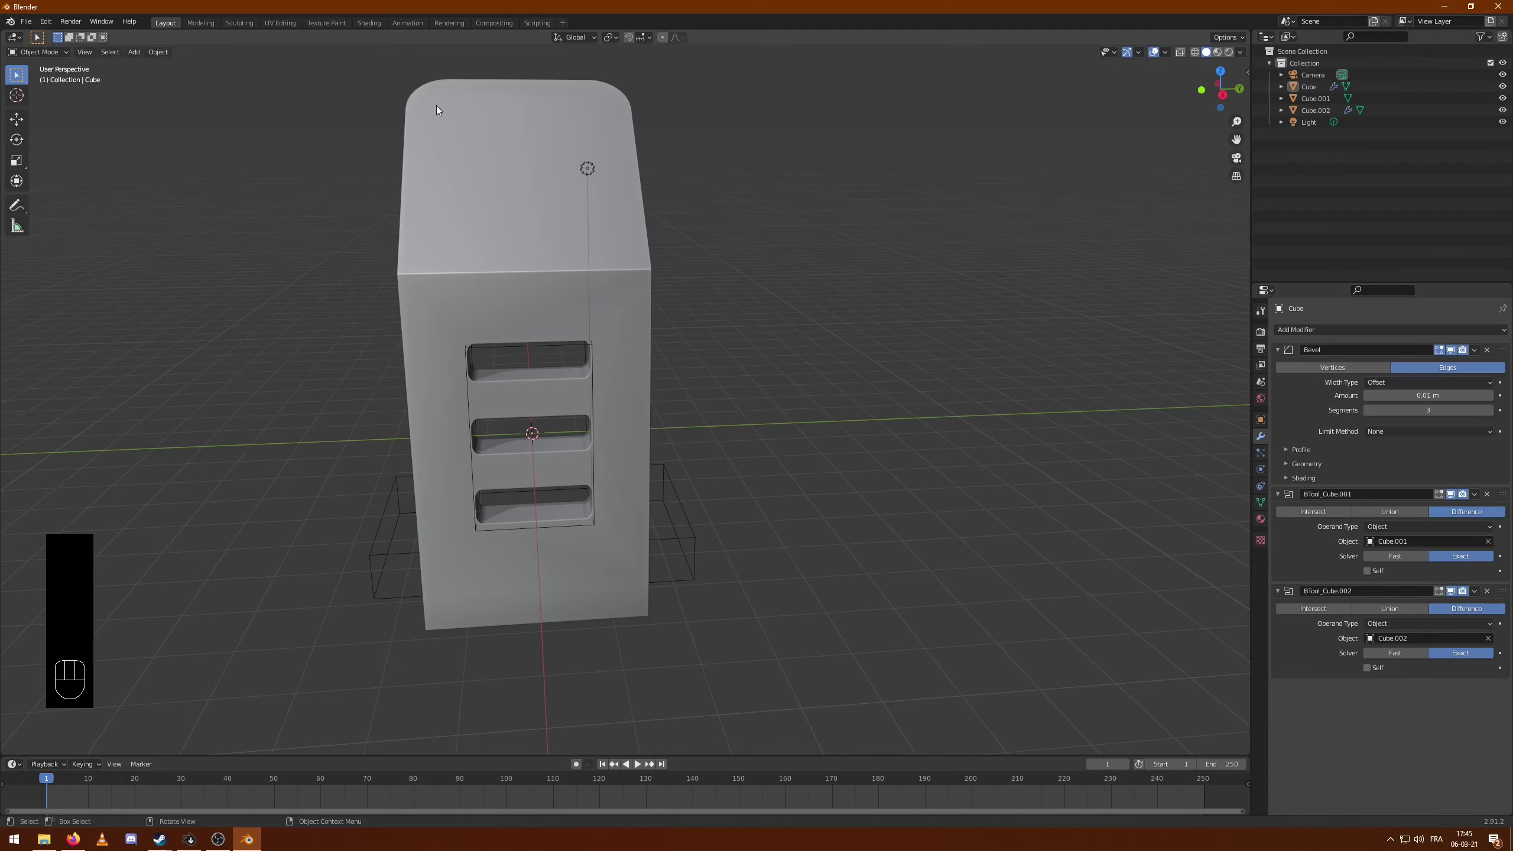
{"action": "left_click_drag", "start_coordinate": [744, 337], "coordinate": [729, 381]}
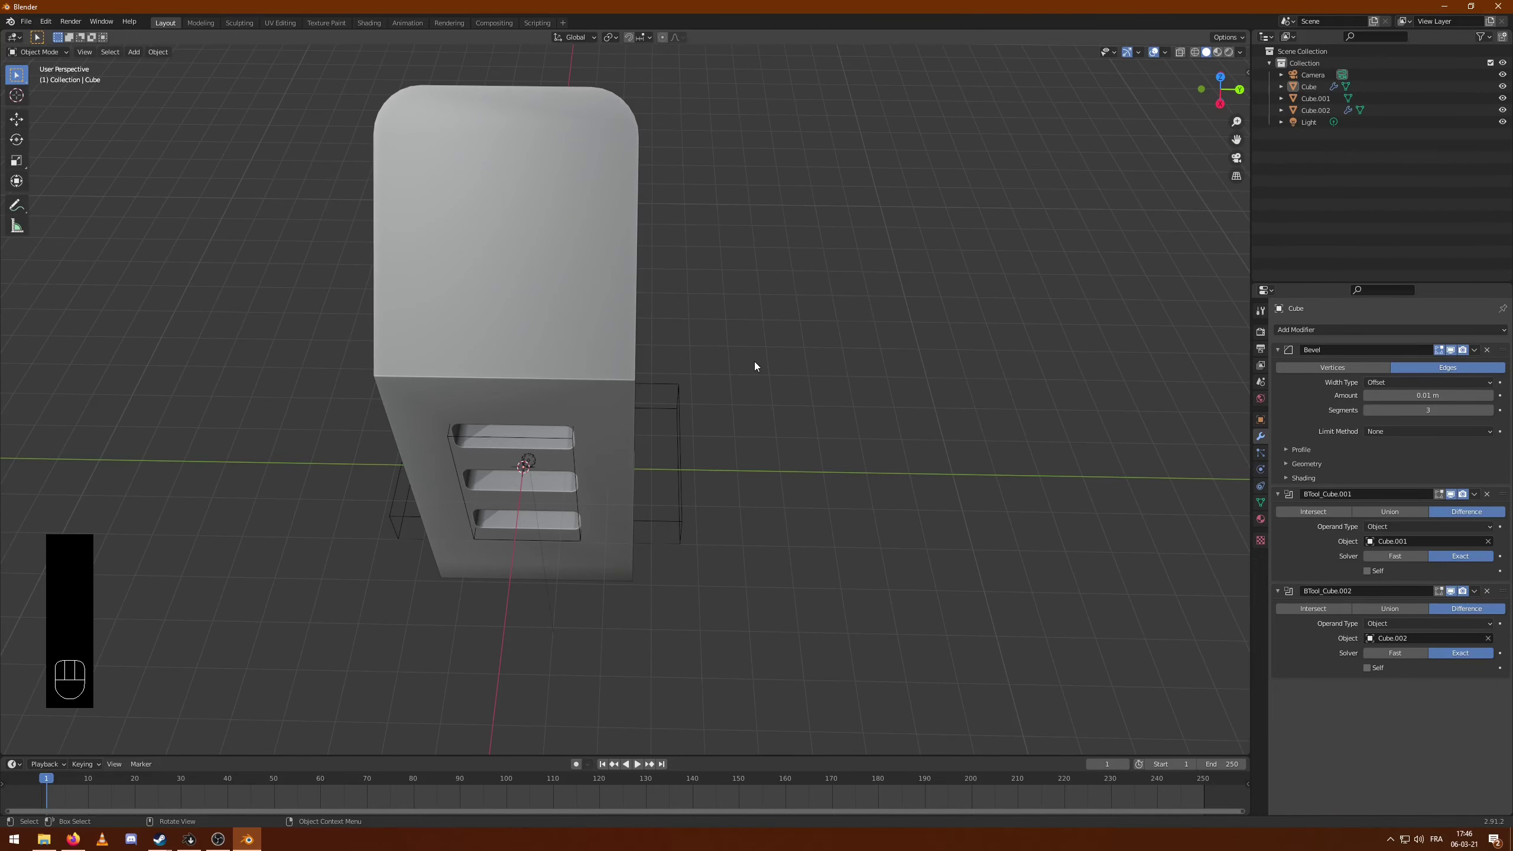
- From the top view, add a cube and flatten it into a thin slab in front of the slots
{"action": "key", "text": "KP_7"}
{"action": "key", "text": "shift+a"}
{"action": "key", "text": "g"}
{"action": "key", "text": "s"}
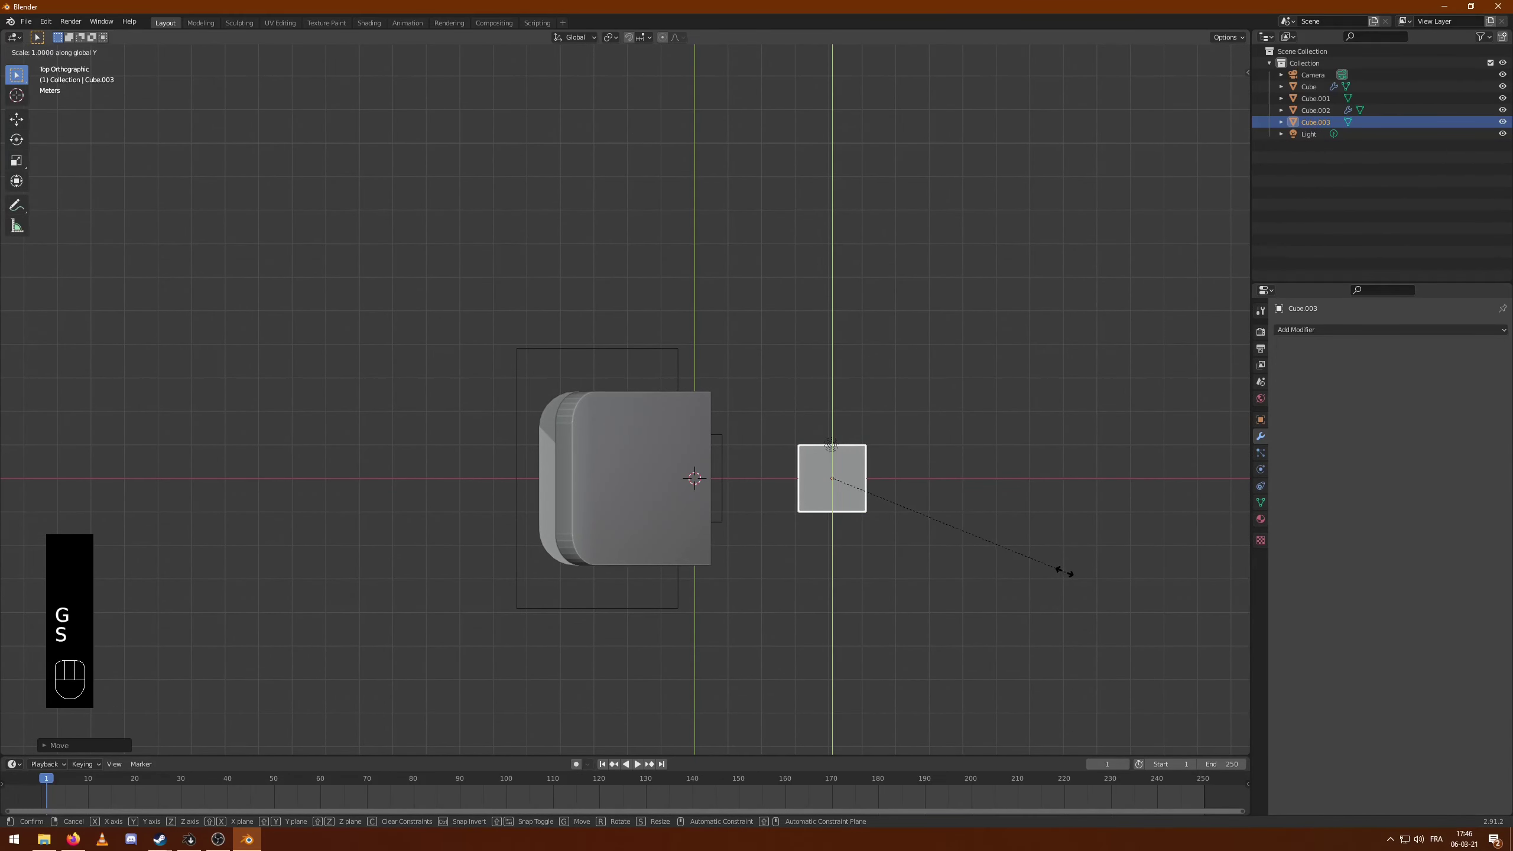
{"action": "key", "text": "s"}
{"action": "left_click_drag", "start_coordinate": [1004, 547], "coordinate": [891, 424]}
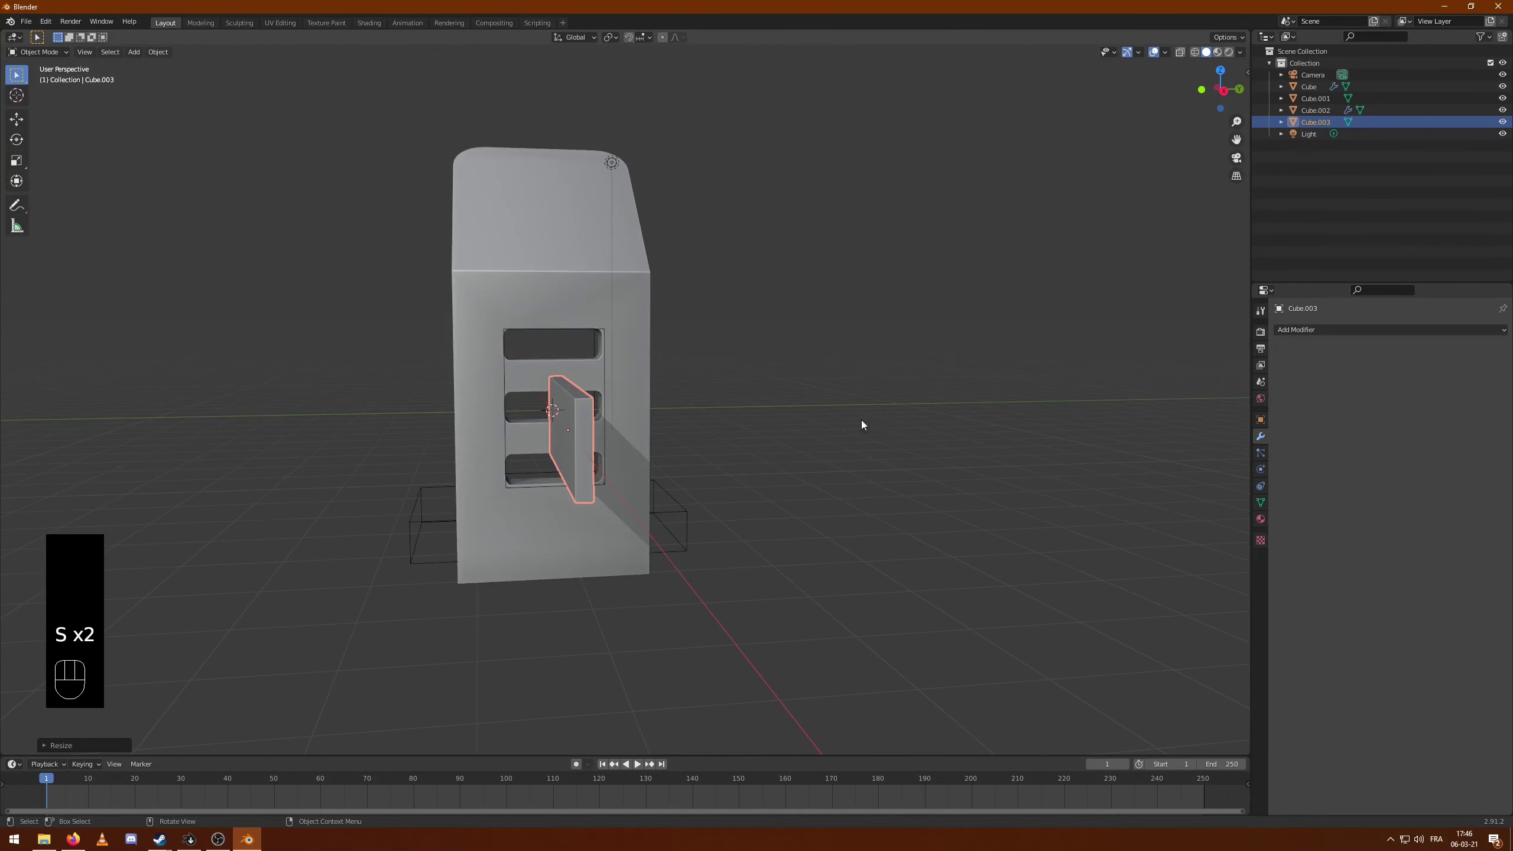
- On the kiosk body, move the Bevel modifier below both boolean cuts so slot edges get rounded
{"action": "left_click", "coordinate": [536, 238]}
{"action": "left_click_drag", "start_coordinate": [614, 296], "coordinate": [630, 307]}
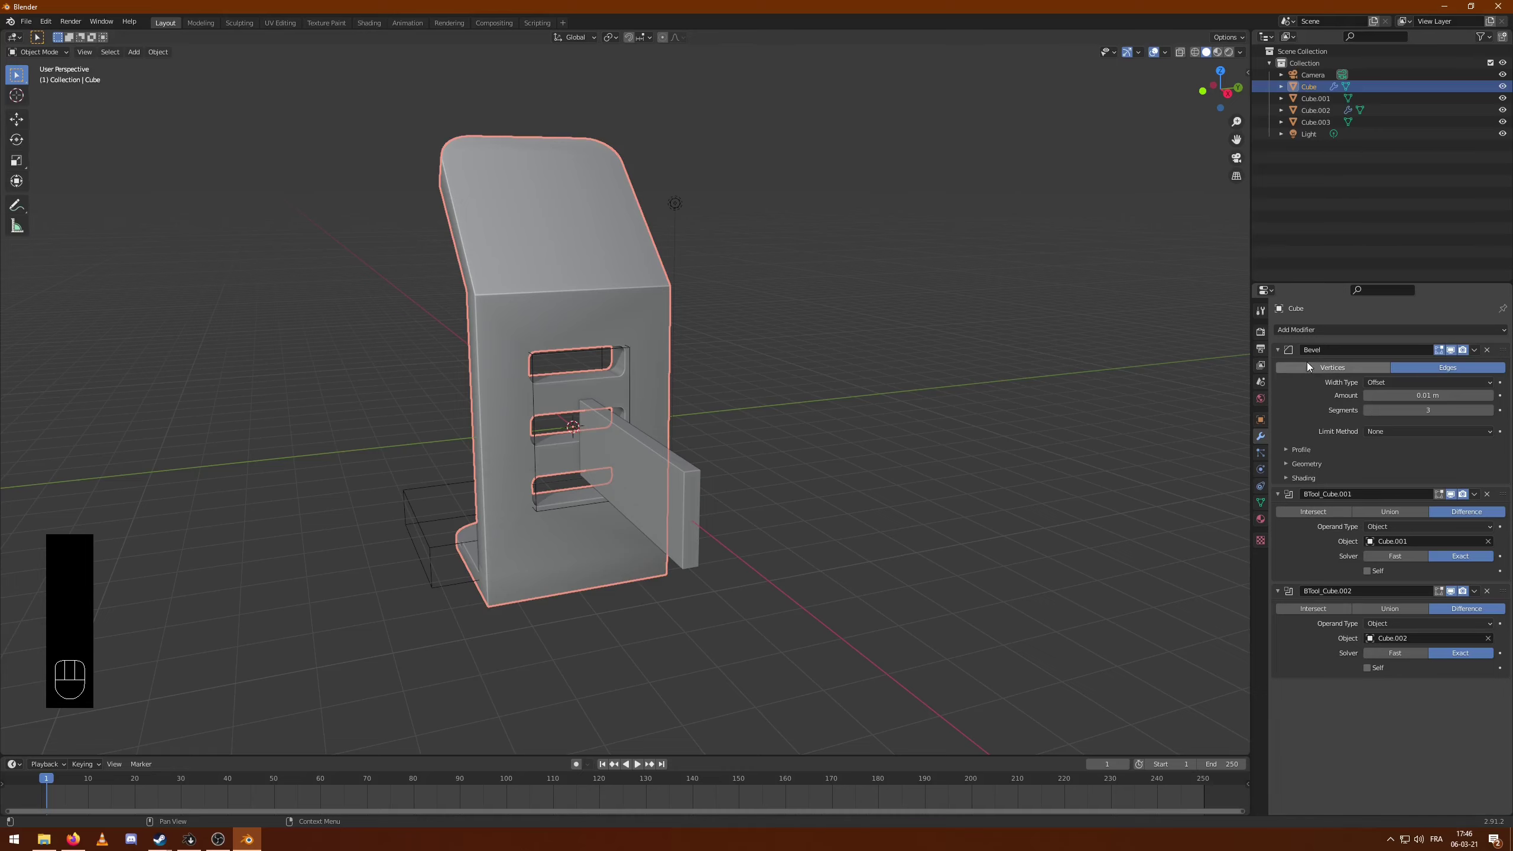
{"action": "left_click_drag", "start_coordinate": [1506, 359], "coordinate": [1508, 622]}
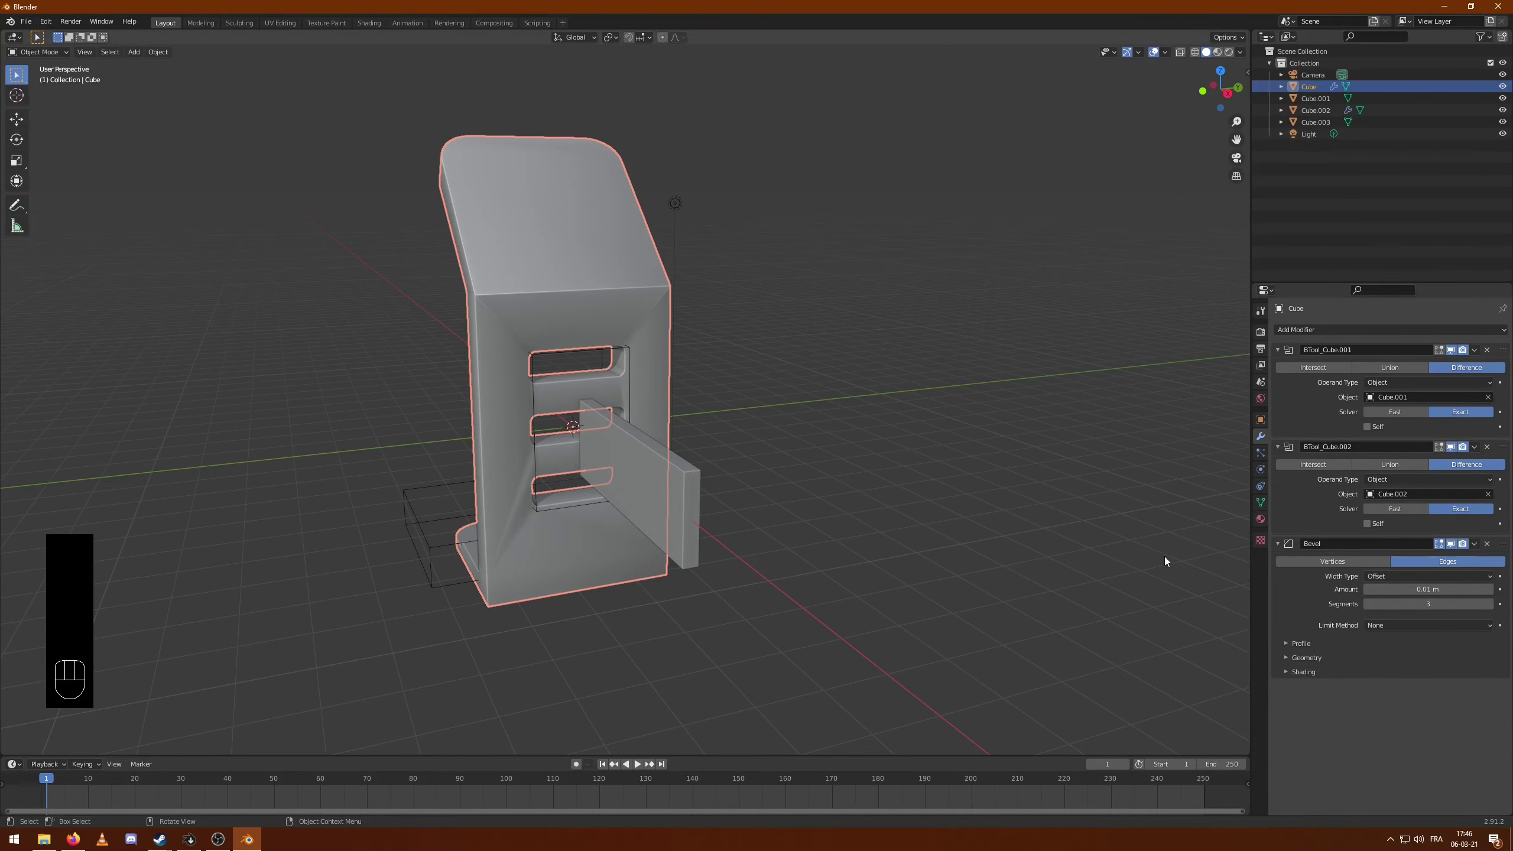
{"action": "left_click_drag", "start_coordinate": [935, 397], "coordinate": [892, 405]}
{"action": "left_click", "coordinate": [860, 406]}
{"action": "left_click_drag", "start_coordinate": [777, 408], "coordinate": [836, 382]}
- Inspect the rounded slot edges from several angles, reselect the body and show the N side panel
{"action": "left_click", "coordinate": [567, 409]}
{"action": "left_click_drag", "start_coordinate": [1018, 290], "coordinate": [991, 298]}
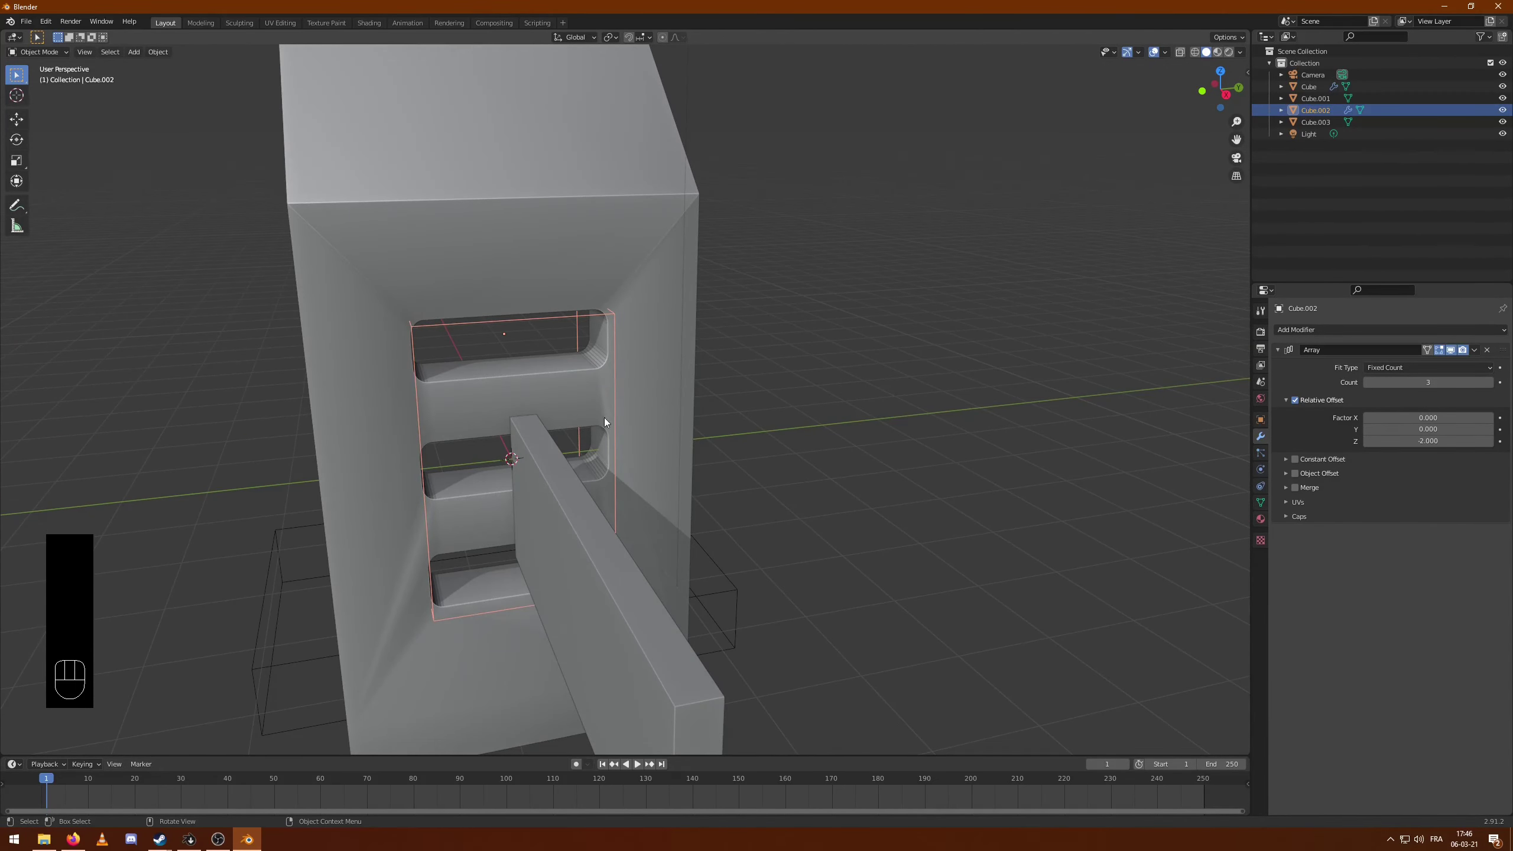
{"action": "left_click_drag", "start_coordinate": [653, 423], "coordinate": [712, 396]}
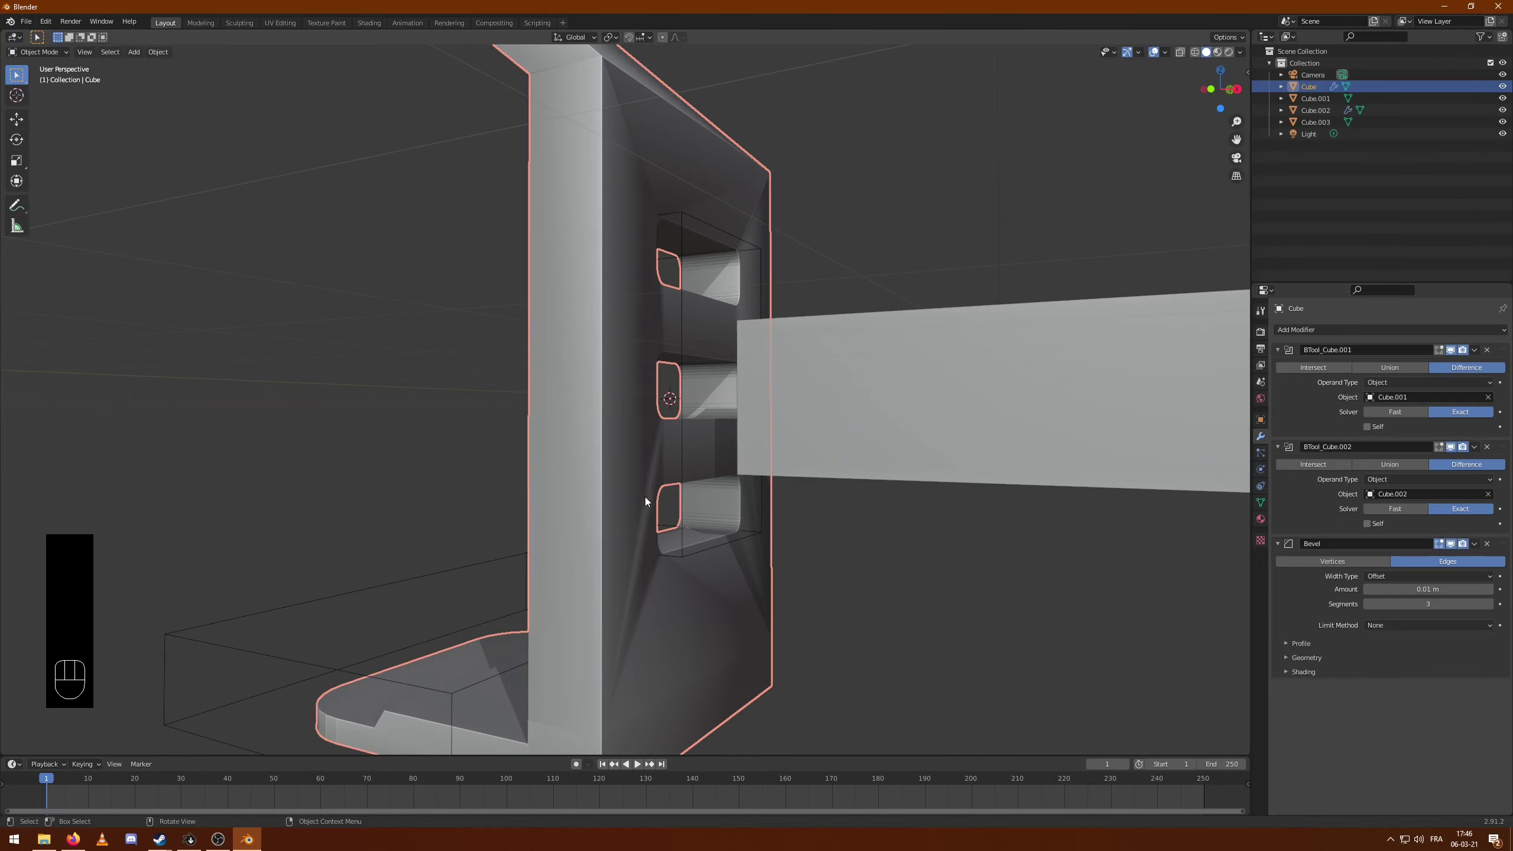
{"action": "left_click_drag", "start_coordinate": [926, 236], "coordinate": [870, 266]}
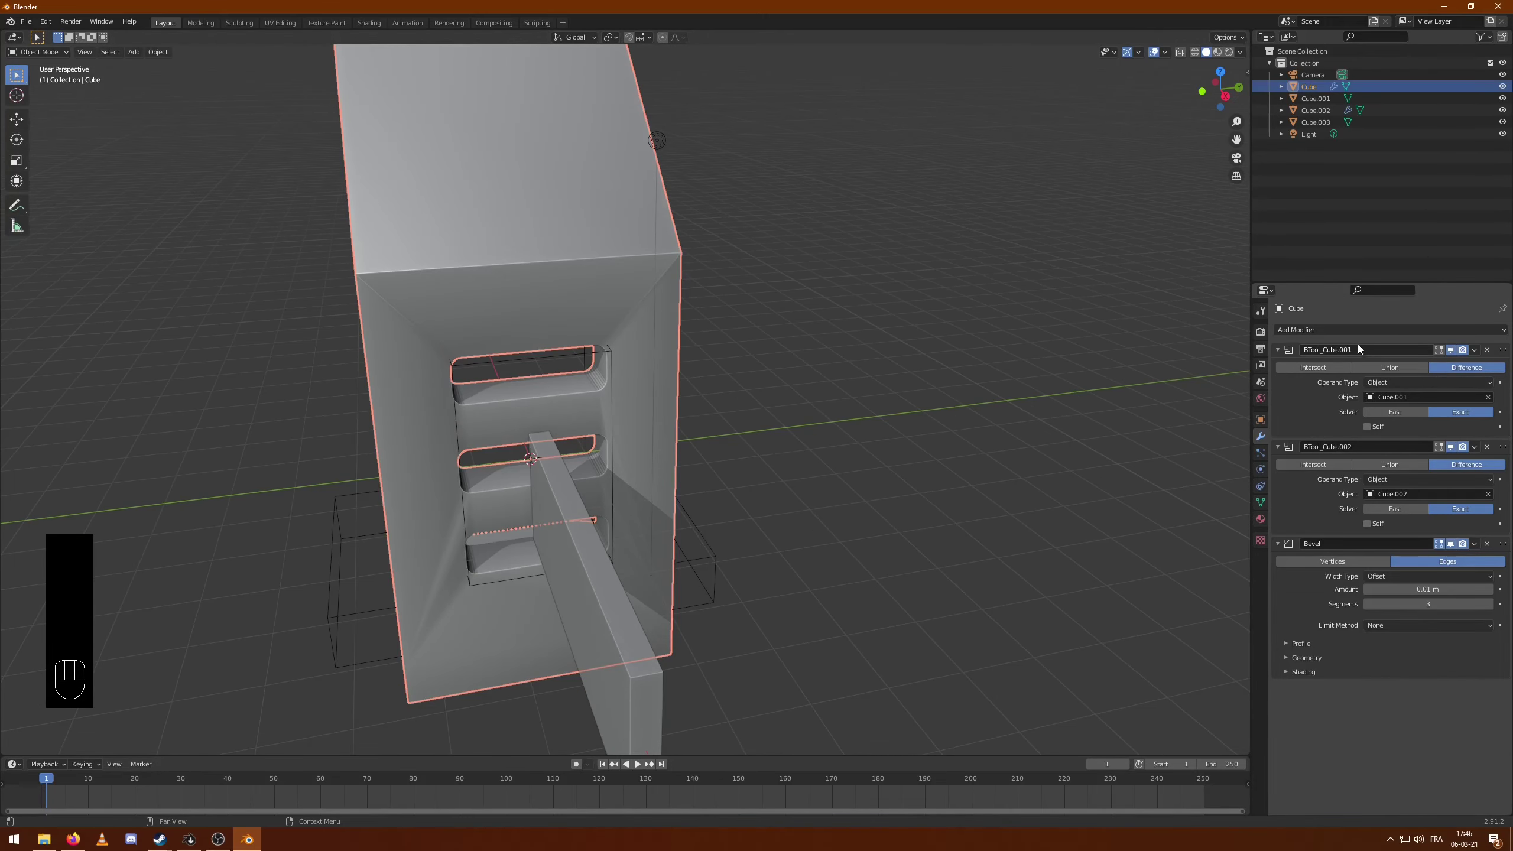
{"action": "left_click_drag", "start_coordinate": [1337, 337], "coordinate": [1034, 290]}
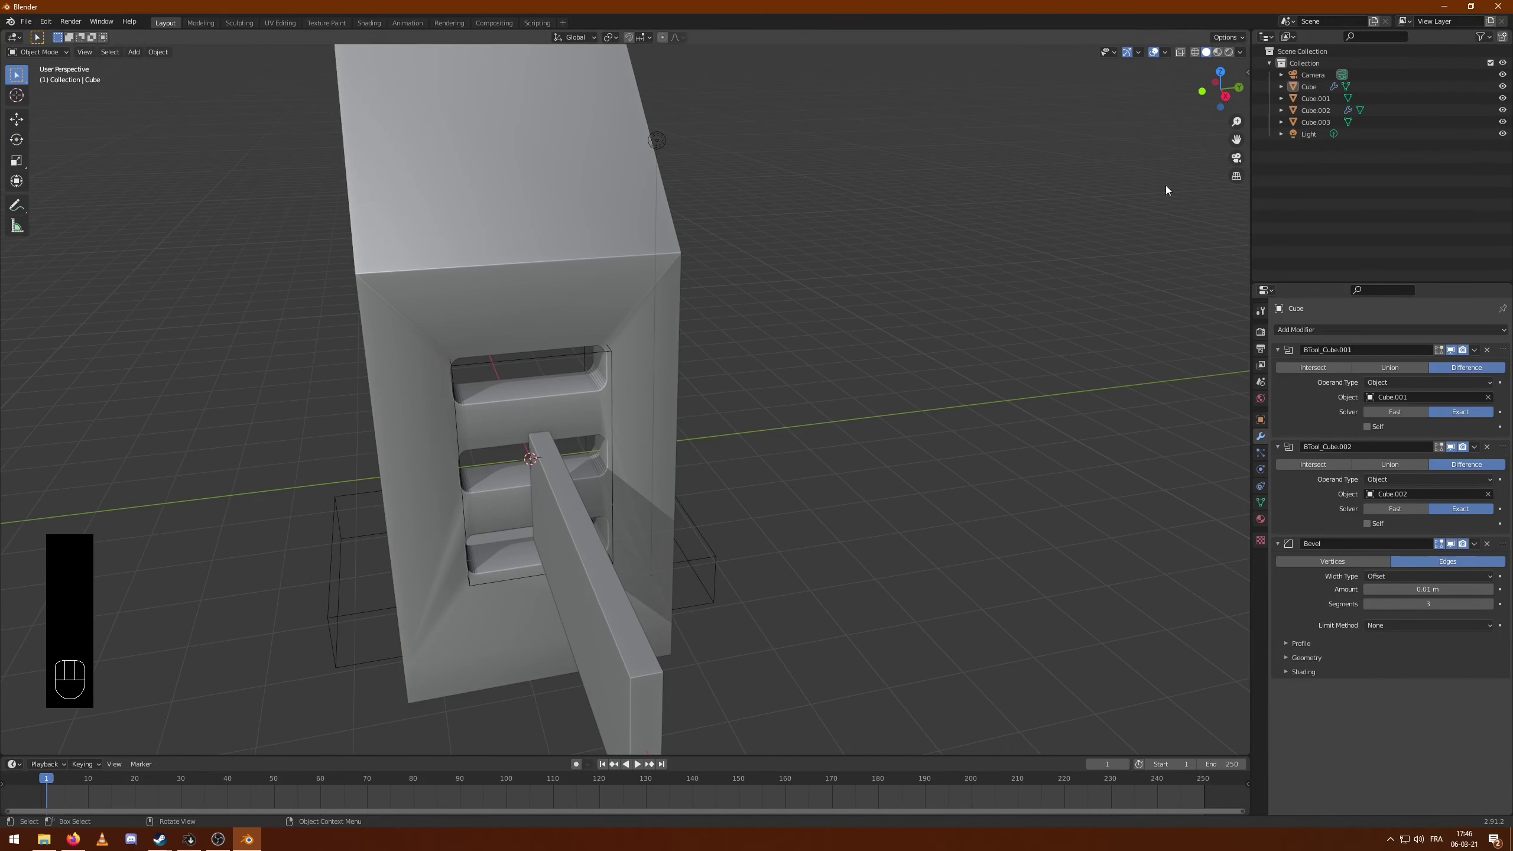
{"action": "left_click", "coordinate": [598, 189]}
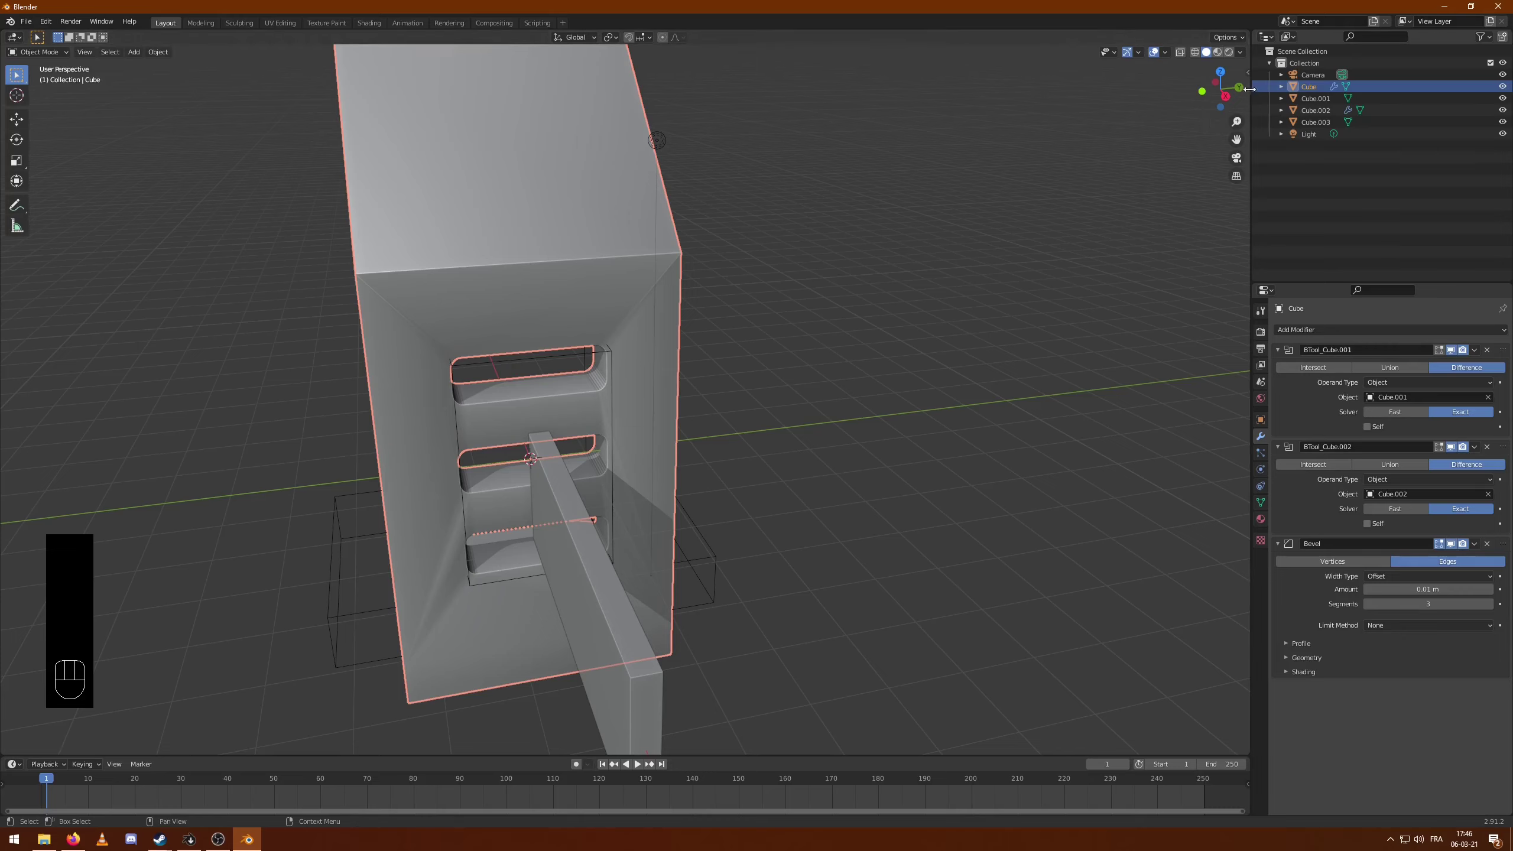
{"action": "key", "text": "n"}
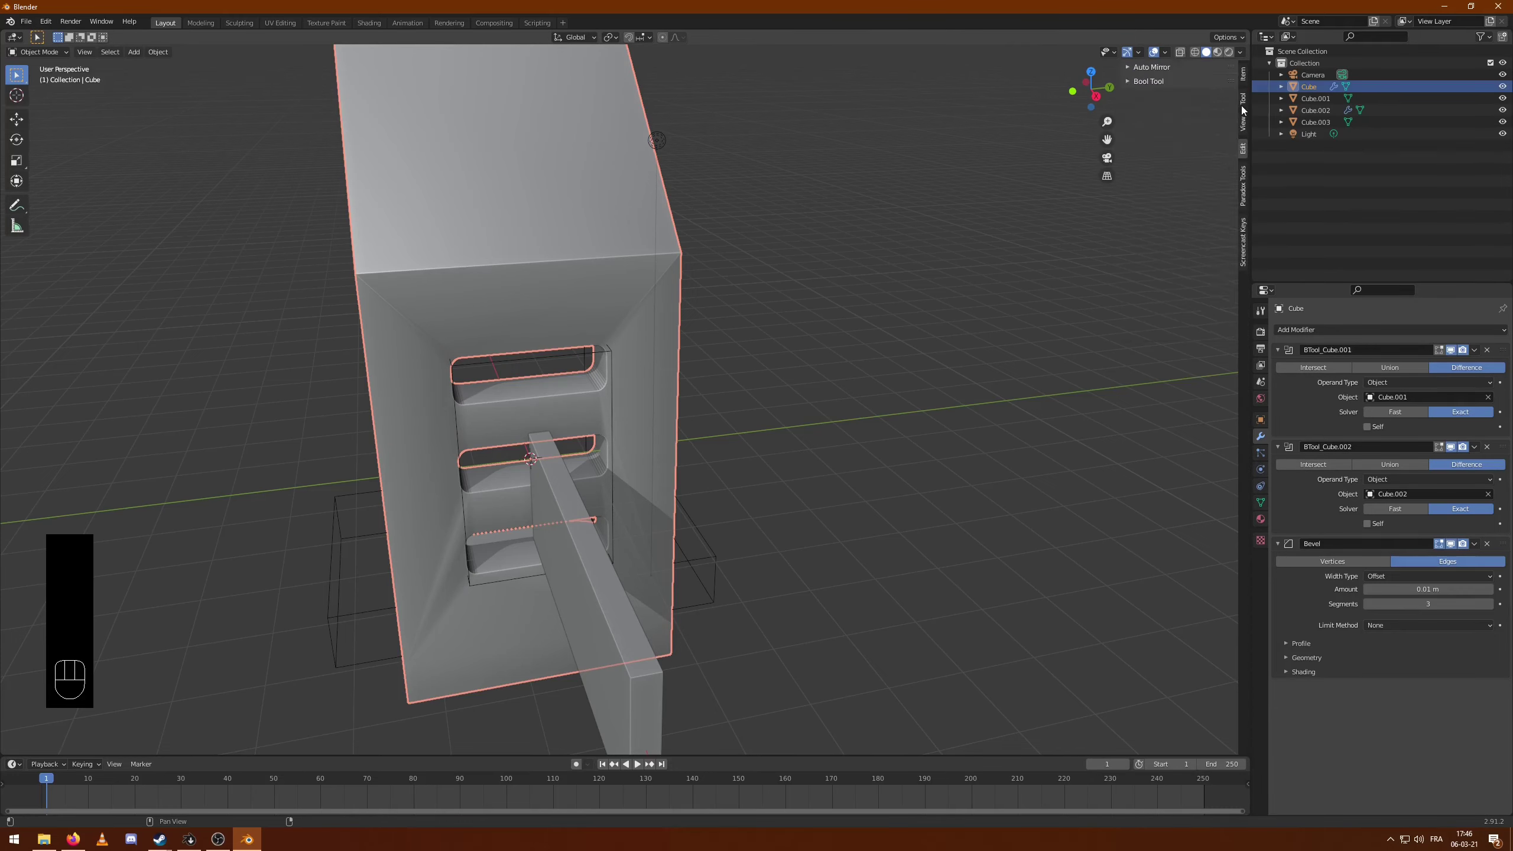
- Run AutoMirror on the kiosk body across the Y axis
{"action": "left_click", "coordinate": [1160, 69]}
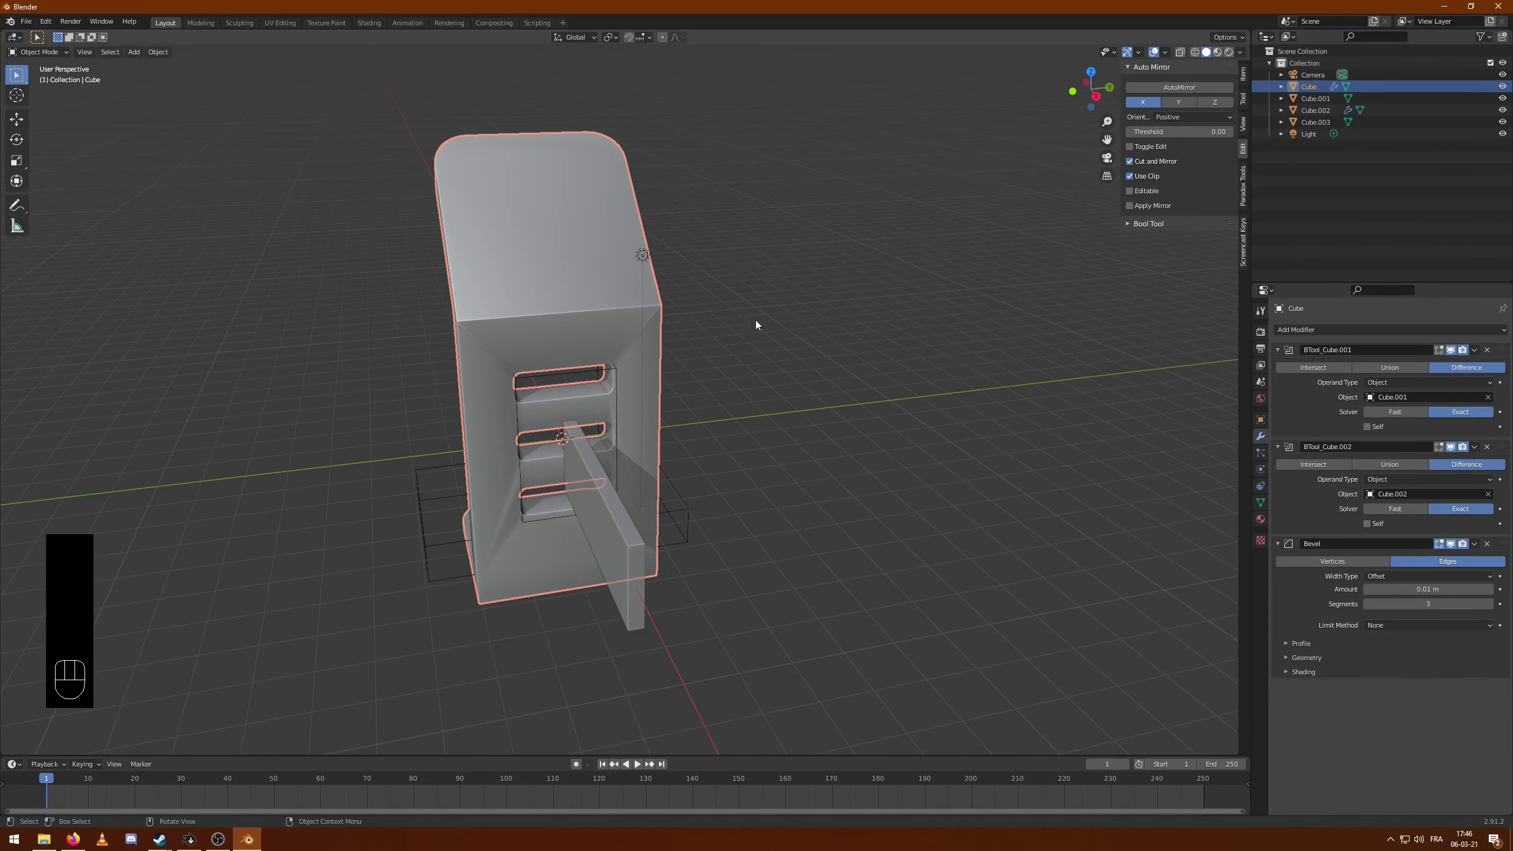
{"action": "left_click_drag", "start_coordinate": [773, 302], "coordinate": [778, 298]}
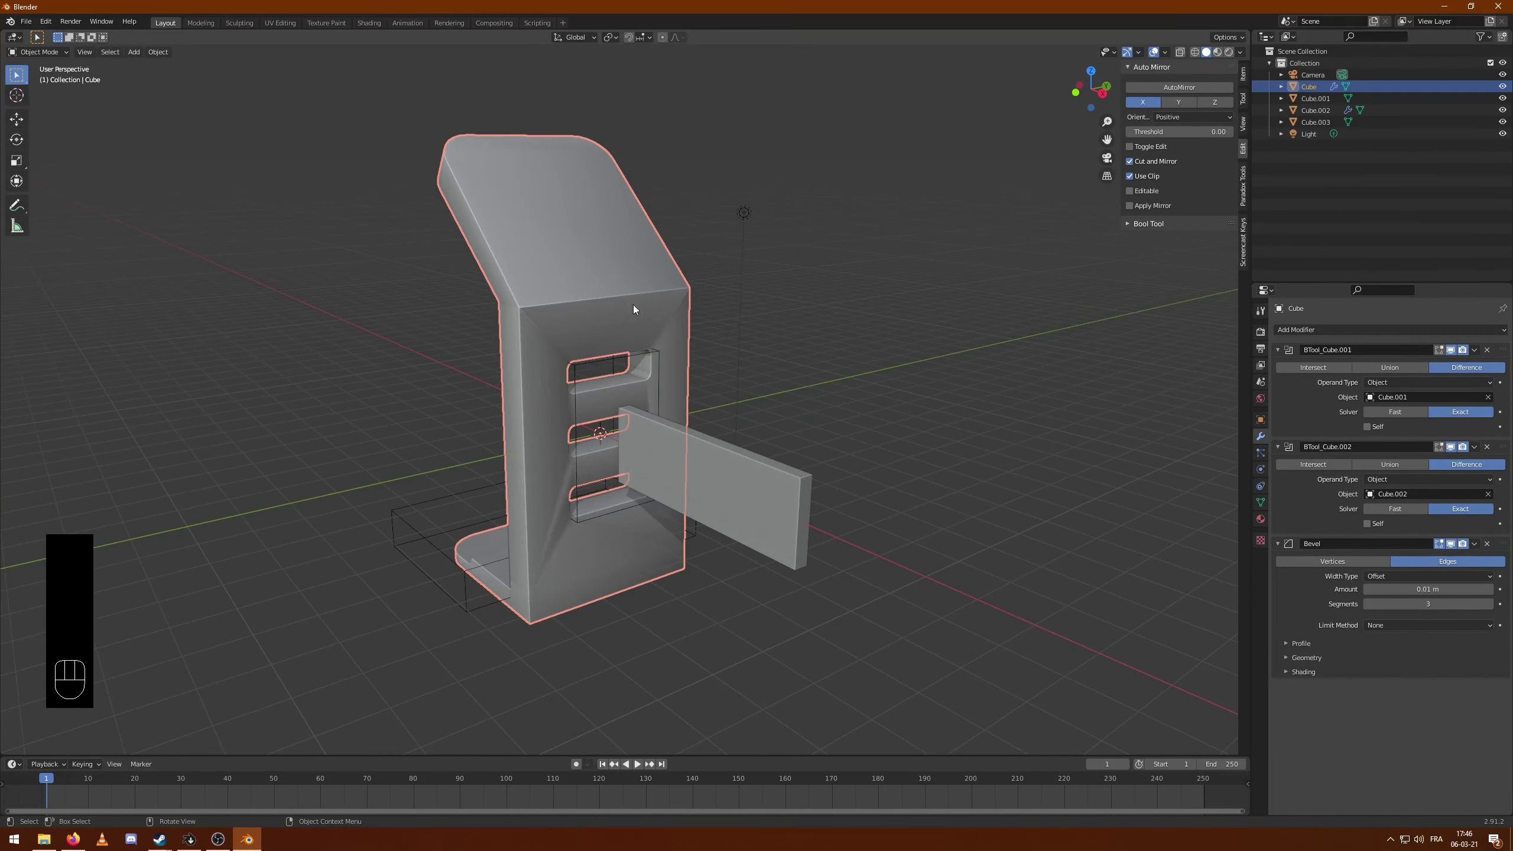
{"action": "left_click_drag", "start_coordinate": [679, 472], "coordinate": [688, 446]}
{"action": "left_click_drag", "start_coordinate": [983, 310], "coordinate": [934, 339]}
{"action": "left_click", "coordinate": [1183, 108]}
{"action": "left_click", "coordinate": [989, 287]}
{"action": "left_click_drag", "start_coordinate": [996, 284], "coordinate": [999, 279]}
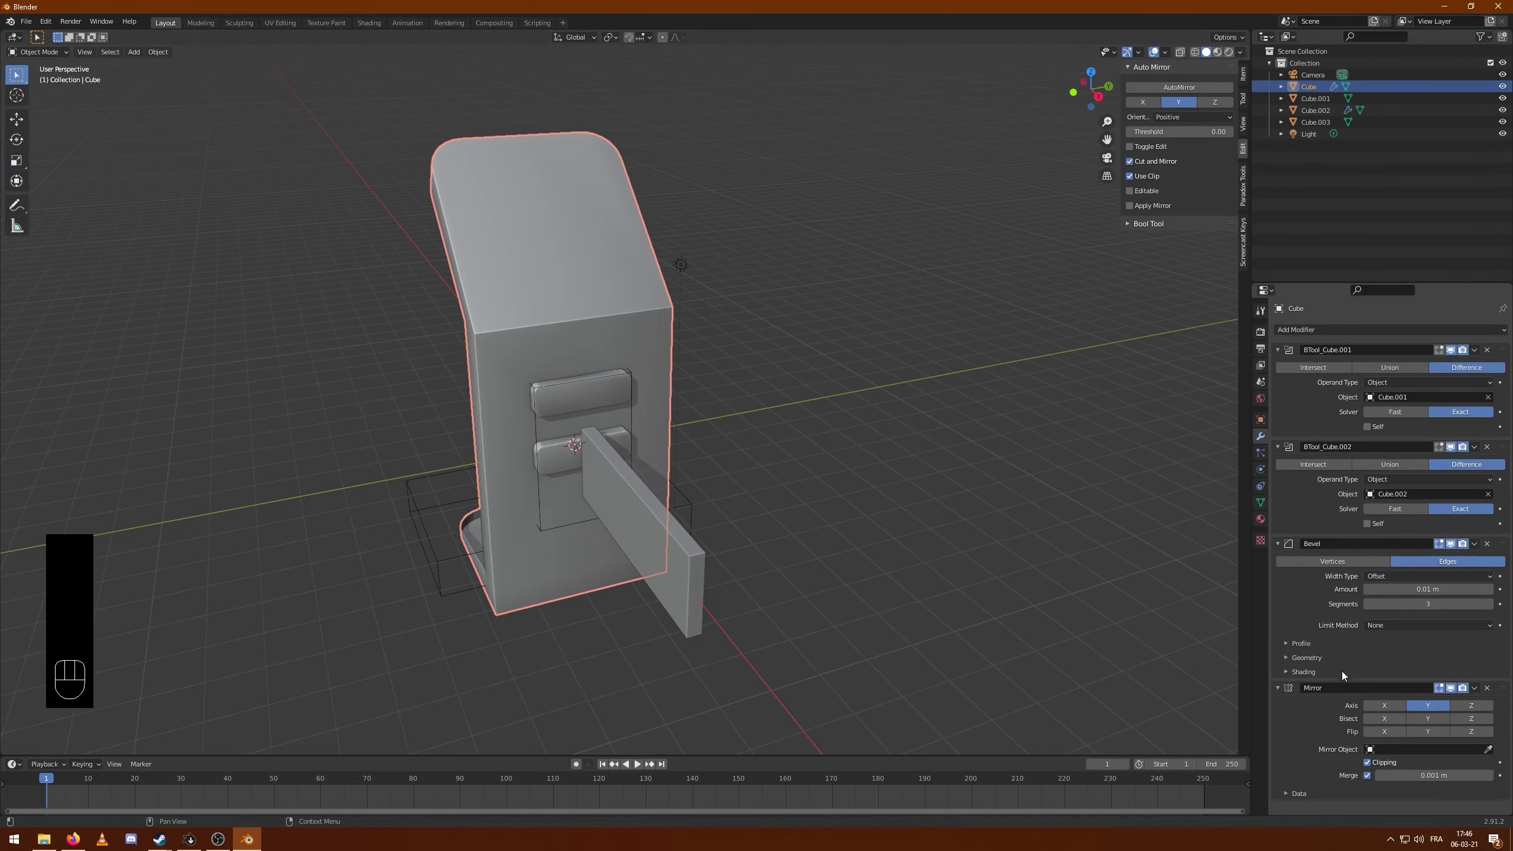
- Move the Mirror modifier to the top of the stack and enter mesh editing on the body
{"action": "left_click_drag", "start_coordinate": [1508, 692], "coordinate": [1507, 312]}
{"action": "left_click", "coordinate": [1025, 411]}
{"action": "left_click_drag", "start_coordinate": [887, 474], "coordinate": [858, 470]}
{"action": "left_click_drag", "start_coordinate": [677, 442], "coordinate": [740, 440]}
{"action": "key", "text": "Tab"}
{"action": "key", "text": "Tab"}
{"action": "left_click", "coordinate": [572, 411]}
{"action": "key", "text": "Tab"}
{"action": "key", "text": "3"}
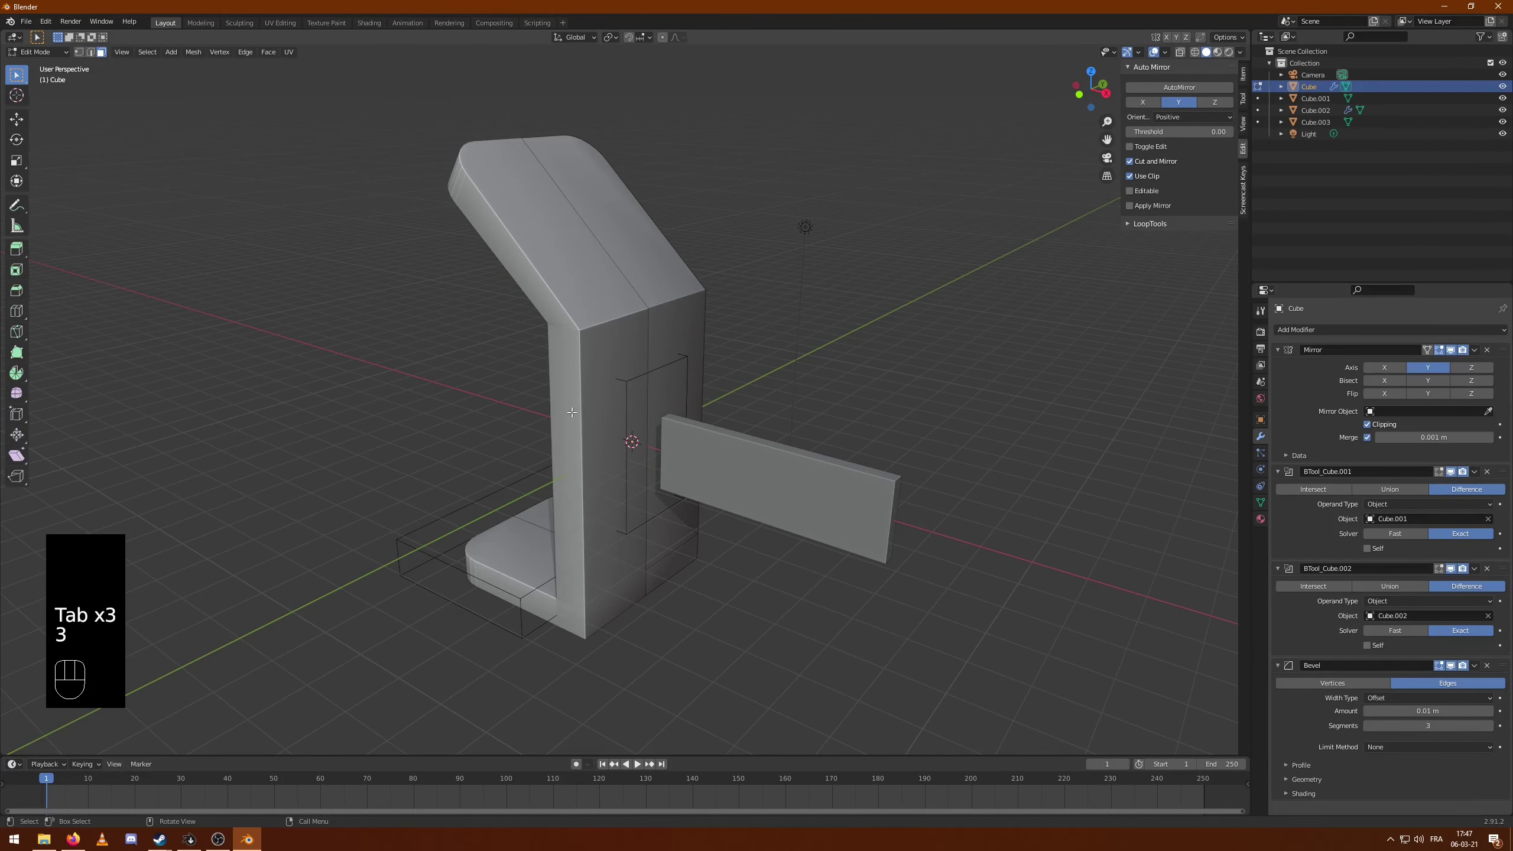
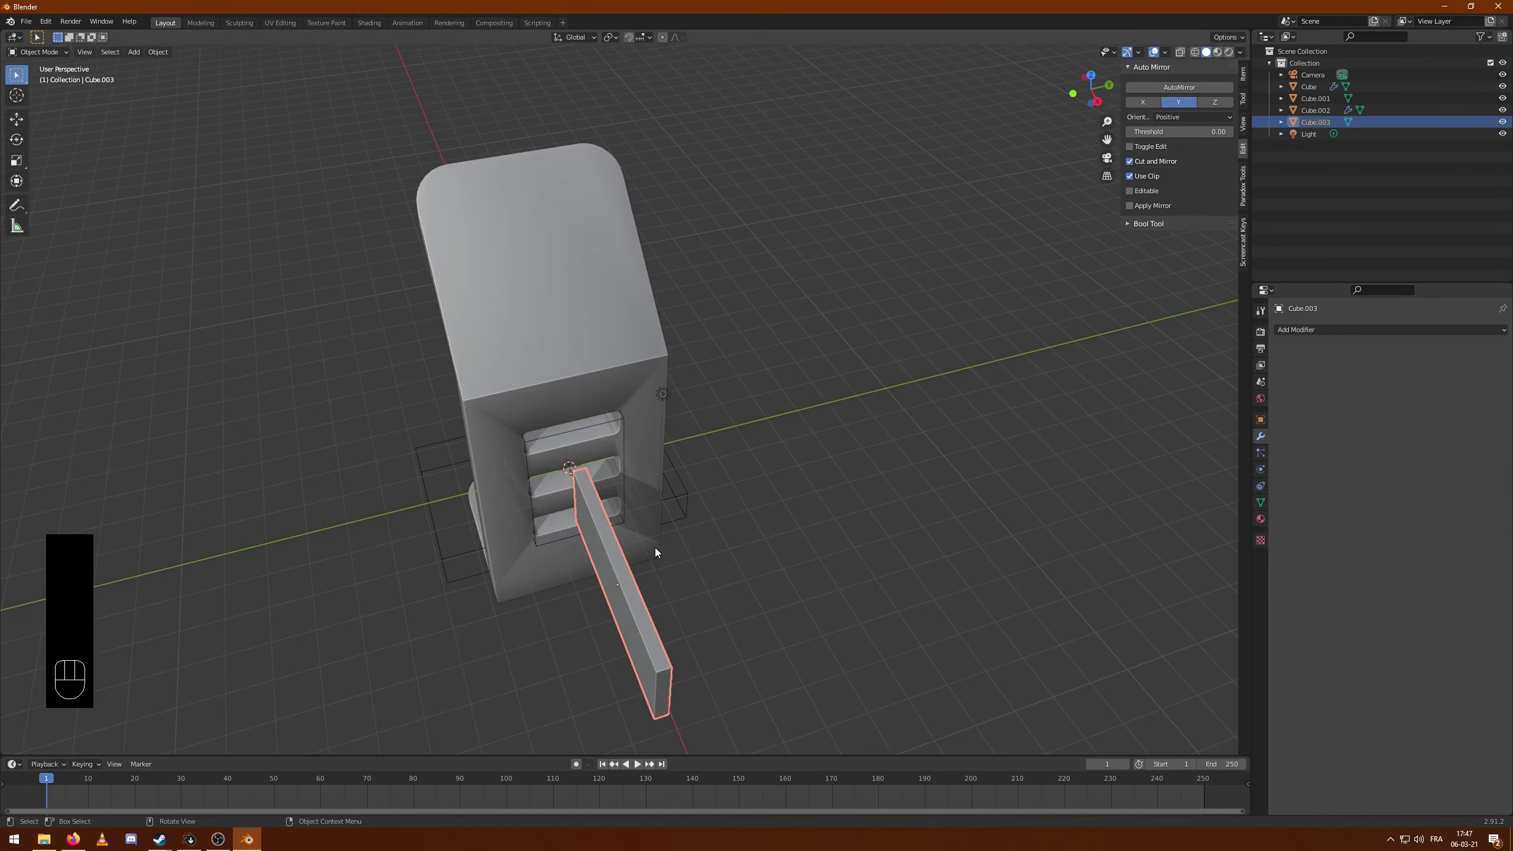
- Stand the thin slab upright and scale and shorten it against the body's side in front view
{"action": "left_click_drag", "start_coordinate": [801, 530], "coordinate": [861, 473]}
{"action": "left_click_drag", "start_coordinate": [861, 473], "coordinate": [786, 490]}
{"action": "key", "text": "s"}
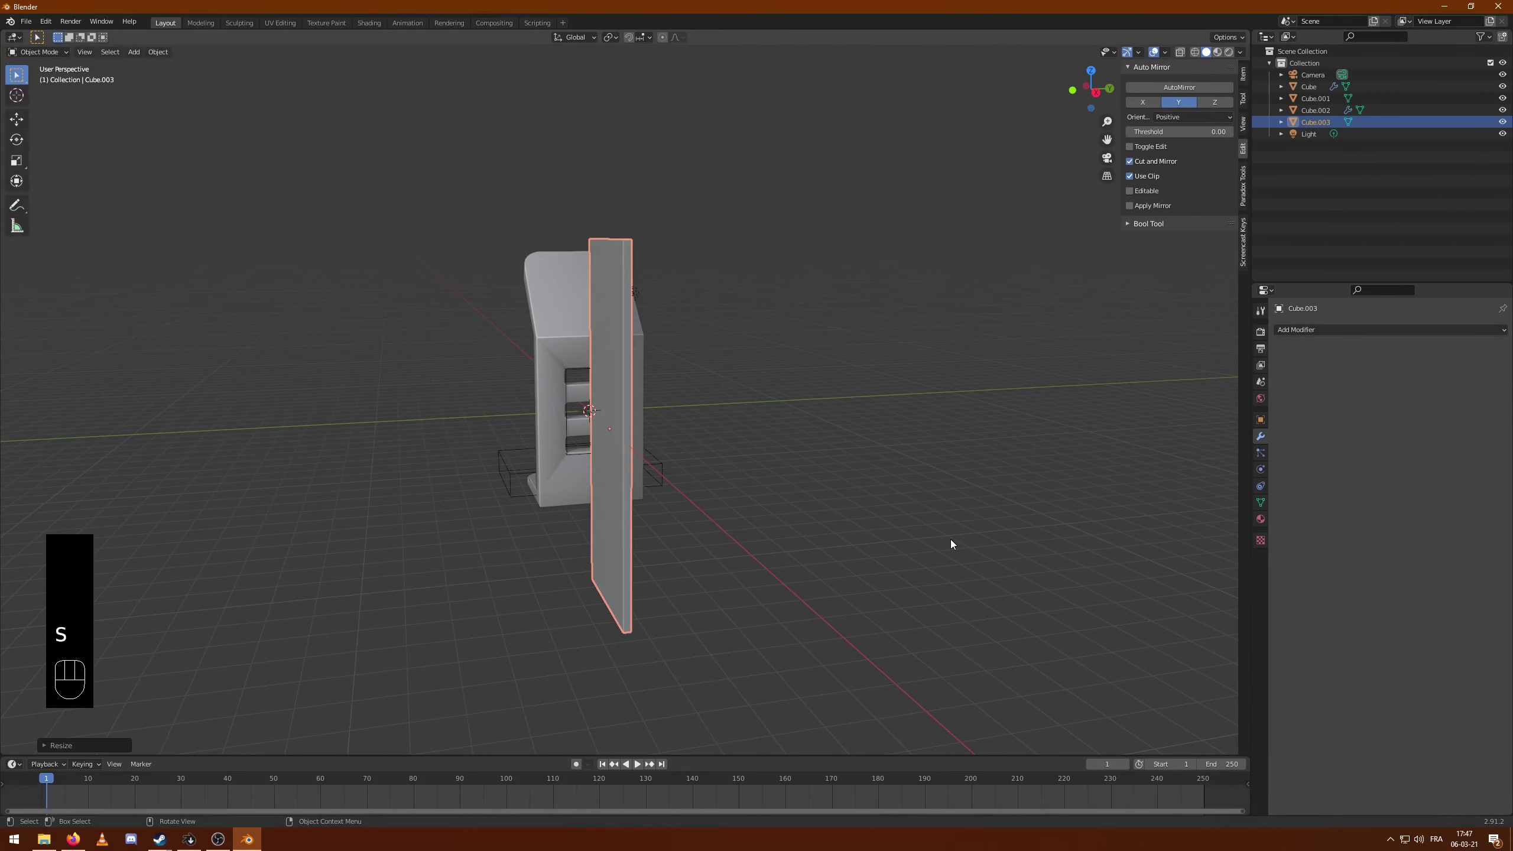
{"action": "left_click_drag", "start_coordinate": [837, 451], "coordinate": [678, 453]}
{"action": "key", "text": "KP_1"}
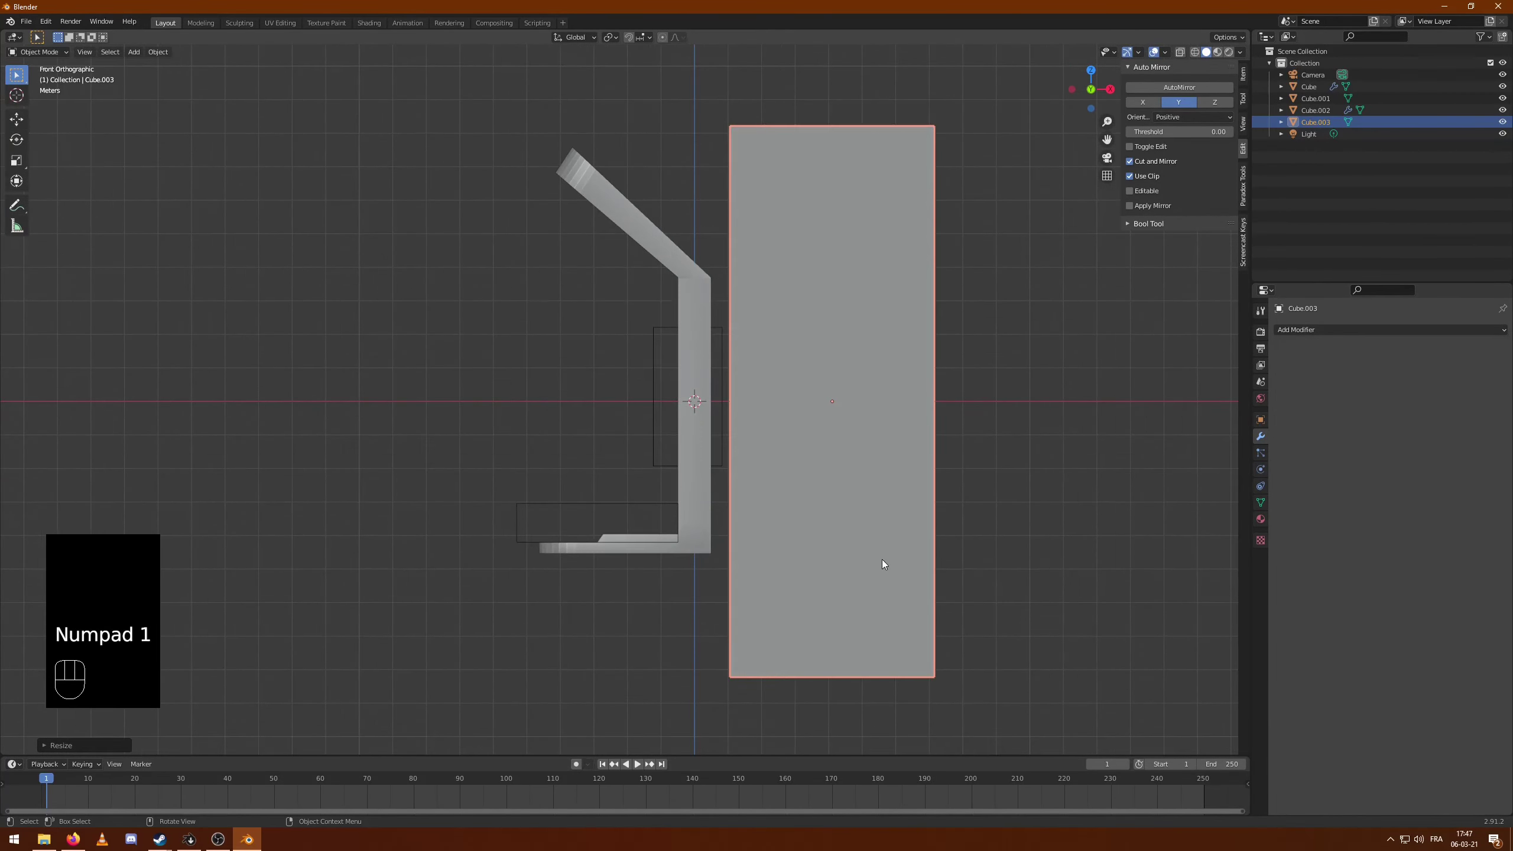
{"action": "key", "text": "s"}
{"action": "key", "text": "g"}
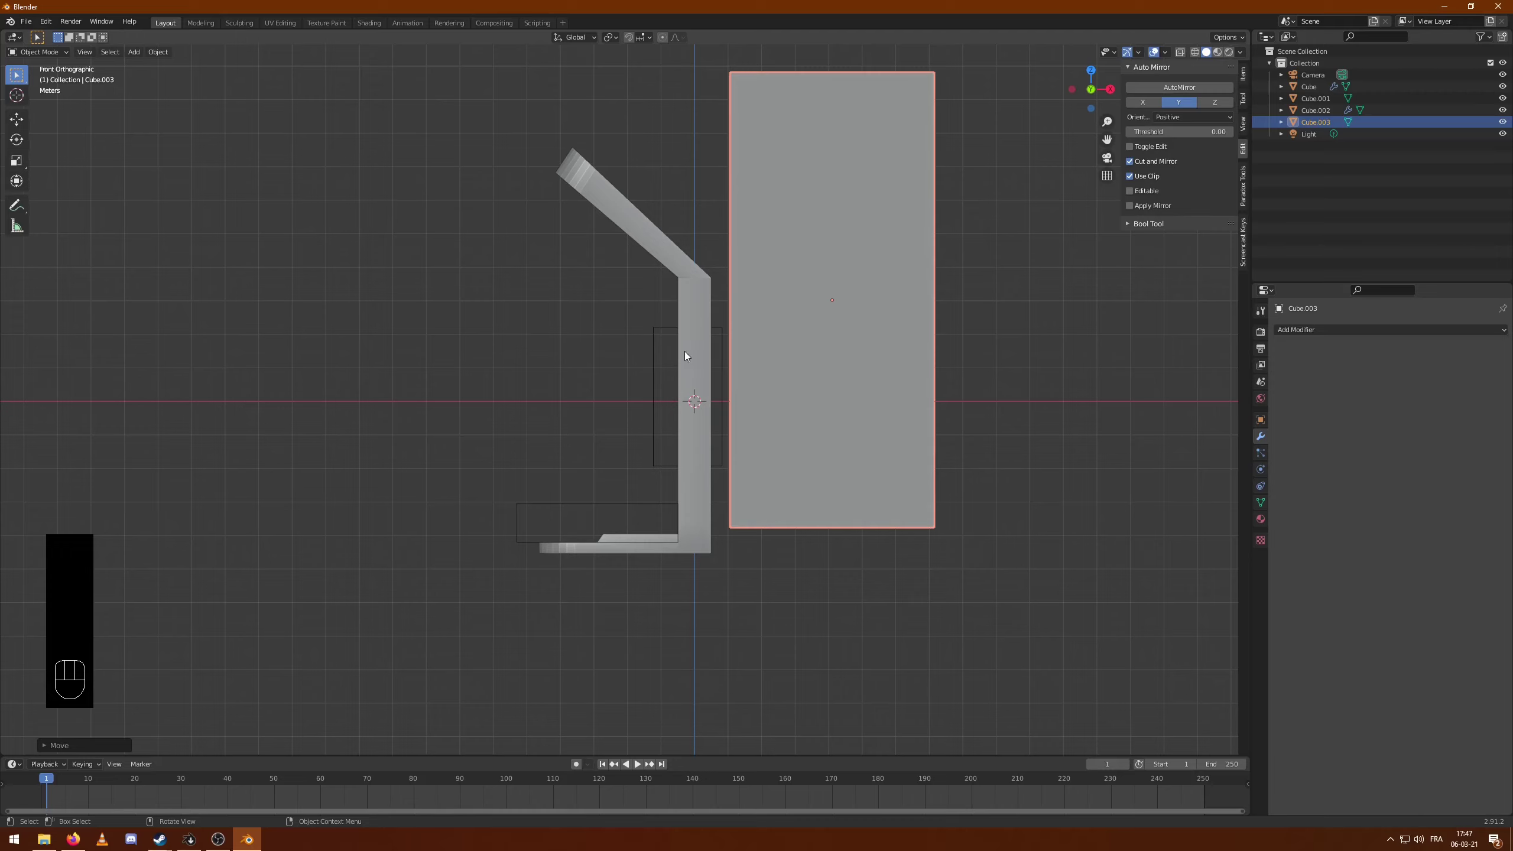
{"action": "key", "text": "s"}
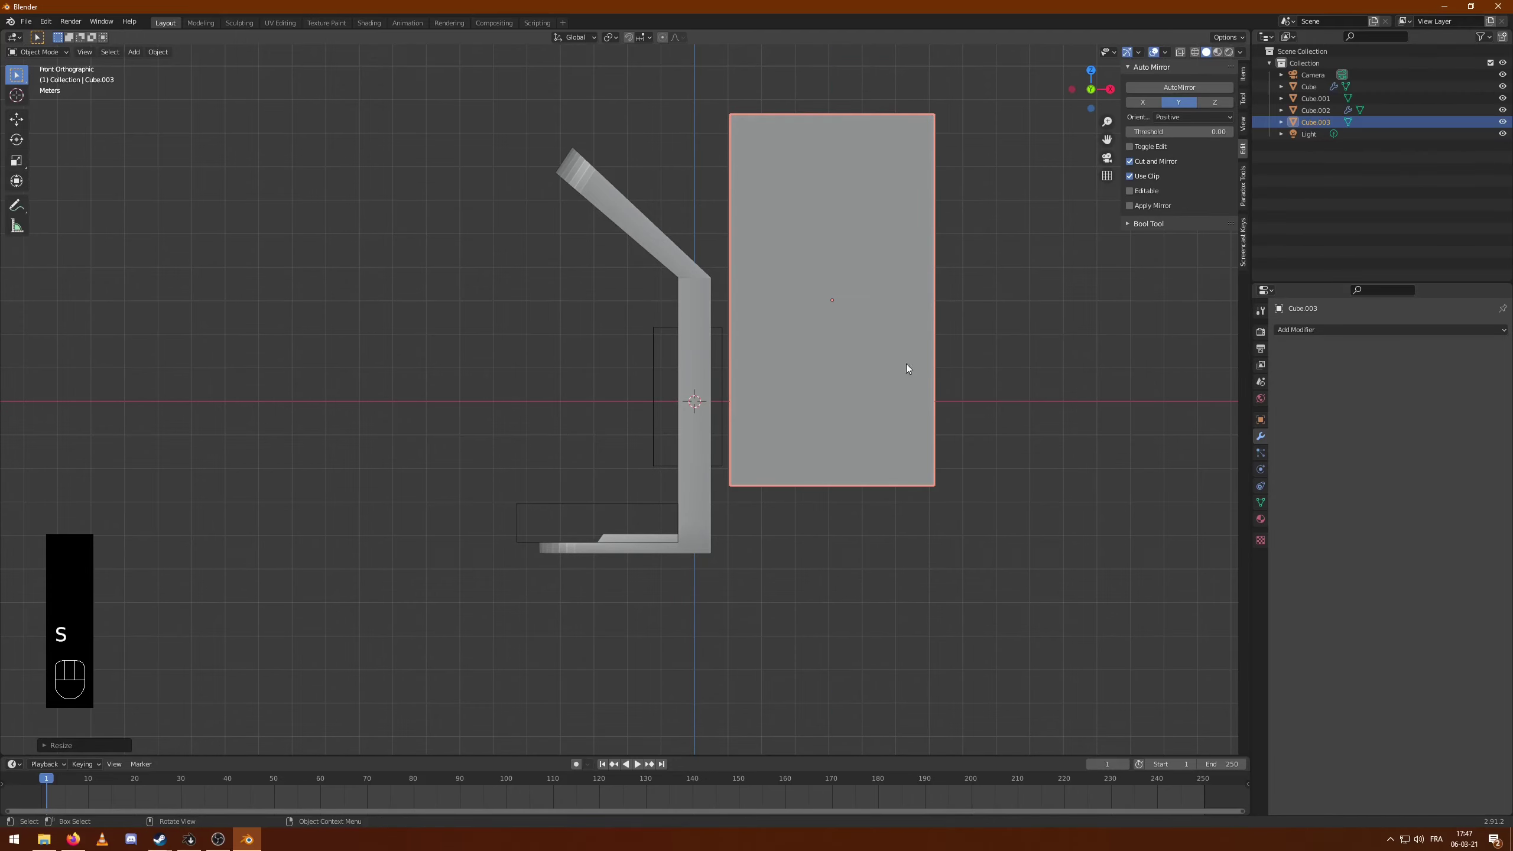
{"action": "left_click", "coordinate": [629, 40]}
{"action": "left_click_drag", "start_coordinate": [653, 42], "coordinate": [821, 317]}
- With snapping on, thin the slab from the top view and settle it against the body's side
{"action": "key", "text": "g"}
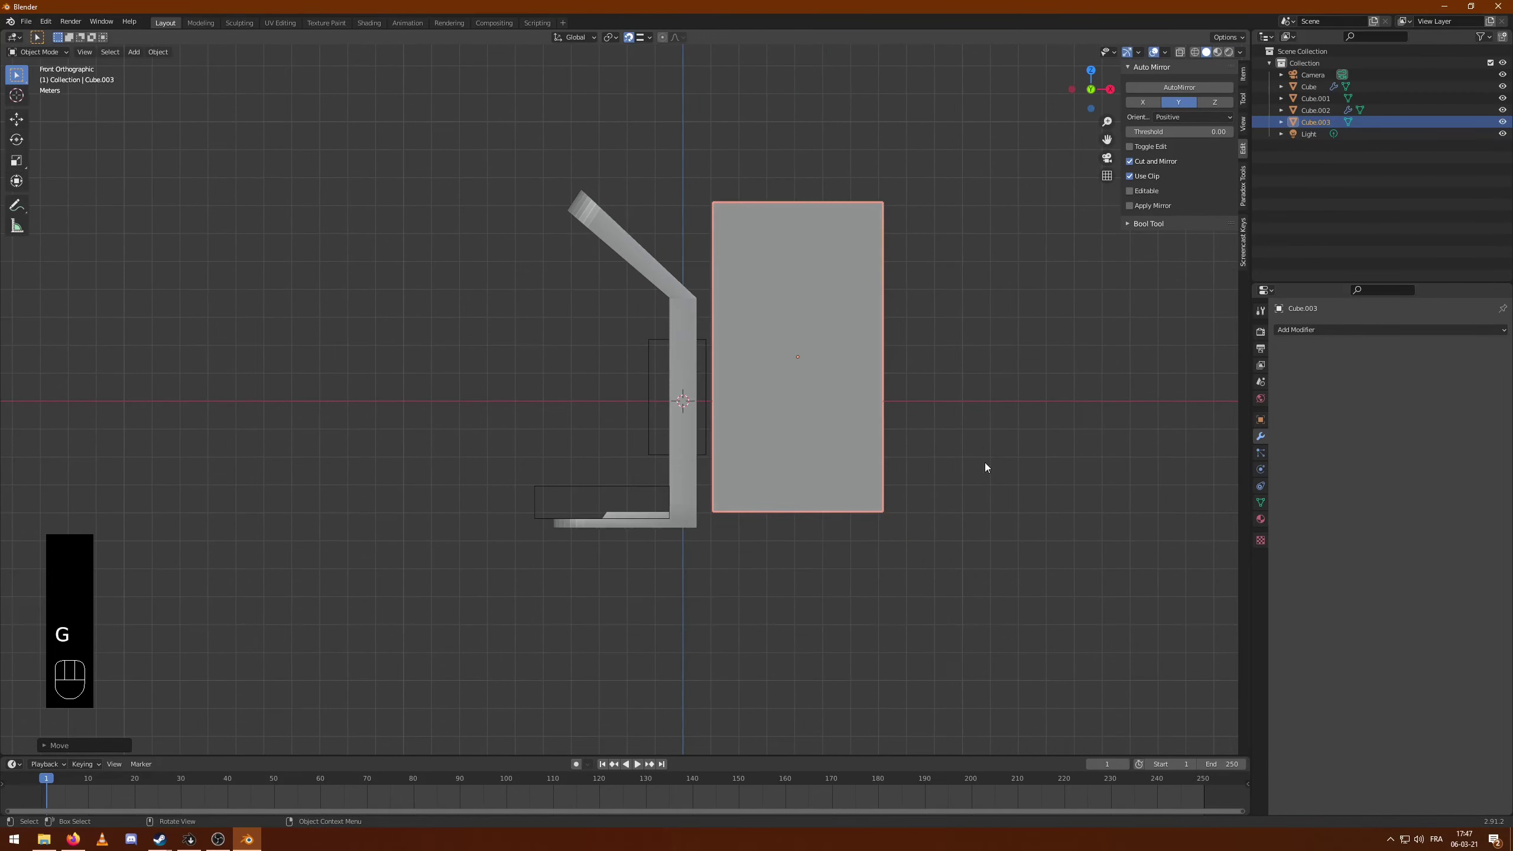
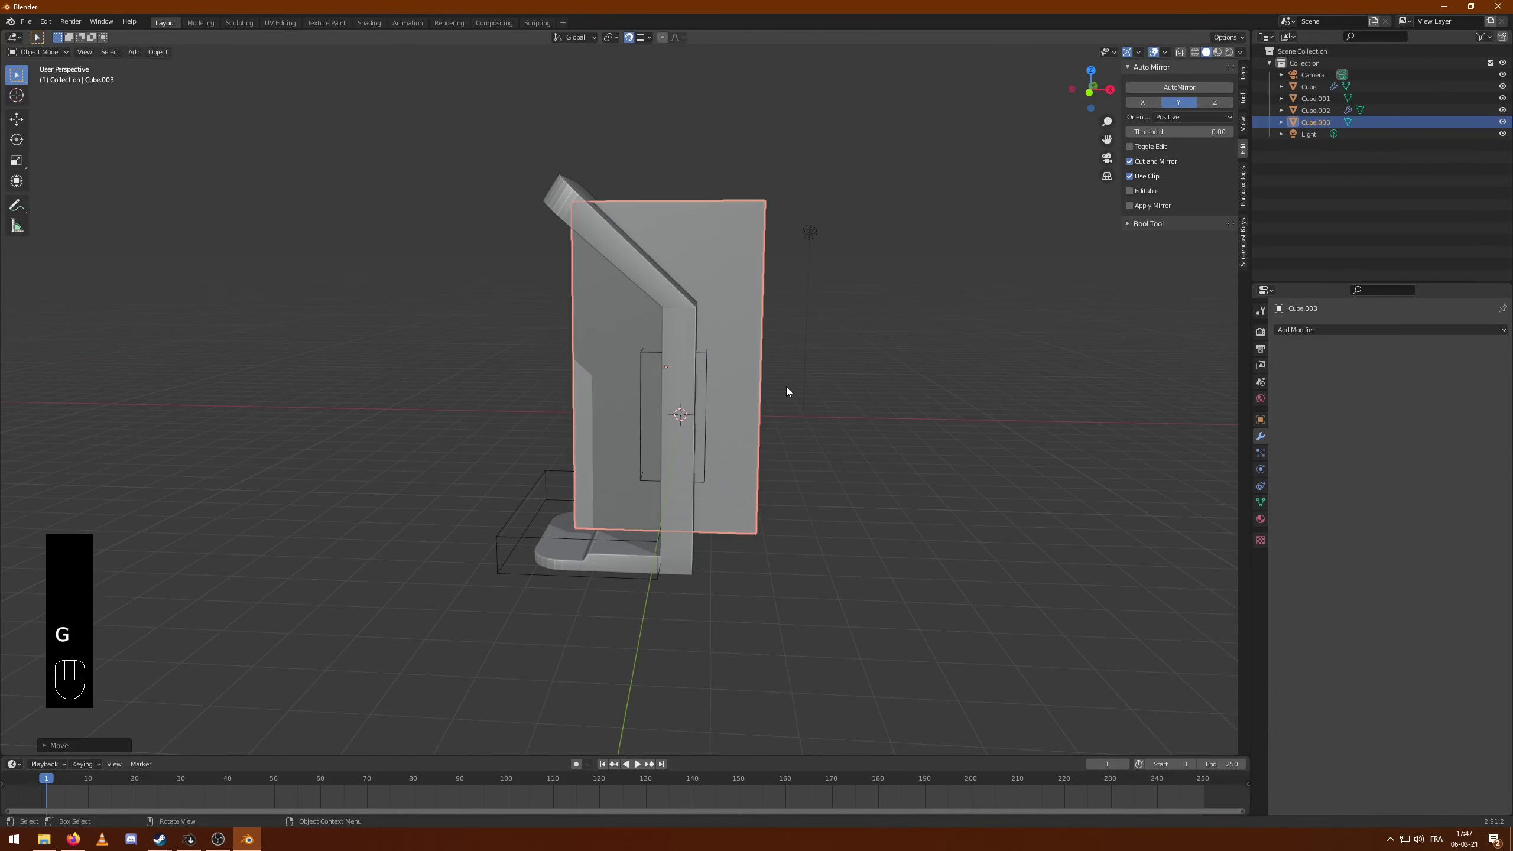
{"action": "left_click_drag", "start_coordinate": [879, 388], "coordinate": [768, 438]}
{"action": "key", "text": "KP_7"}
{"action": "key", "text": "g"}
{"action": "left_click", "coordinate": [631, 40]}
{"action": "key", "text": "g"}
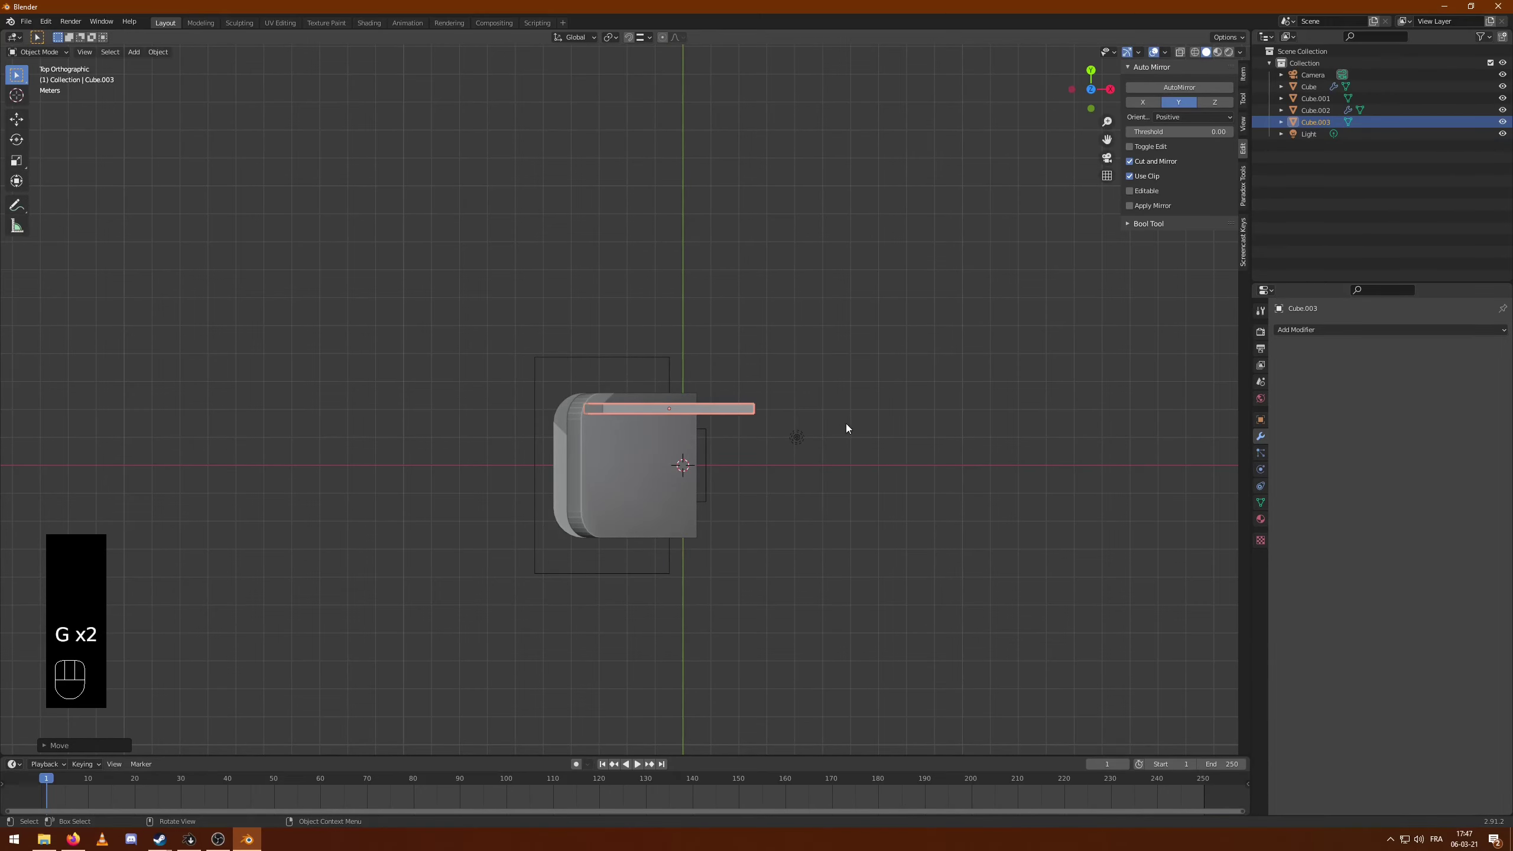
{"action": "left_click_drag", "start_coordinate": [870, 504], "coordinate": [775, 410]}
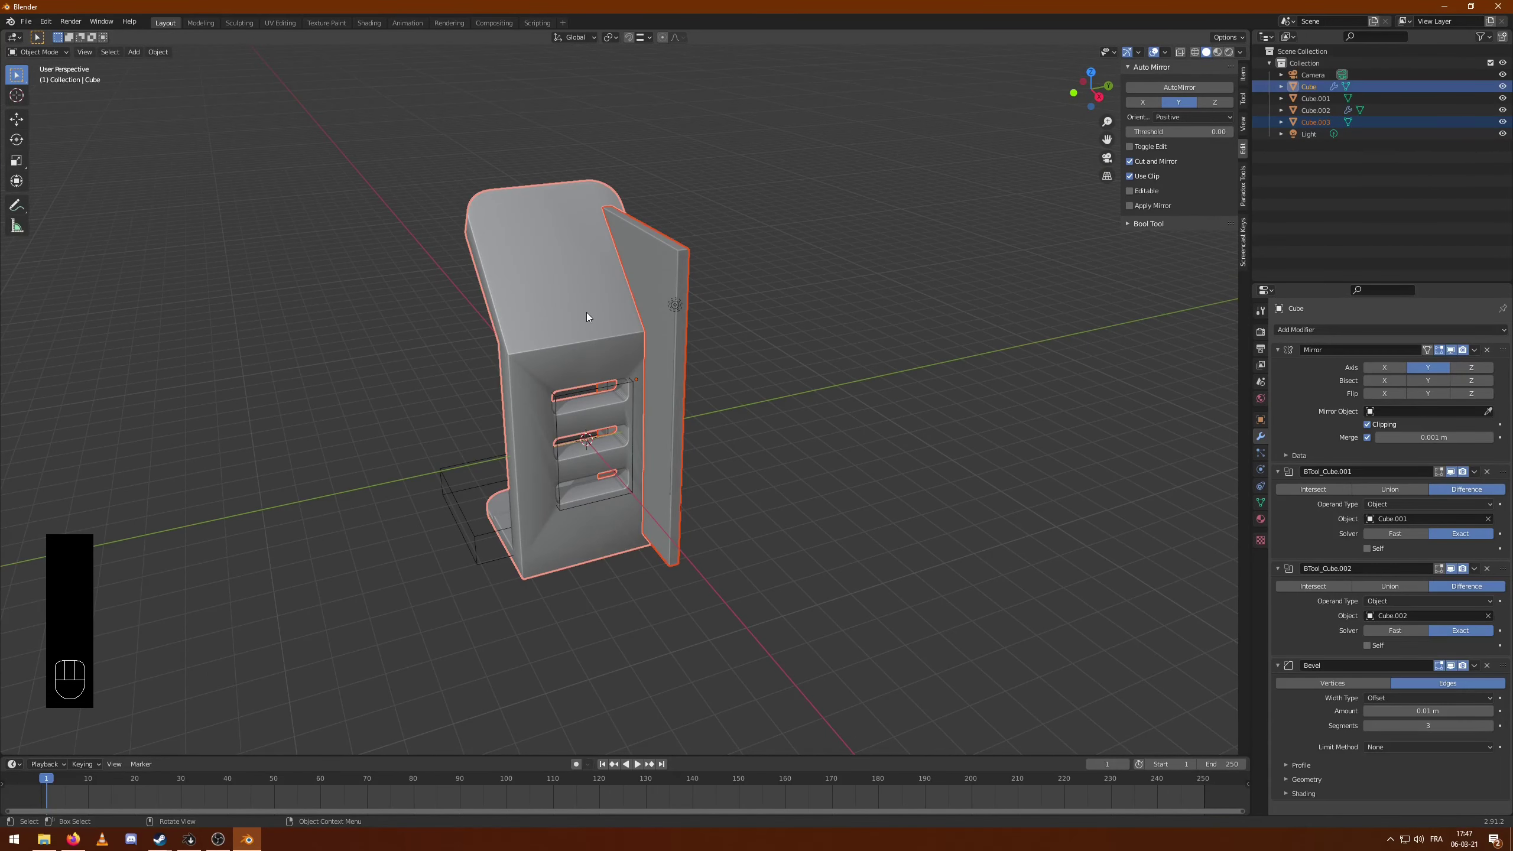
- Cut the slab out of the kiosk body with a Bool Tool Difference and inspect the side groove
{"action": "key", "text": "ctrl+KP_Subtract"}
{"action": "left_click", "coordinate": [963, 392]}
{"action": "left_click_drag", "start_coordinate": [859, 330], "coordinate": [811, 344]}
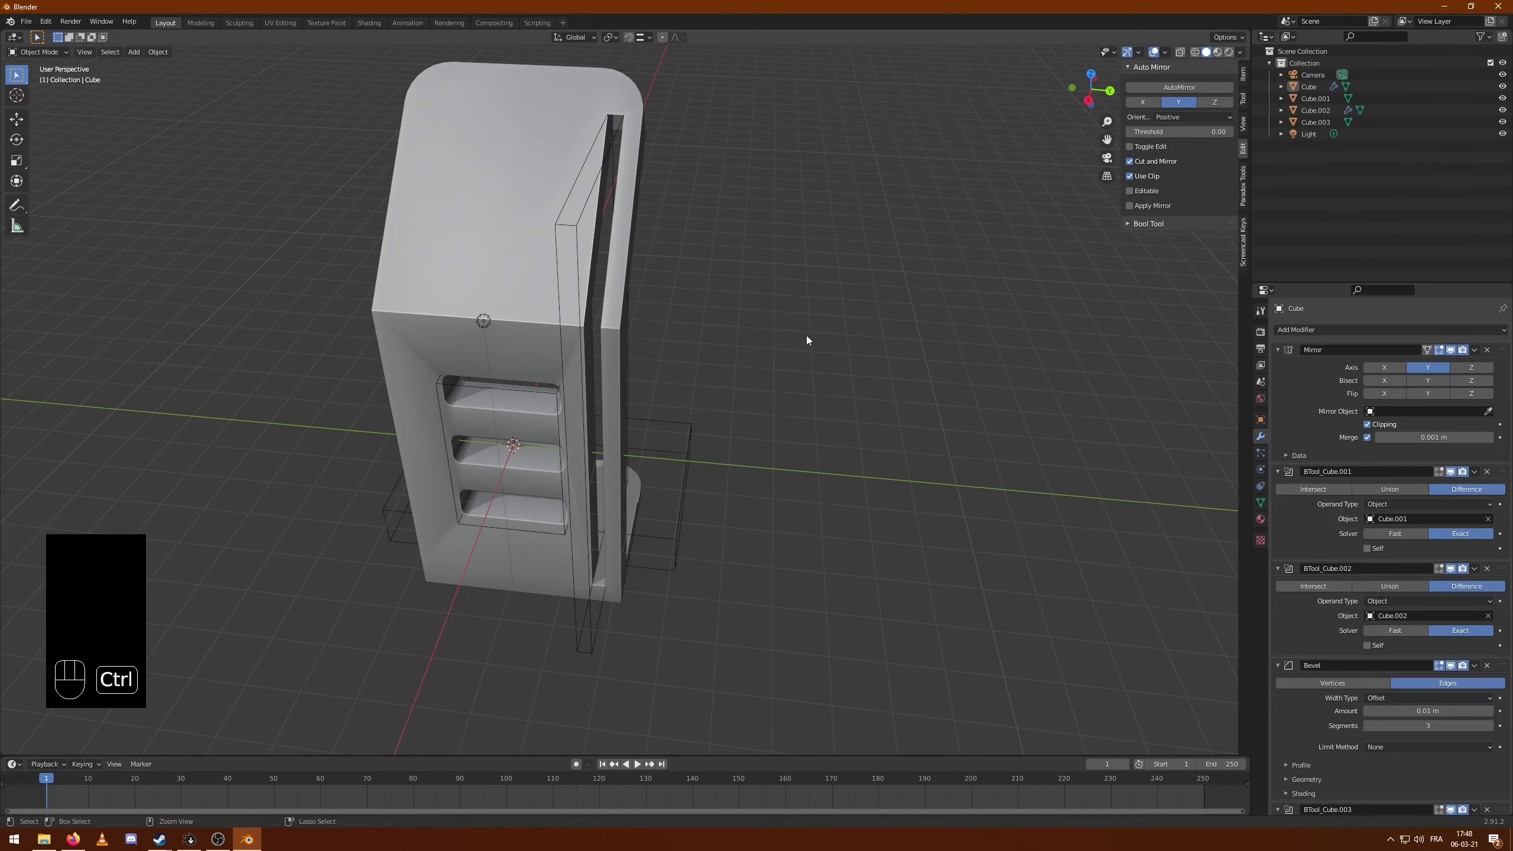
{"action": "key", "text": "ctrl+z"}
{"action": "key", "text": "ctrl+z"}
{"action": "left_click_drag", "start_coordinate": [738, 256], "coordinate": [515, 237]}
{"action": "left_click_drag", "start_coordinate": [677, 241], "coordinate": [705, 272]}
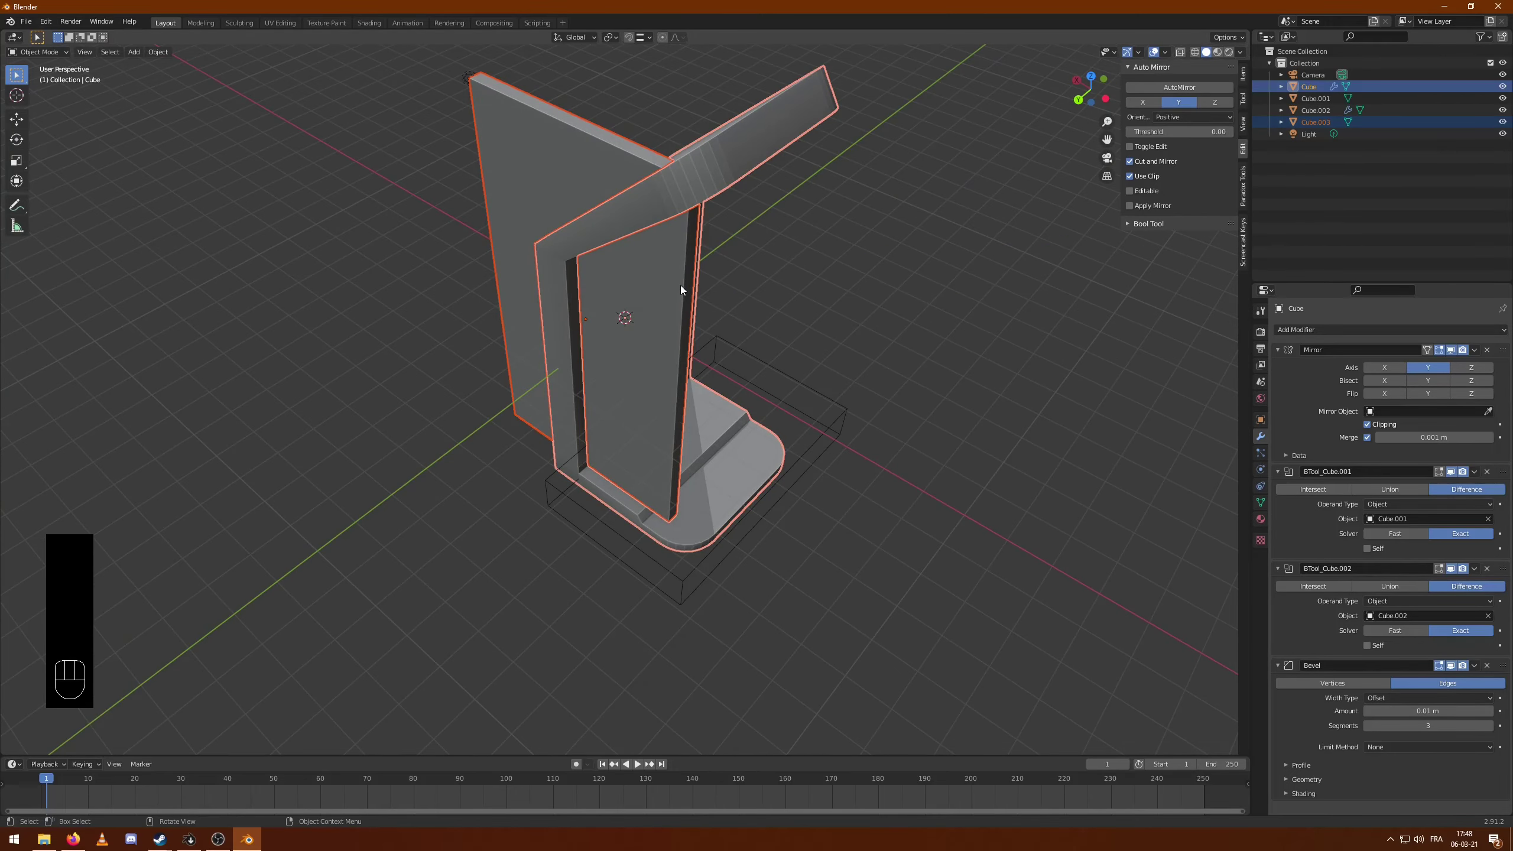
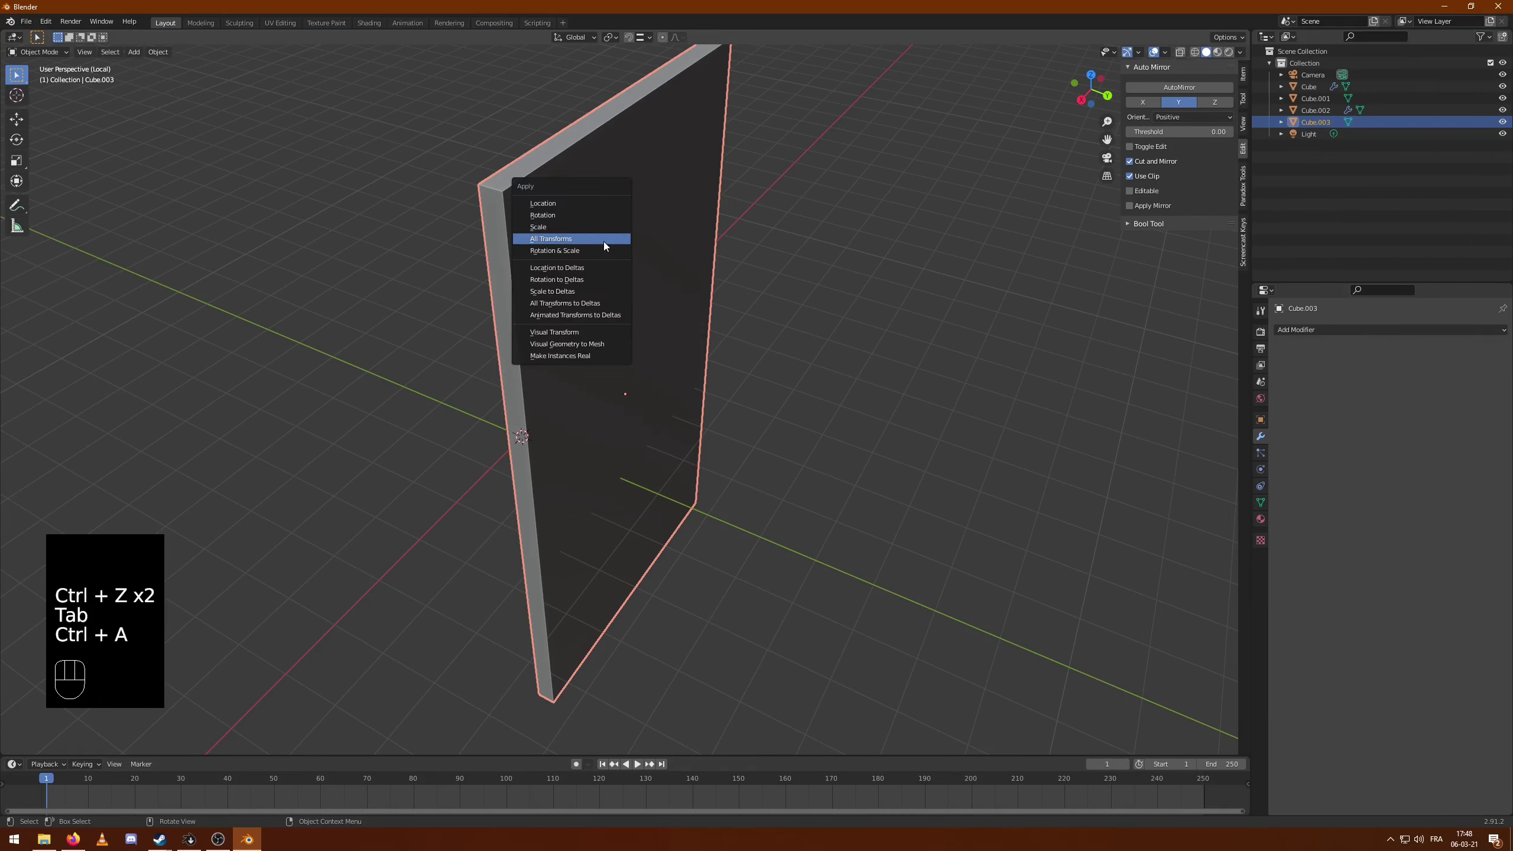
- Isolate the slab, apply all its transforms and leave the isolated view
{"action": "key", "text": "Tab"}
{"action": "key", "text": "ctrl+b"}
{"action": "key", "text": "Tab"}
{"action": "key", "text": "KP_Divide"}
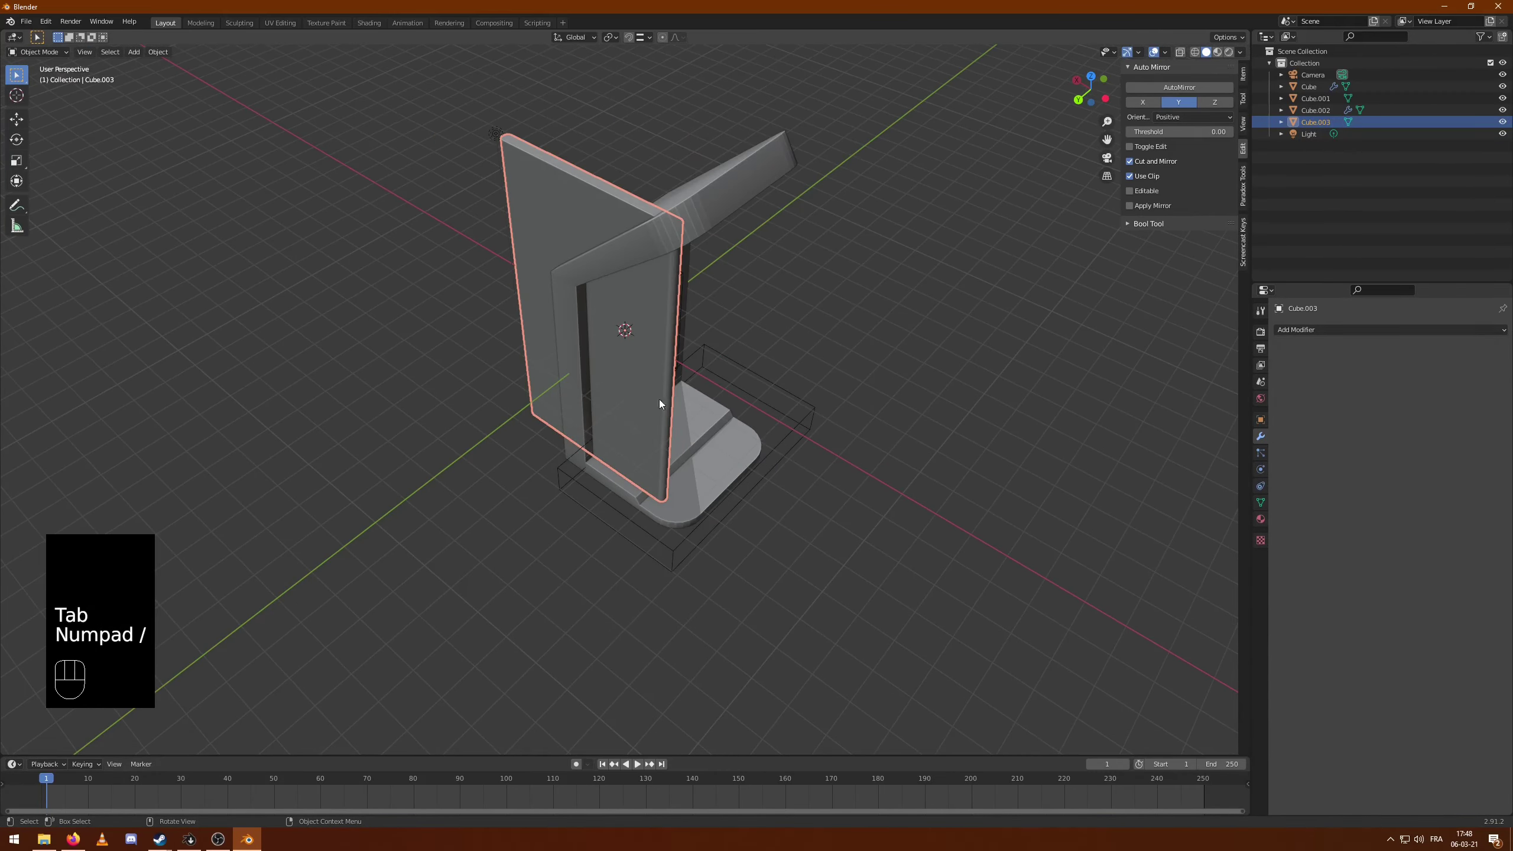
{"action": "left_click_drag", "start_coordinate": [670, 408], "coordinate": [832, 397]}
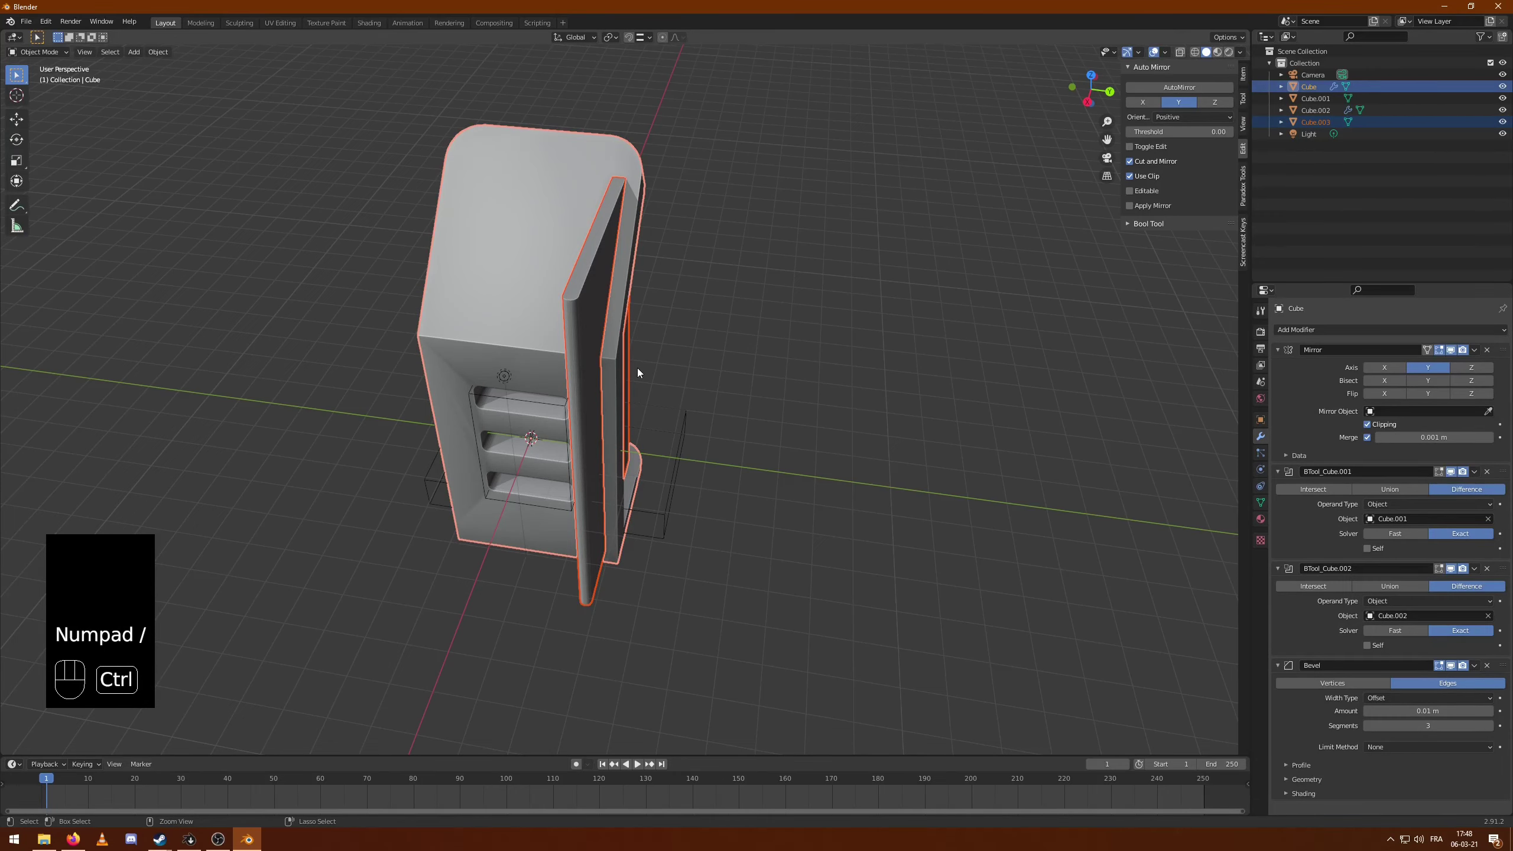
- Cut the side groove with the cutter and move that boolean to the top of the body's modifier stack
{"action": "key", "text": "ctrl+KP_Subtract"}
{"action": "left_click_drag", "start_coordinate": [839, 389], "coordinate": [859, 368]}
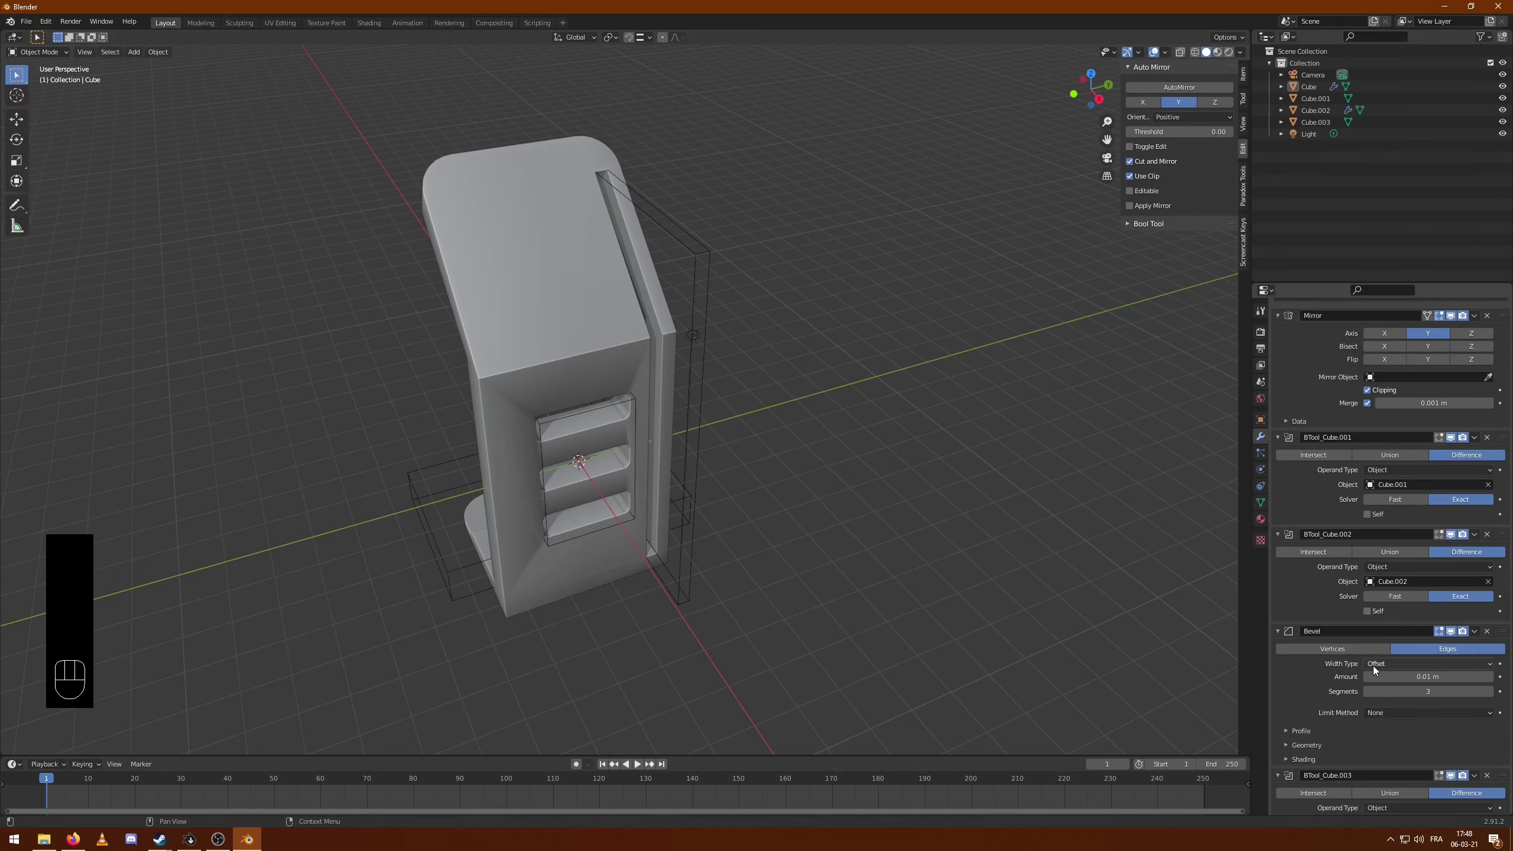
{"action": "left_click_drag", "start_coordinate": [1506, 735], "coordinate": [1507, 330]}
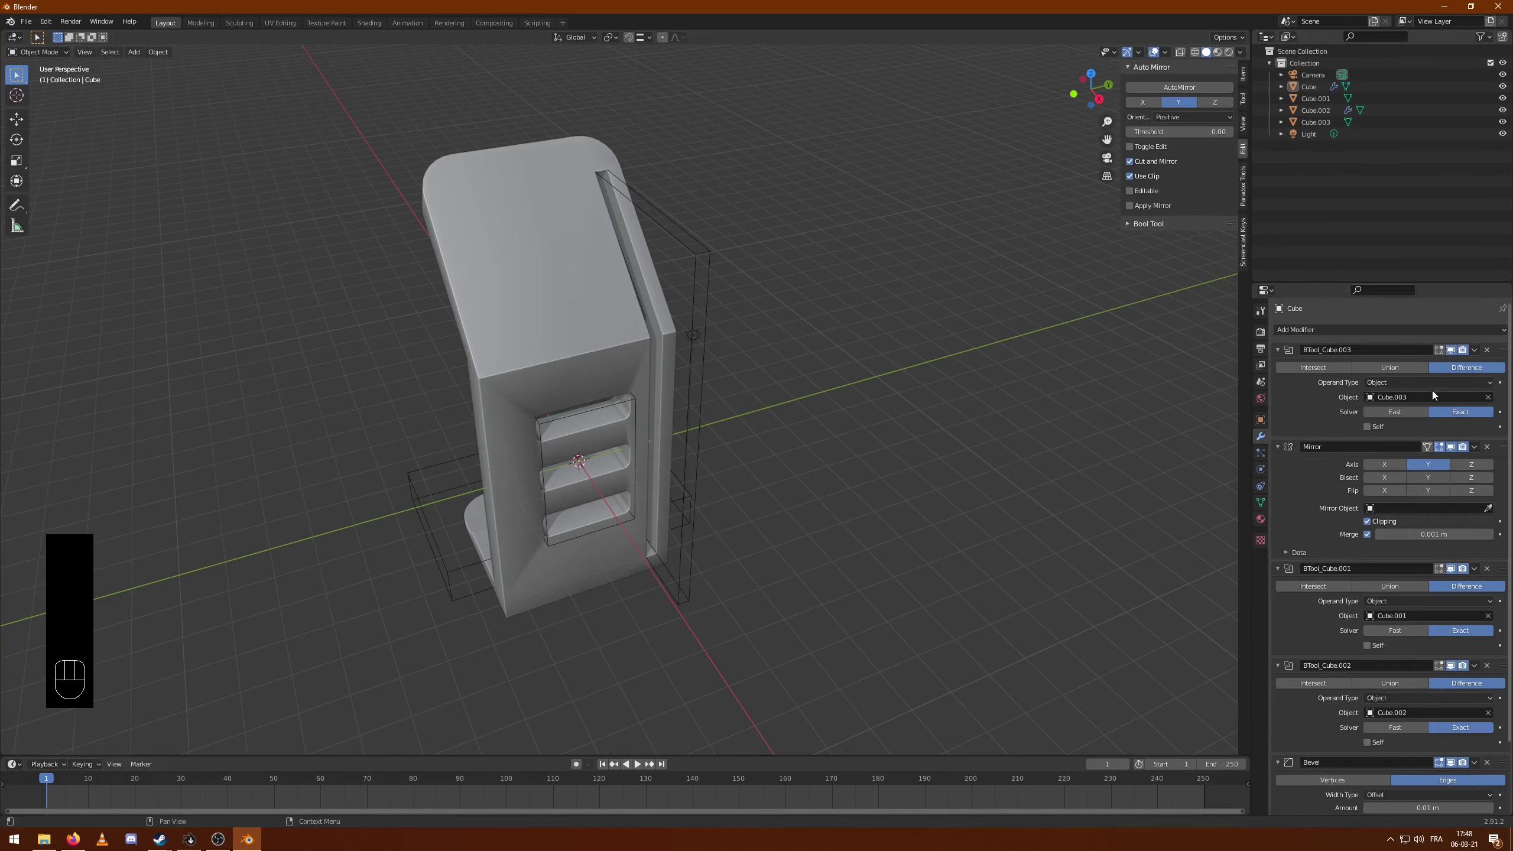
{"action": "left_click", "coordinate": [965, 408]}
{"action": "left_click_drag", "start_coordinate": [765, 566], "coordinate": [781, 551]}
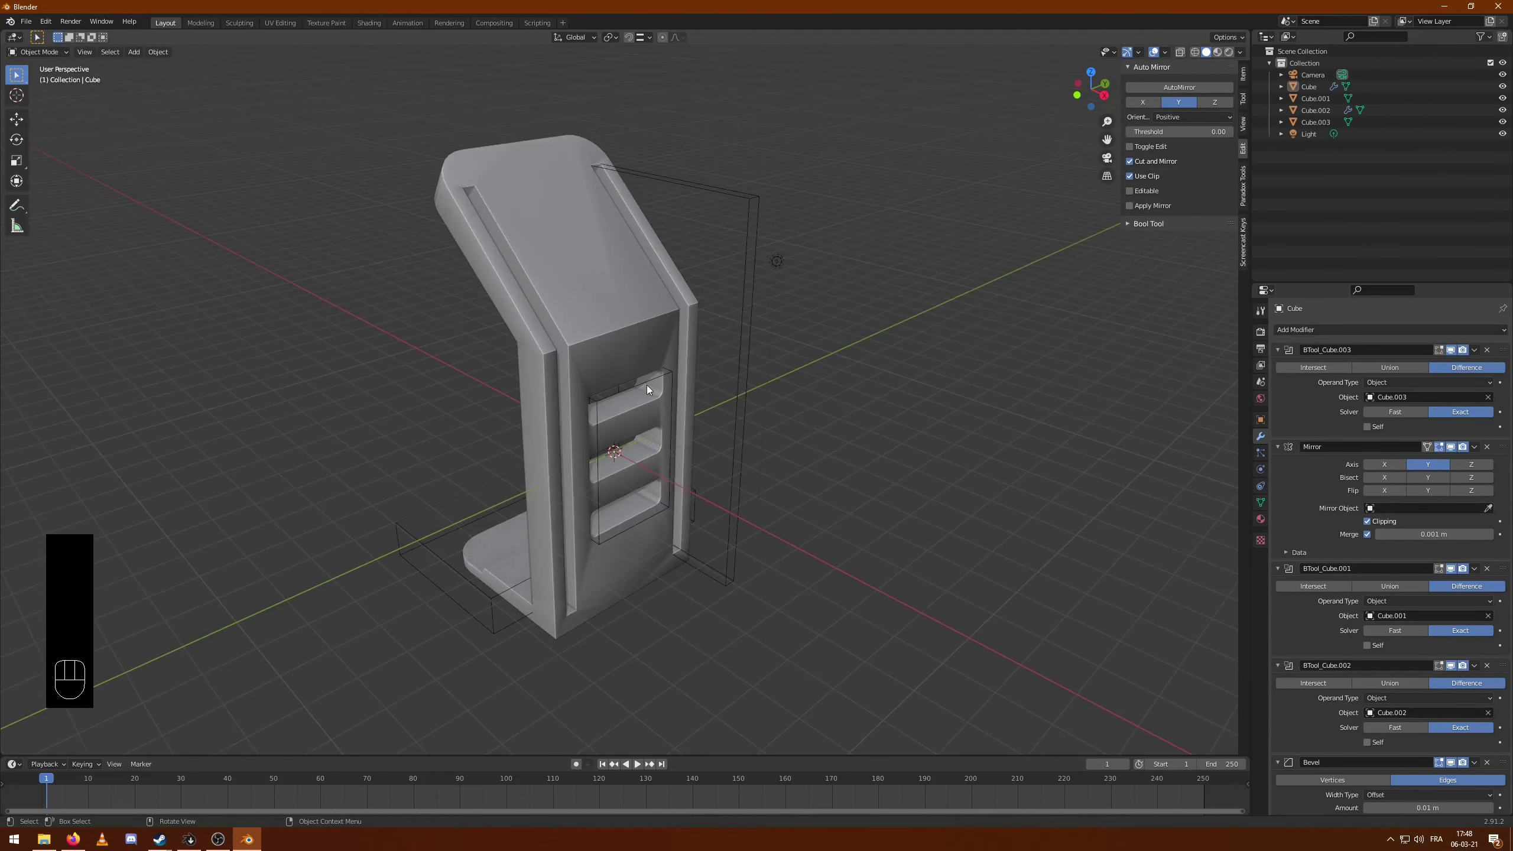
{"action": "key", "text": "Tab"}
{"action": "key", "text": "Tab"}
{"action": "left_click_drag", "start_coordinate": [826, 479], "coordinate": [792, 470]}
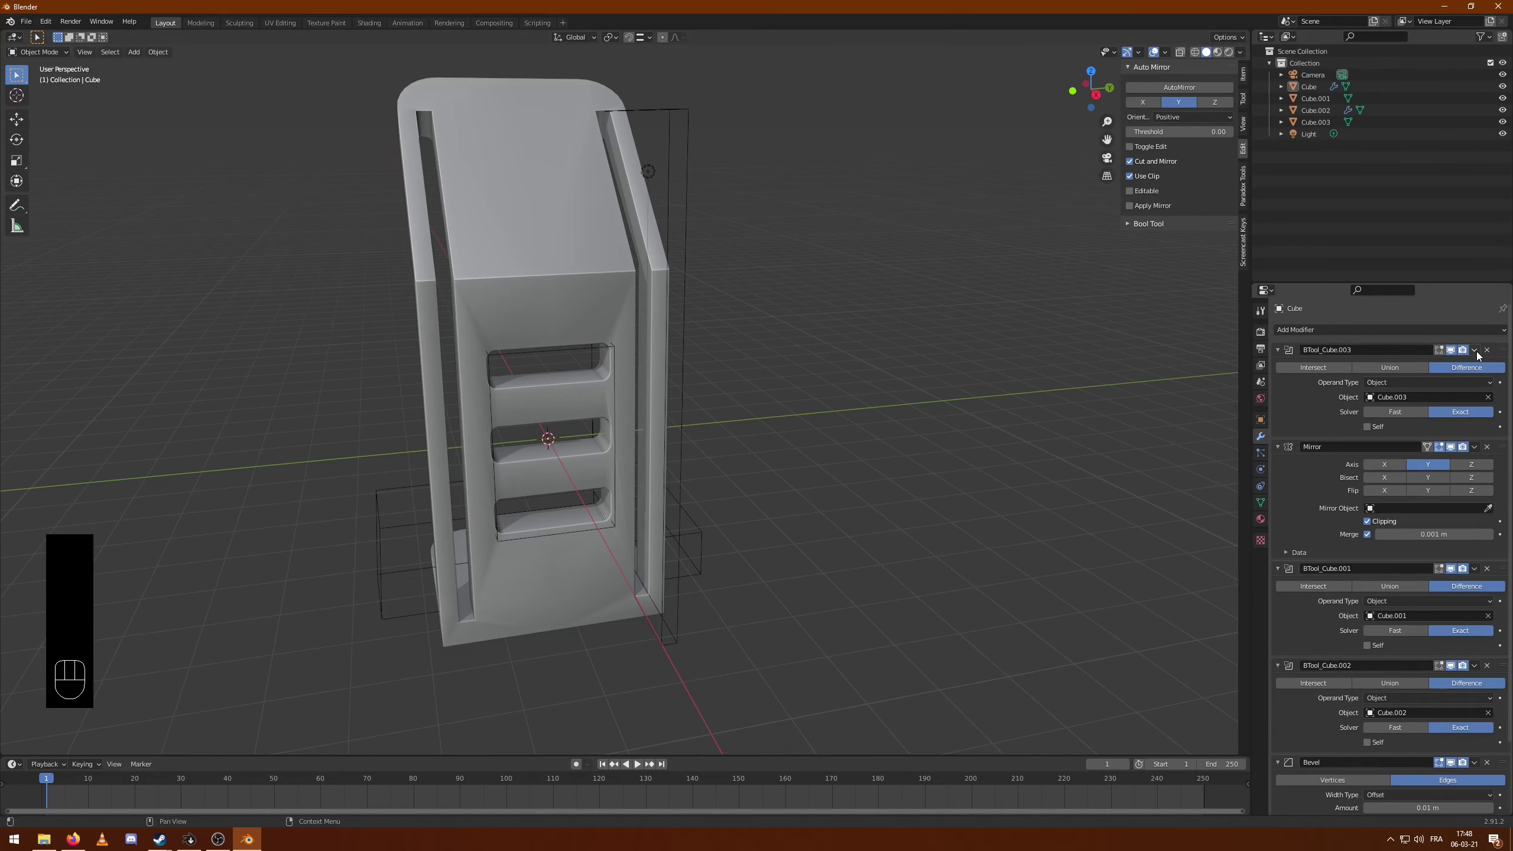
- Apply the side groove boolean, the Mirror and the first slot boolean to the body mesh
{"action": "key", "text": "F5"}
{"action": "left_click_drag", "start_coordinate": [1478, 357], "coordinate": [1011, 424]}
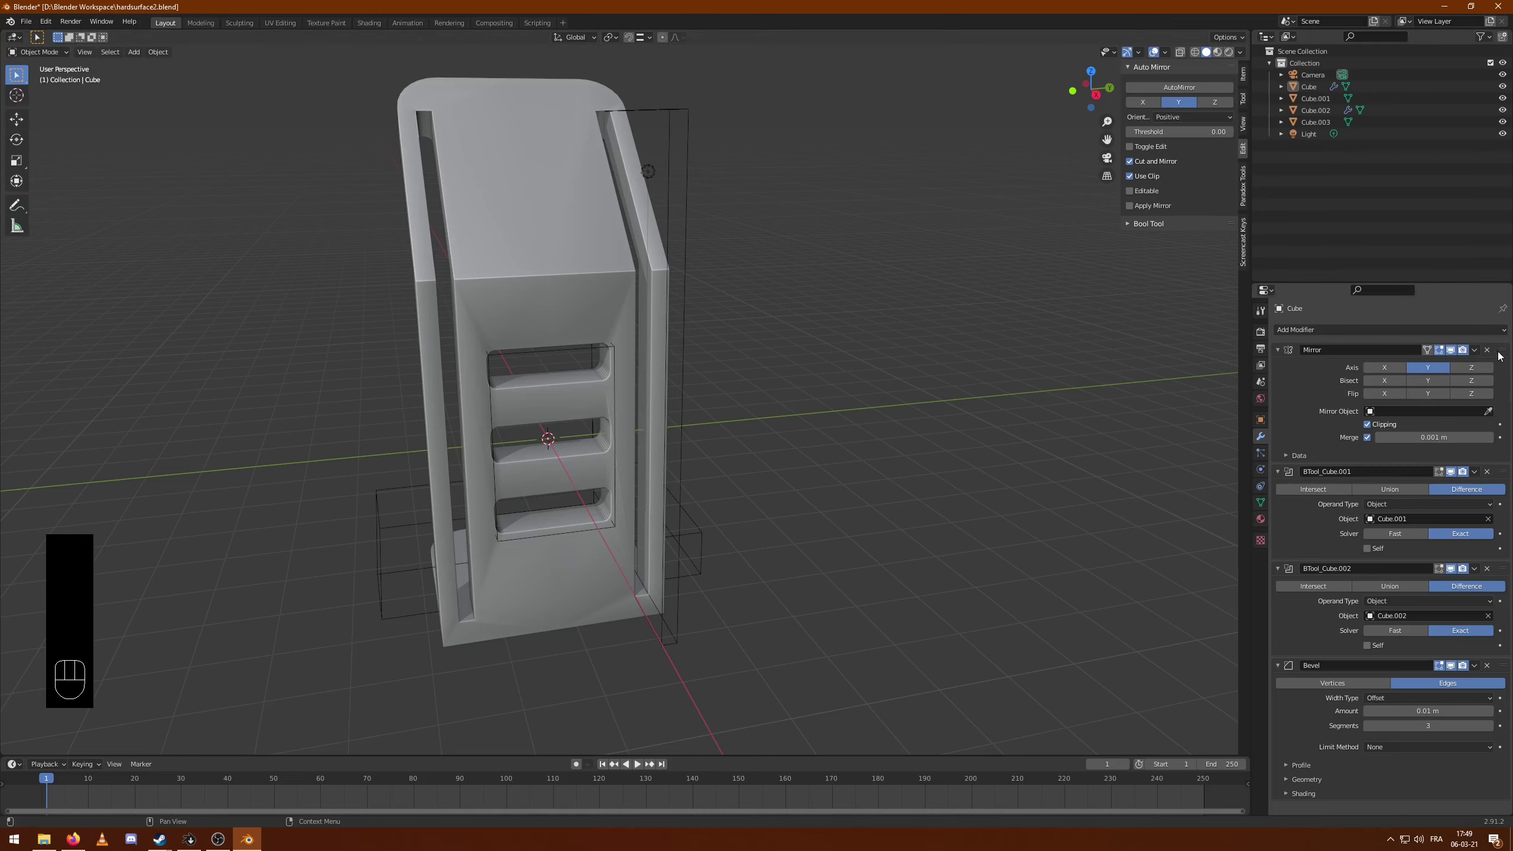
{"action": "left_click_drag", "start_coordinate": [1481, 354], "coordinate": [1340, 529]}
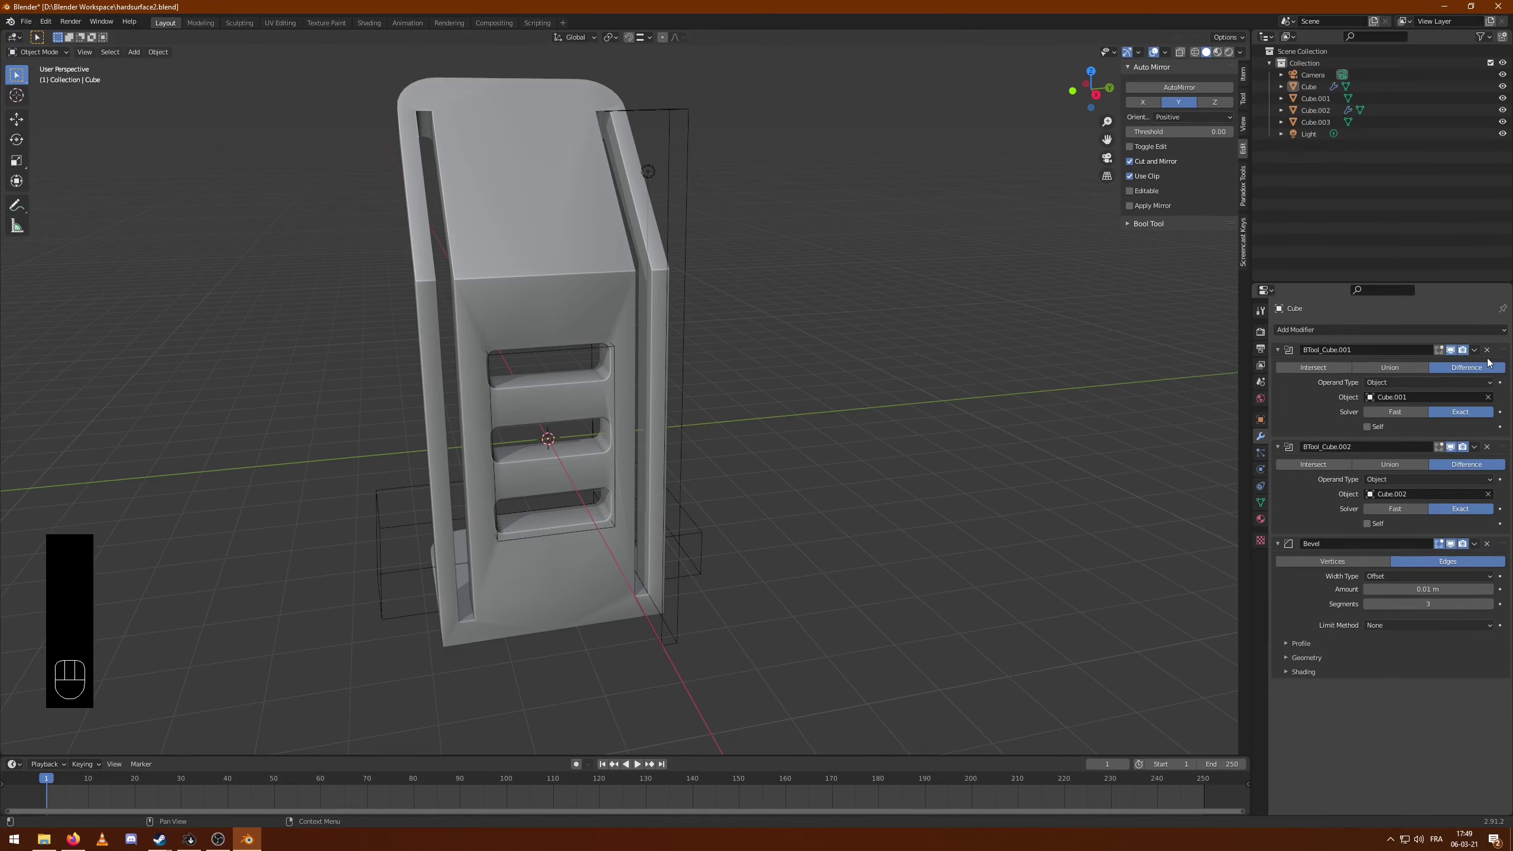
{"action": "left_click_drag", "start_coordinate": [1478, 353], "coordinate": [1425, 369]}
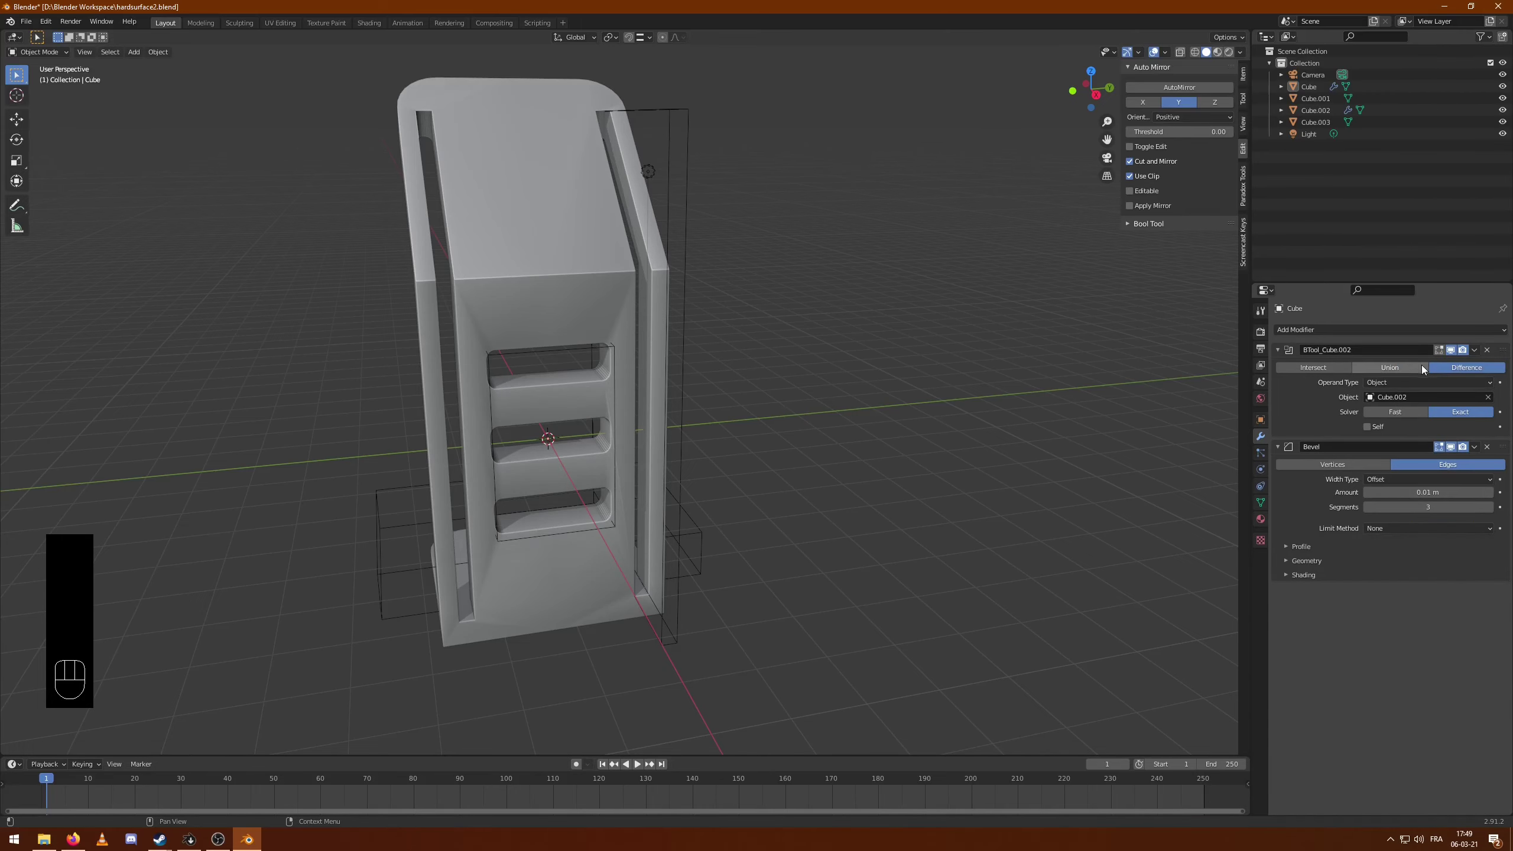
- Apply the second slot boolean and inspect the front slots up close
{"action": "left_click_drag", "start_coordinate": [1477, 354], "coordinate": [1468, 439]}
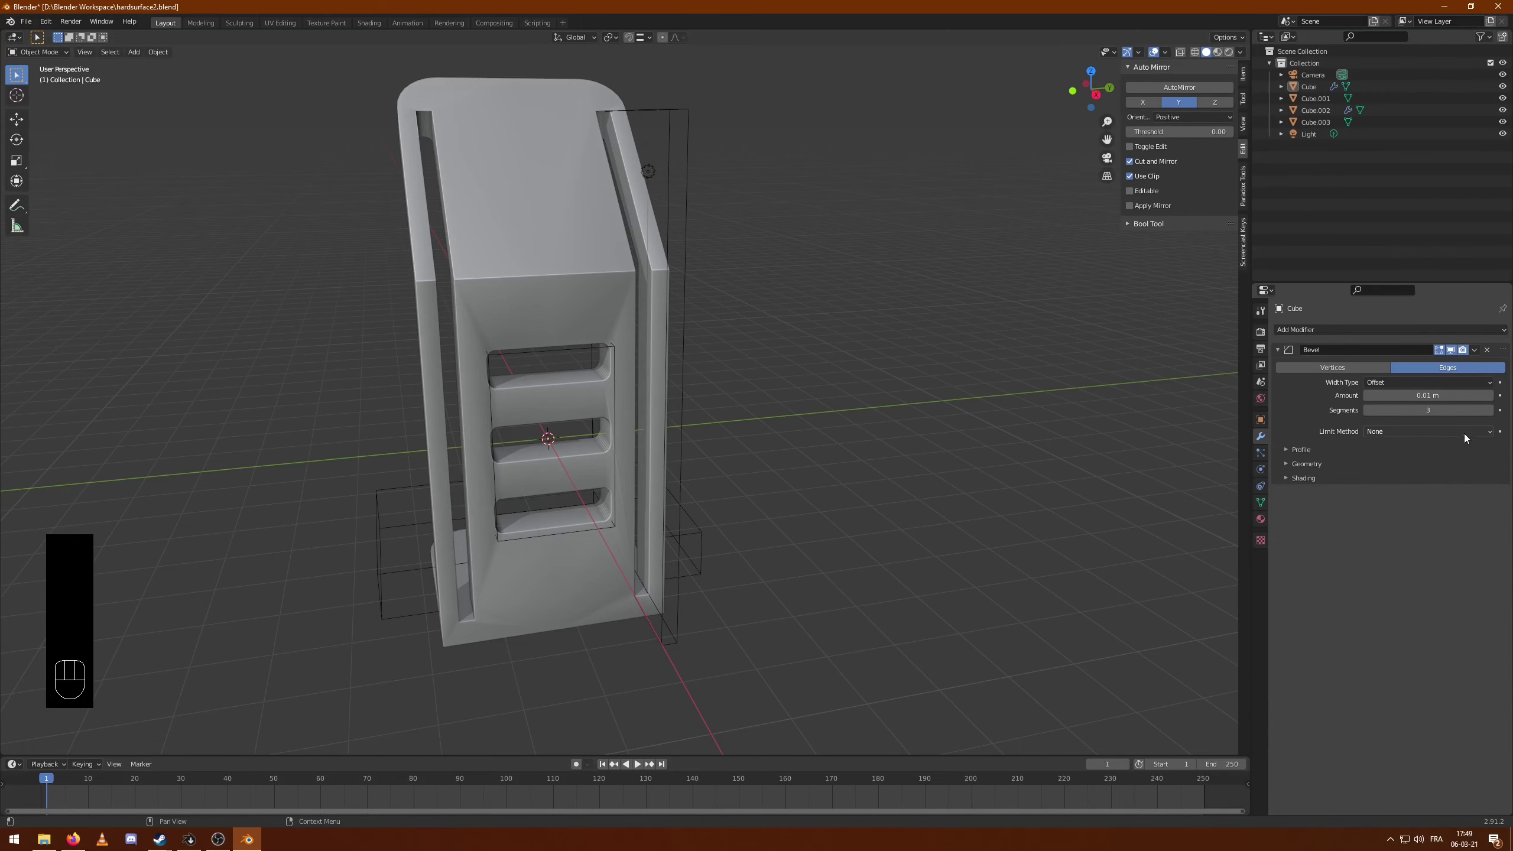
{"action": "left_click_drag", "start_coordinate": [853, 407], "coordinate": [883, 425]}
{"action": "left_click_drag", "start_coordinate": [950, 416], "coordinate": [913, 412]}
{"action": "left_click_drag", "start_coordinate": [467, 265], "coordinate": [473, 235]}
{"action": "left_click_drag", "start_coordinate": [781, 407], "coordinate": [803, 390]}
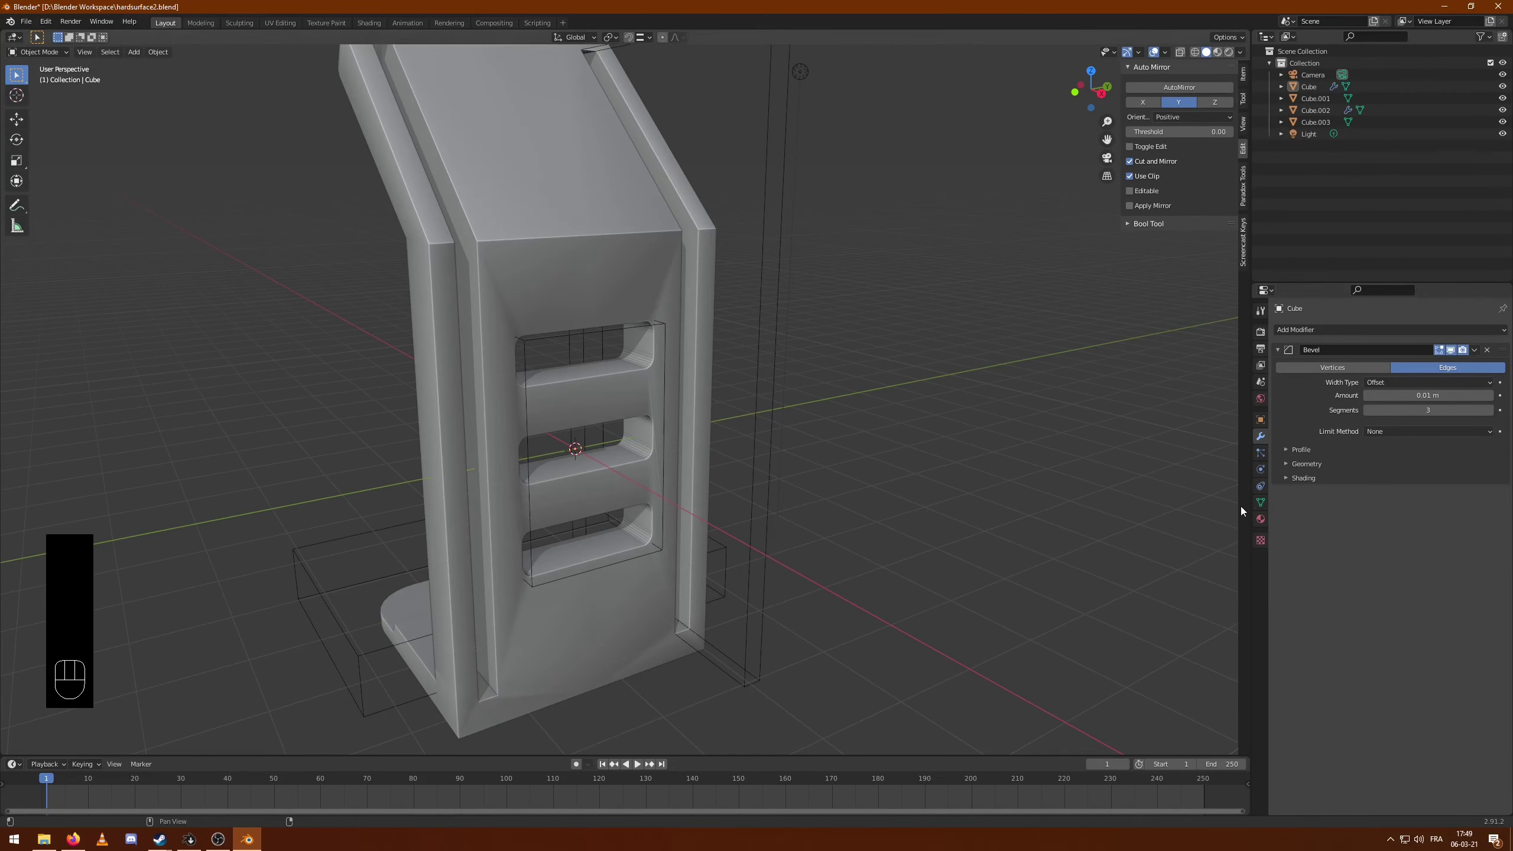
{"action": "left_click", "coordinate": [1265, 505]}
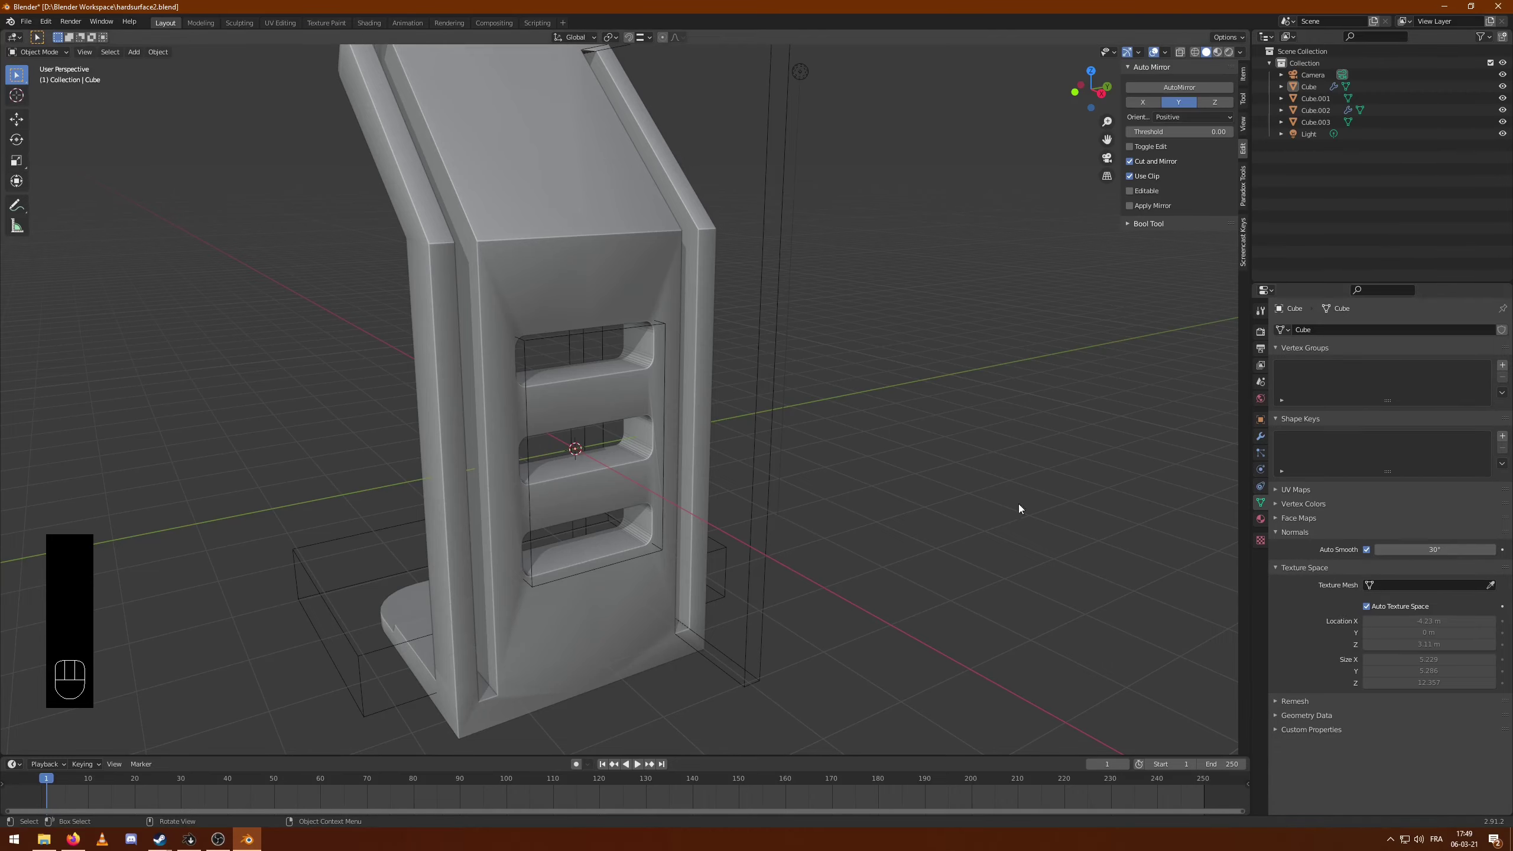
{"action": "left_click_drag", "start_coordinate": [874, 429], "coordinate": [850, 463]}
- Hide the side groove and slot cutter objects and save the file
{"action": "left_click", "coordinate": [737, 258]}
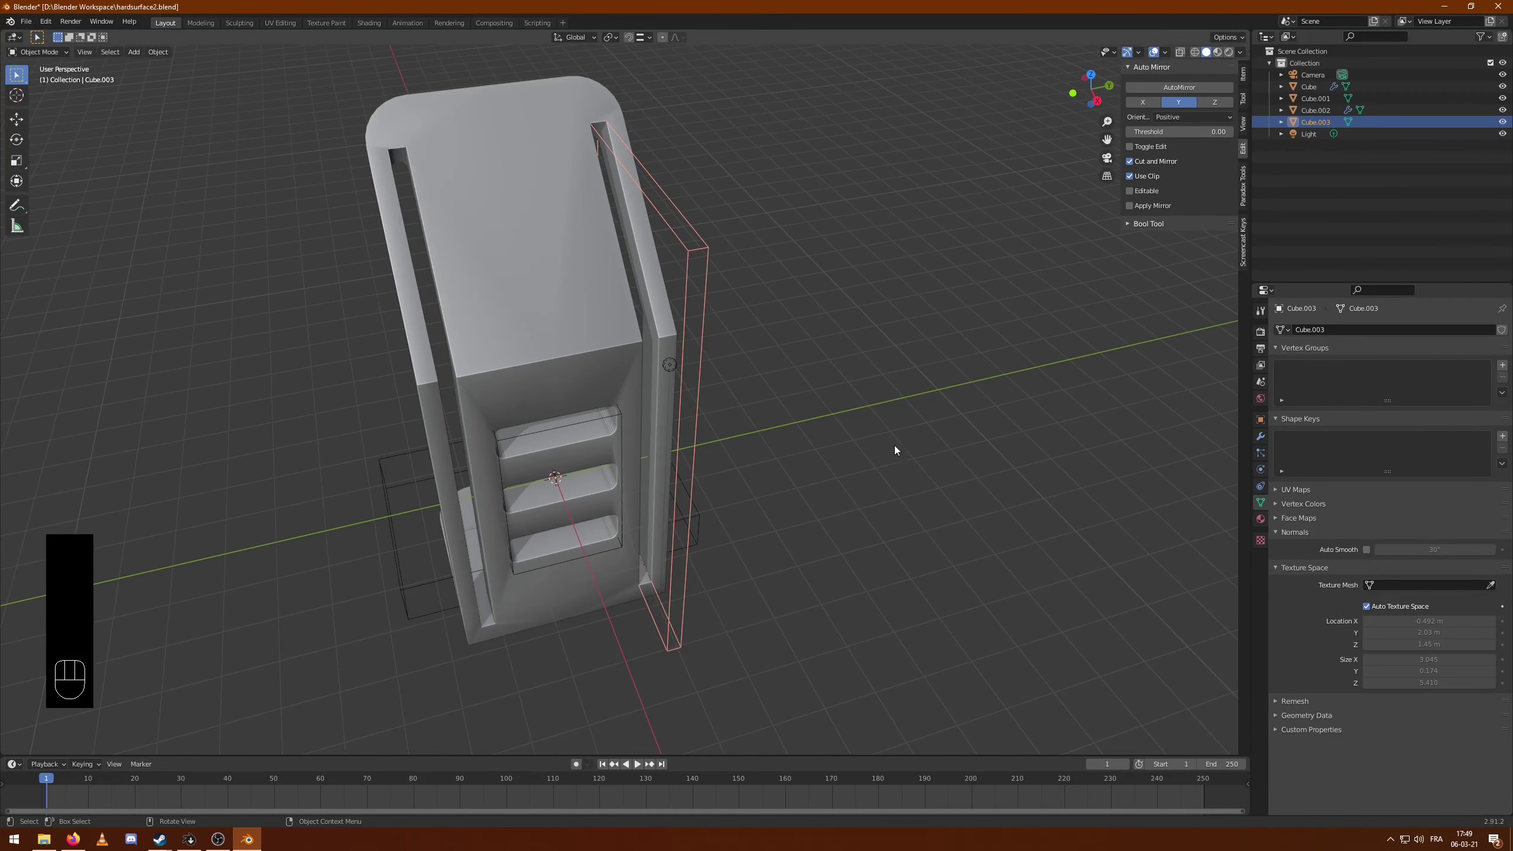
{"action": "left_click_drag", "start_coordinate": [1030, 490], "coordinate": [983, 463]}
{"action": "key", "text": "h"}
{"action": "left_click_drag", "start_coordinate": [814, 437], "coordinate": [869, 434]}
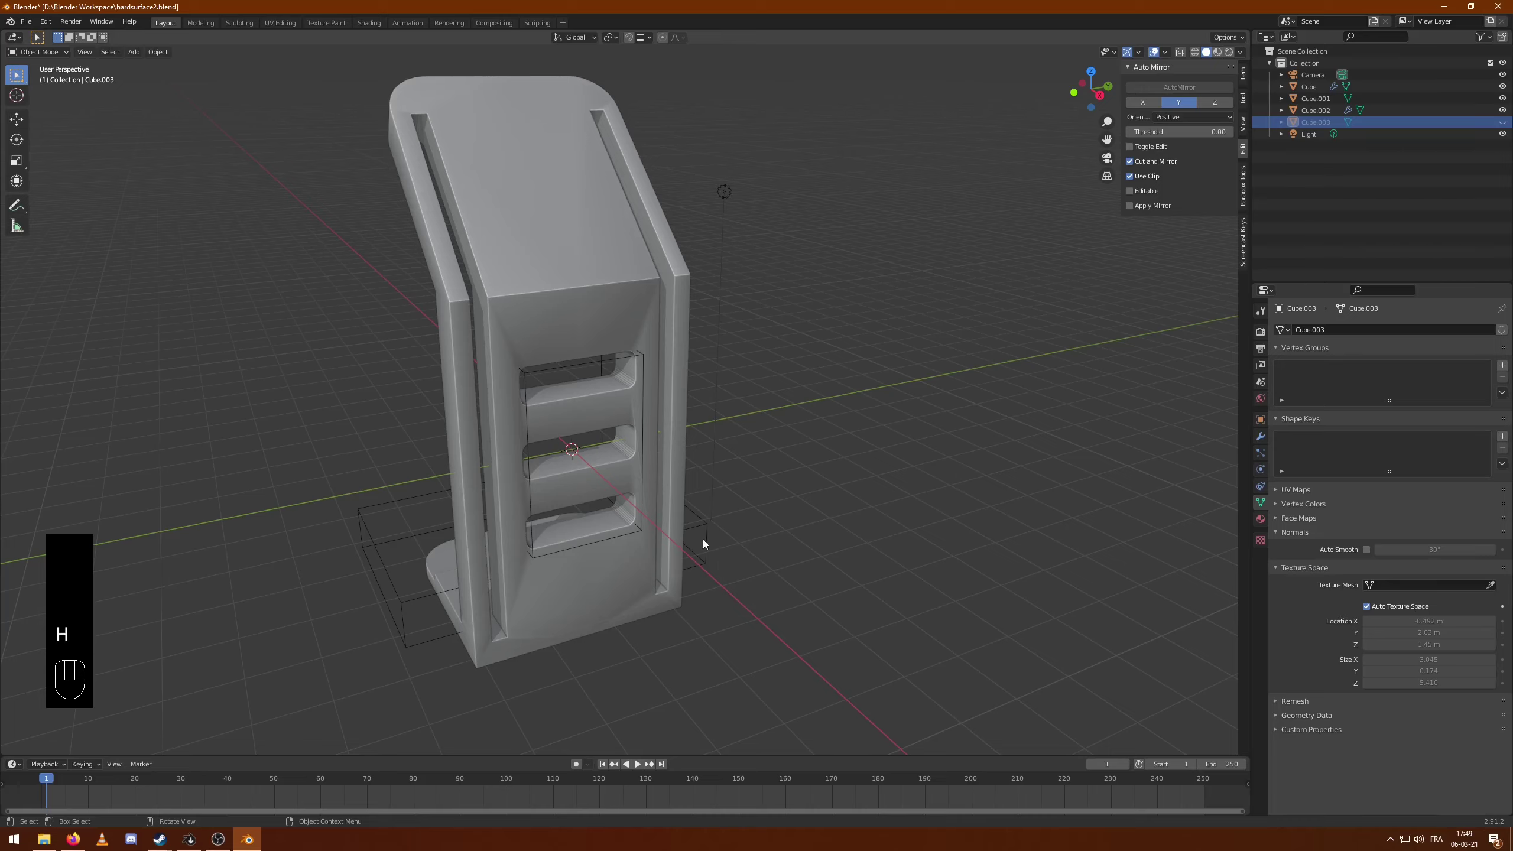
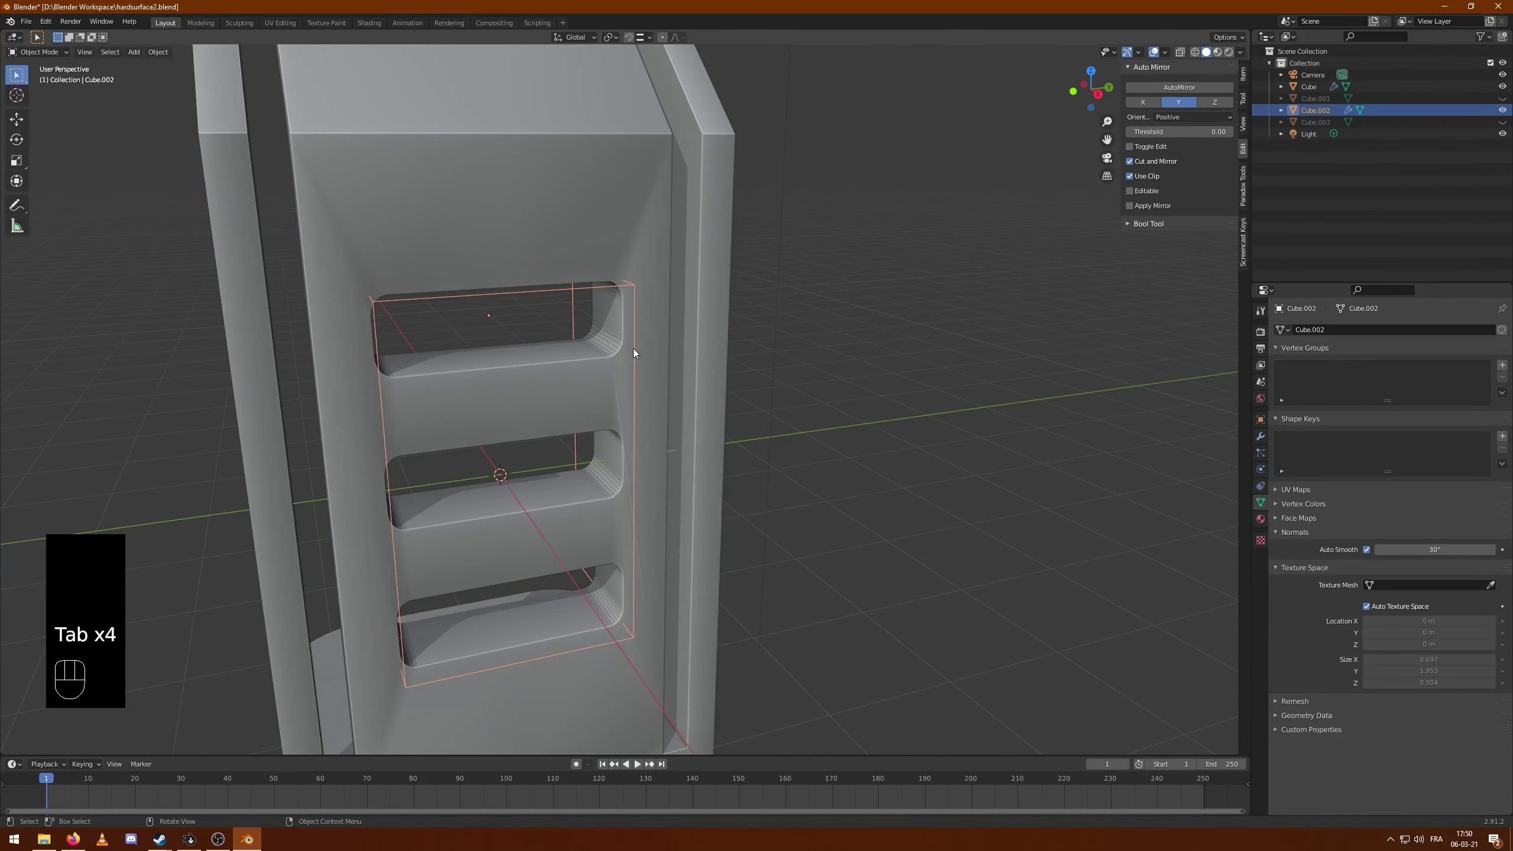
{"action": "left_click_drag", "start_coordinate": [639, 353], "coordinate": [621, 356]}
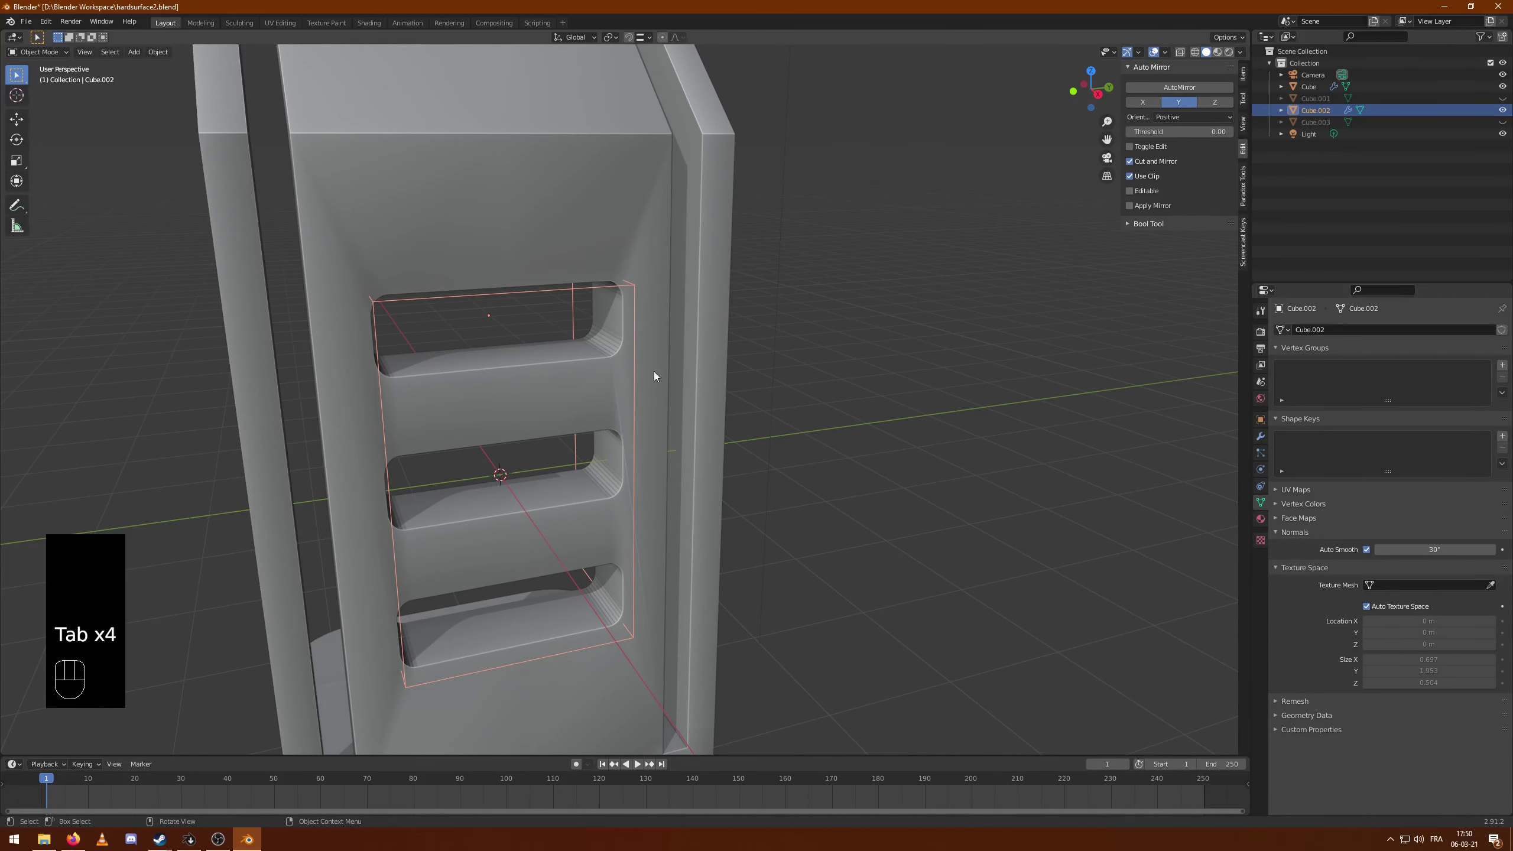
{"action": "middle_click", "coordinate": [536, 334]}
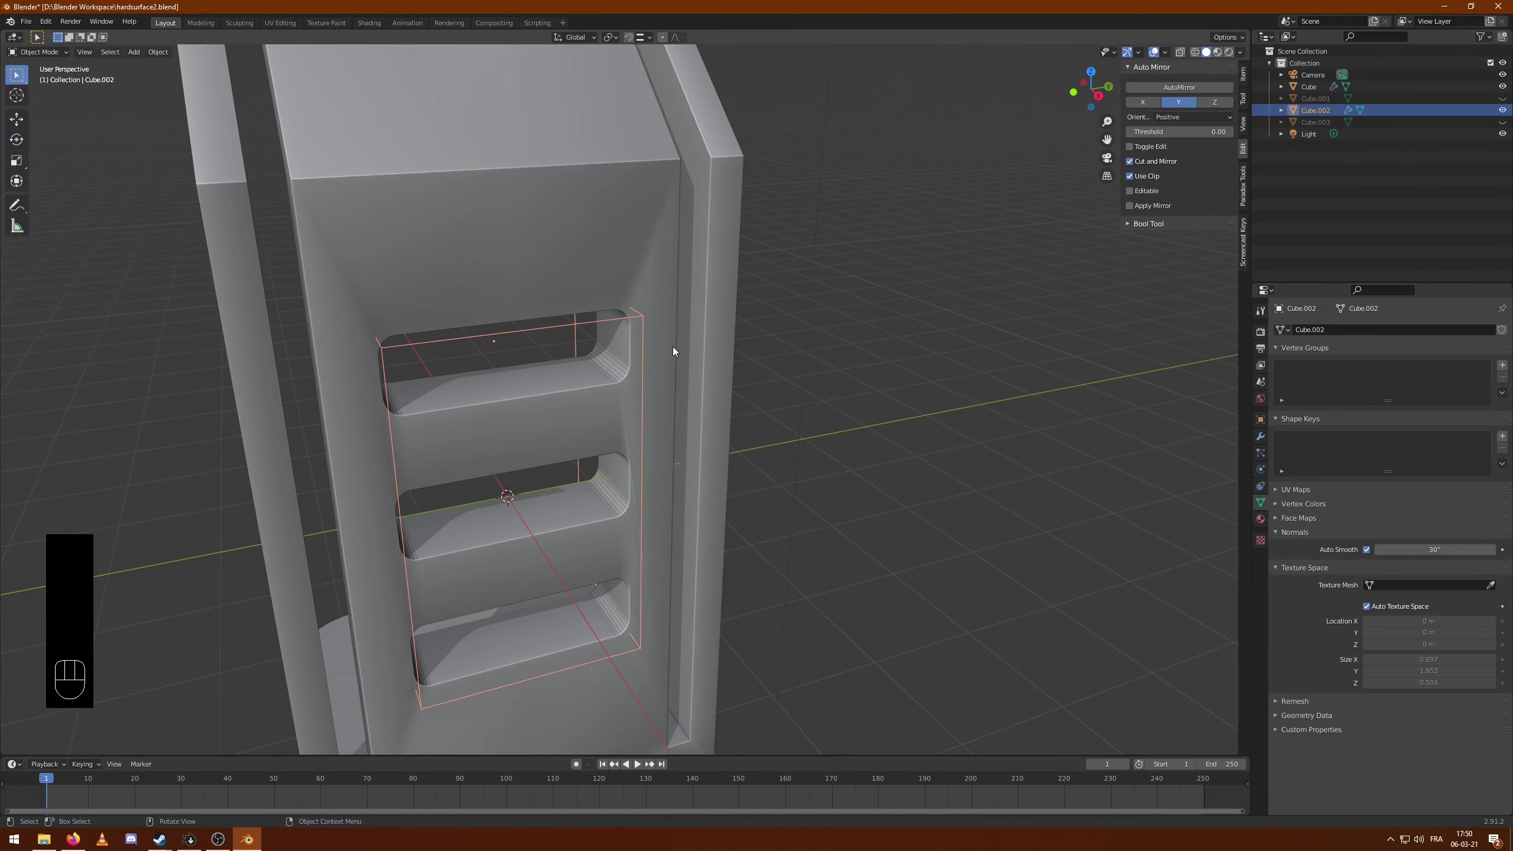
{"action": "middle_click", "coordinate": [741, 403]}
{"action": "key", "text": "ctrl+s"}
{"action": "key", "text": "F5"}
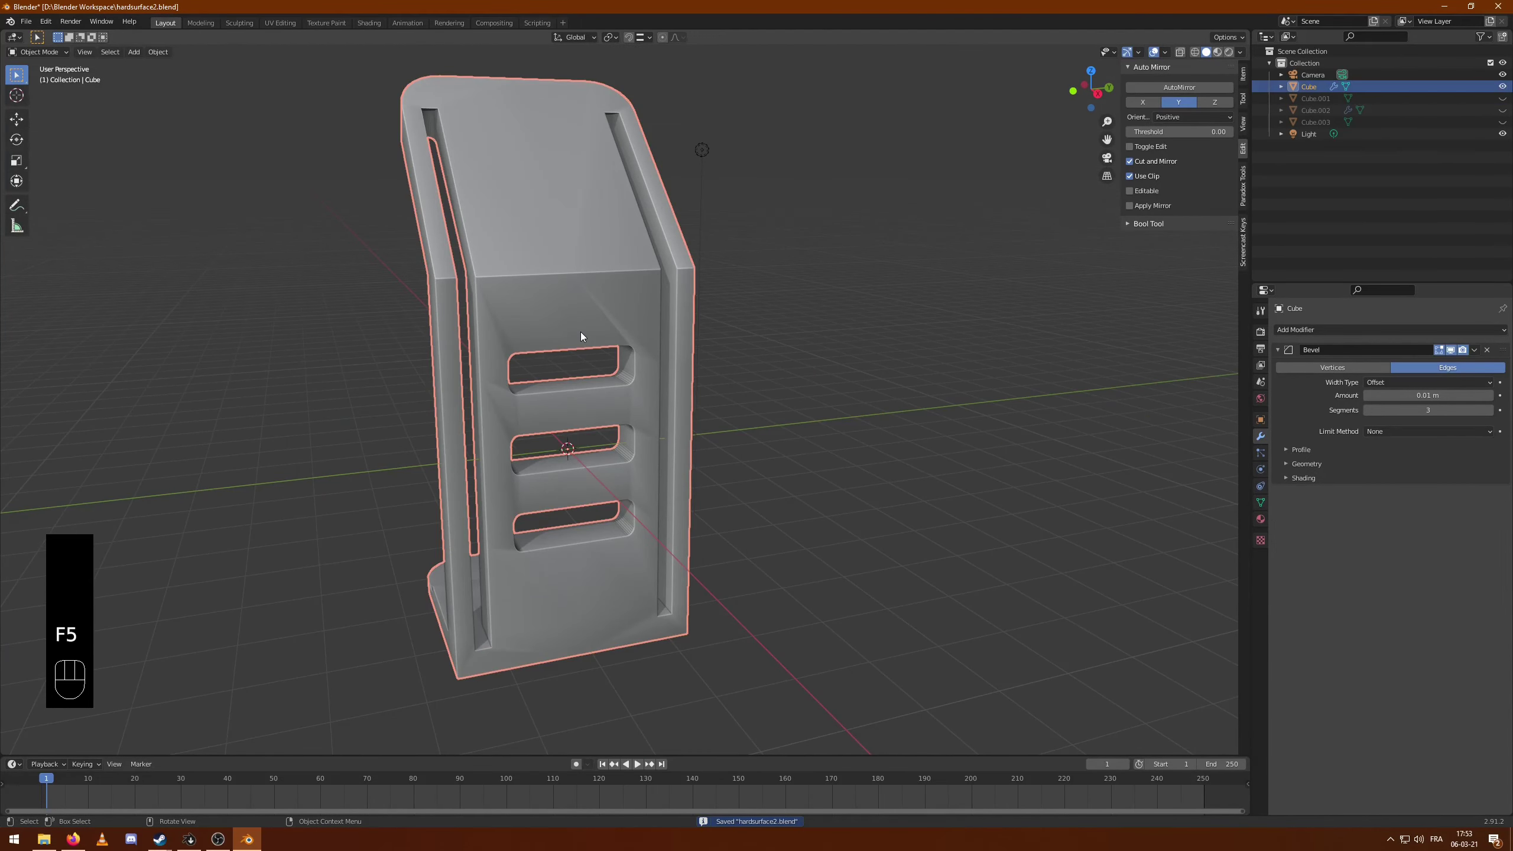
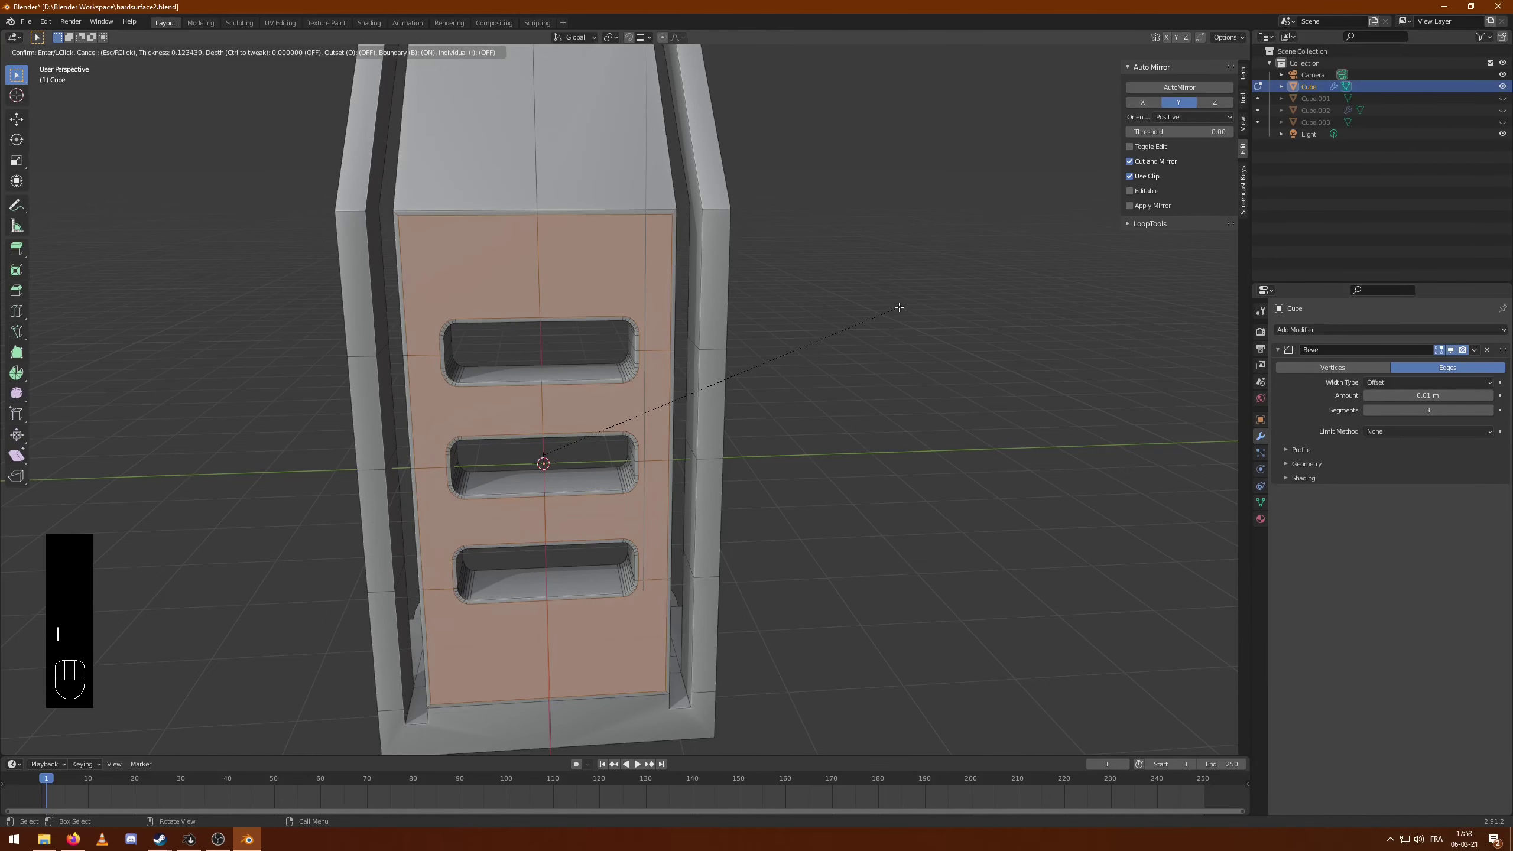
- Extrude the body's bottom faces forward into a base platform and round its front corners
{"action": "key", "text": "Return"}
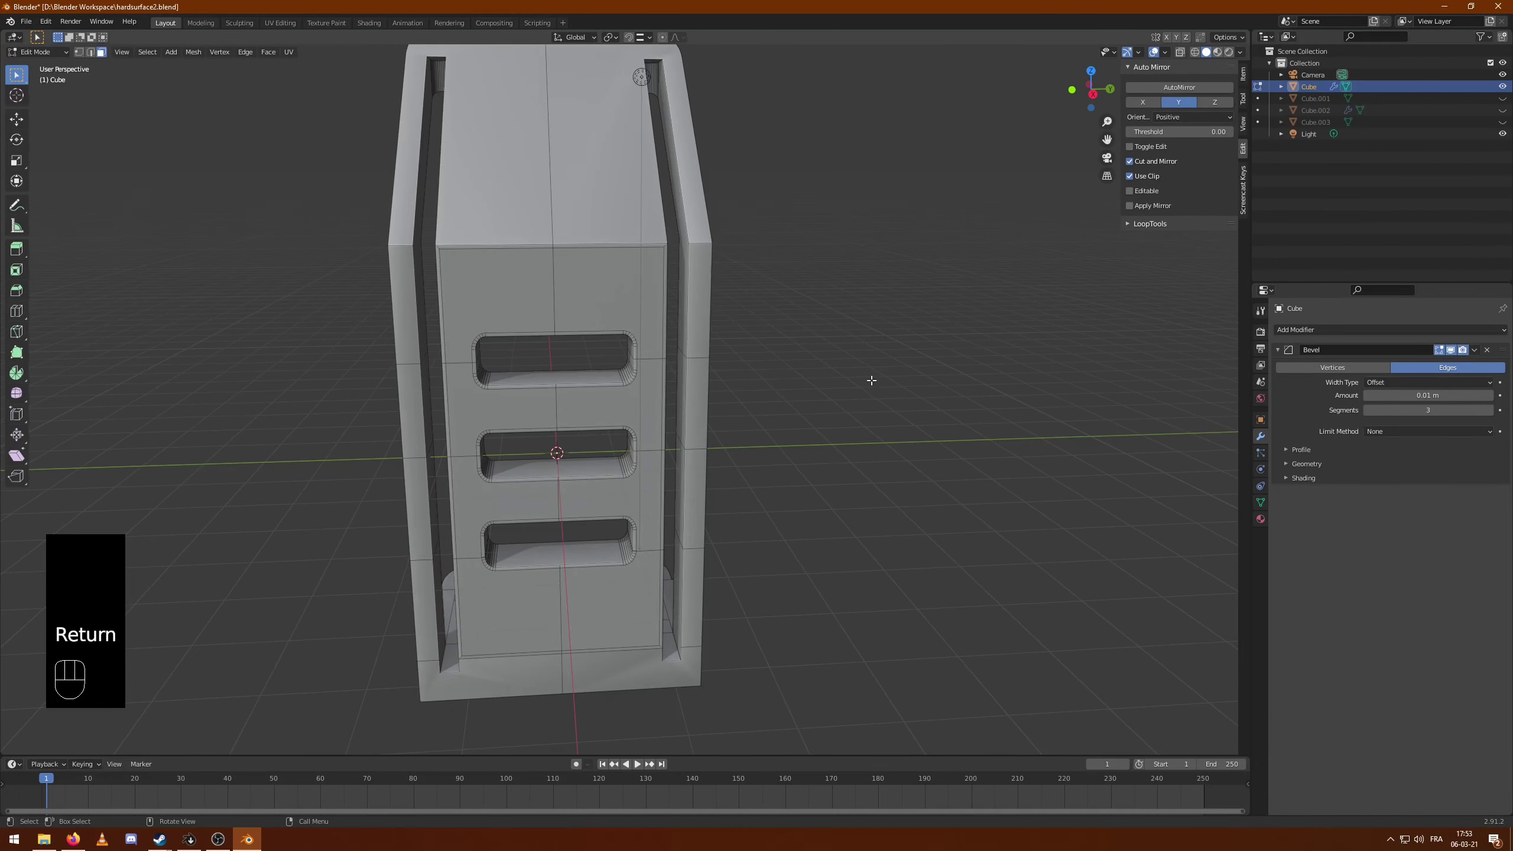
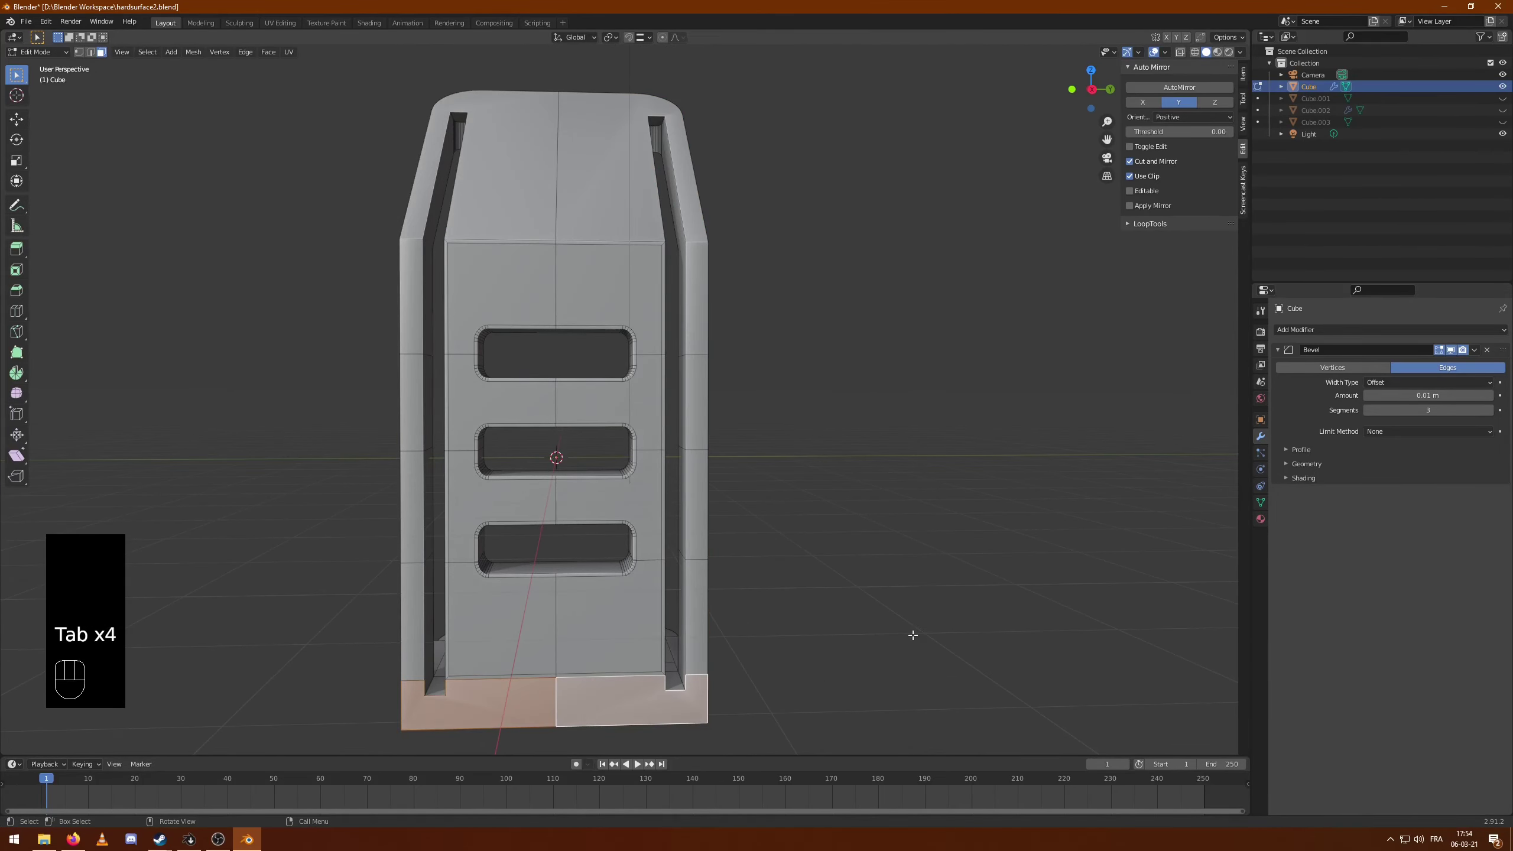
{"action": "key", "text": "i"}
{"action": "key", "text": "Tab"}
{"action": "left_click_drag", "start_coordinate": [697, 446], "coordinate": [834, 475]}
{"action": "left_click_drag", "start_coordinate": [913, 418], "coordinate": [806, 411]}
{"action": "left_click_drag", "start_coordinate": [824, 335], "coordinate": [826, 357]}
{"action": "left_click_drag", "start_coordinate": [740, 367], "coordinate": [725, 369]}
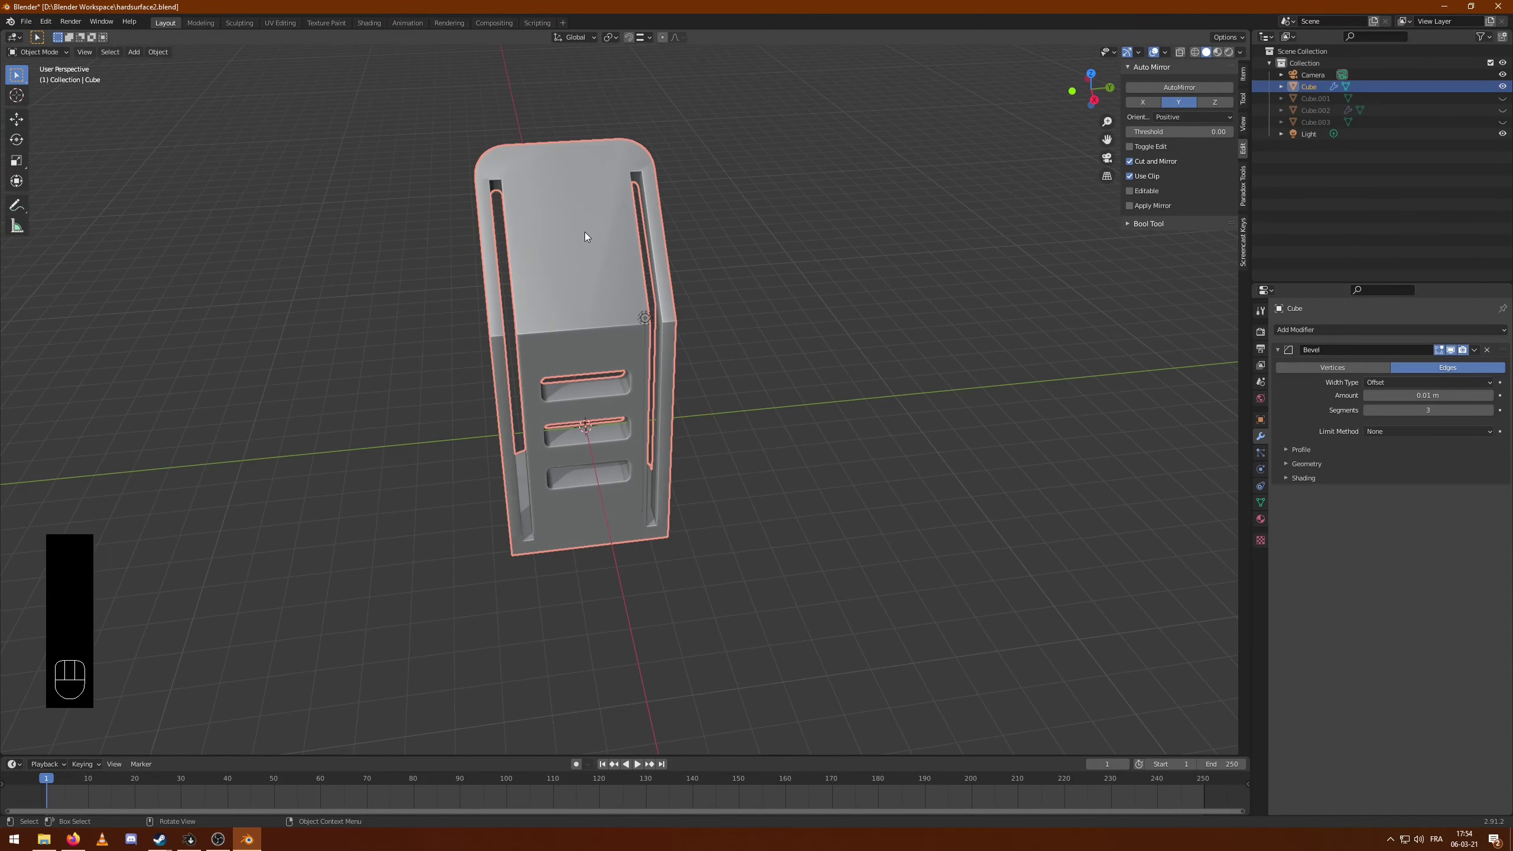
- Orbit the view to inspect the new base from the front and above
{"action": "left_click_drag", "start_coordinate": [697, 419], "coordinate": [679, 374]}
{"action": "left_click_drag", "start_coordinate": [633, 478], "coordinate": [872, 506]}
{"action": "left_click_drag", "start_coordinate": [713, 547], "coordinate": [715, 430]}
{"action": "left_click_drag", "start_coordinate": [693, 486], "coordinate": [703, 540]}
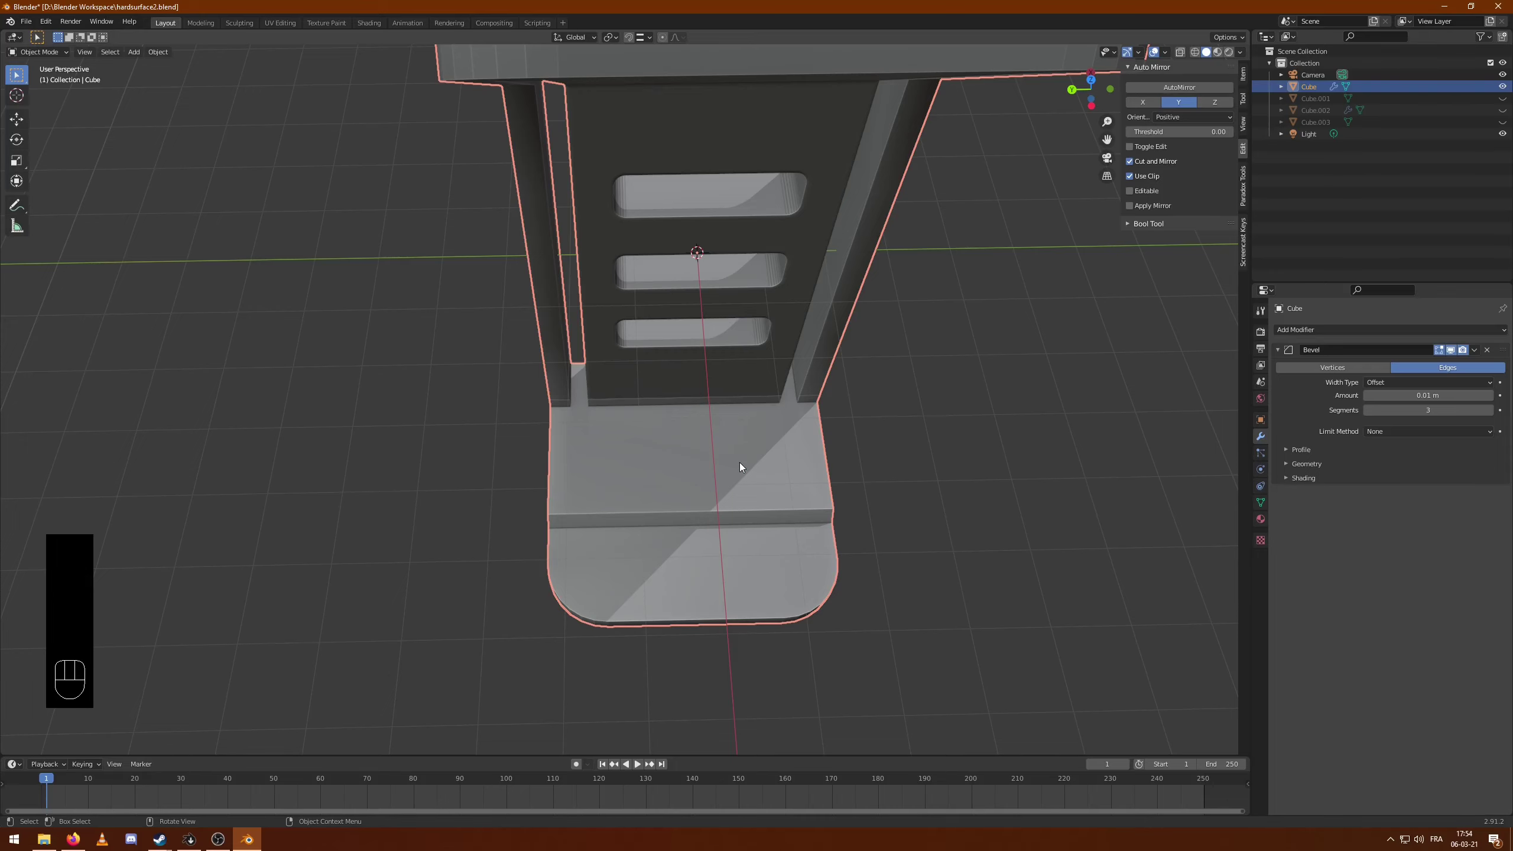
- Add a cube over the base, stretch it wider, isolate it and smooth it into a rounded block
{"action": "left_click", "coordinate": [1001, 488]}
{"action": "key", "text": "shift+a"}
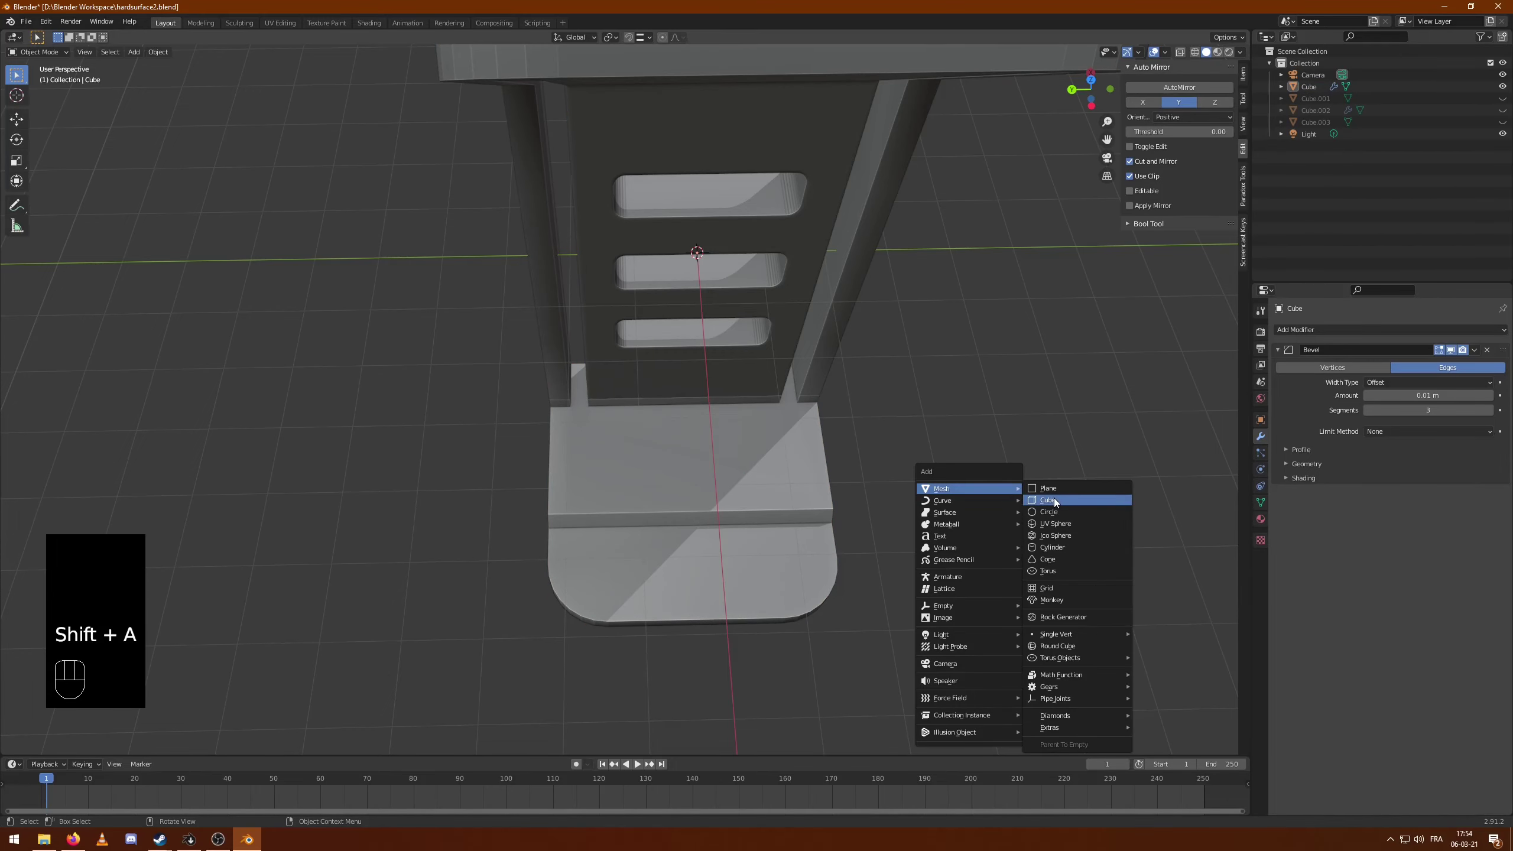
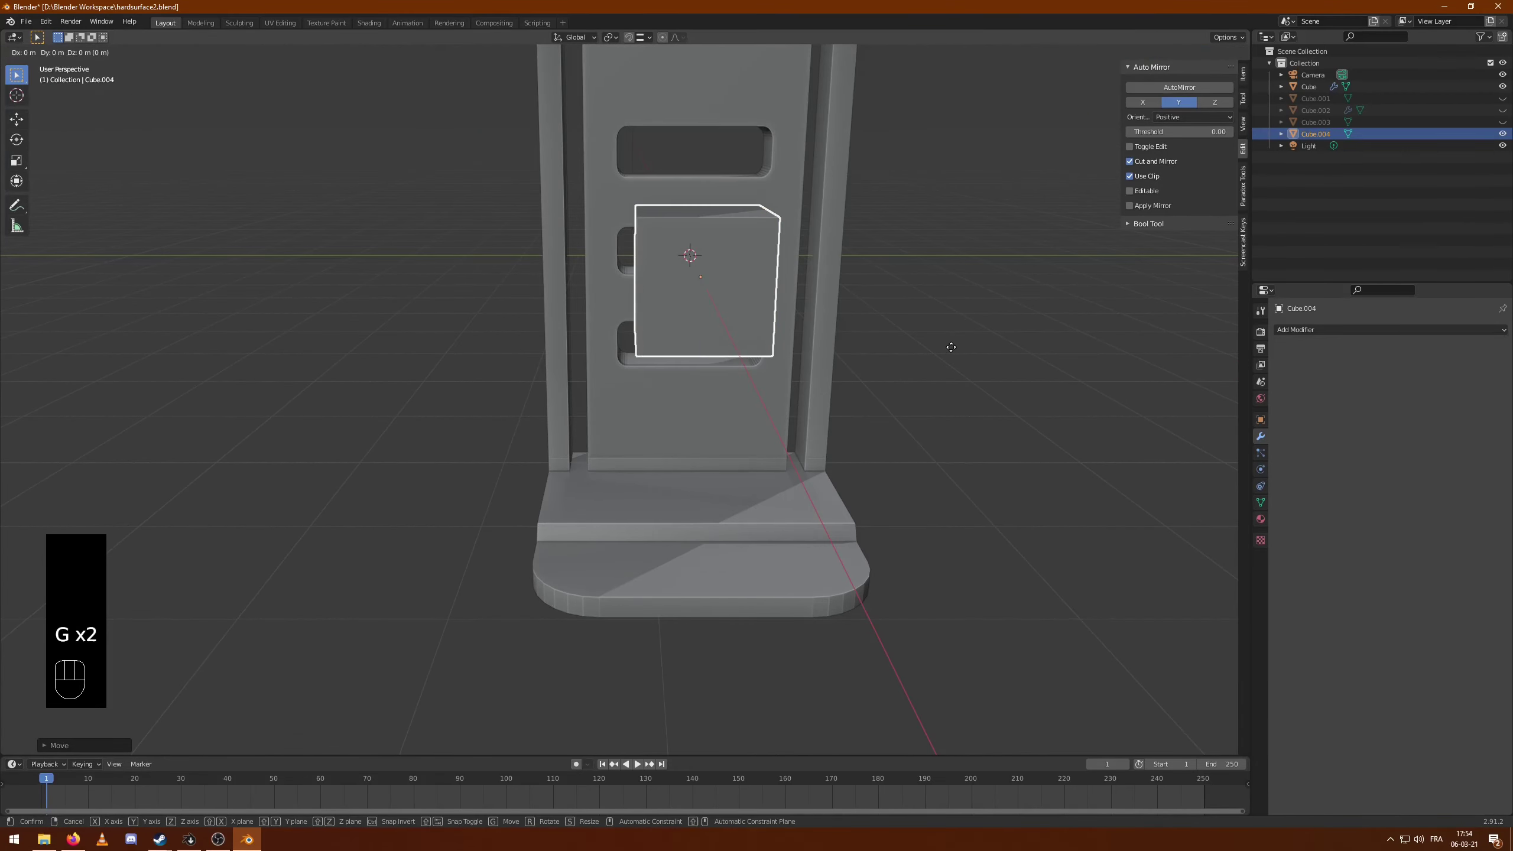
{"action": "left_click_drag", "start_coordinate": [915, 524], "coordinate": [1003, 573]}
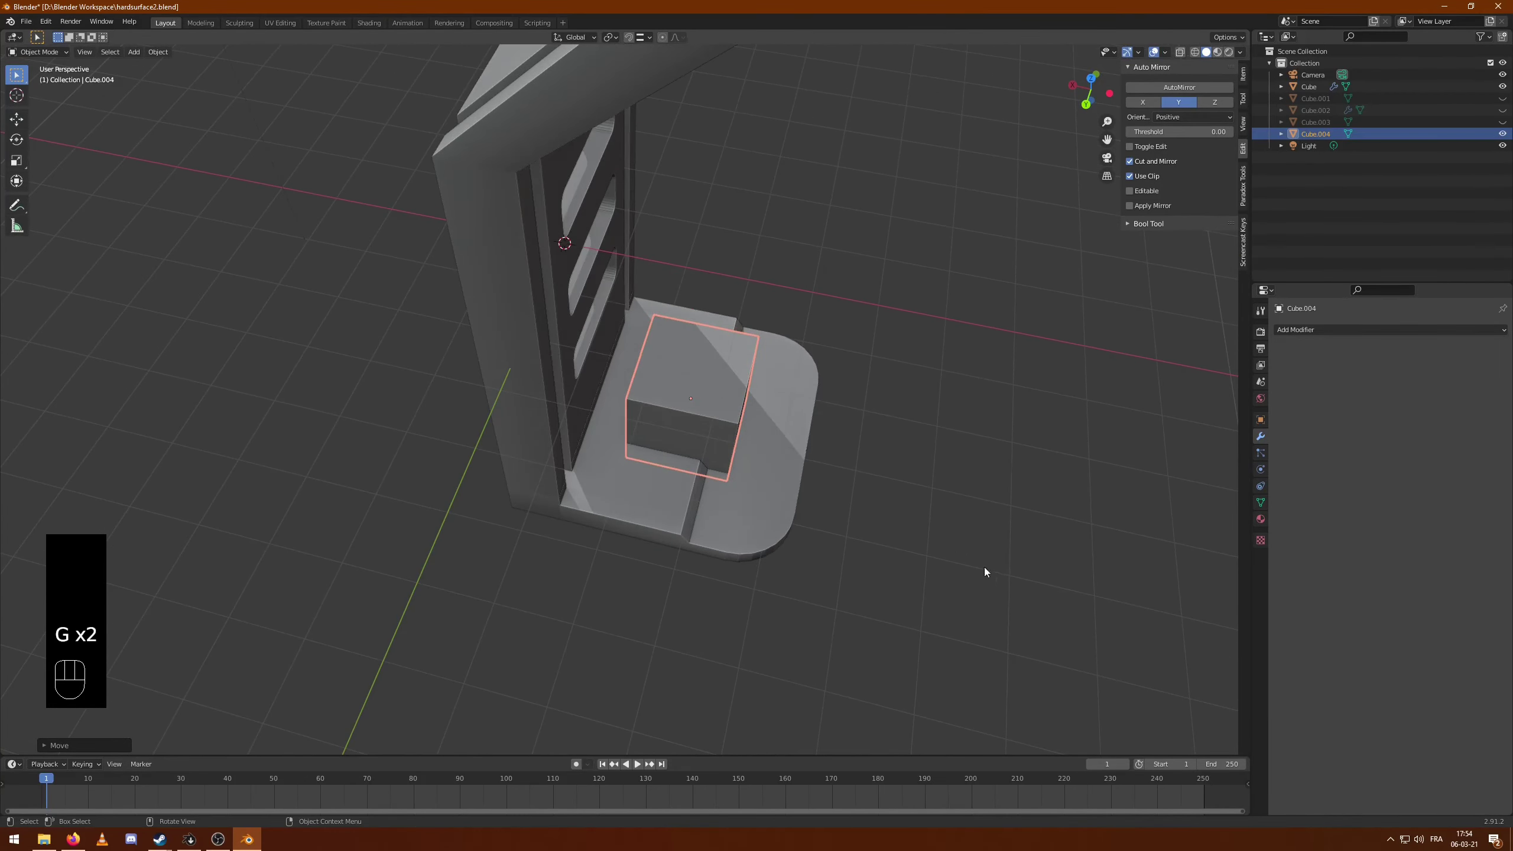
{"action": "key", "text": "s"}
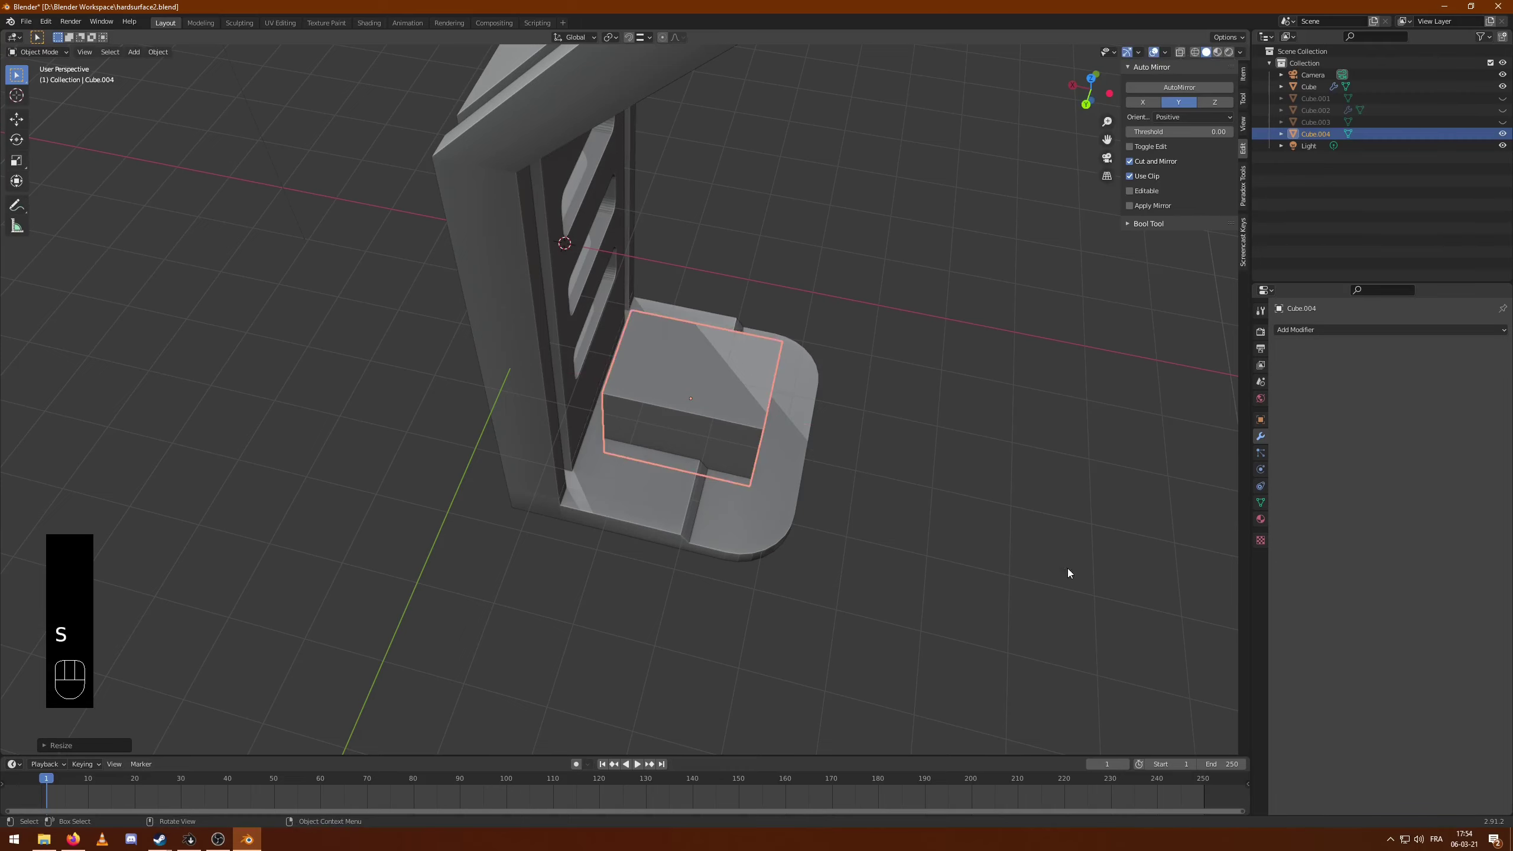
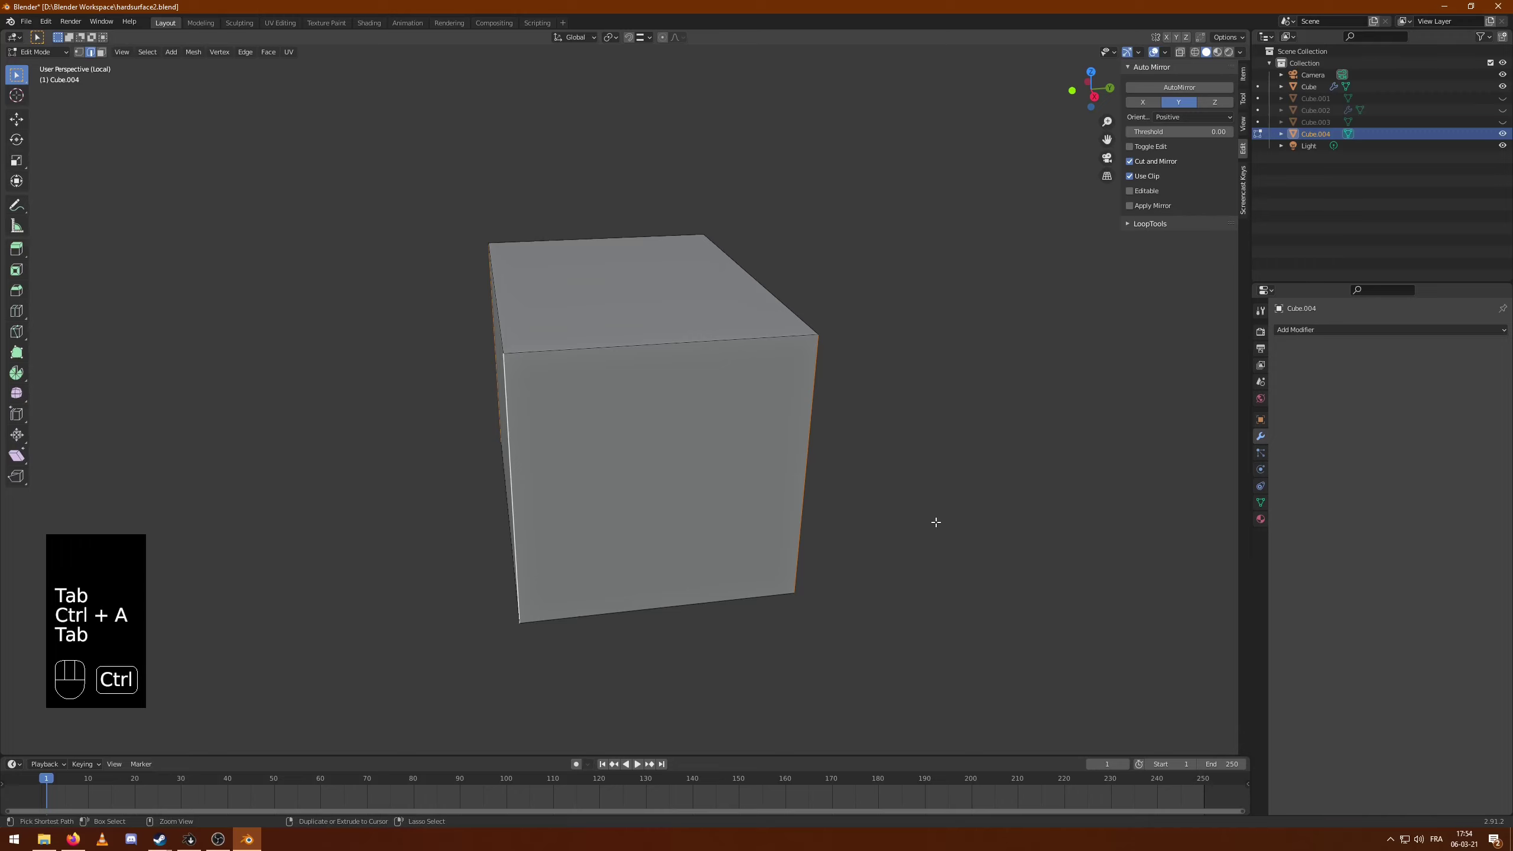
{"action": "key", "text": "ctrl+b"}
{"action": "key", "text": "Tab"}
{"action": "left_click_drag", "start_coordinate": [905, 381], "coordinate": [981, 395]}
{"action": "left_click", "coordinate": [633, 396]}
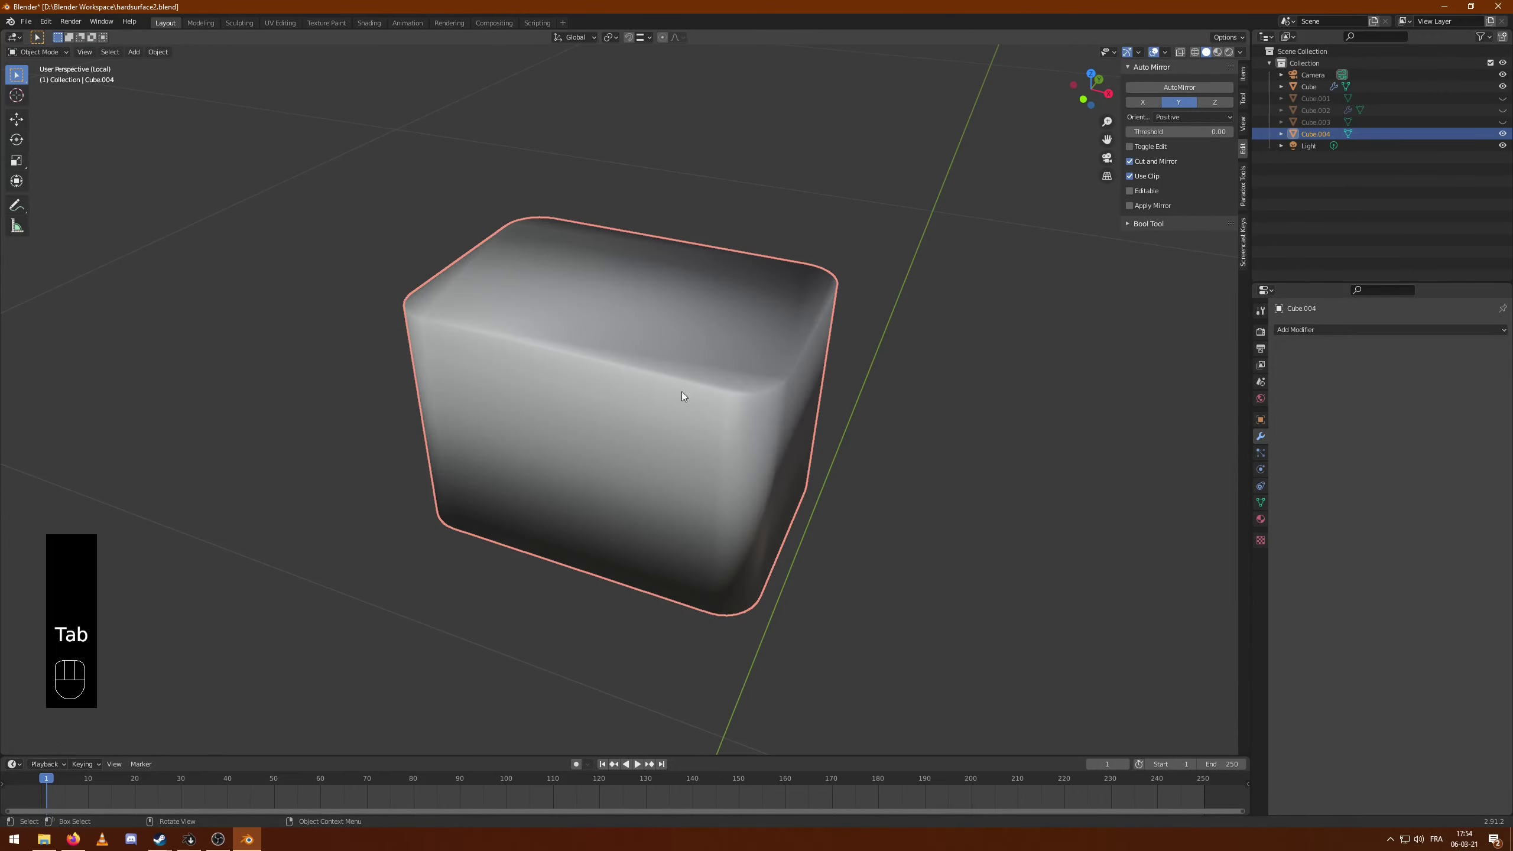
- Shade the rounded cube smooth with Auto Smooth normals, exit local view and place it on the base
{"action": "left_click", "coordinate": [1270, 508]}
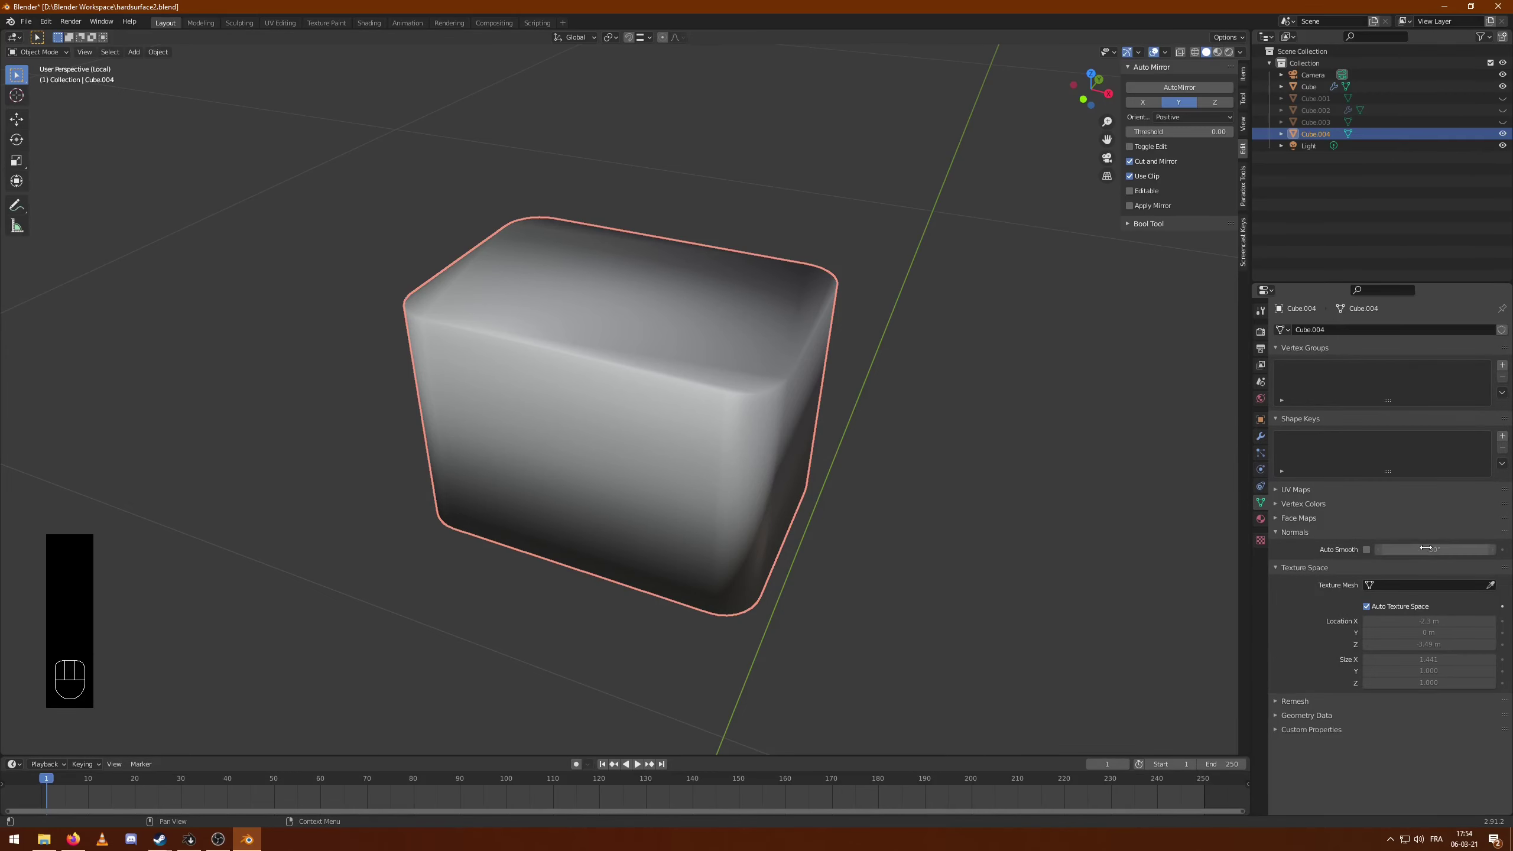
{"action": "left_click", "coordinate": [1370, 554]}
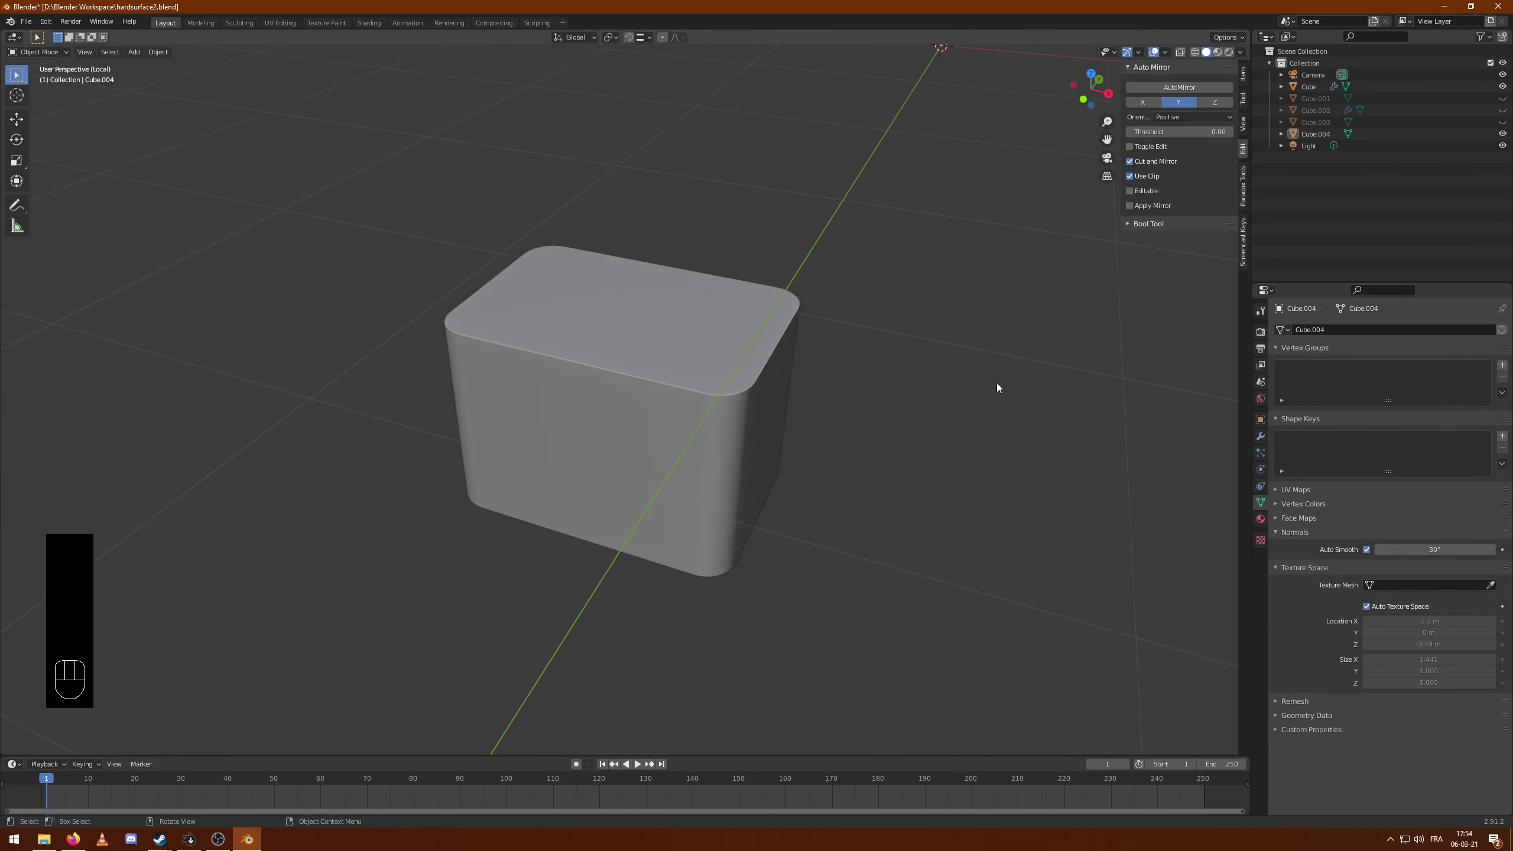
{"action": "key", "text": "KP_Divide"}
{"action": "left_click_drag", "start_coordinate": [846, 457], "coordinate": [922, 453]}
{"action": "key", "text": "F5"}
{"action": "left_click_drag", "start_coordinate": [796, 497], "coordinate": [826, 492]}
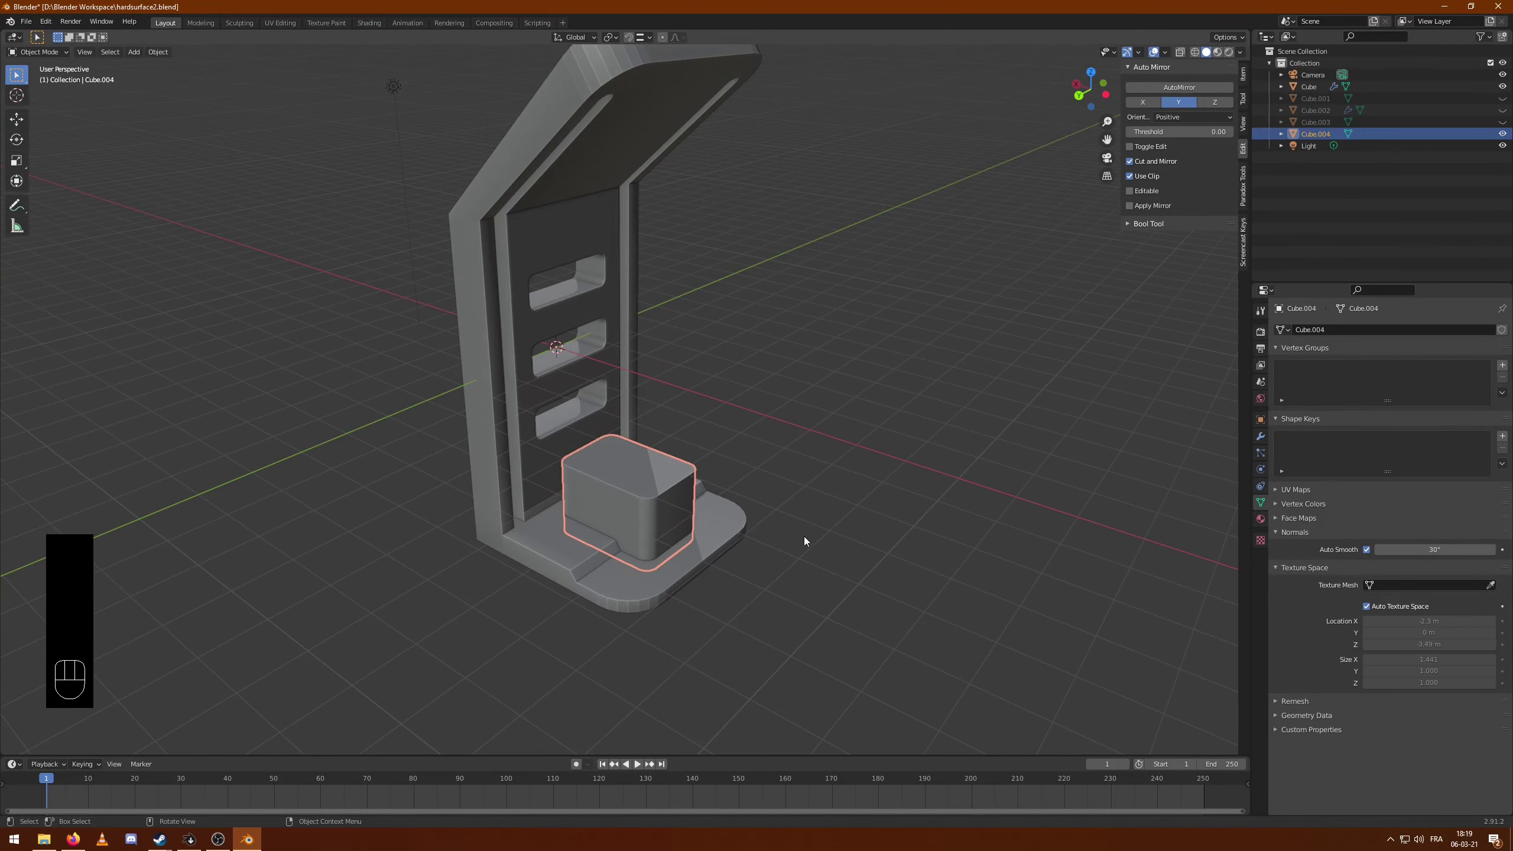
- Lower the rounded cube into the base and cut it out of the stand with a Boolean difference
{"action": "key", "text": "s"}
{"action": "left_click_drag", "start_coordinate": [816, 508], "coordinate": [865, 468]}
{"action": "key", "text": "g"}
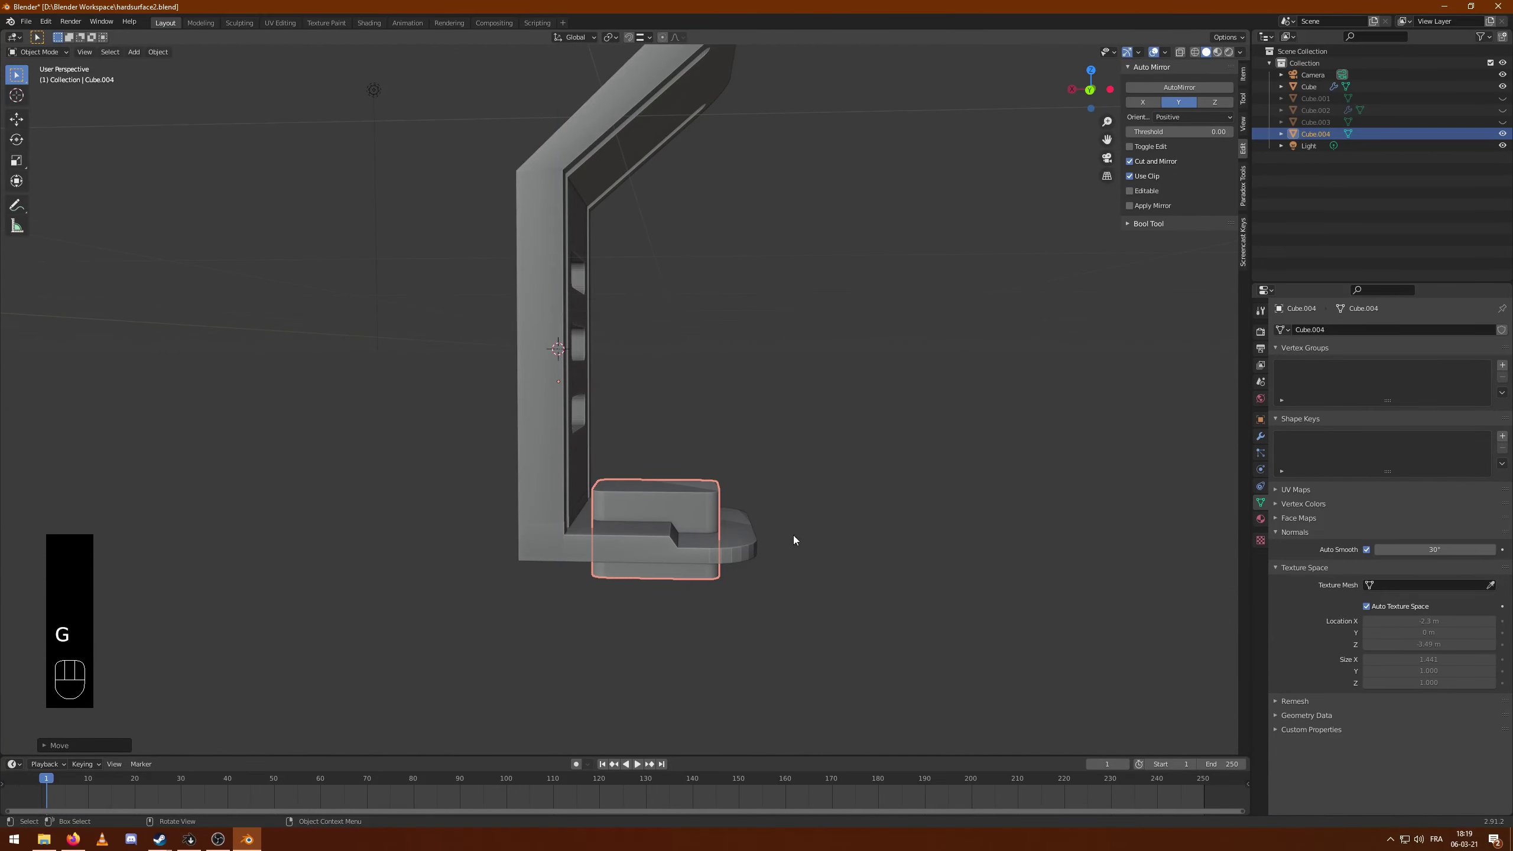
{"action": "left_click_drag", "start_coordinate": [875, 519], "coordinate": [835, 512]}
{"action": "left_click", "coordinate": [662, 574]}
{"action": "key", "text": "ctrl+KP_Subtract"}
{"action": "left_click", "coordinate": [663, 574]}
{"action": "left_click_drag", "start_coordinate": [930, 478], "coordinate": [913, 511]}
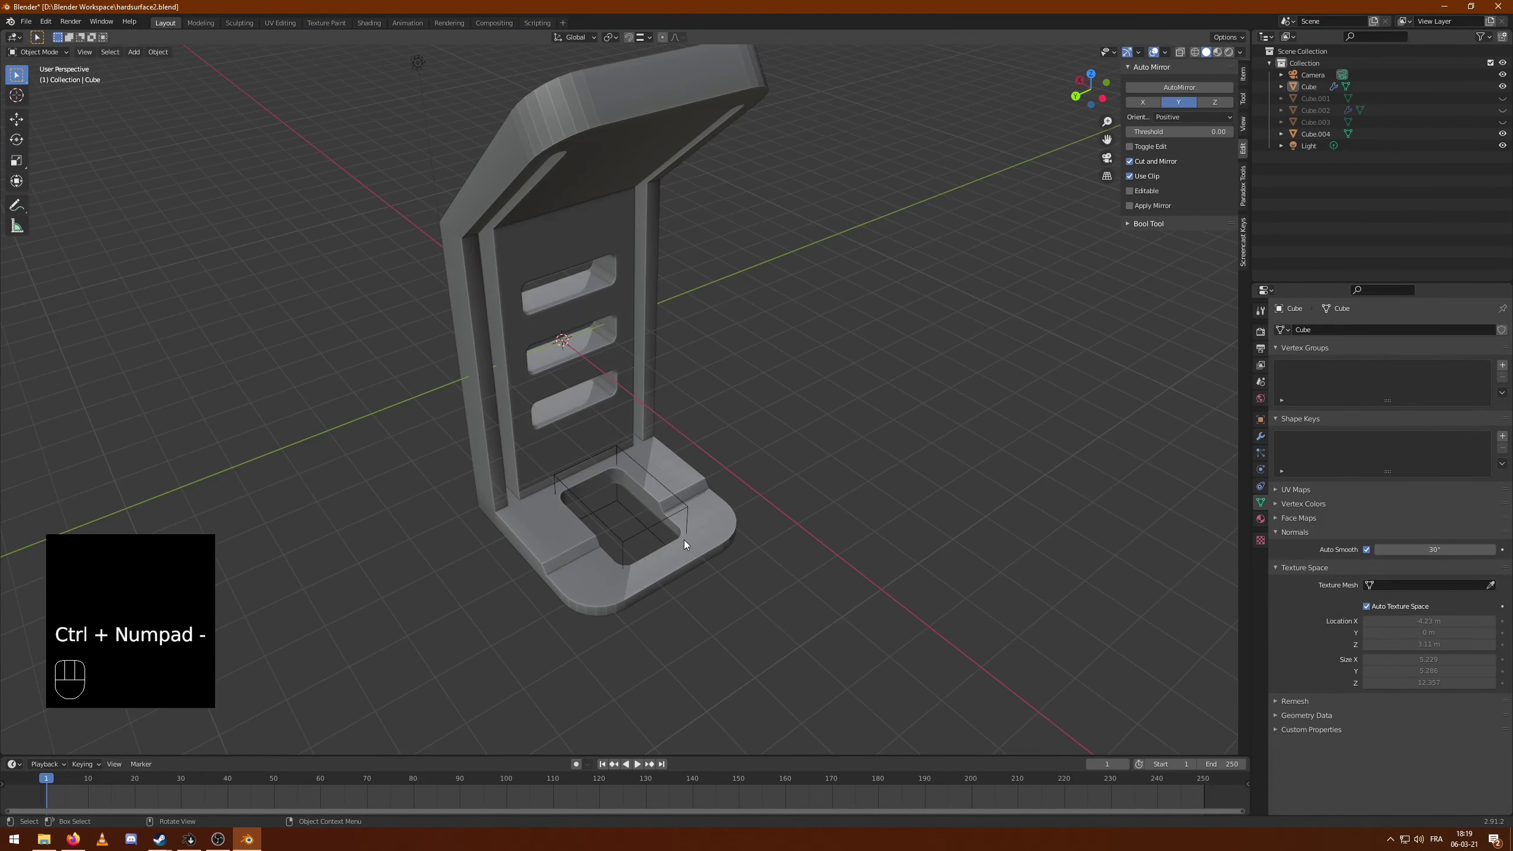
{"action": "left_click_drag", "start_coordinate": [685, 522], "coordinate": [745, 549]}
- Select the cutter and rescale and reposition it to shape the pocket
{"action": "key", "text": "s"}
{"action": "key", "text": "ctrl+z"}
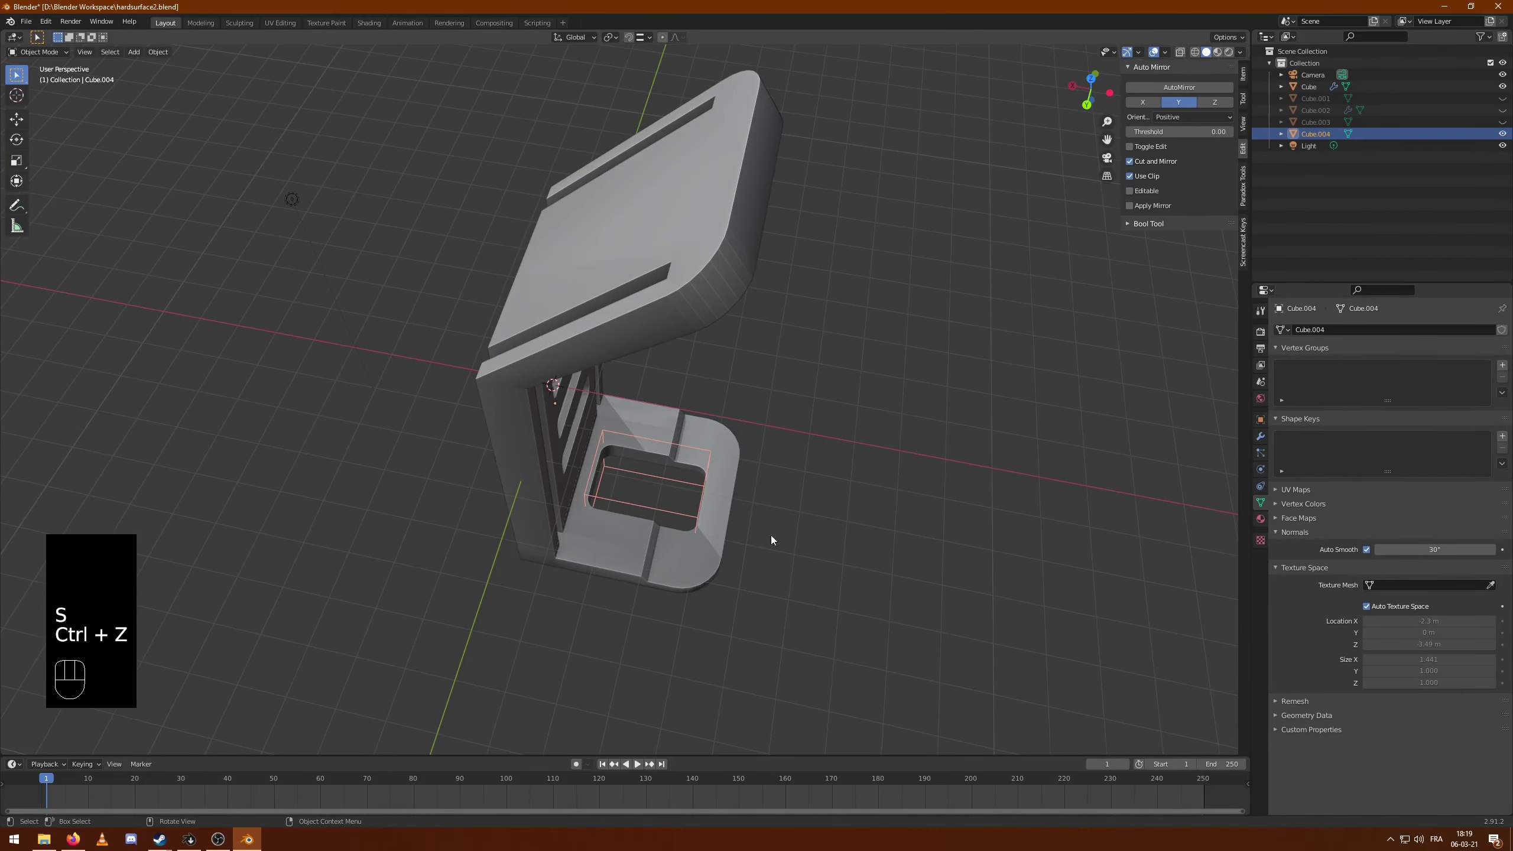
{"action": "left_click_drag", "start_coordinate": [869, 549], "coordinate": [814, 484]}
{"action": "left_click_drag", "start_coordinate": [719, 596], "coordinate": [742, 604]}
{"action": "key", "text": "s"}
{"action": "left_click_drag", "start_coordinate": [798, 552], "coordinate": [831, 584]}
{"action": "key", "text": "g"}
{"action": "left_click_drag", "start_coordinate": [861, 541], "coordinate": [749, 573]}
{"action": "key", "text": "s"}
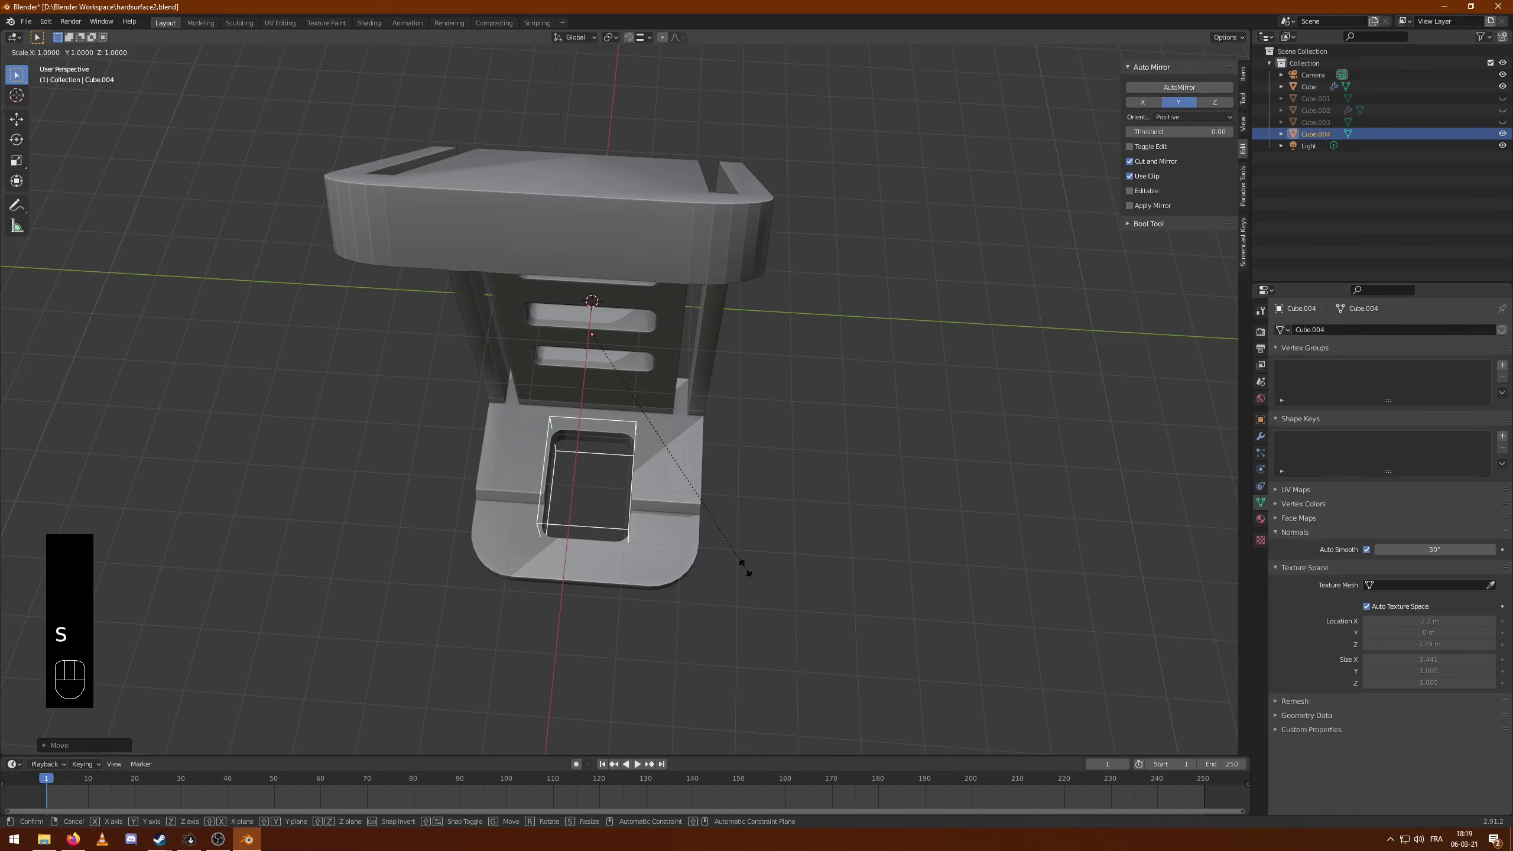
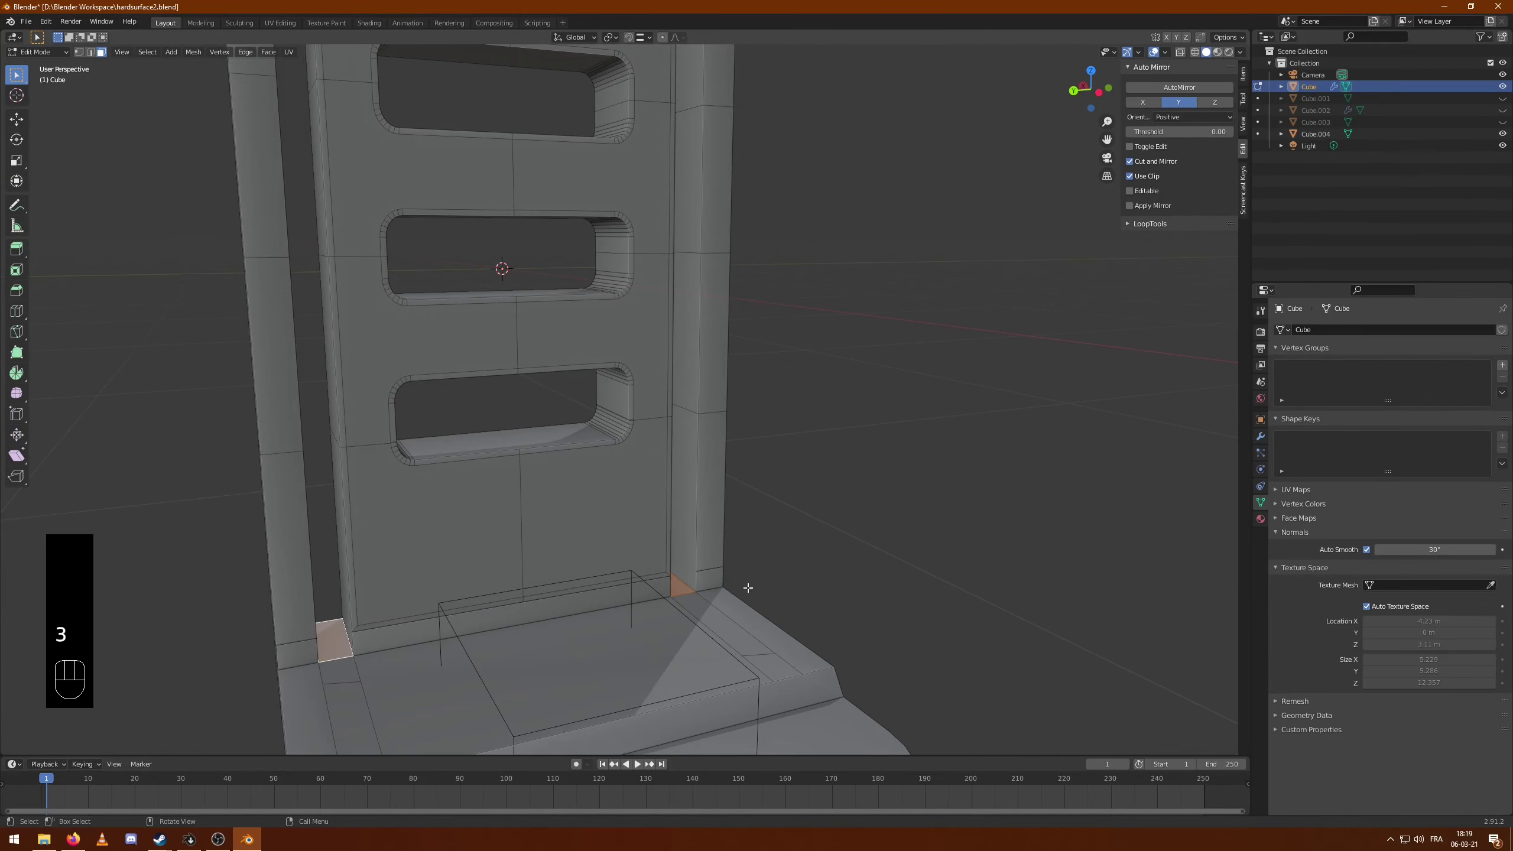
- Push the groove bottom faces outward along their normal and check the result in object mode
{"action": "key", "text": "e"}
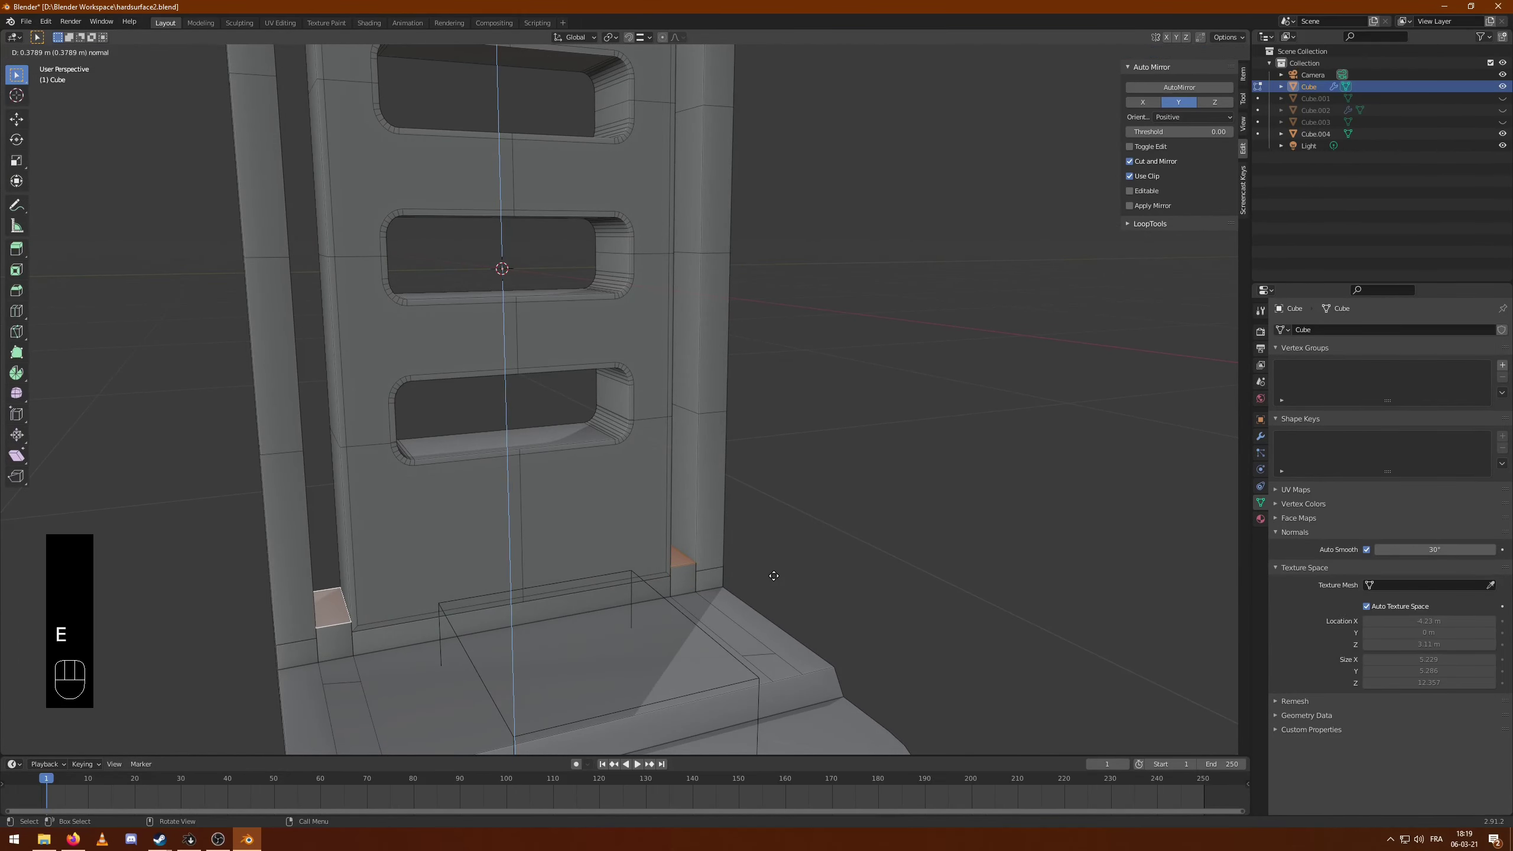
{"action": "key", "text": "Tab"}
{"action": "left_click_drag", "start_coordinate": [950, 483], "coordinate": [887, 491]}
{"action": "key", "text": "Tab"}
{"action": "key", "text": "Tab"}
{"action": "left_click_drag", "start_coordinate": [944, 435], "coordinate": [752, 447]}
{"action": "left_click_drag", "start_coordinate": [827, 494], "coordinate": [798, 468]}
{"action": "key", "text": "Tab"}
- Undo that move, shift the groove bottom edges about 0.33 m along Z instead and leave mesh editing
{"action": "key", "text": "ctrl+z"}
{"action": "key", "text": "ctrl+z"}
{"action": "key", "text": "ctrl+z"}
{"action": "key", "text": "ctrl+z"}
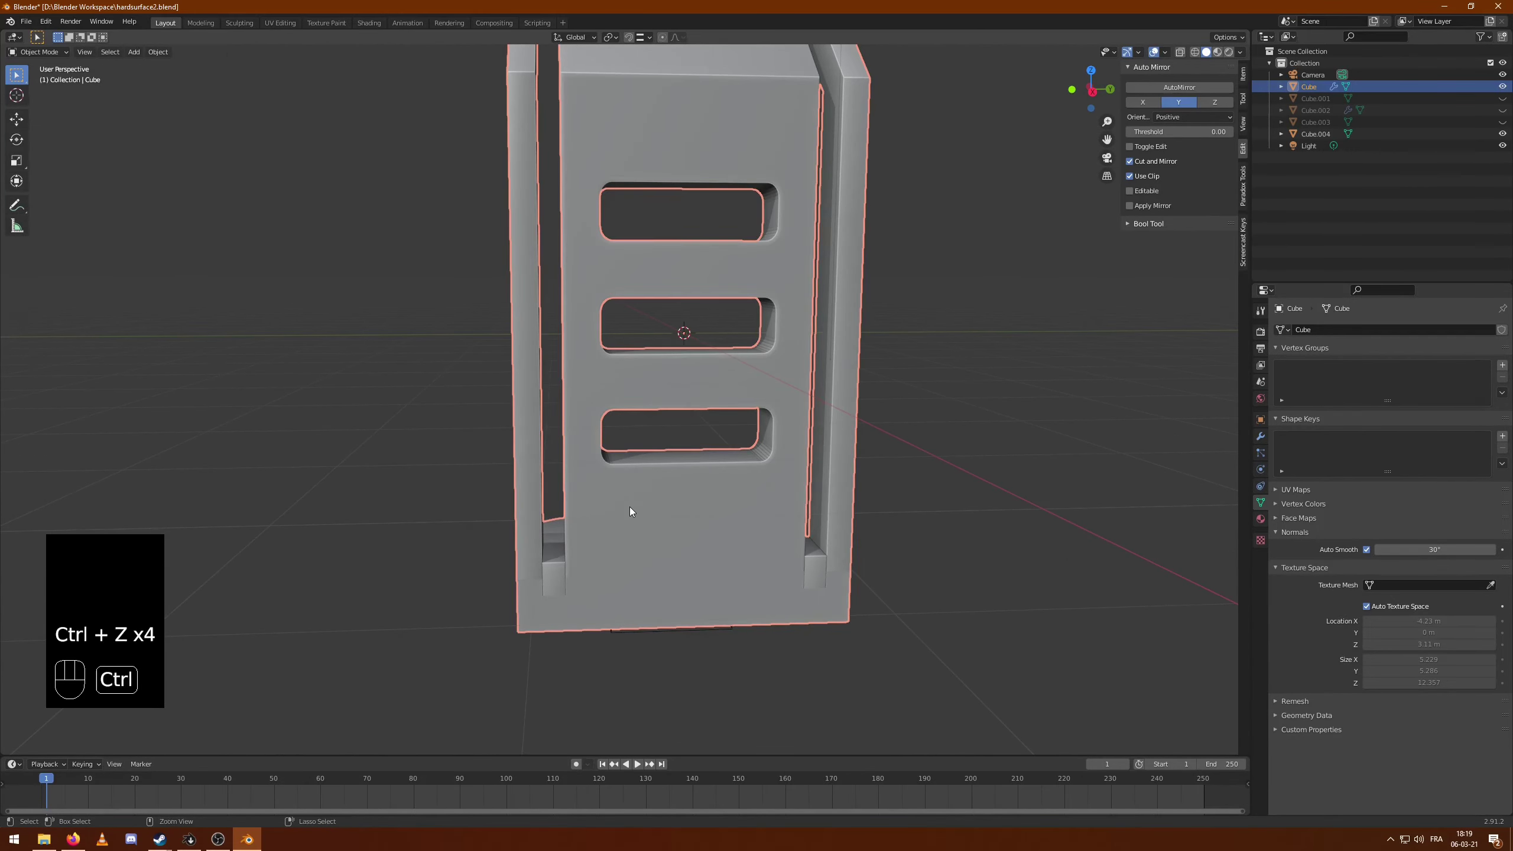
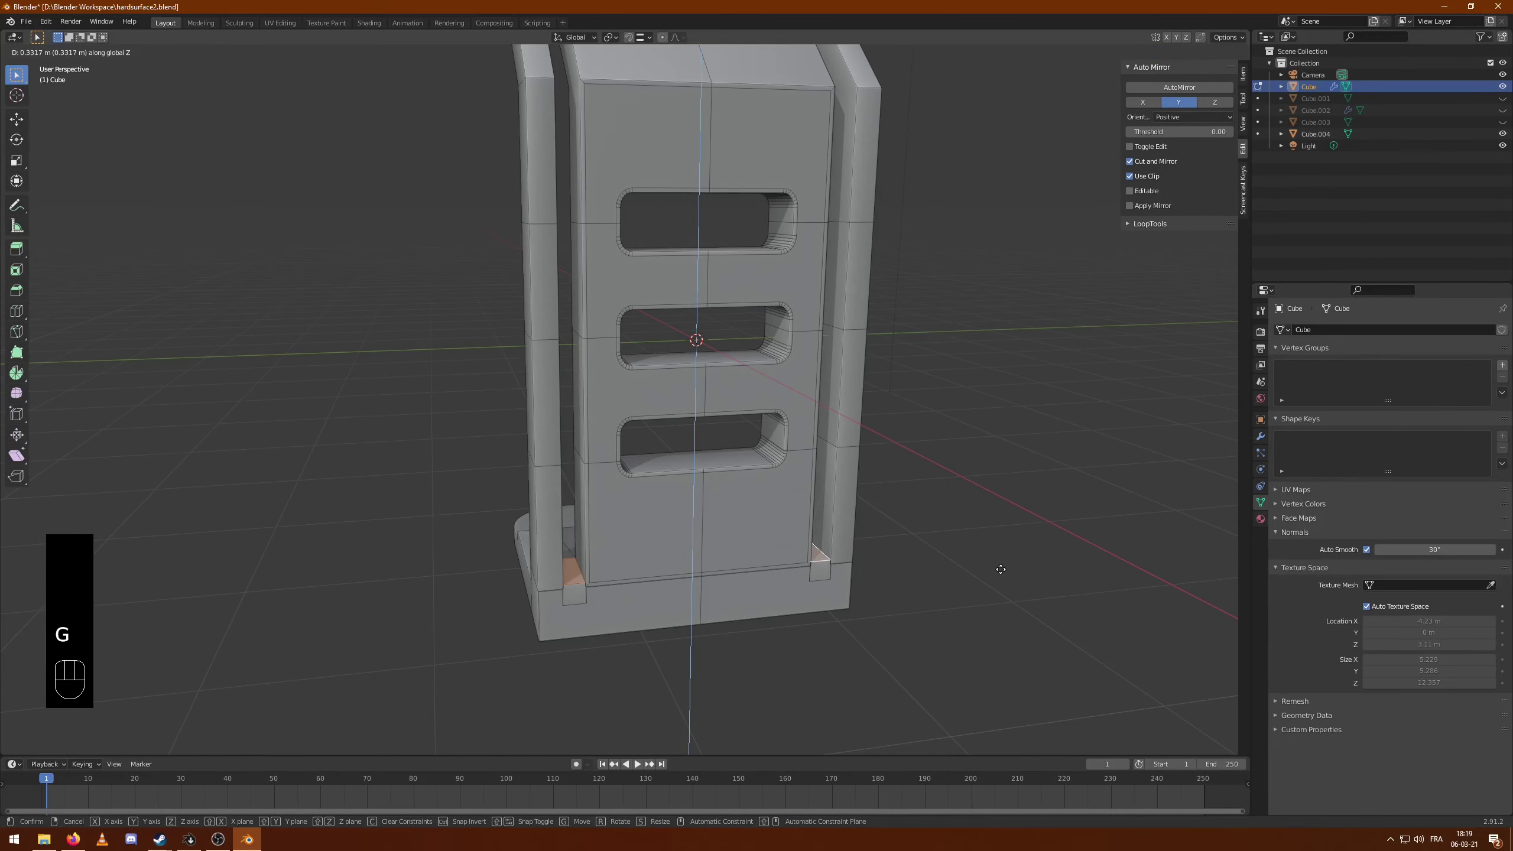
{"action": "key", "text": "Tab"}
{"action": "middle_click", "coordinate": [896, 480]}
{"action": "left_click_drag", "start_coordinate": [833, 392], "coordinate": [832, 431]}
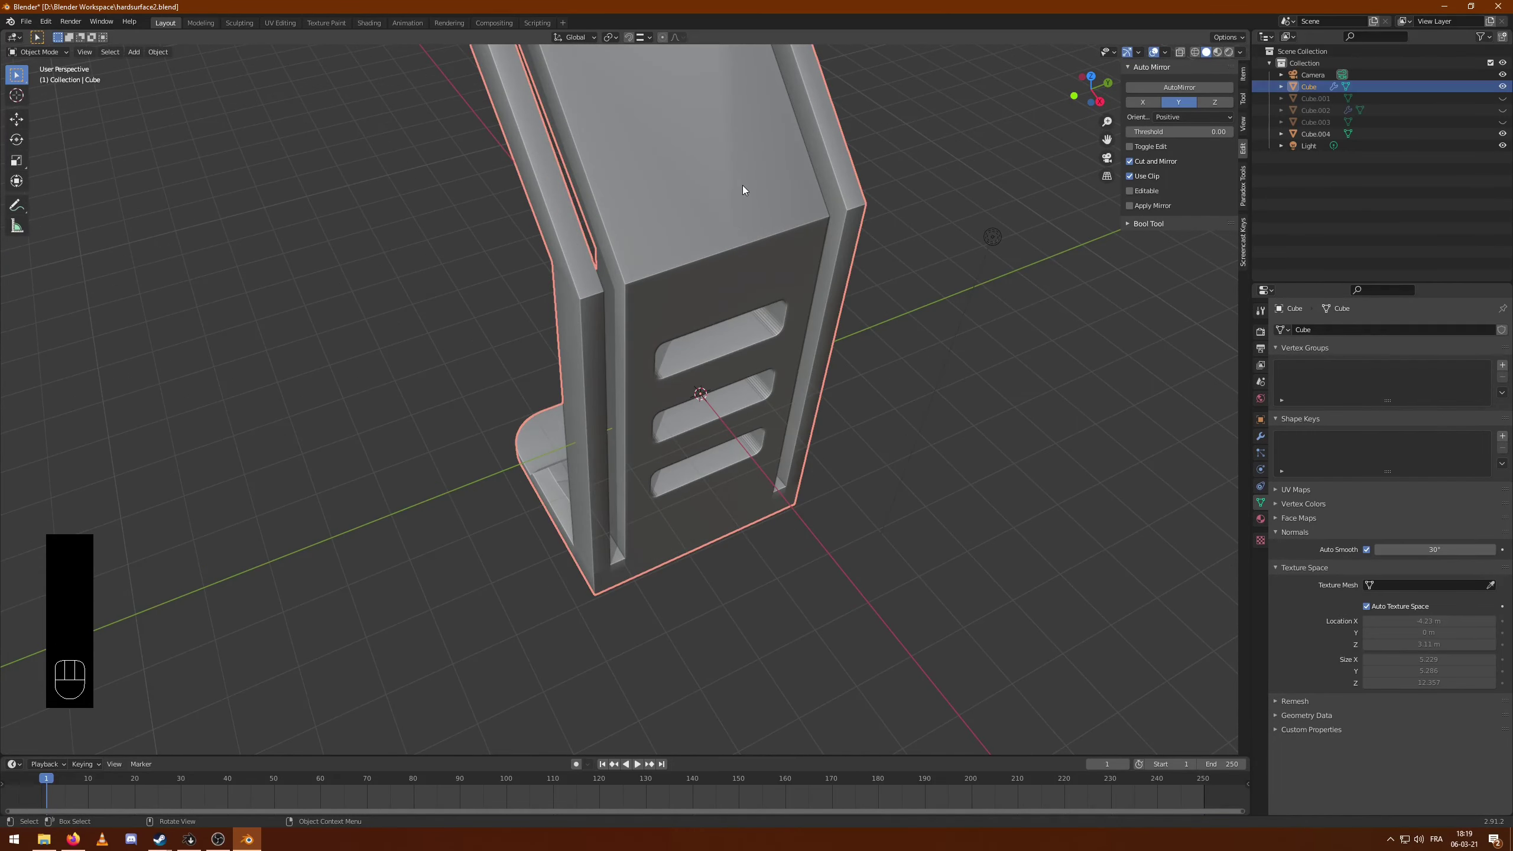
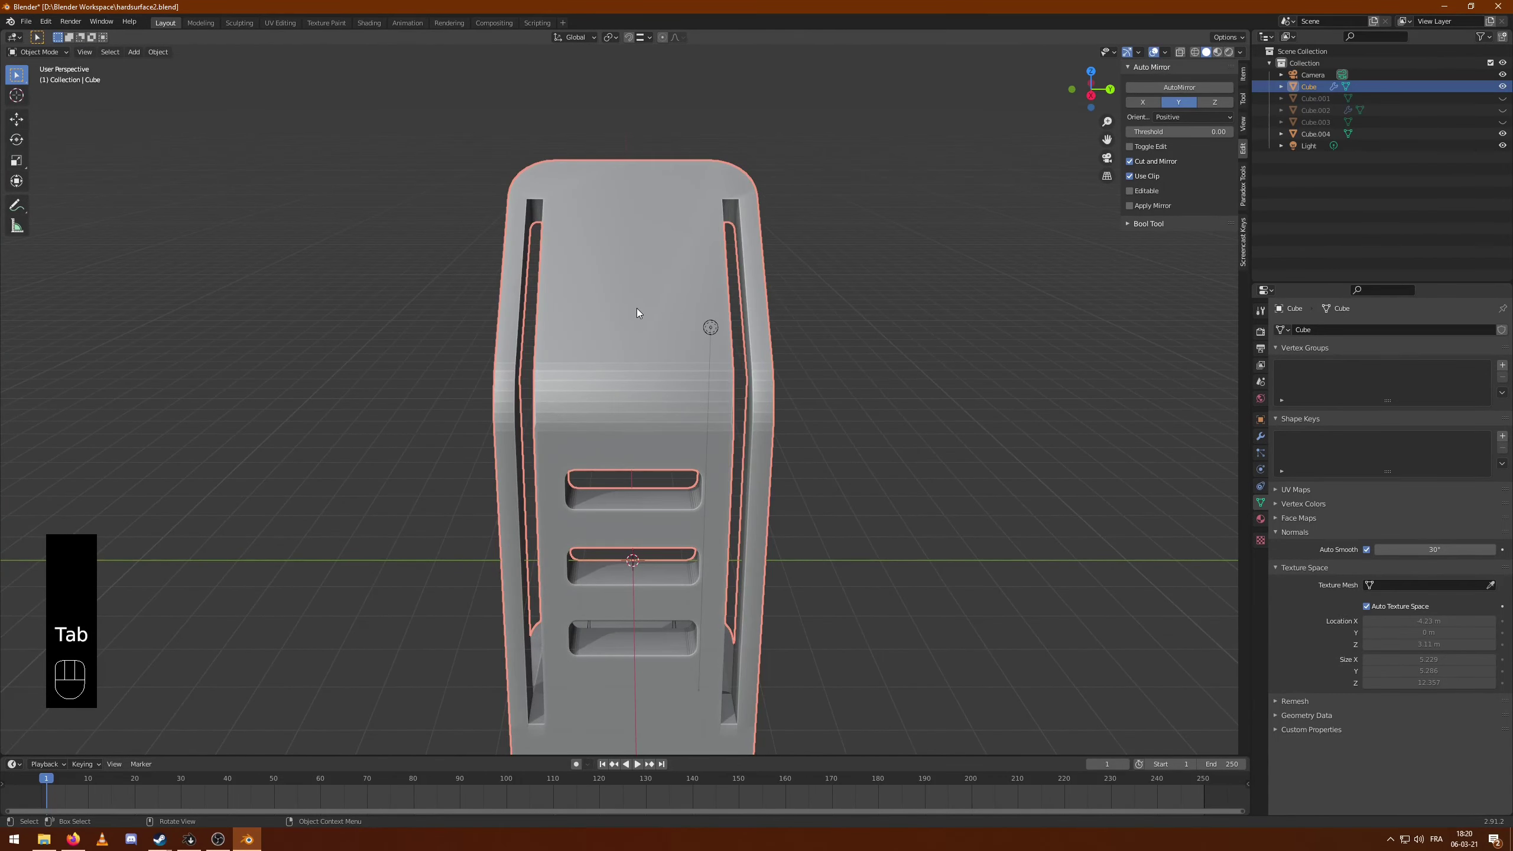
- Orbit around the stand to view the back and zoom onto the top of a side groove
{"action": "left_click_drag", "start_coordinate": [781, 460], "coordinate": [796, 487]}
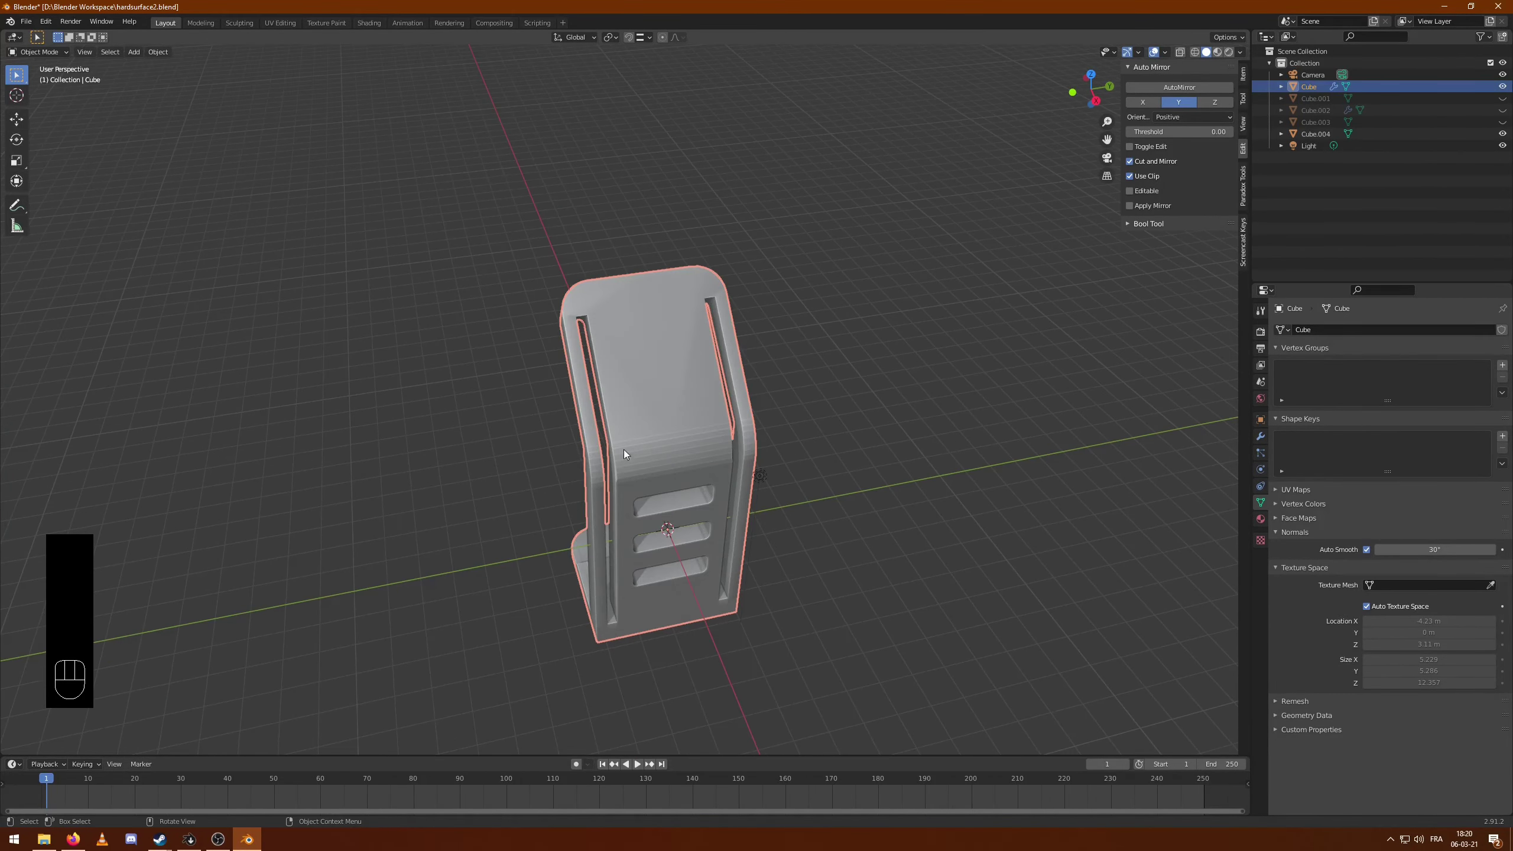
{"action": "left_click_drag", "start_coordinate": [622, 324], "coordinate": [746, 531]}
{"action": "middle_click", "coordinate": [734, 472]}
{"action": "left_click_drag", "start_coordinate": [565, 308], "coordinate": [581, 303]}
{"action": "left_click", "coordinate": [680, 257]}
{"action": "left_click_drag", "start_coordinate": [749, 275], "coordinate": [748, 258]}
{"action": "key", "text": "Tab"}
{"action": "key", "text": "Tab"}
- Inspect the groove's top end closely, then bring the front slots back into view
{"action": "left_click", "coordinate": [661, 153]}
{"action": "left_click_drag", "start_coordinate": [665, 159], "coordinate": [665, 177]}
{"action": "left_click_drag", "start_coordinate": [707, 272], "coordinate": [675, 247]}
{"action": "left_click_drag", "start_coordinate": [636, 247], "coordinate": [663, 285]}
{"action": "key", "text": "Tab"}
{"action": "key", "text": "Tab"}
{"action": "left_click_drag", "start_coordinate": [739, 493], "coordinate": [730, 468]}
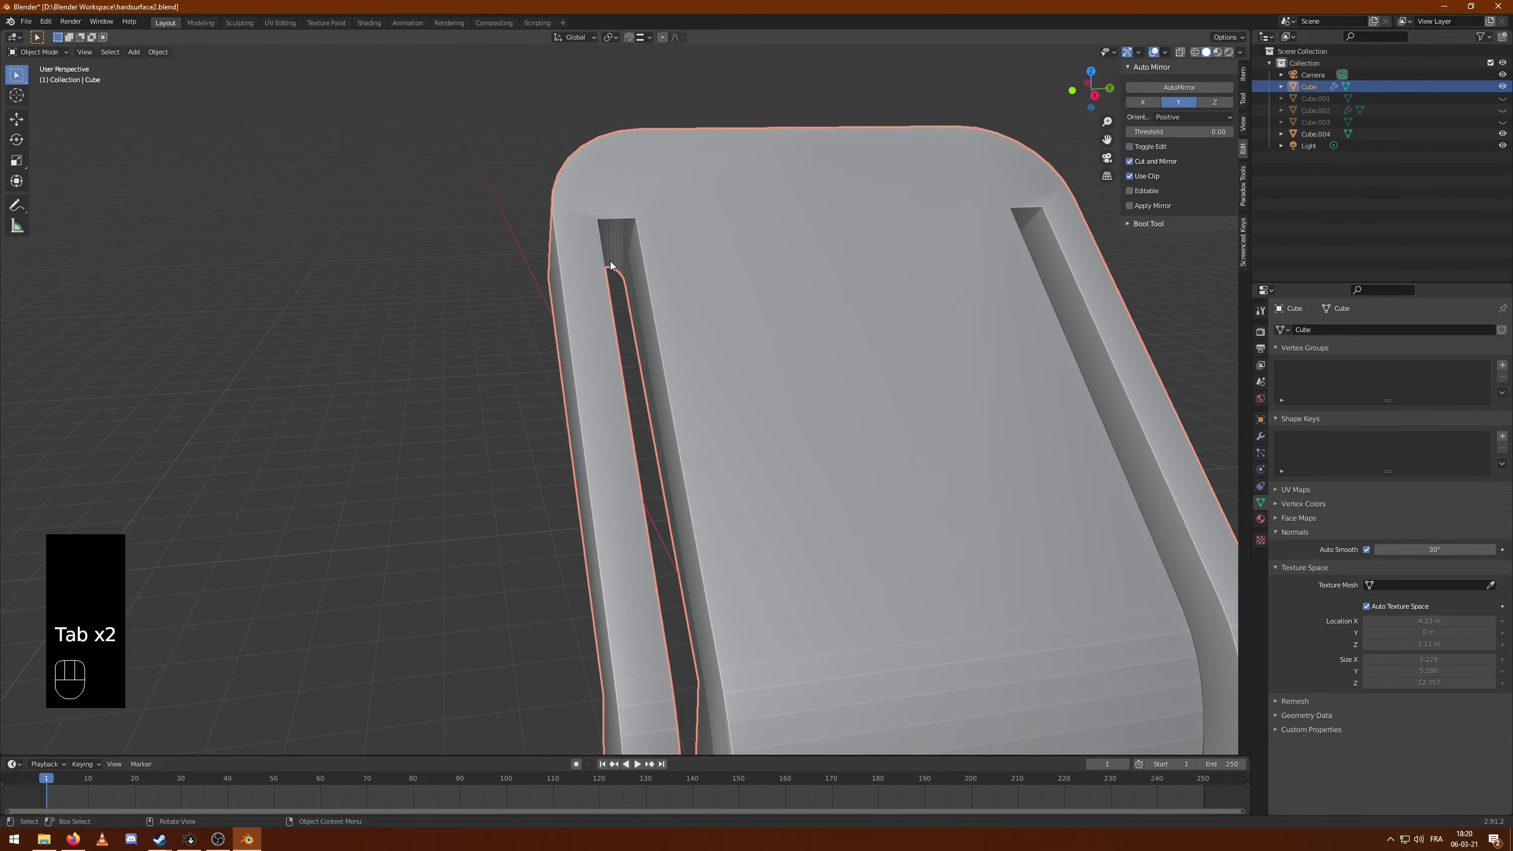
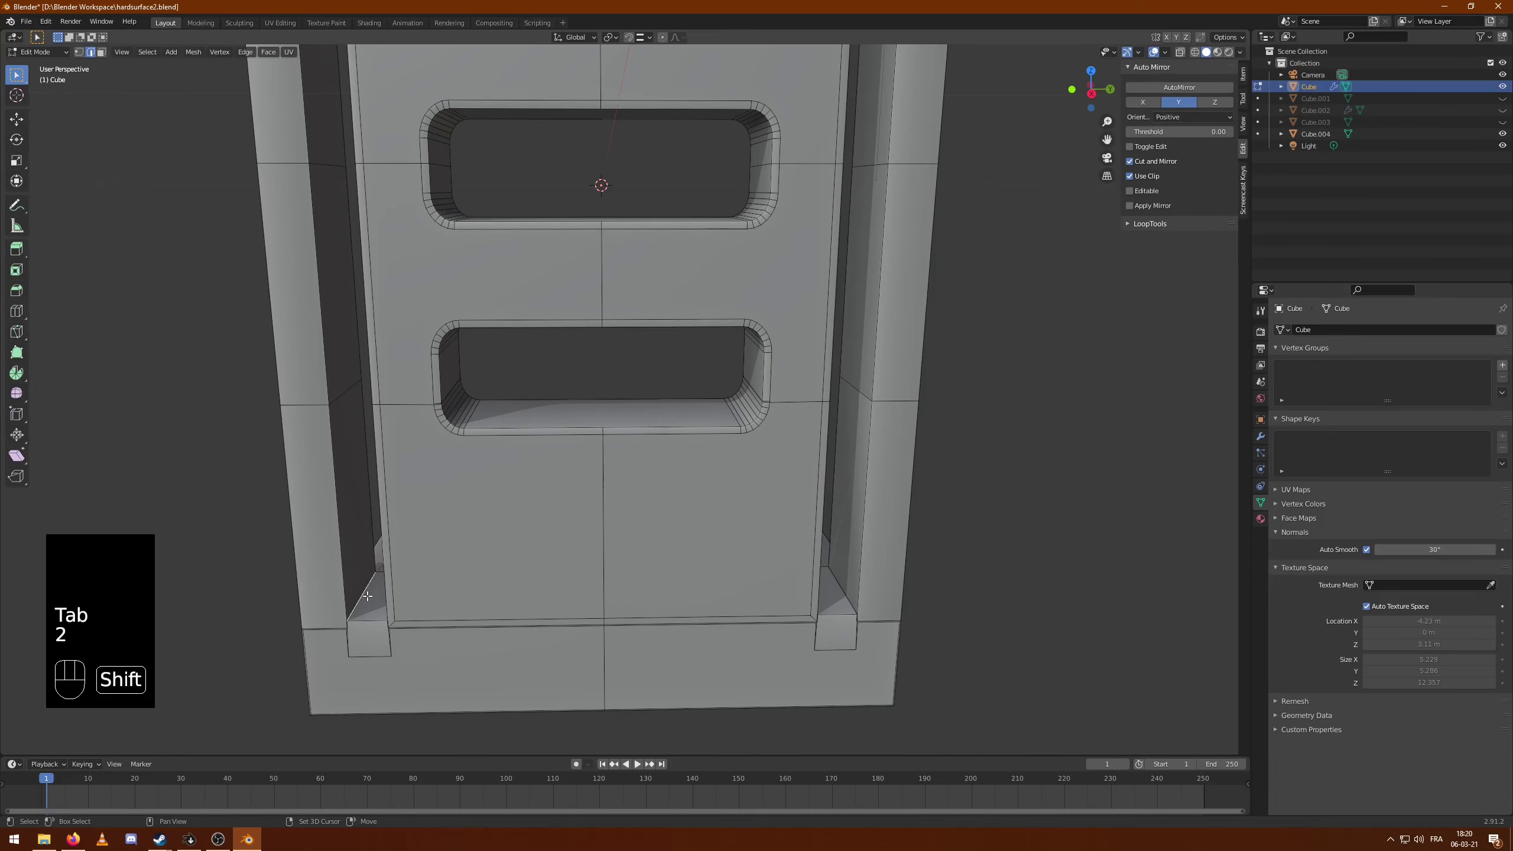
- Slide the stray groove-corner vertices along their edges with G G and merge them at the corner
{"action": "key", "text": "ctrl+b"}
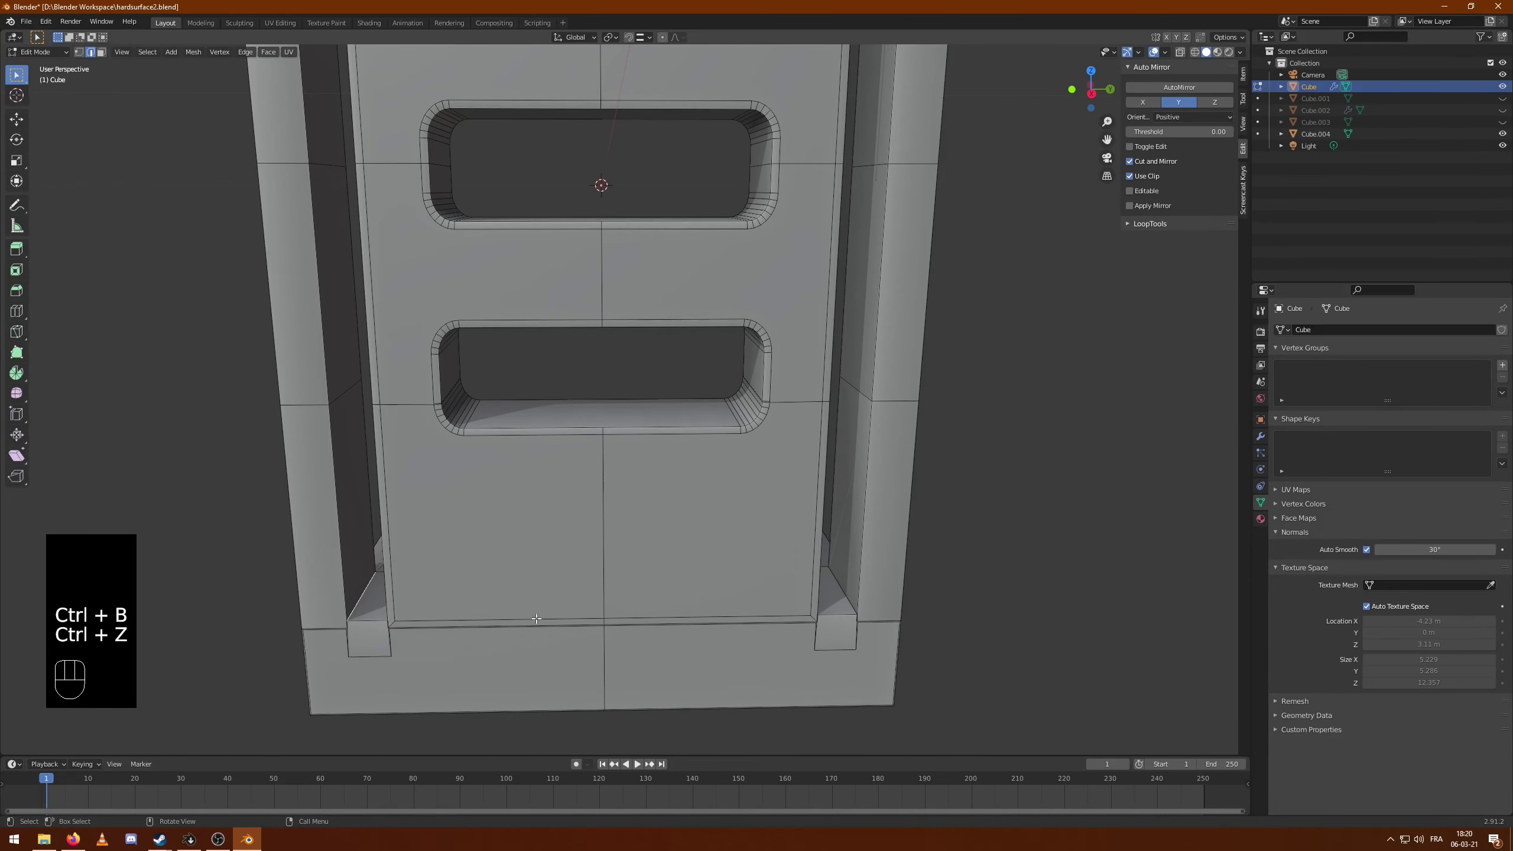
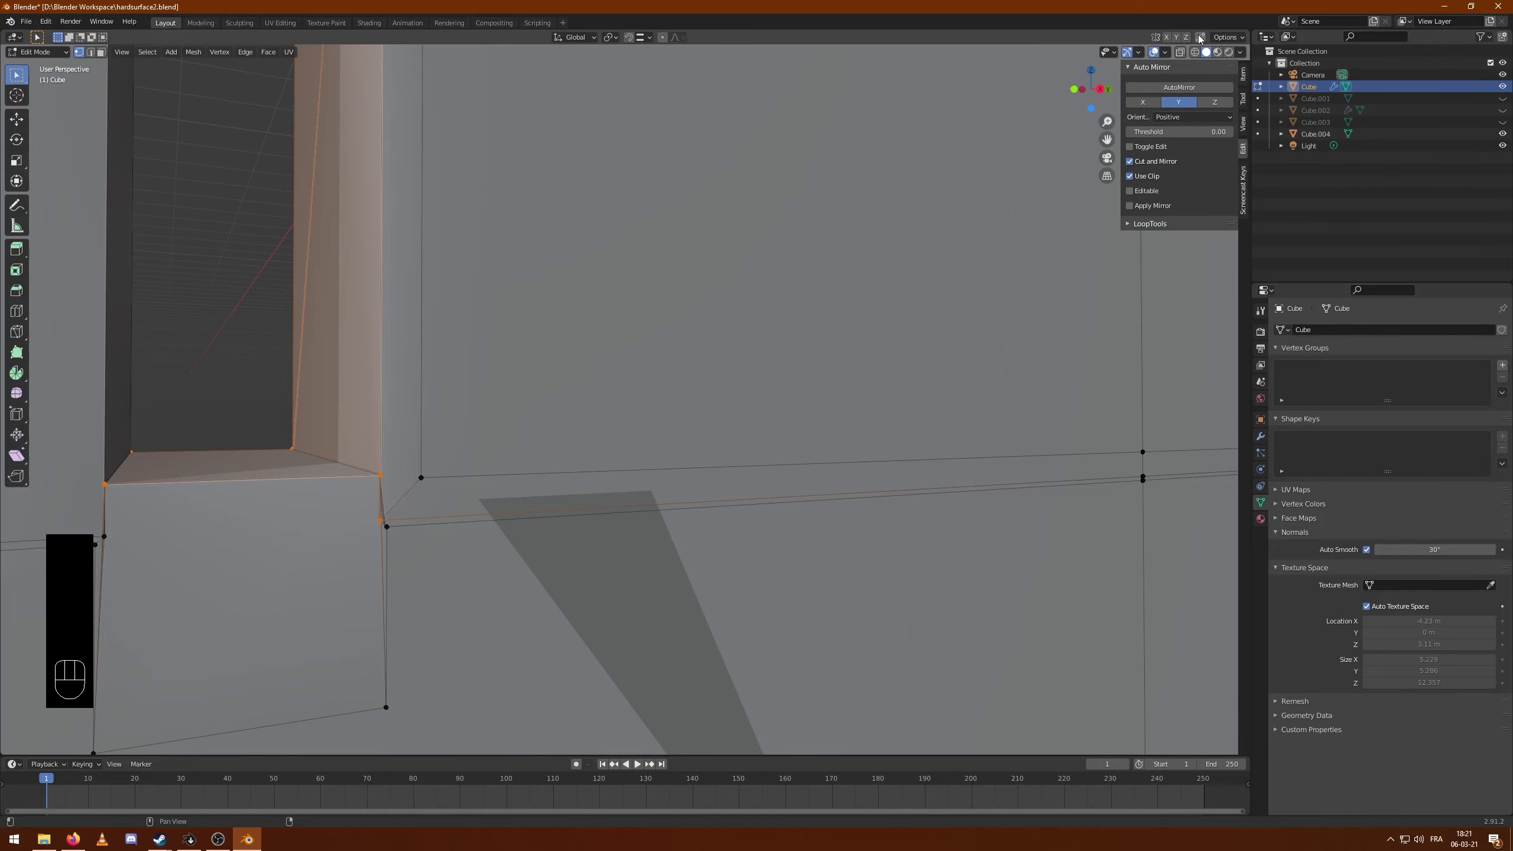
{"action": "left_click", "coordinate": [1204, 39]}
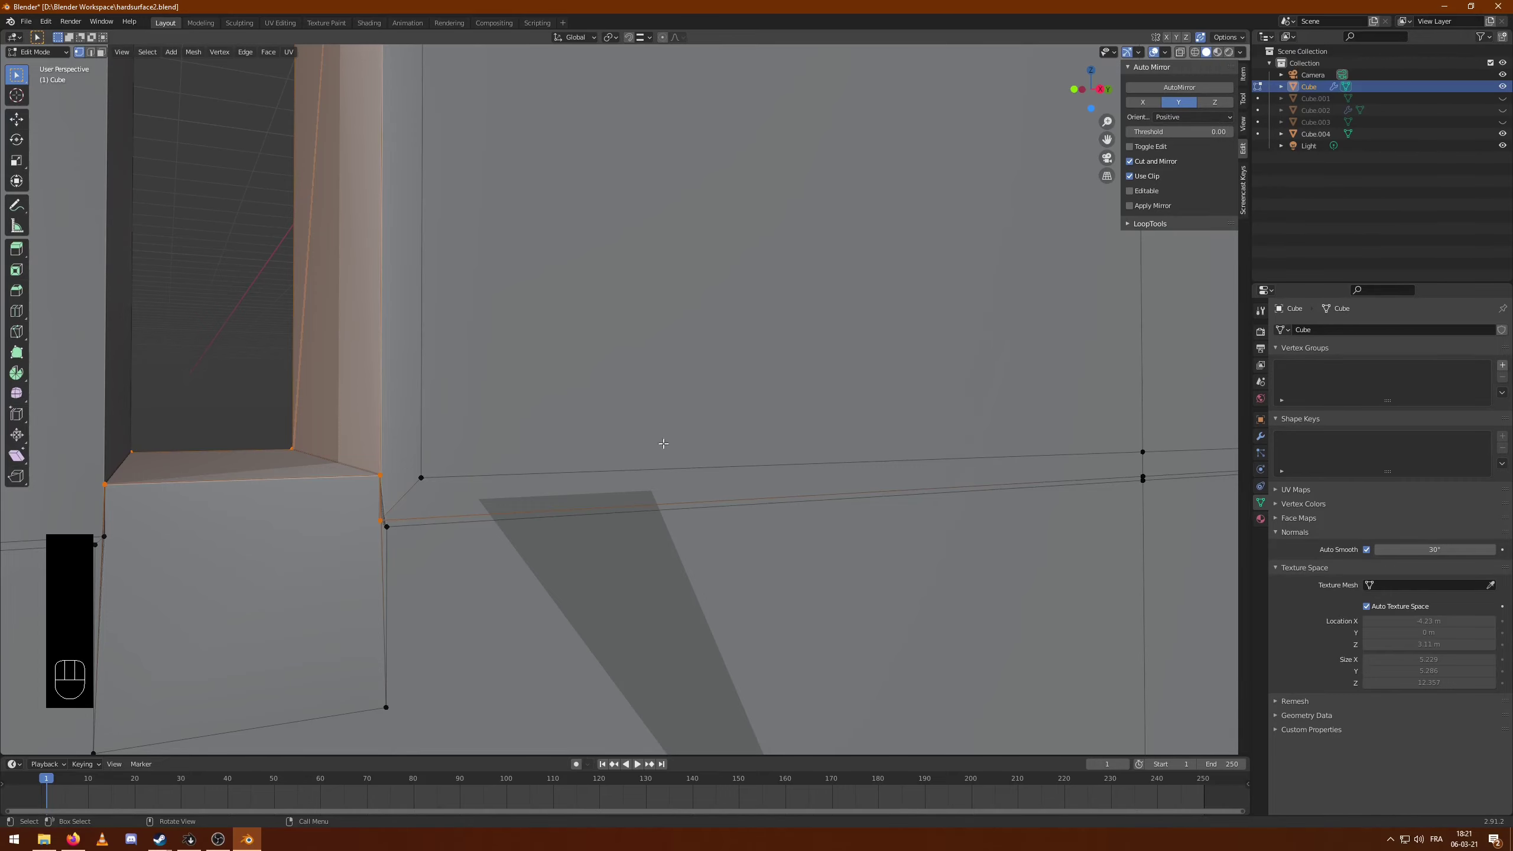
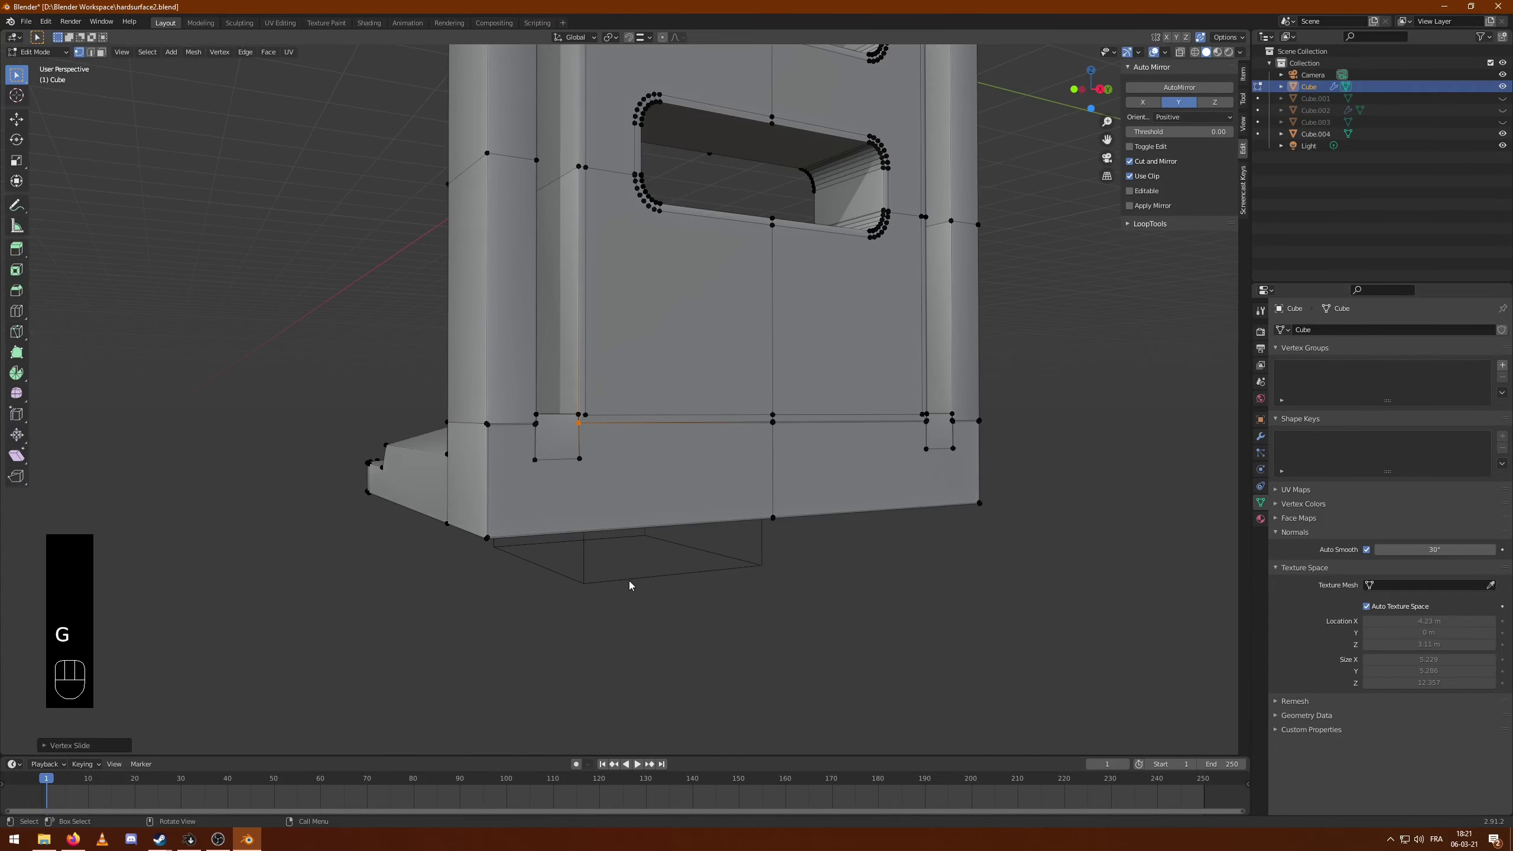
{"action": "key", "text": "Tab"}
{"action": "key", "text": "Tab"}
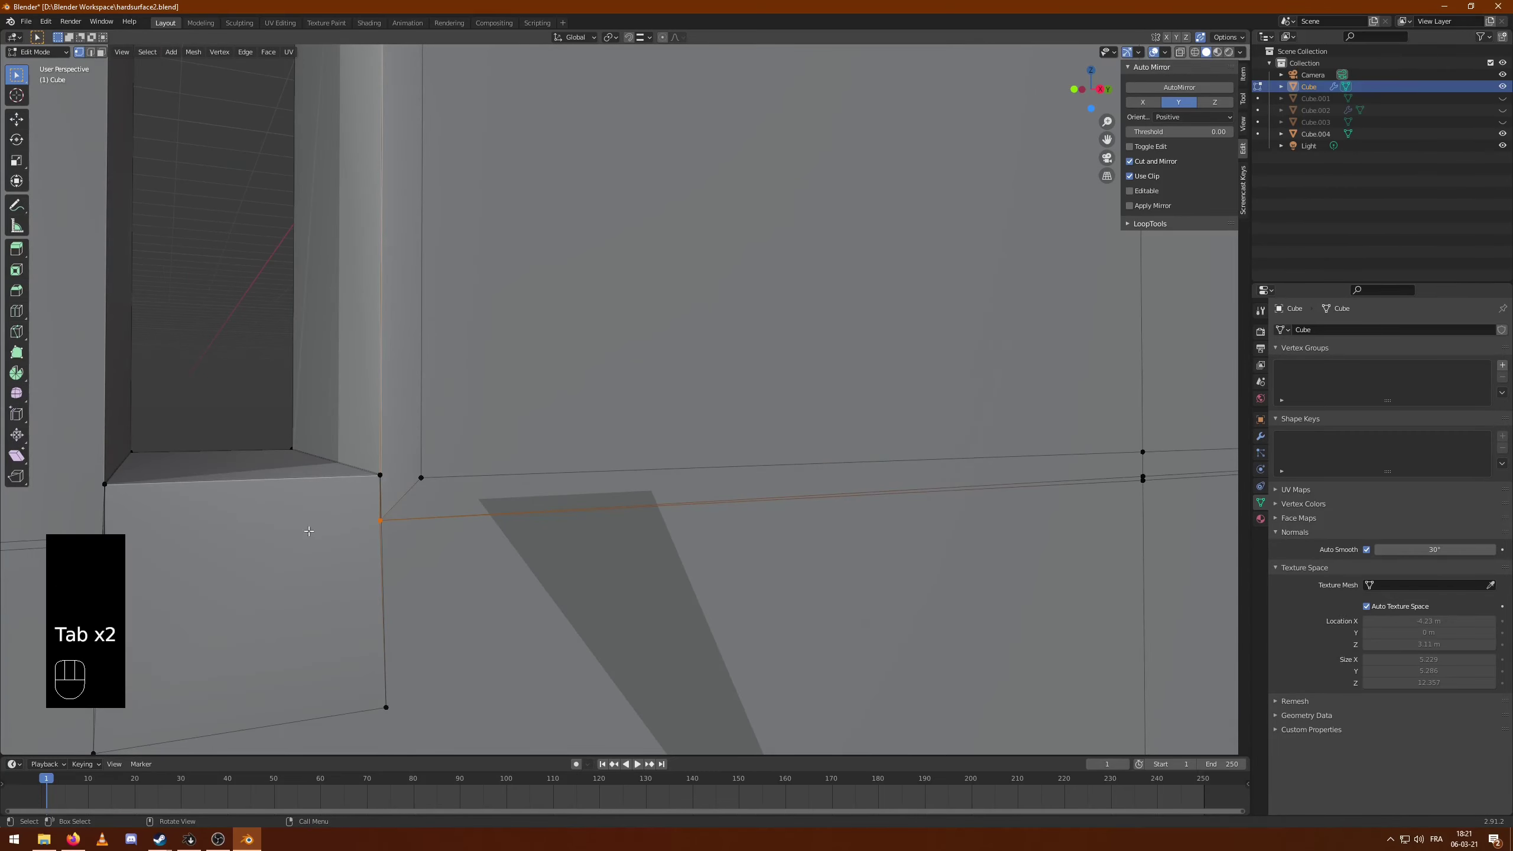
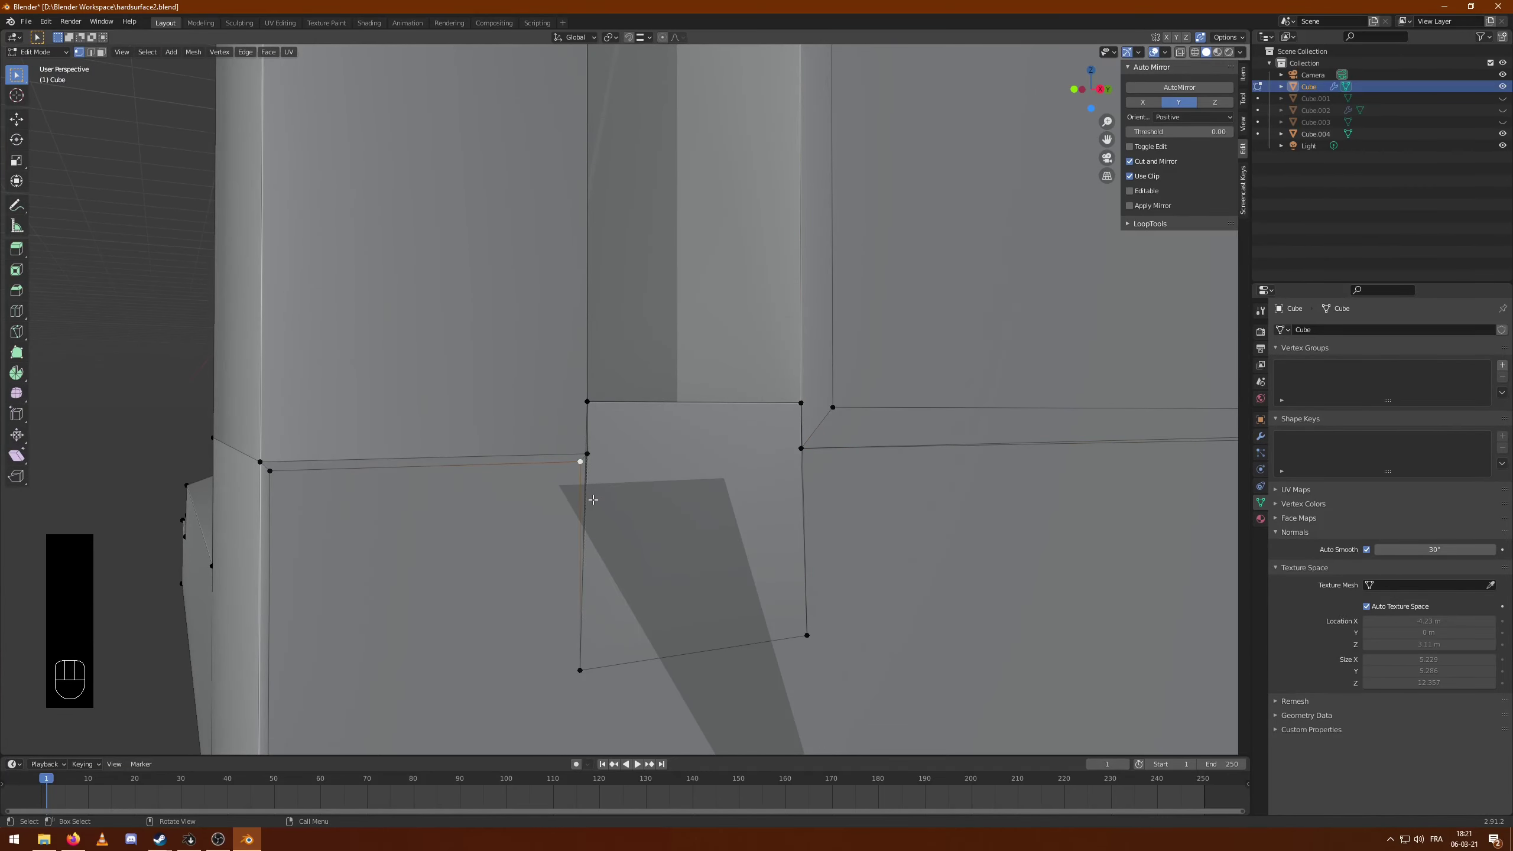
{"action": "key", "text": "g"}
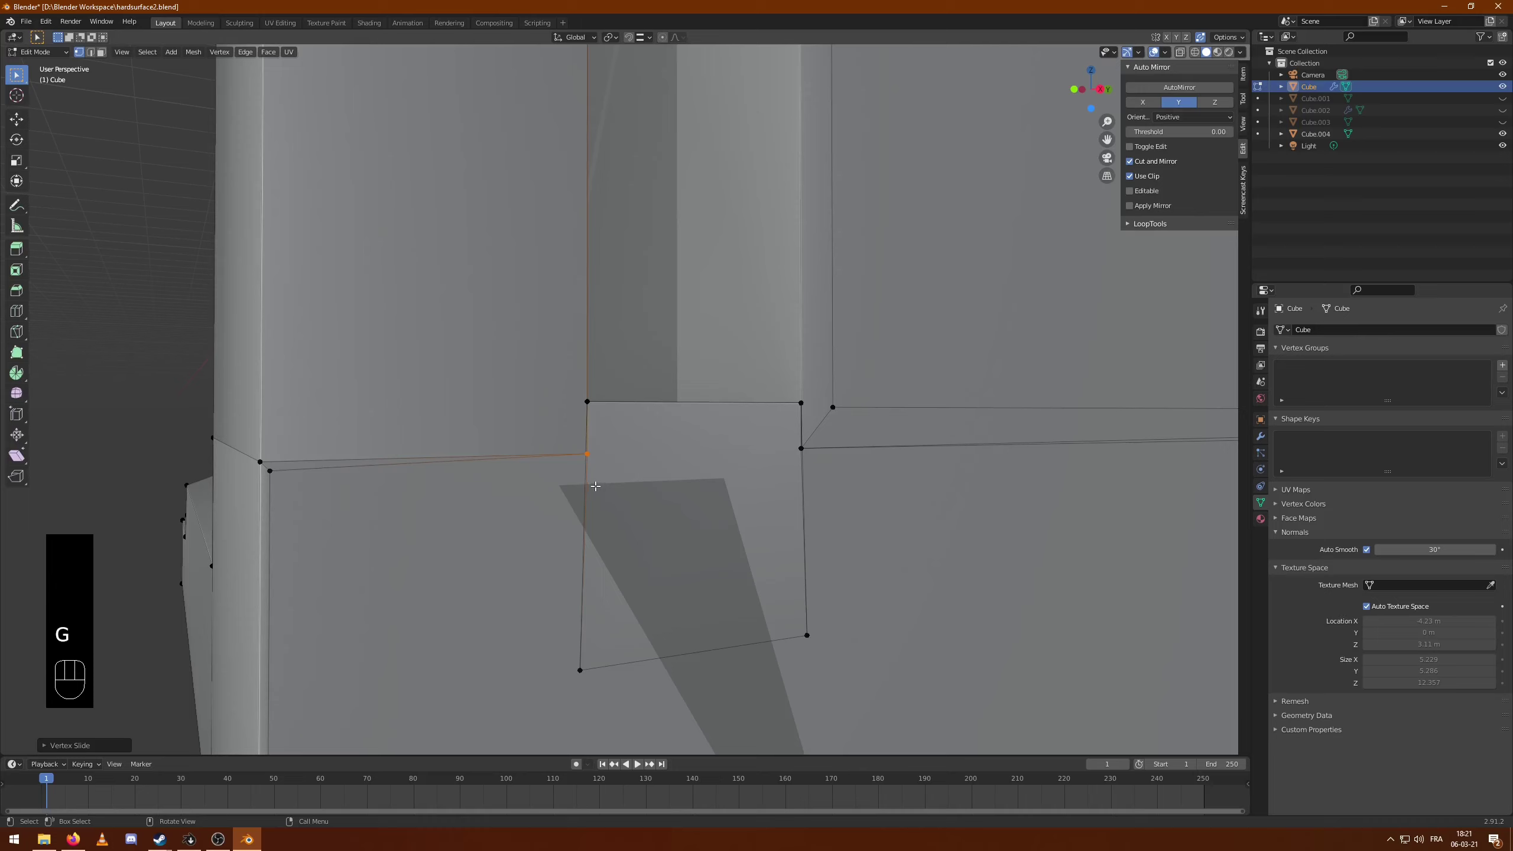
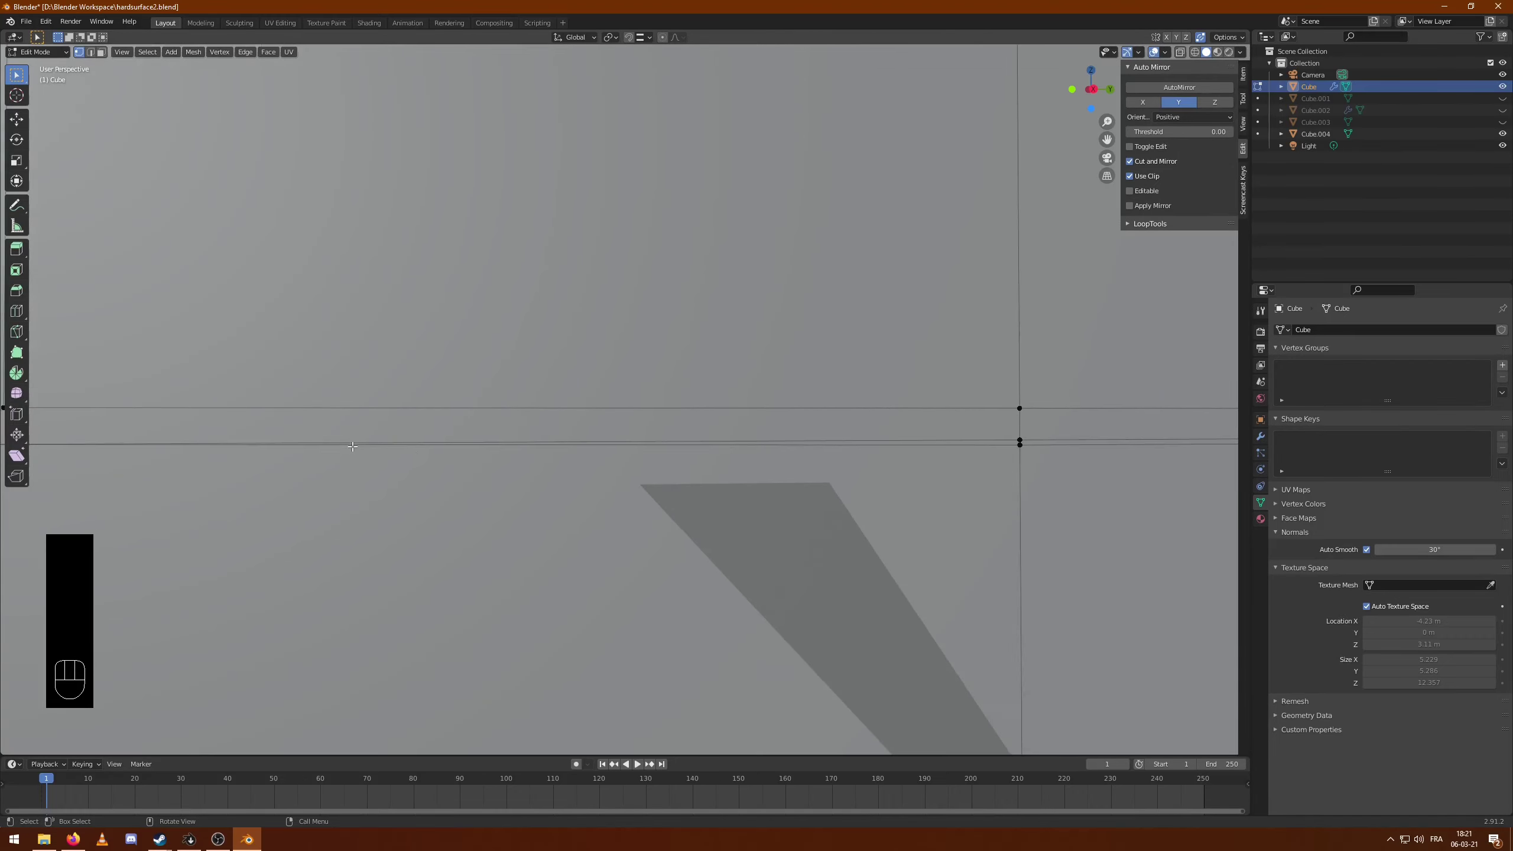
{"action": "key", "text": "g"}
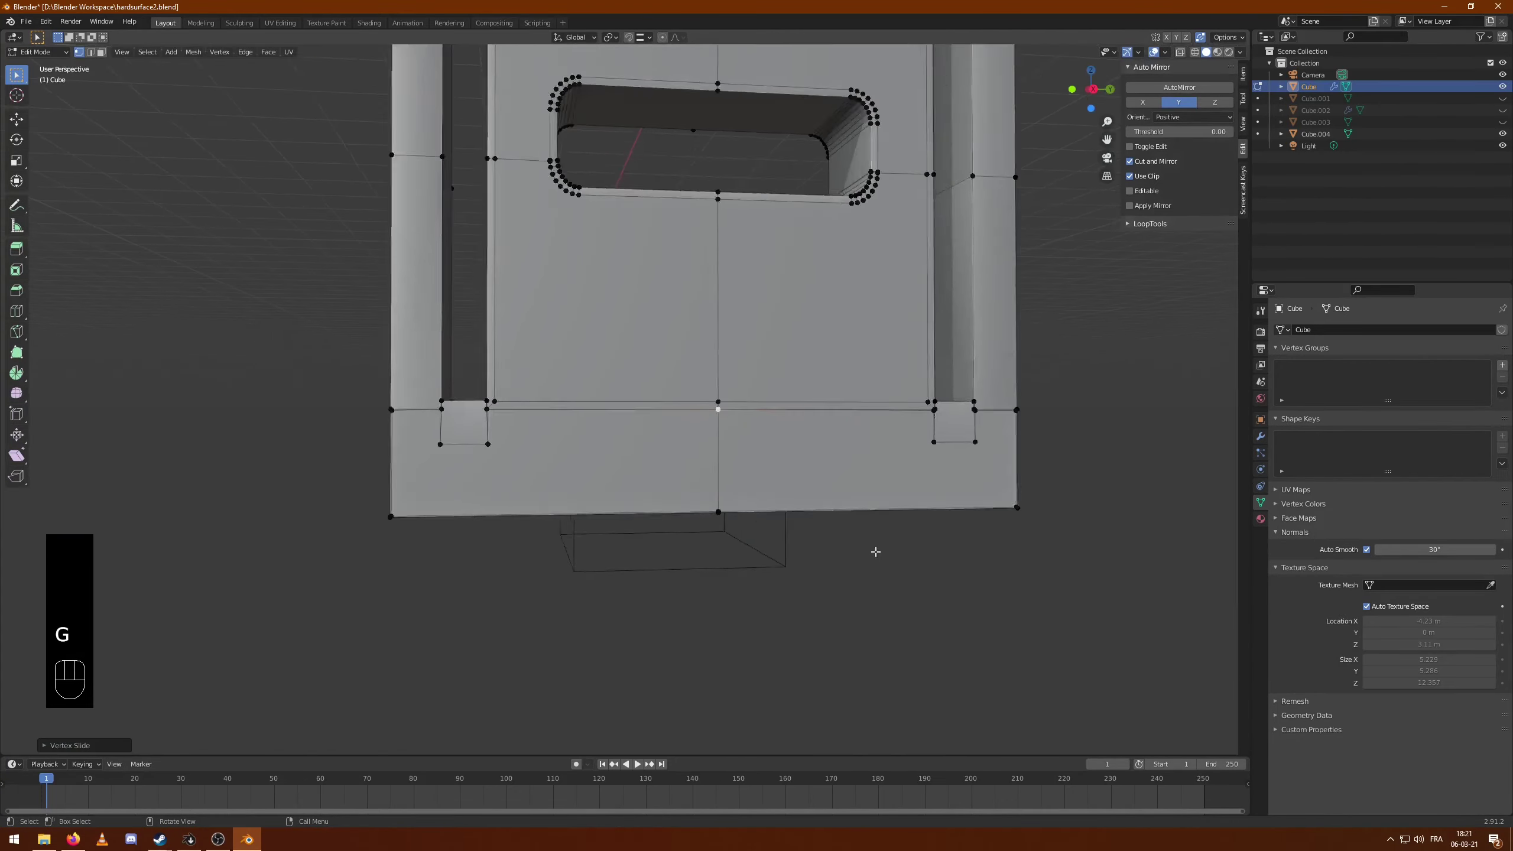